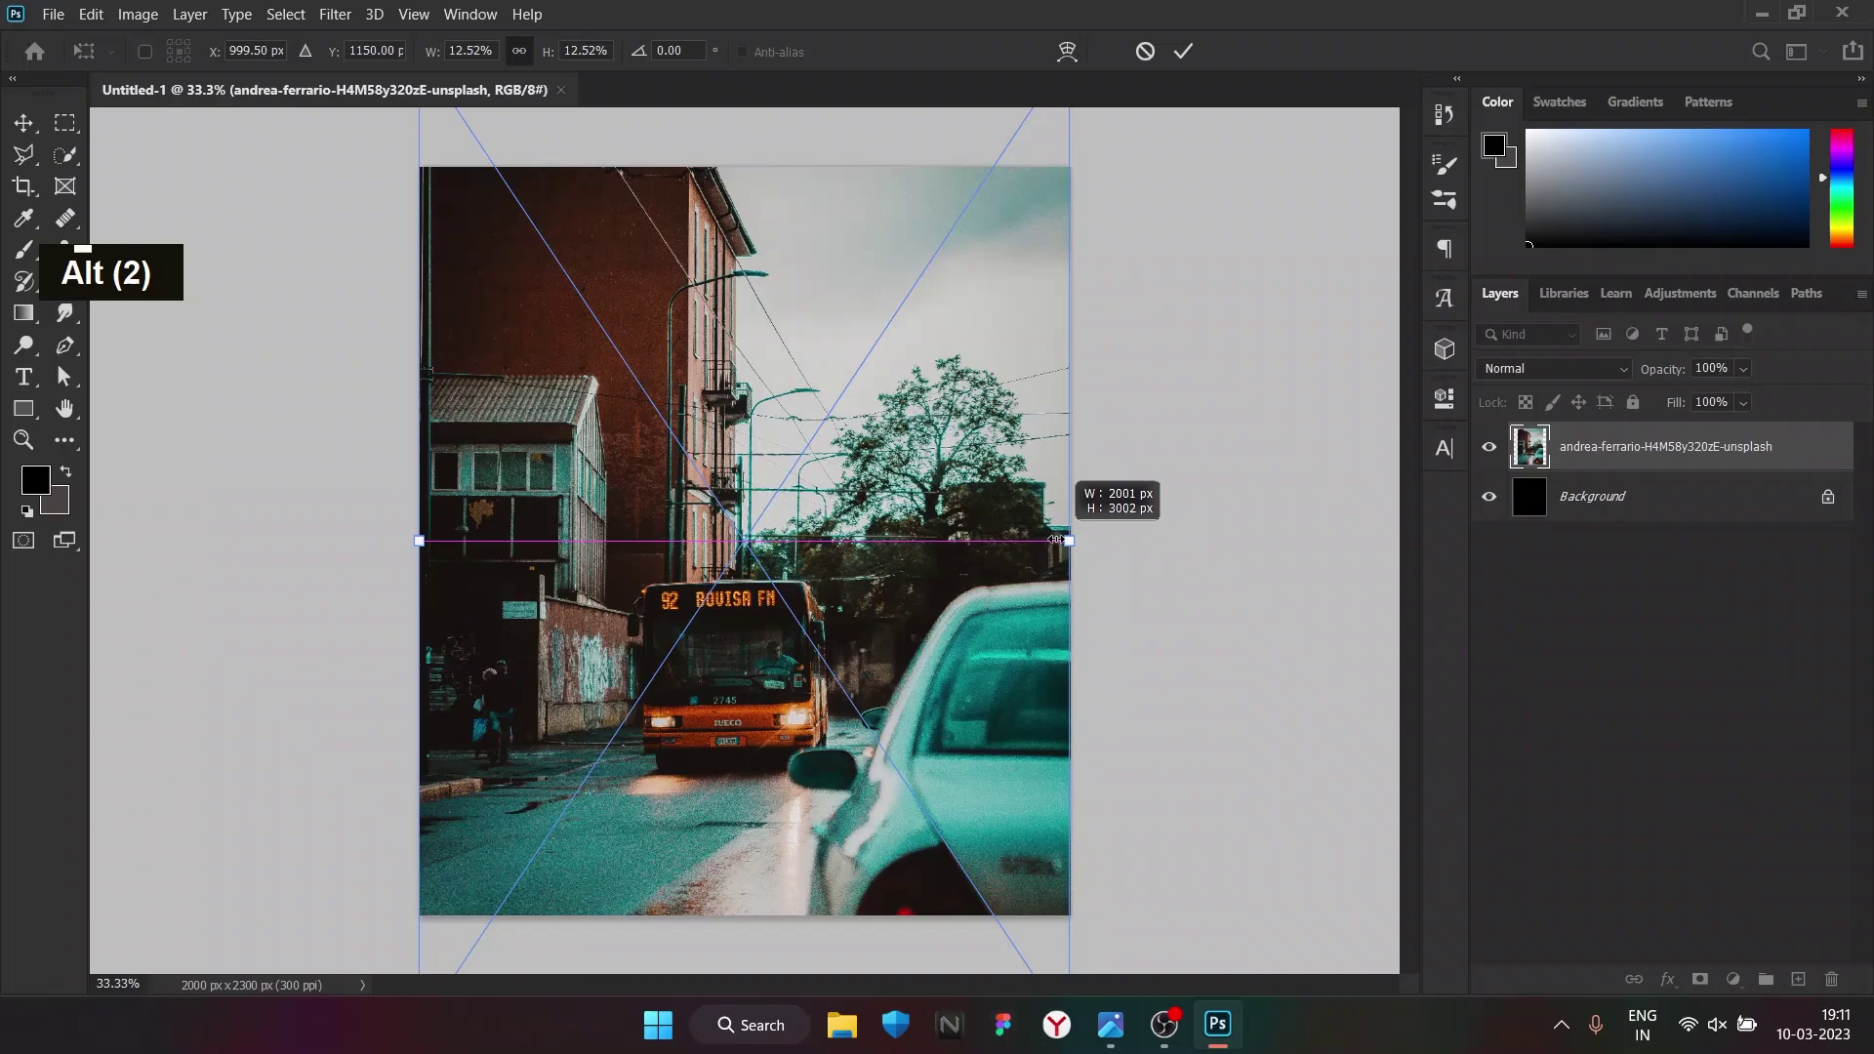
Trace the building and tree edges of the street photo with the Pen tool, correcting stray anchor points
{"action": "scroll", "scroll_direction": "down", "scroll_amount": 3}
{"action": "scroll", "scroll_direction": "up", "scroll_amount": 3}
{"action": "scroll", "scroll_direction": "down", "scroll_amount": 3}
{"action": "scroll", "scroll_direction": "up", "scroll_amount": 3}
{"action": "right_click", "coordinate": [72, 383]}
{"action": "scroll", "scroll_direction": "down", "scroll_amount": 3}
{"action": "scroll", "scroll_direction": "up", "scroll_amount": 3}
{"action": "key", "text": "ctrl+z"}
{"action": "scroll", "scroll_direction": "up", "scroll_amount": 3}
{"action": "key", "text": "space"}
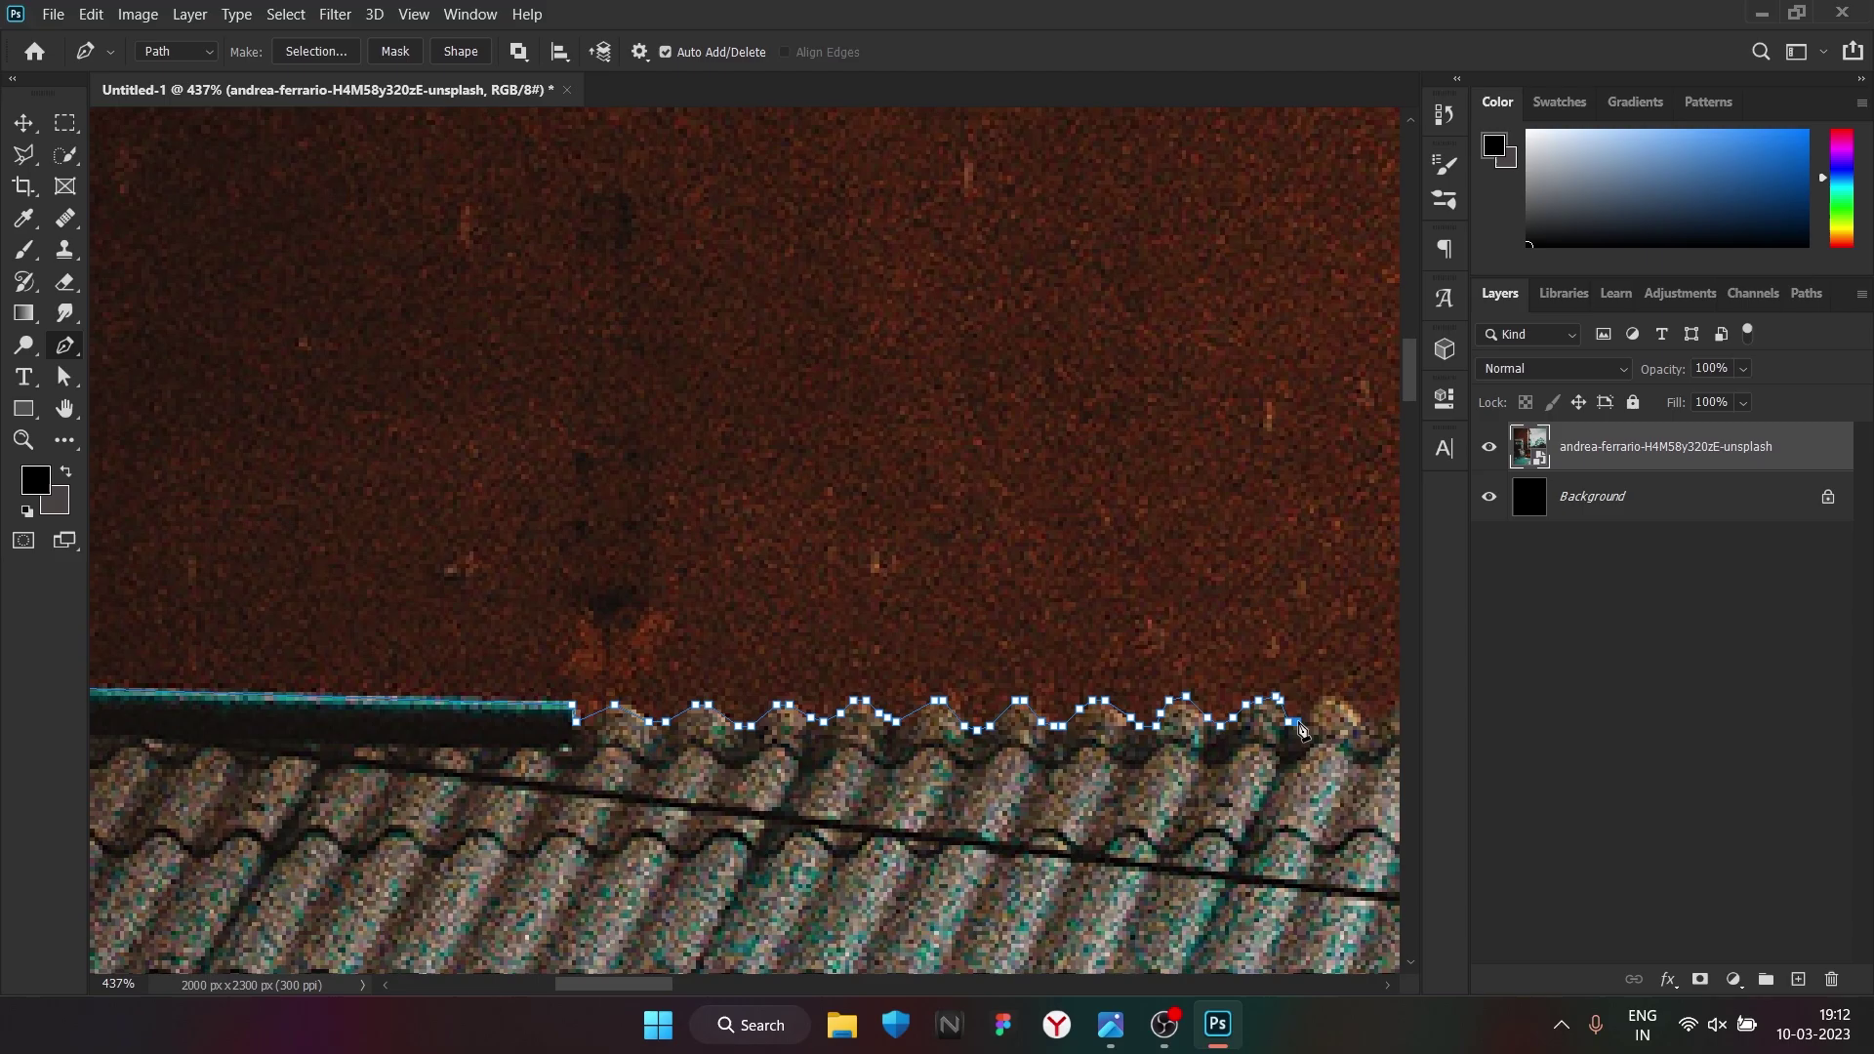
{"action": "key", "text": "space"}
{"action": "double_click", "coordinate": [939, 764]}
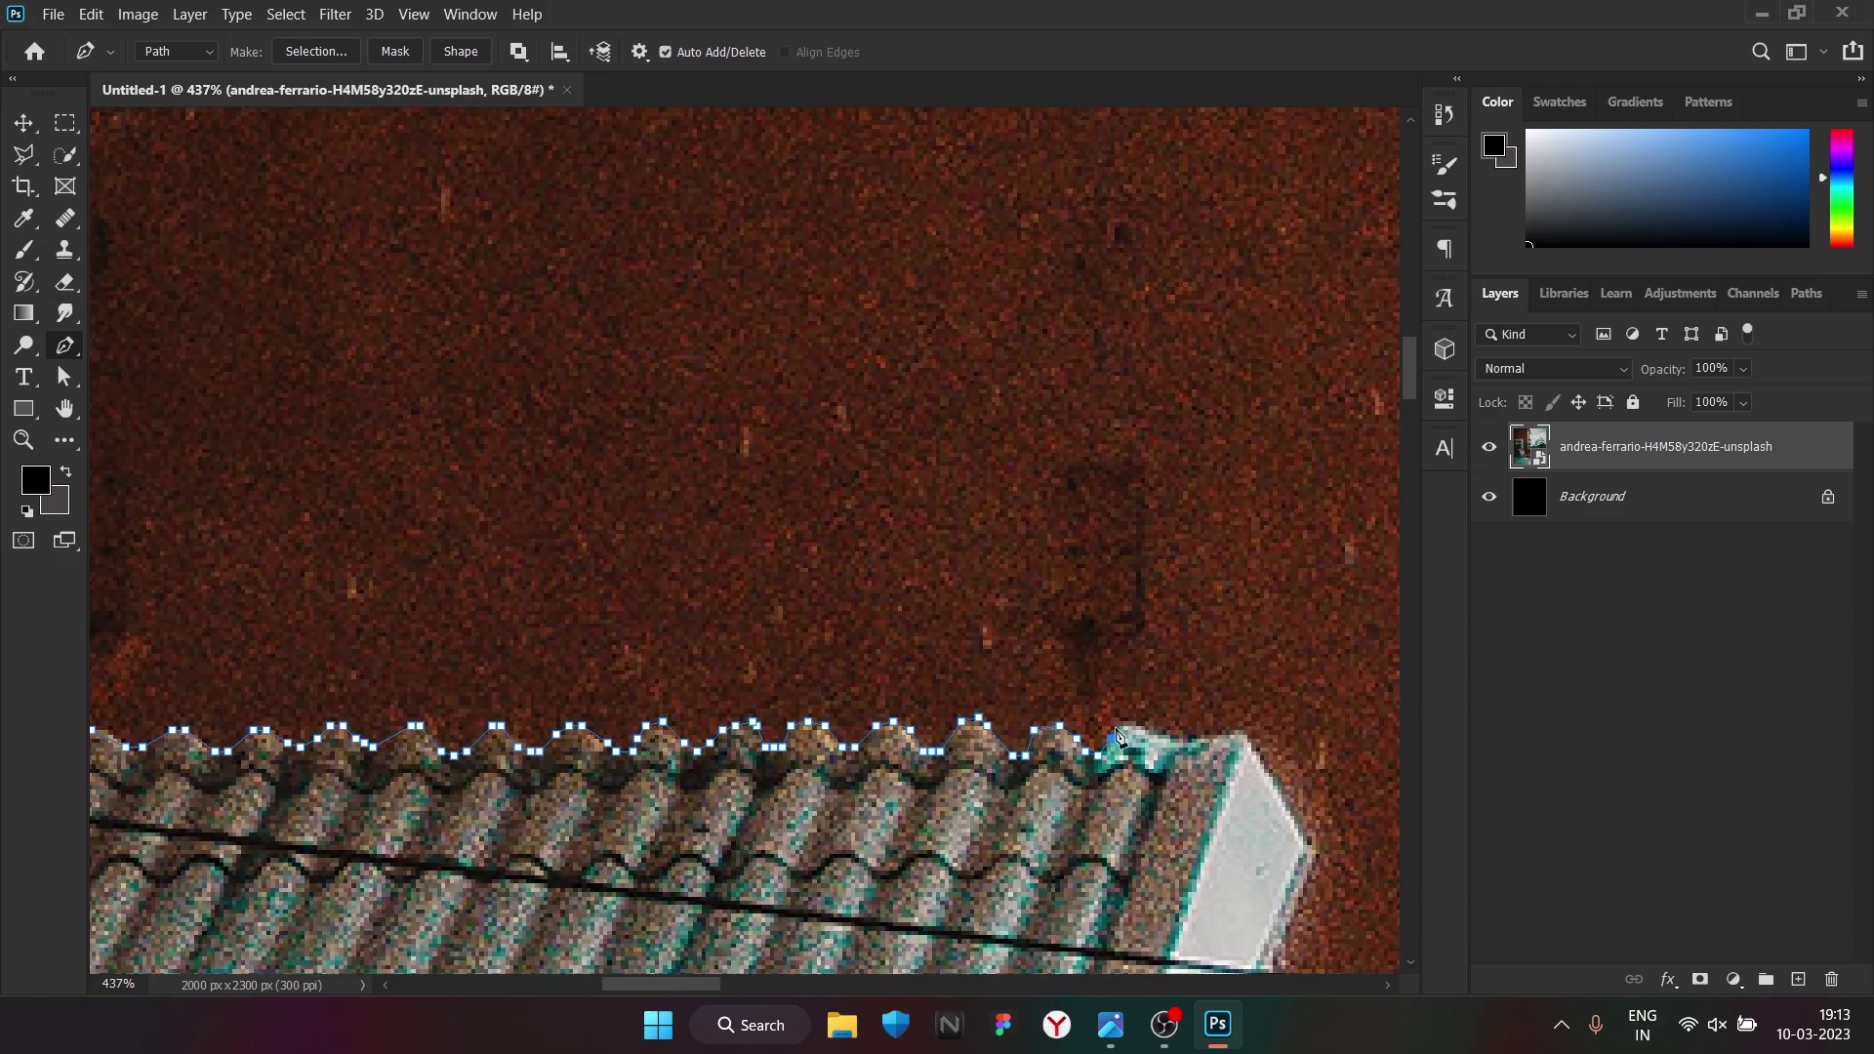
{"action": "scroll", "scroll_direction": "down", "scroll_amount": 3}
{"action": "key", "text": "space"}
{"action": "scroll", "scroll_direction": "up", "scroll_amount": 3}
{"action": "key", "text": "space"}
{"action": "scroll", "scroll_direction": "down", "scroll_amount": 3}
{"action": "scroll", "scroll_direction": "up", "scroll_amount": 3}
{"action": "scroll", "scroll_direction": "up", "scroll_amount": 3}
{"action": "scroll", "scroll_direction": "down", "scroll_amount": 3}
{"action": "key", "text": "space"}
{"action": "key", "text": "space"}
Finish the traced path, convert it to a selection and copy it onto a new Layer 1 (Ctrl+J)
{"action": "scroll", "scroll_direction": "down", "scroll_amount": 3}
{"action": "scroll", "scroll_direction": "down", "scroll_amount": 3}
{"action": "scroll", "scroll_direction": "up", "scroll_amount": 3}
{"action": "key", "text": "ctrl+z"}
{"action": "key", "text": "ctrl+z"}
{"action": "scroll", "scroll_direction": "down", "scroll_amount": 3}
{"action": "scroll", "scroll_direction": "up", "scroll_amount": 3}
{"action": "key", "text": "space"}
{"action": "key", "text": "space"}
{"action": "key", "text": "space"}
{"action": "key", "text": "space"}
{"action": "key", "text": "ctrl+z"}
{"action": "scroll", "scroll_direction": "down", "scroll_amount": 3}
{"action": "scroll", "scroll_direction": "up", "scroll_amount": 3}
{"action": "scroll", "scroll_direction": "down", "scroll_amount": 3}
{"action": "key", "text": "space"}
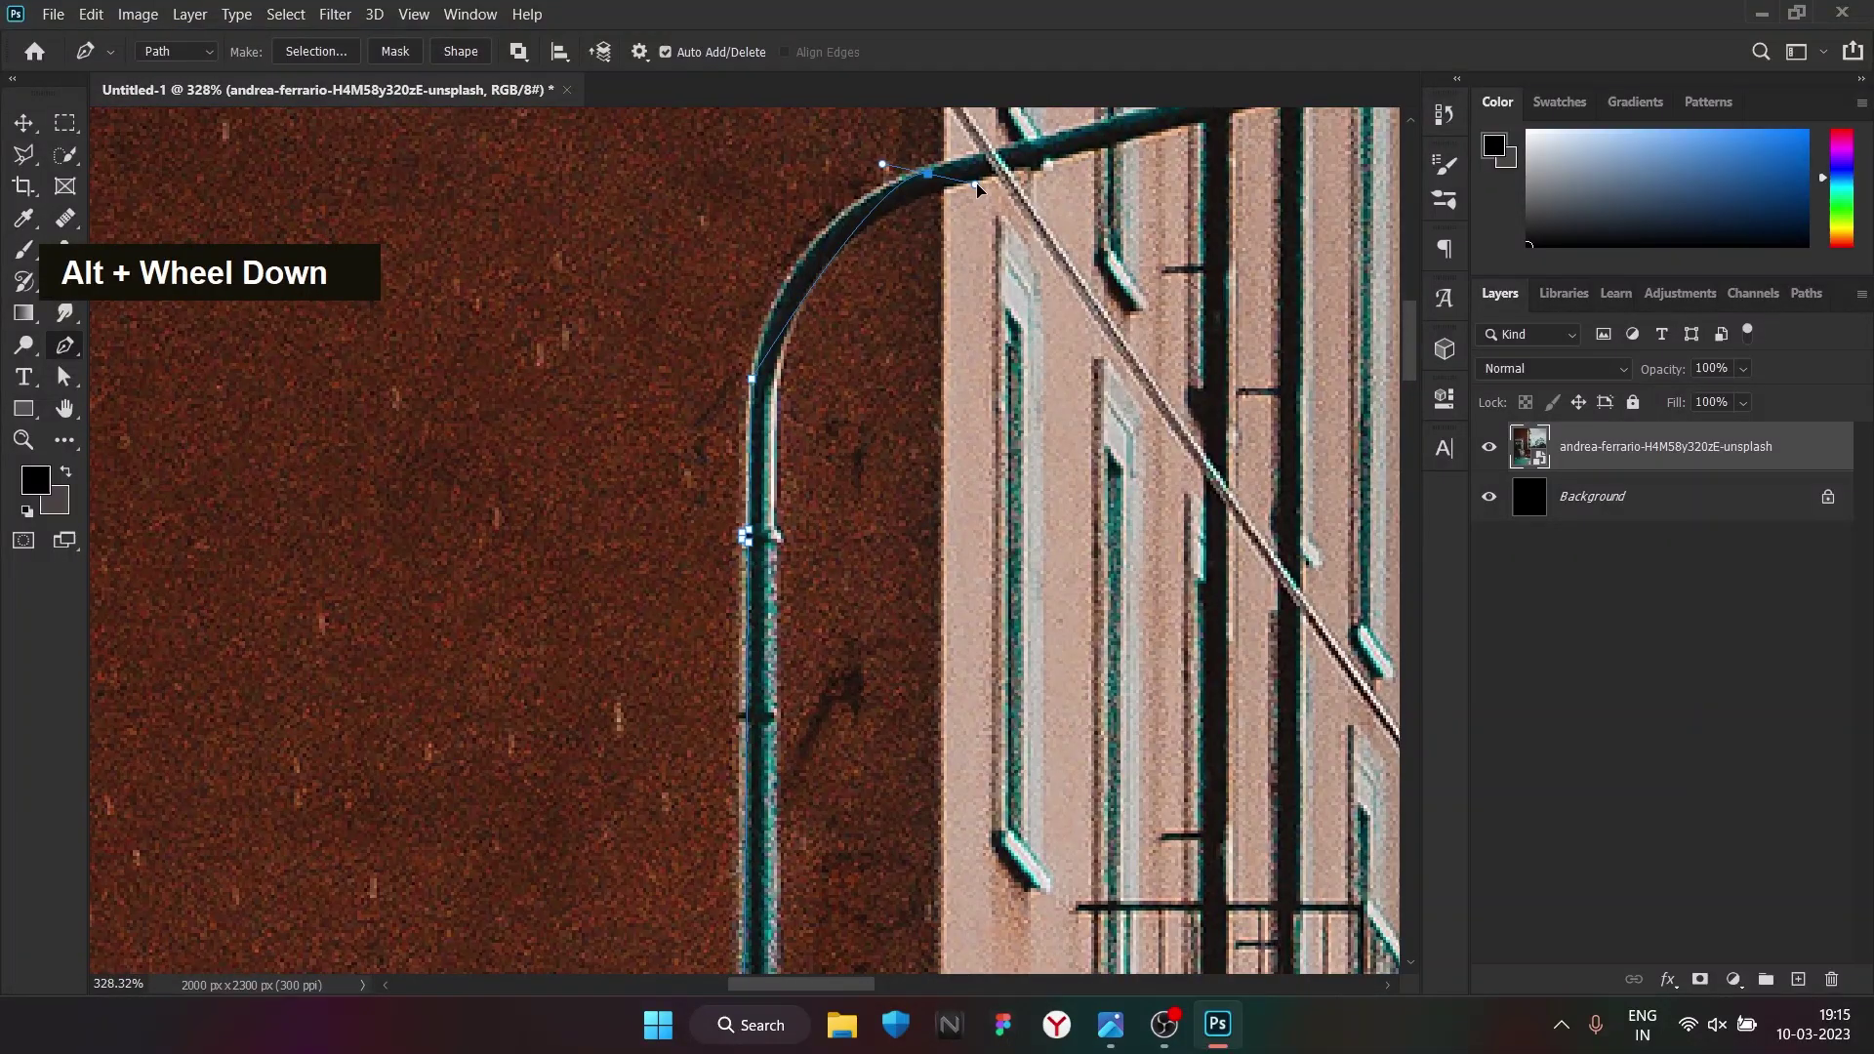
{"action": "key", "text": "space"}
Draw Rectangle 1 over the bottom area and clip the photo layer into it with a clipping mask
{"action": "scroll", "scroll_direction": "up", "scroll_amount": 3}
{"action": "right_click", "coordinate": [831, 648]}
{"action": "key", "text": "ctrl+j"}
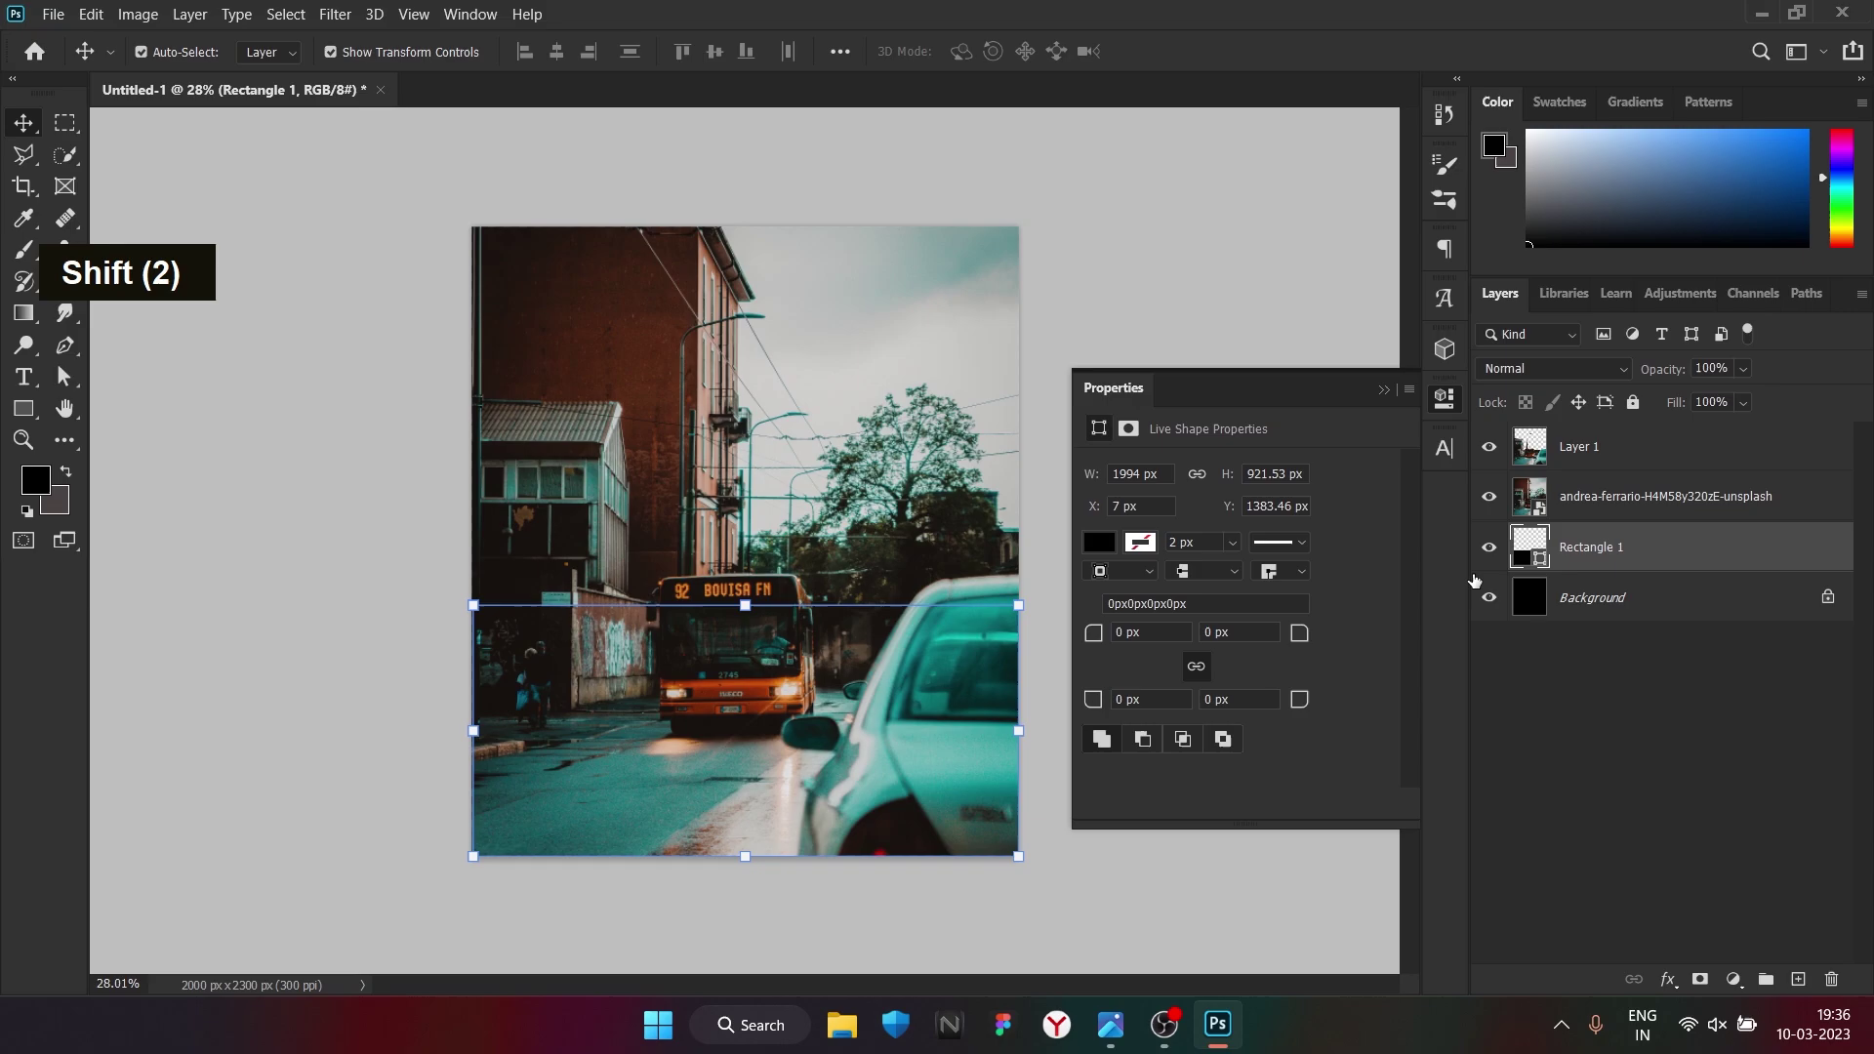
{"action": "right_click", "coordinate": [1621, 459]}
{"action": "right_click", "coordinate": [1635, 508]}
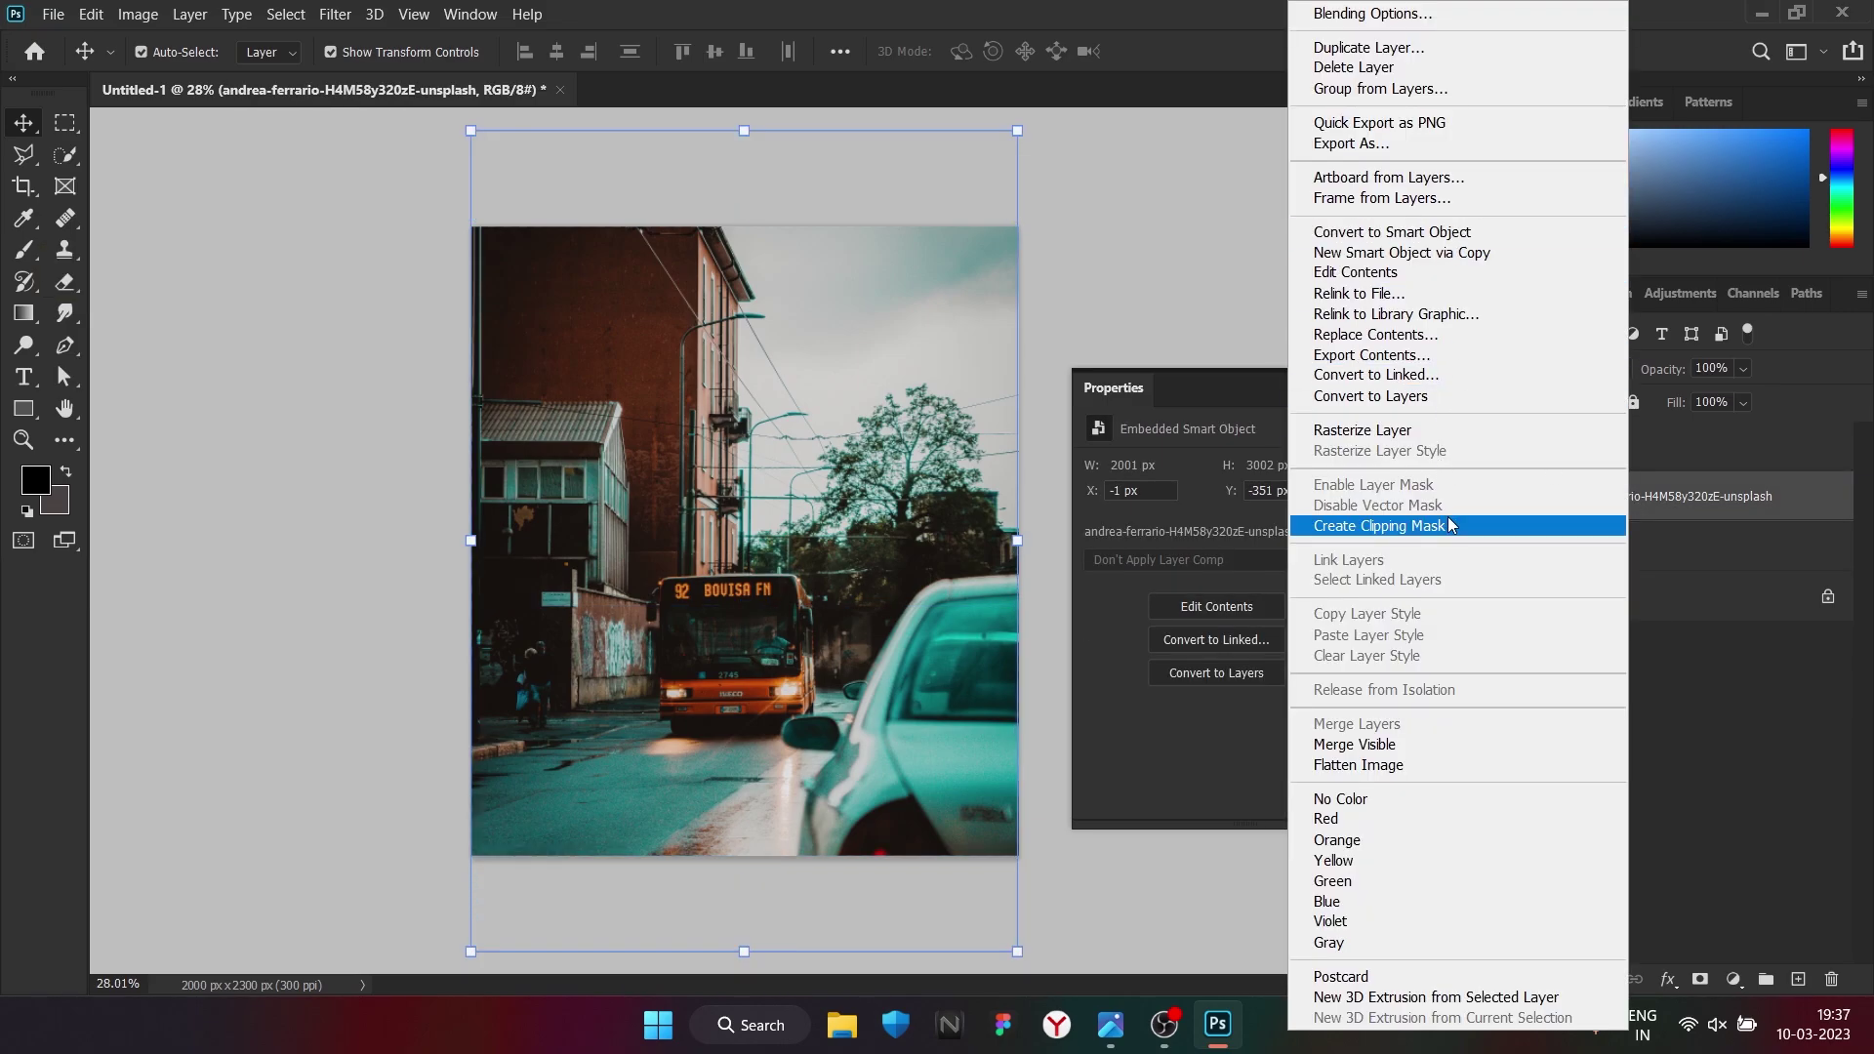
{"action": "scroll", "scroll_direction": "down", "scroll_amount": 3}
{"action": "scroll", "scroll_direction": "up", "scroll_amount": 3}
Free Transform the rectangle so the street shows only in the lower band
{"action": "key", "text": "ctrl+t"}
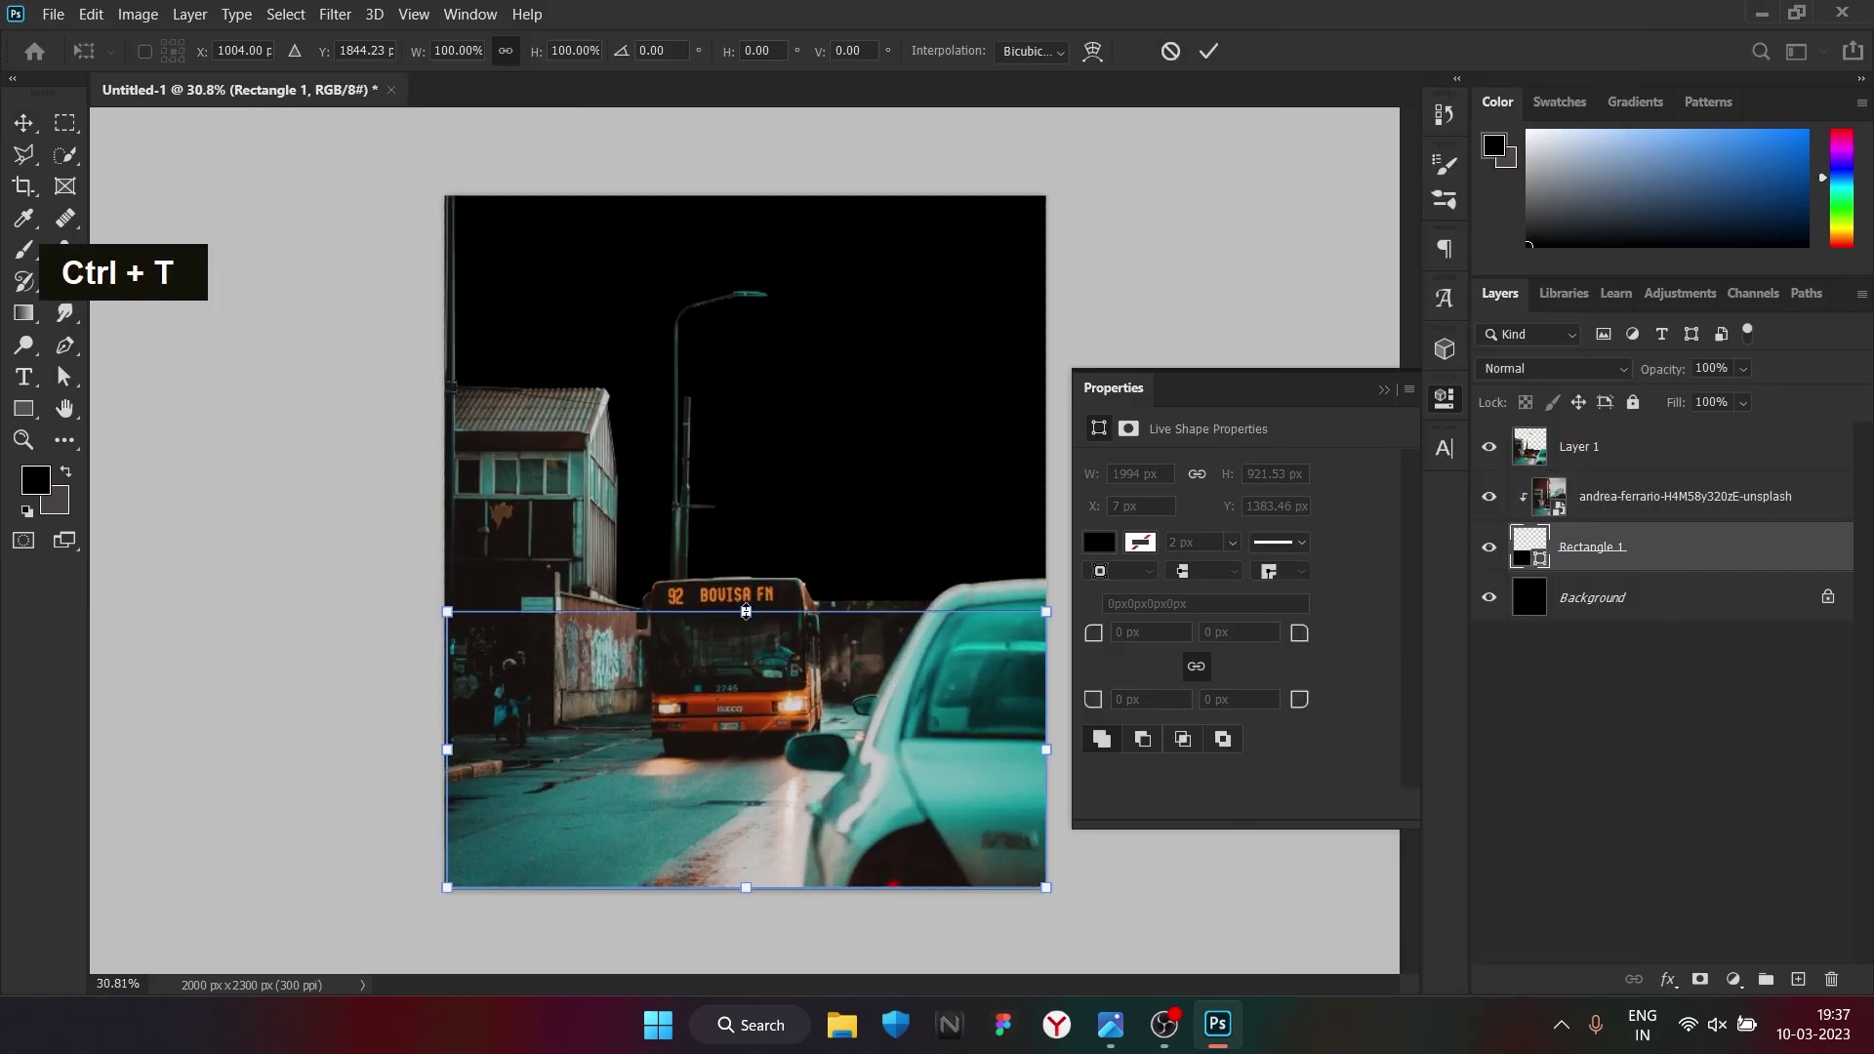
{"action": "scroll", "scroll_direction": "down", "scroll_amount": 3}
{"action": "scroll", "scroll_direction": "up", "scroll_amount": 3}
{"action": "scroll", "scroll_direction": "down", "scroll_amount": 3}
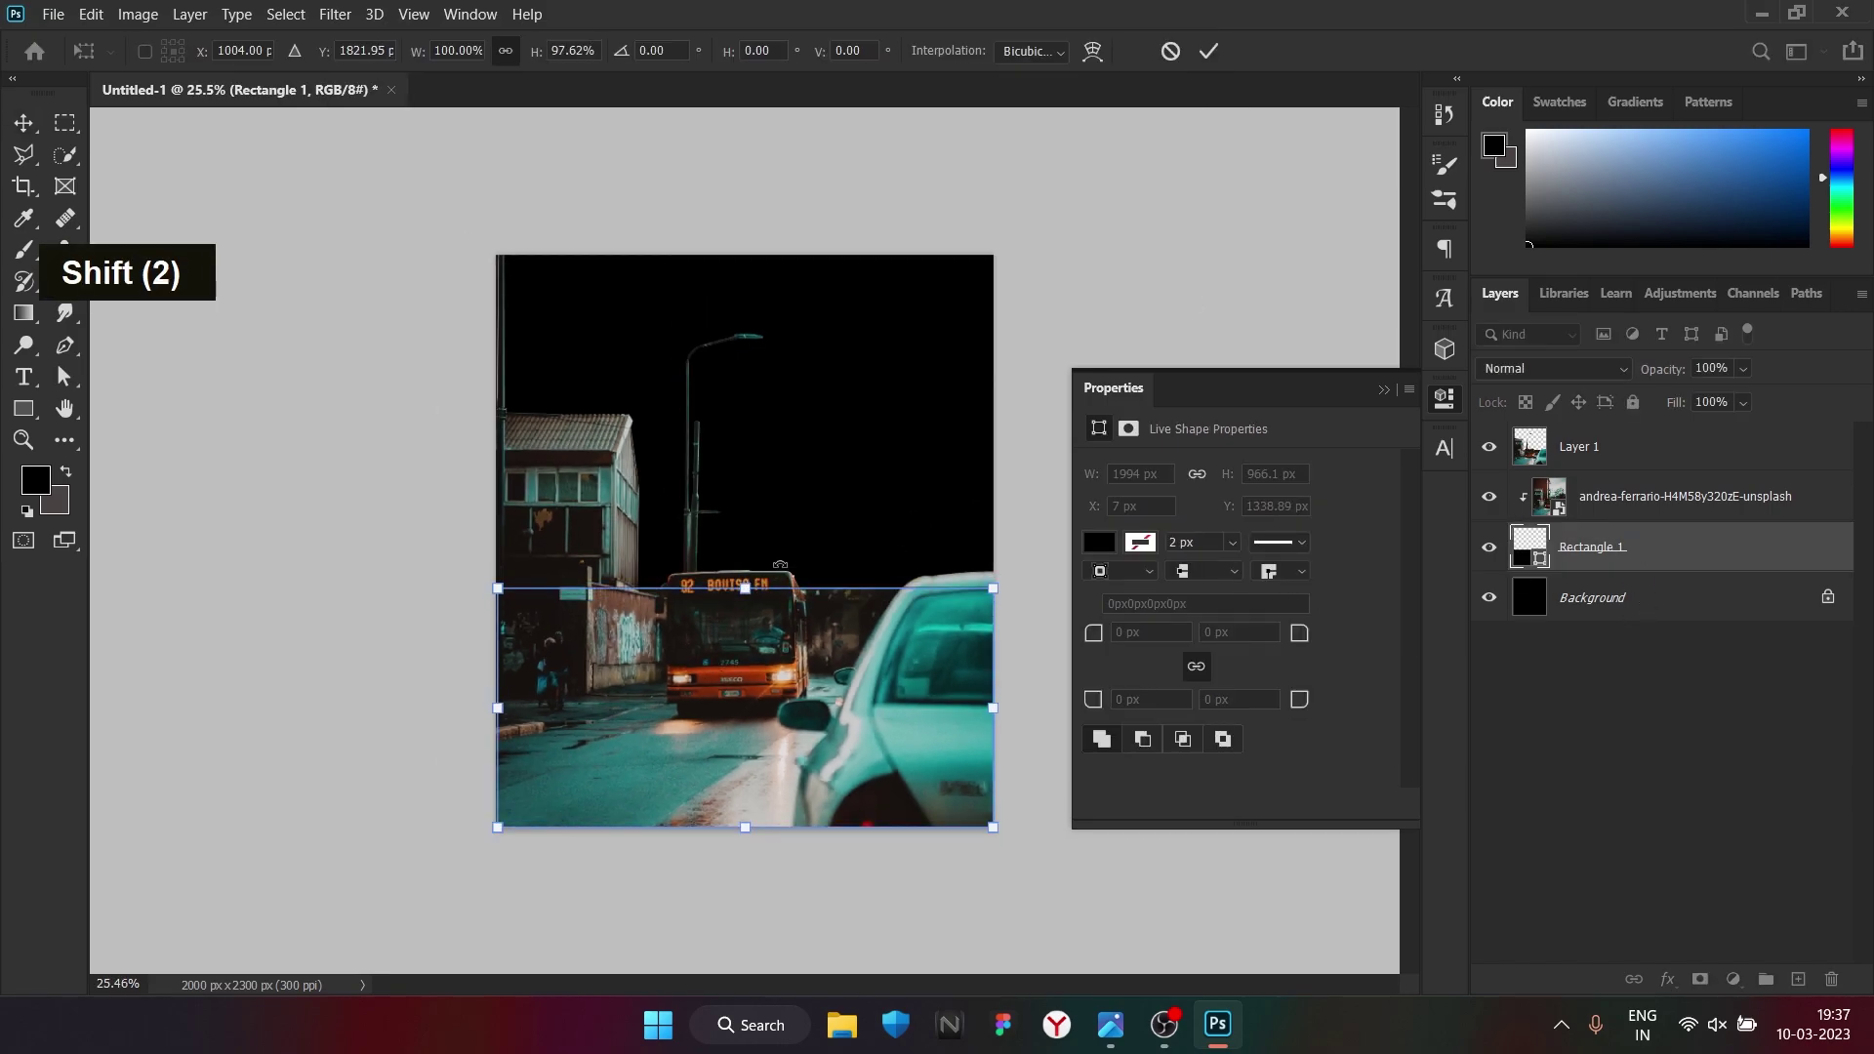
{"action": "scroll", "scroll_direction": "up", "scroll_amount": 3}
{"action": "scroll", "scroll_direction": "down", "scroll_amount": 3}
{"action": "scroll", "scroll_direction": "up", "scroll_amount": 3}
{"action": "scroll", "scroll_direction": "down", "scroll_amount": 3}
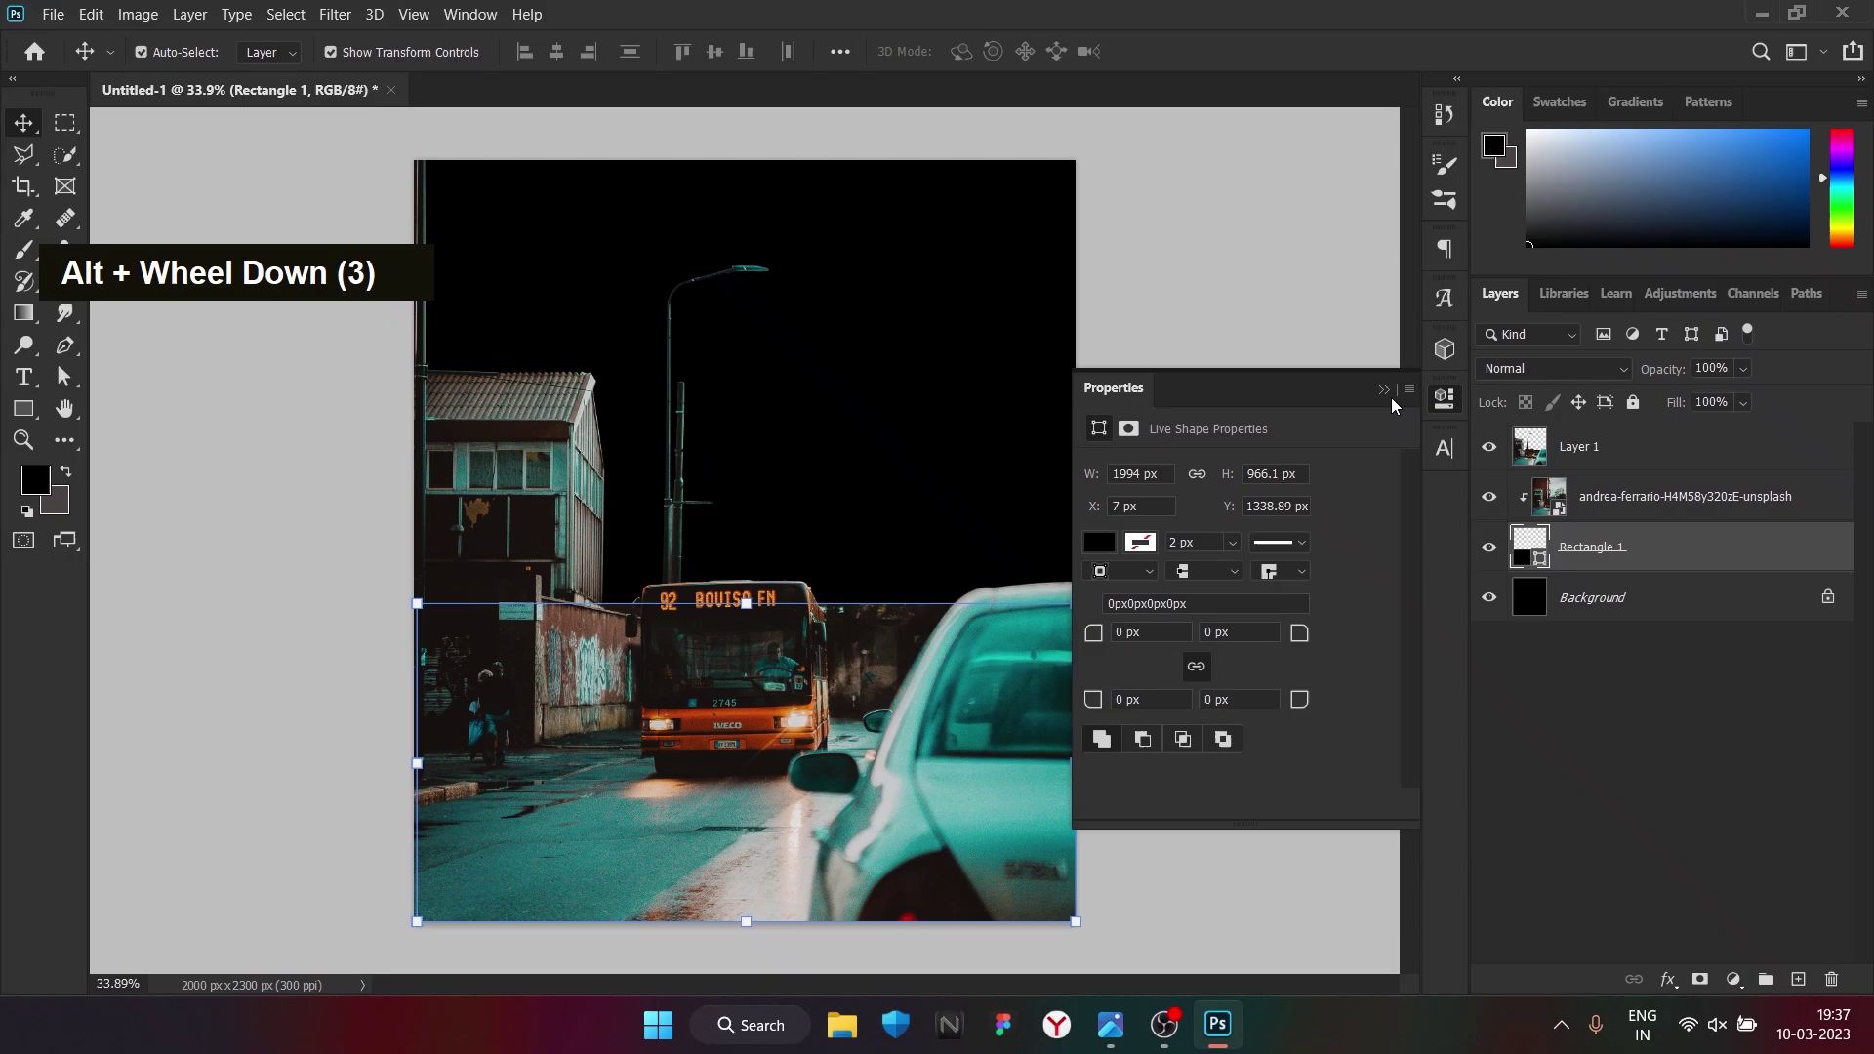
Give Layer 0 a #147f83 teal Color Overlay and scale Rectangle 1 down to about 94%
{"action": "double_click", "coordinate": [1769, 606]}
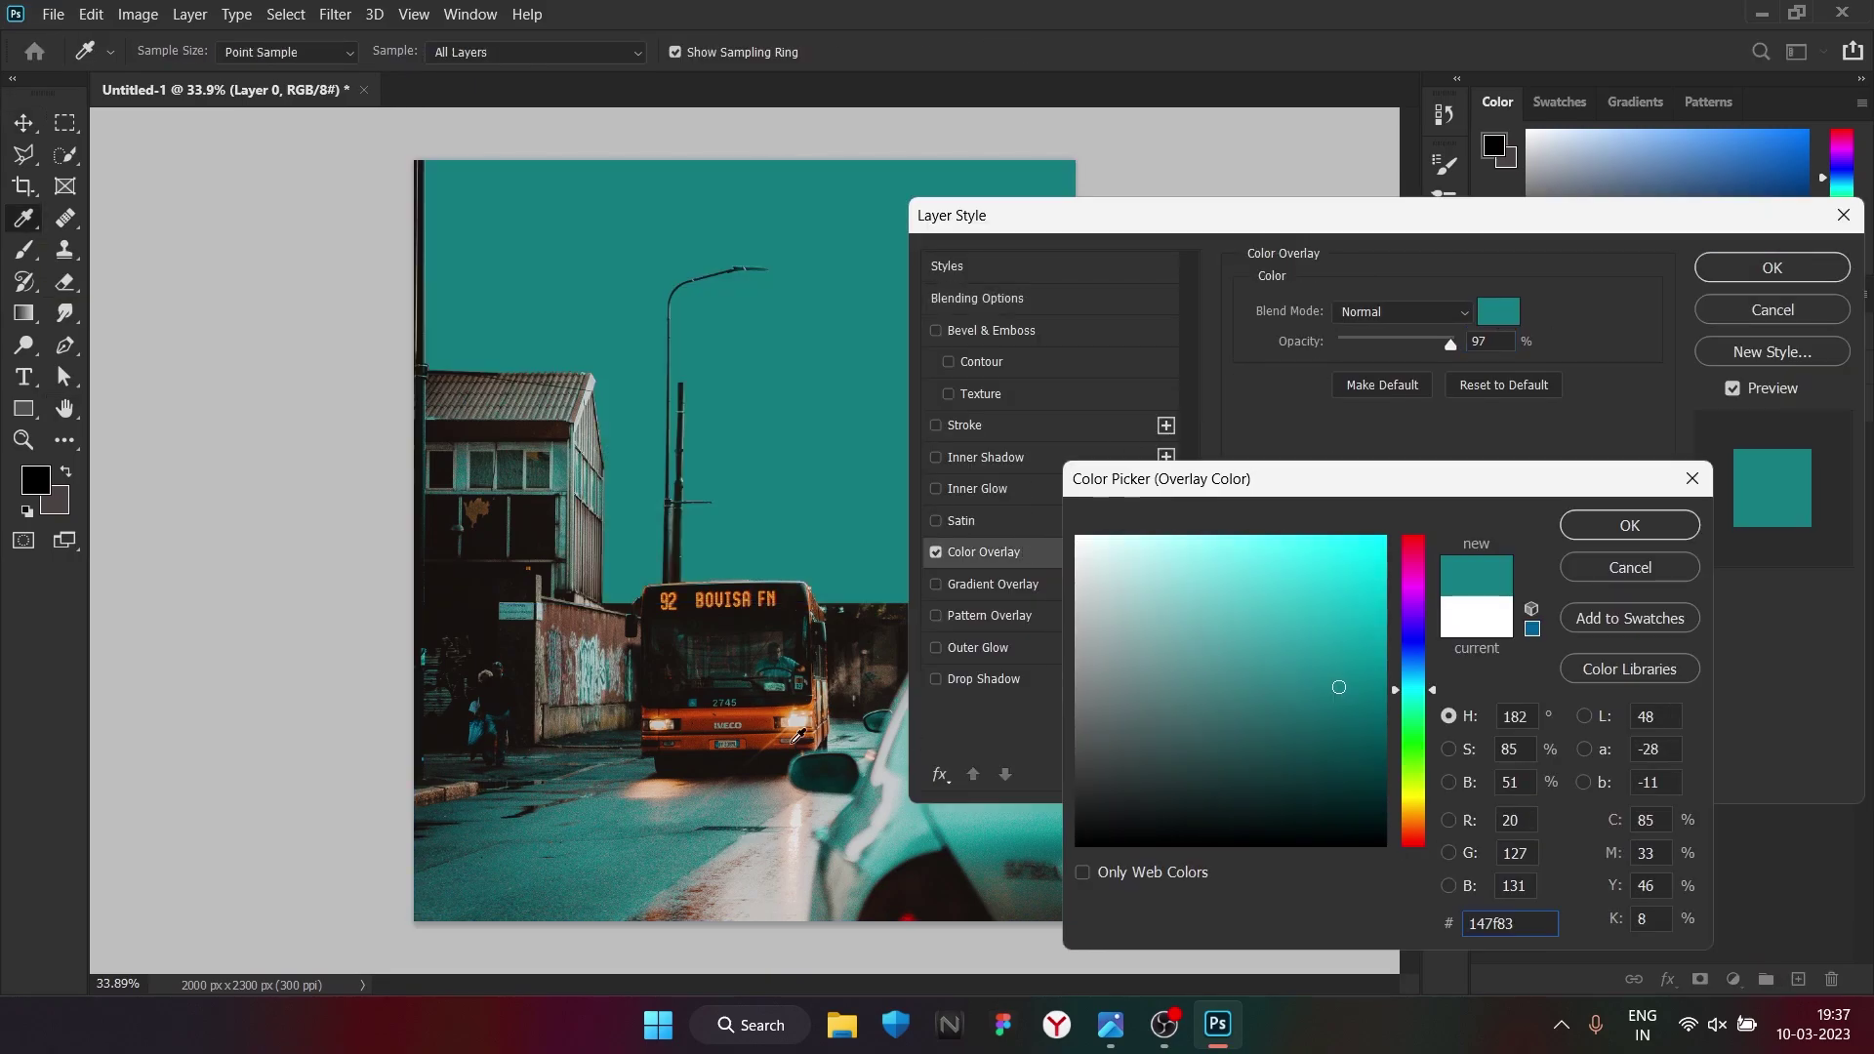
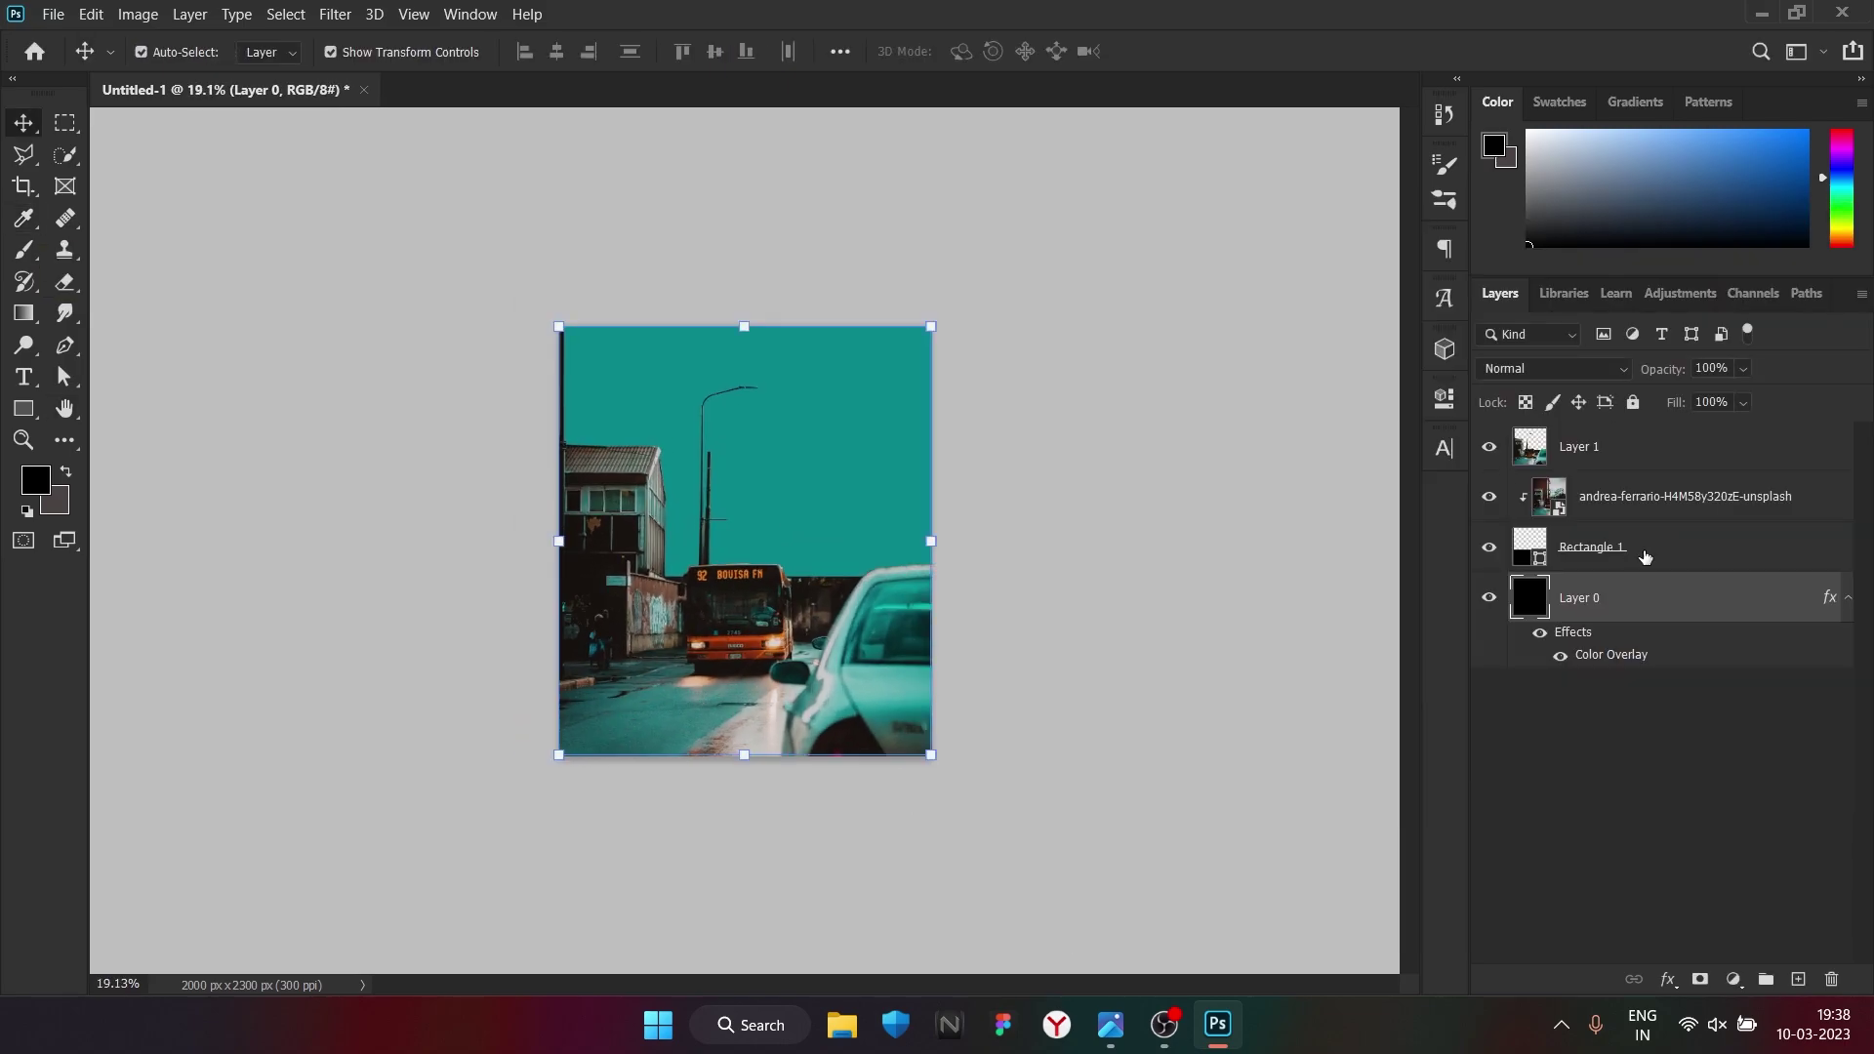
{"action": "key", "text": "ctrl+t"}
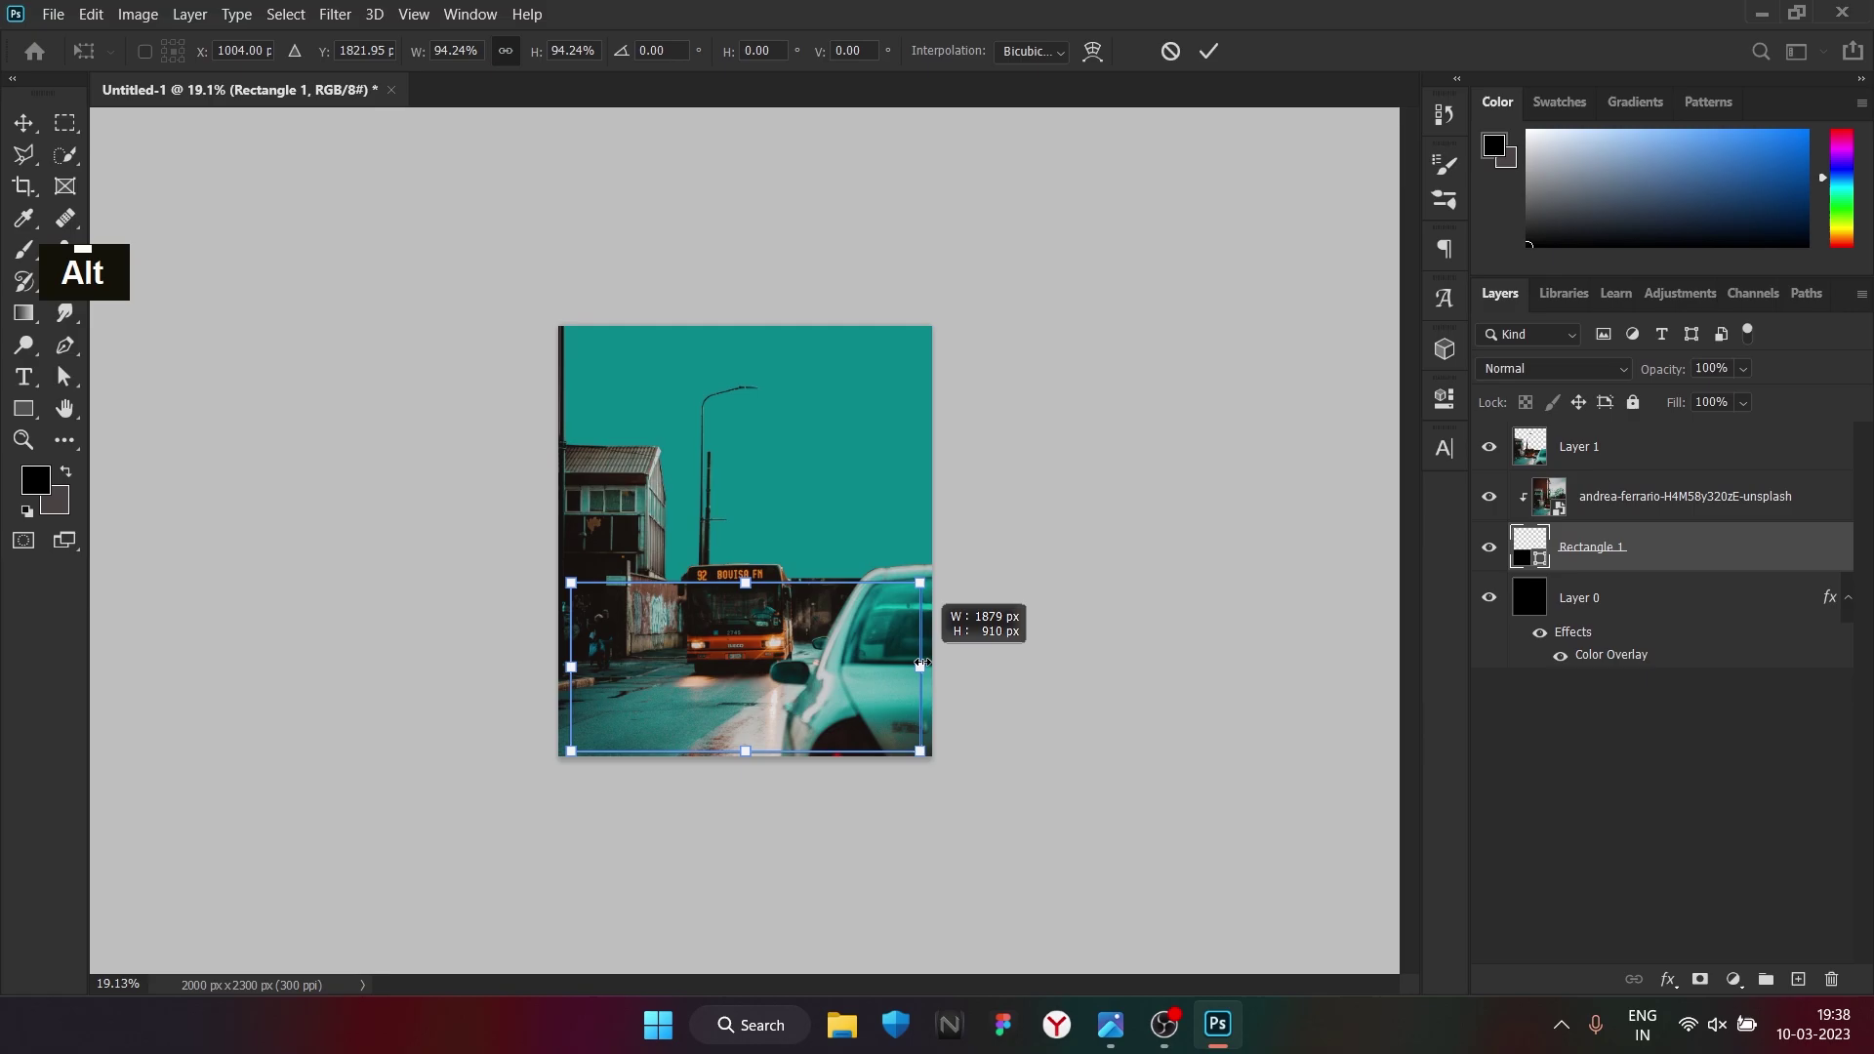
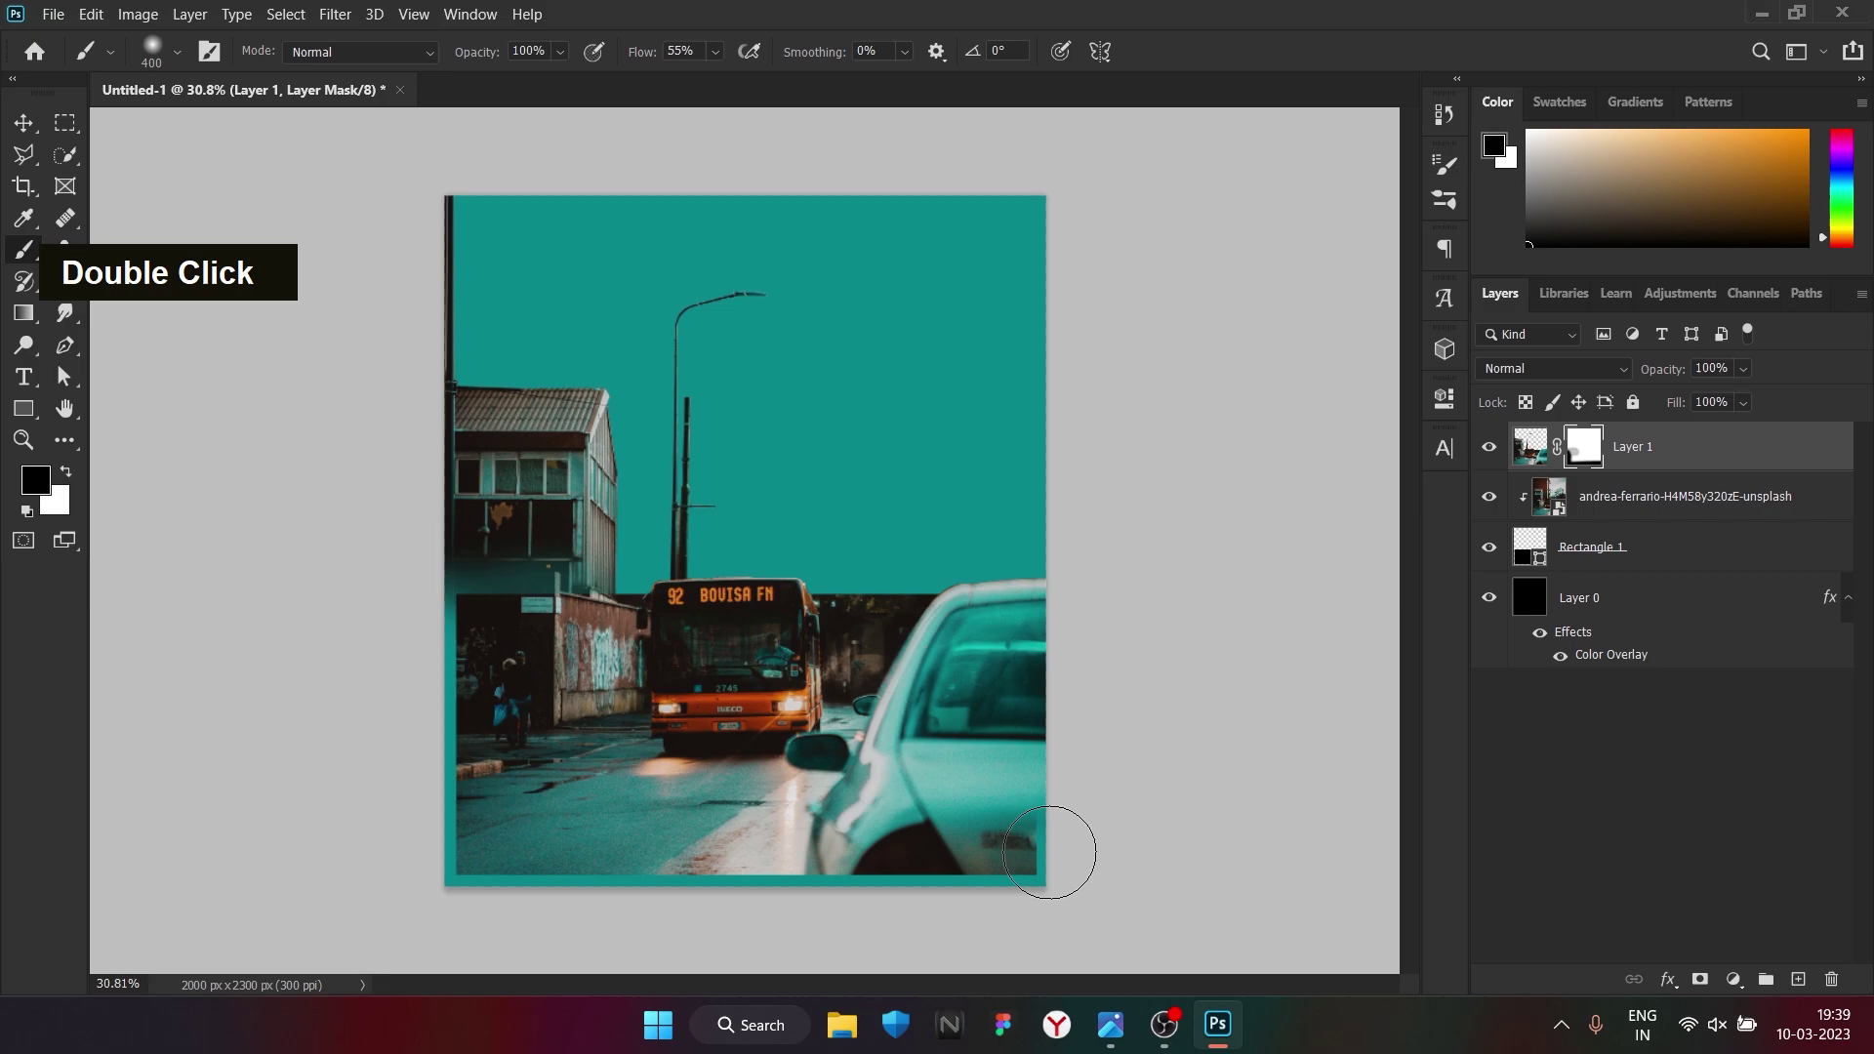
Paint black on Layer 1's mask at 100% brush opacity to hide the left-hand building
{"action": "key", "text": "ctrl+z"}
{"action": "scroll", "scroll_direction": "up", "scroll_amount": 3}
{"action": "scroll", "scroll_direction": "down", "scroll_amount": 3}
{"action": "scroll", "scroll_direction": "up", "scroll_amount": 3}
{"action": "scroll", "scroll_direction": "down", "scroll_amount": 3}
{"action": "scroll", "scroll_direction": "up", "scroll_amount": 3}
{"action": "scroll", "scroll_direction": "down", "scroll_amount": 3}
{"action": "scroll", "scroll_direction": "up", "scroll_amount": 3}
{"action": "scroll", "scroll_direction": "up", "scroll_amount": 3}
{"action": "scroll", "scroll_direction": "down", "scroll_amount": 3}
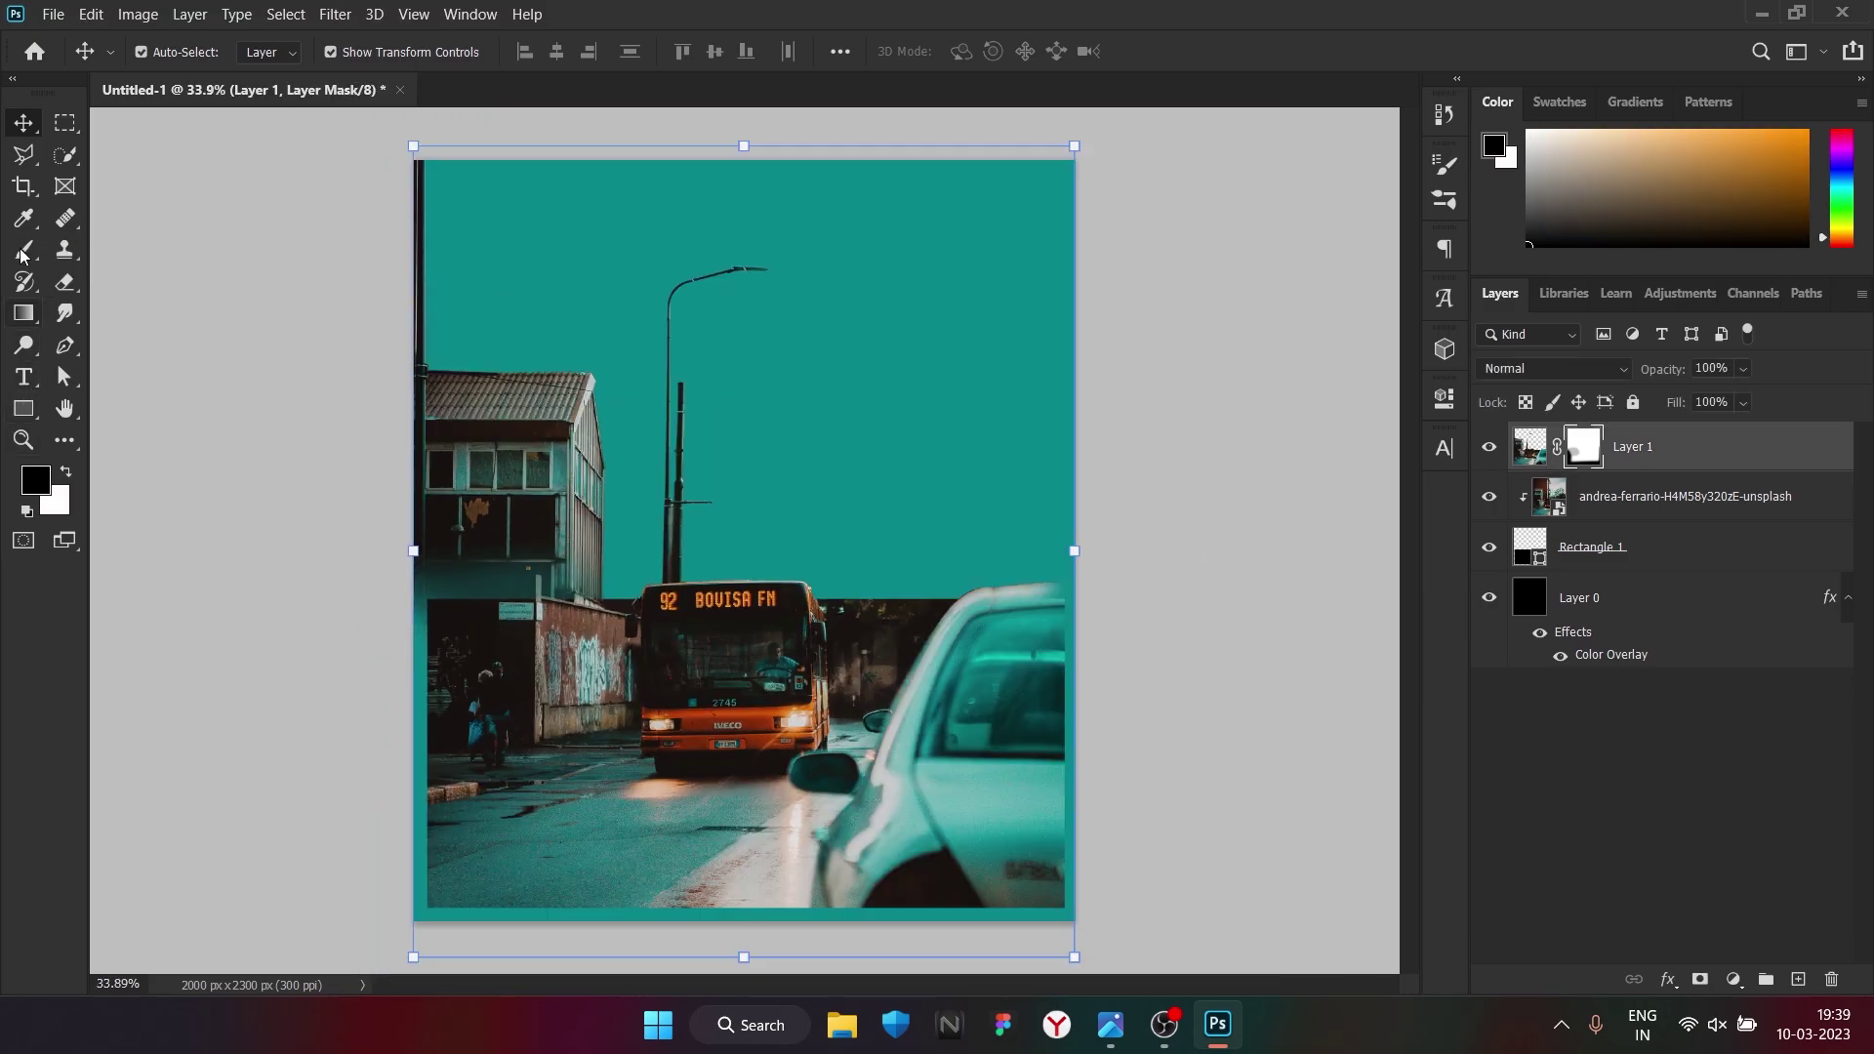
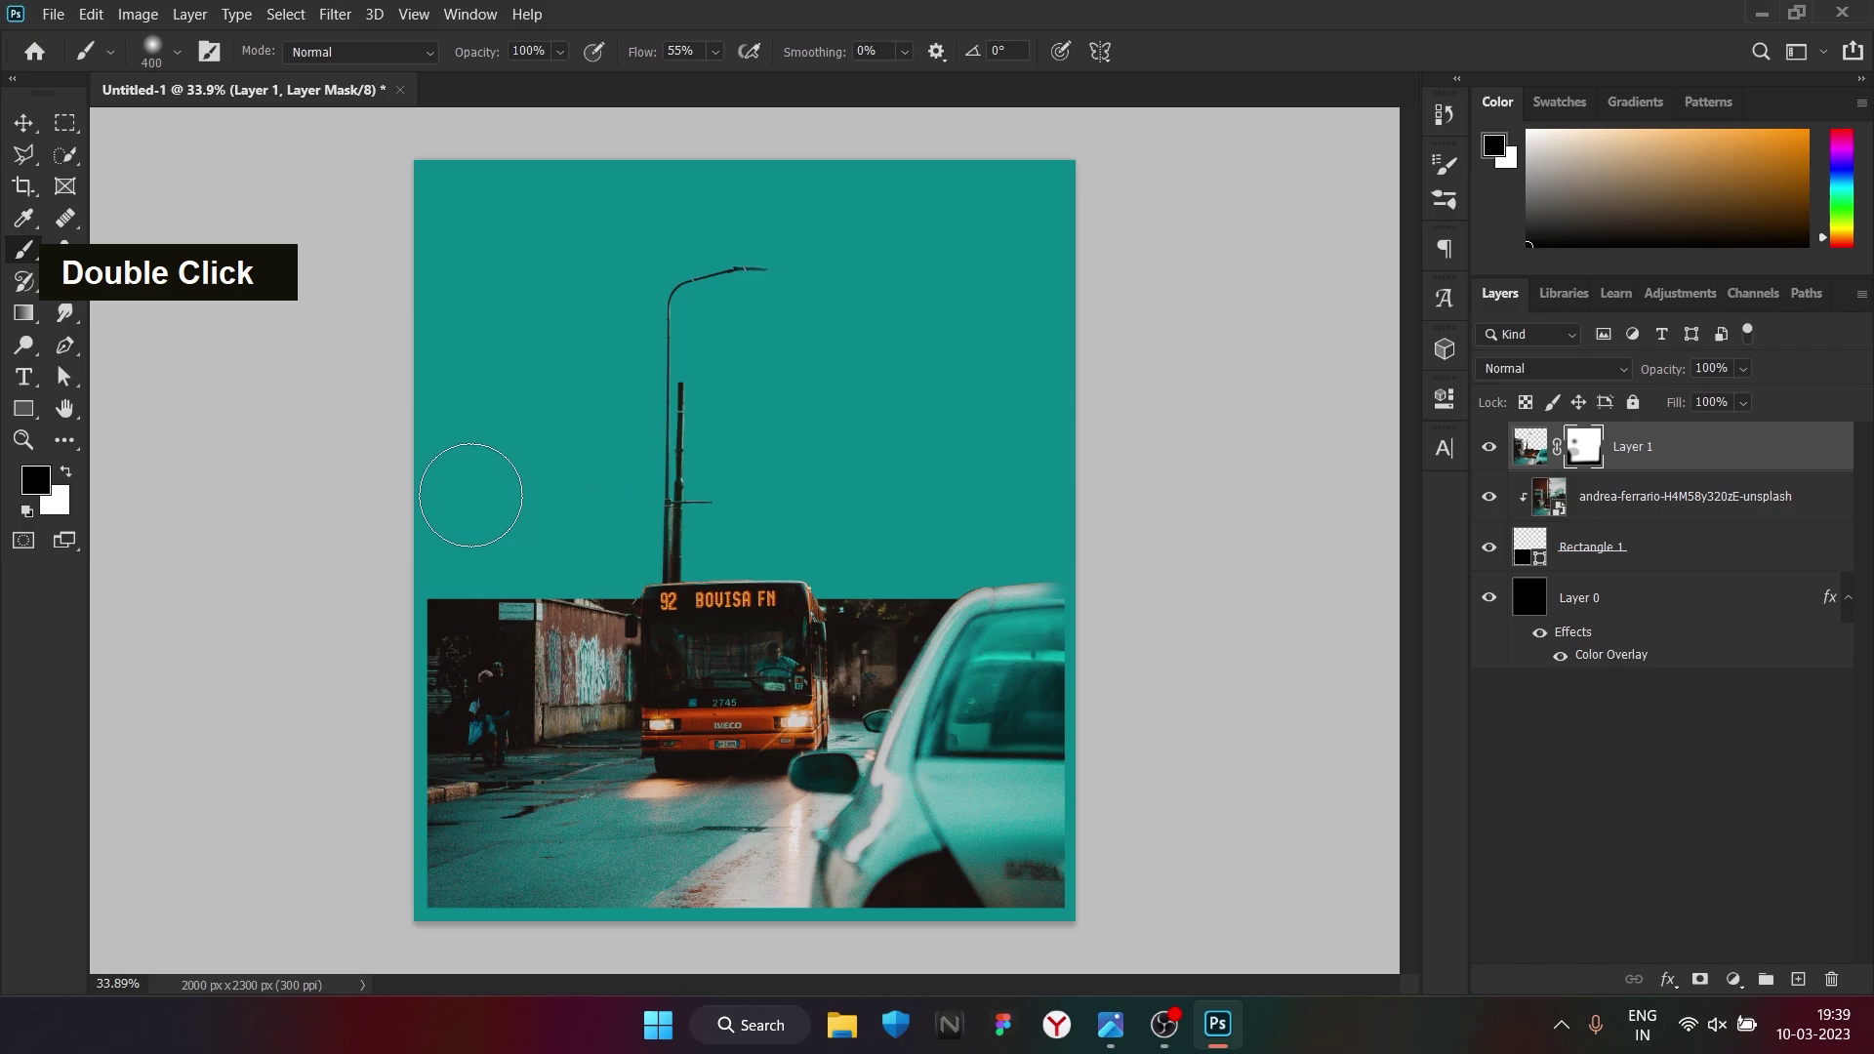
{"action": "scroll", "scroll_direction": "down", "scroll_amount": 3}
{"action": "scroll", "scroll_direction": "up", "scroll_amount": 3}
{"action": "scroll", "scroll_direction": "down", "scroll_amount": 3}
{"action": "scroll", "scroll_direction": "up", "scroll_amount": 3}
Combine the photo layers into Group 1 (Ctrl+G)
{"action": "left_click", "coordinate": [1691, 465]}
{"action": "key", "text": "ctrl+g"}
{"action": "right_click", "coordinate": [1778, 434]}
{"action": "scroll", "scroll_direction": "down", "scroll_amount": 3}
Add a Lorem Ipsum text layer in The Bold Font Bold at 128 pt, coloured orange, across the teal top
{"action": "scroll", "scroll_direction": "up", "scroll_amount": 3}
{"action": "scroll", "scroll_direction": "up", "scroll_amount": 3}
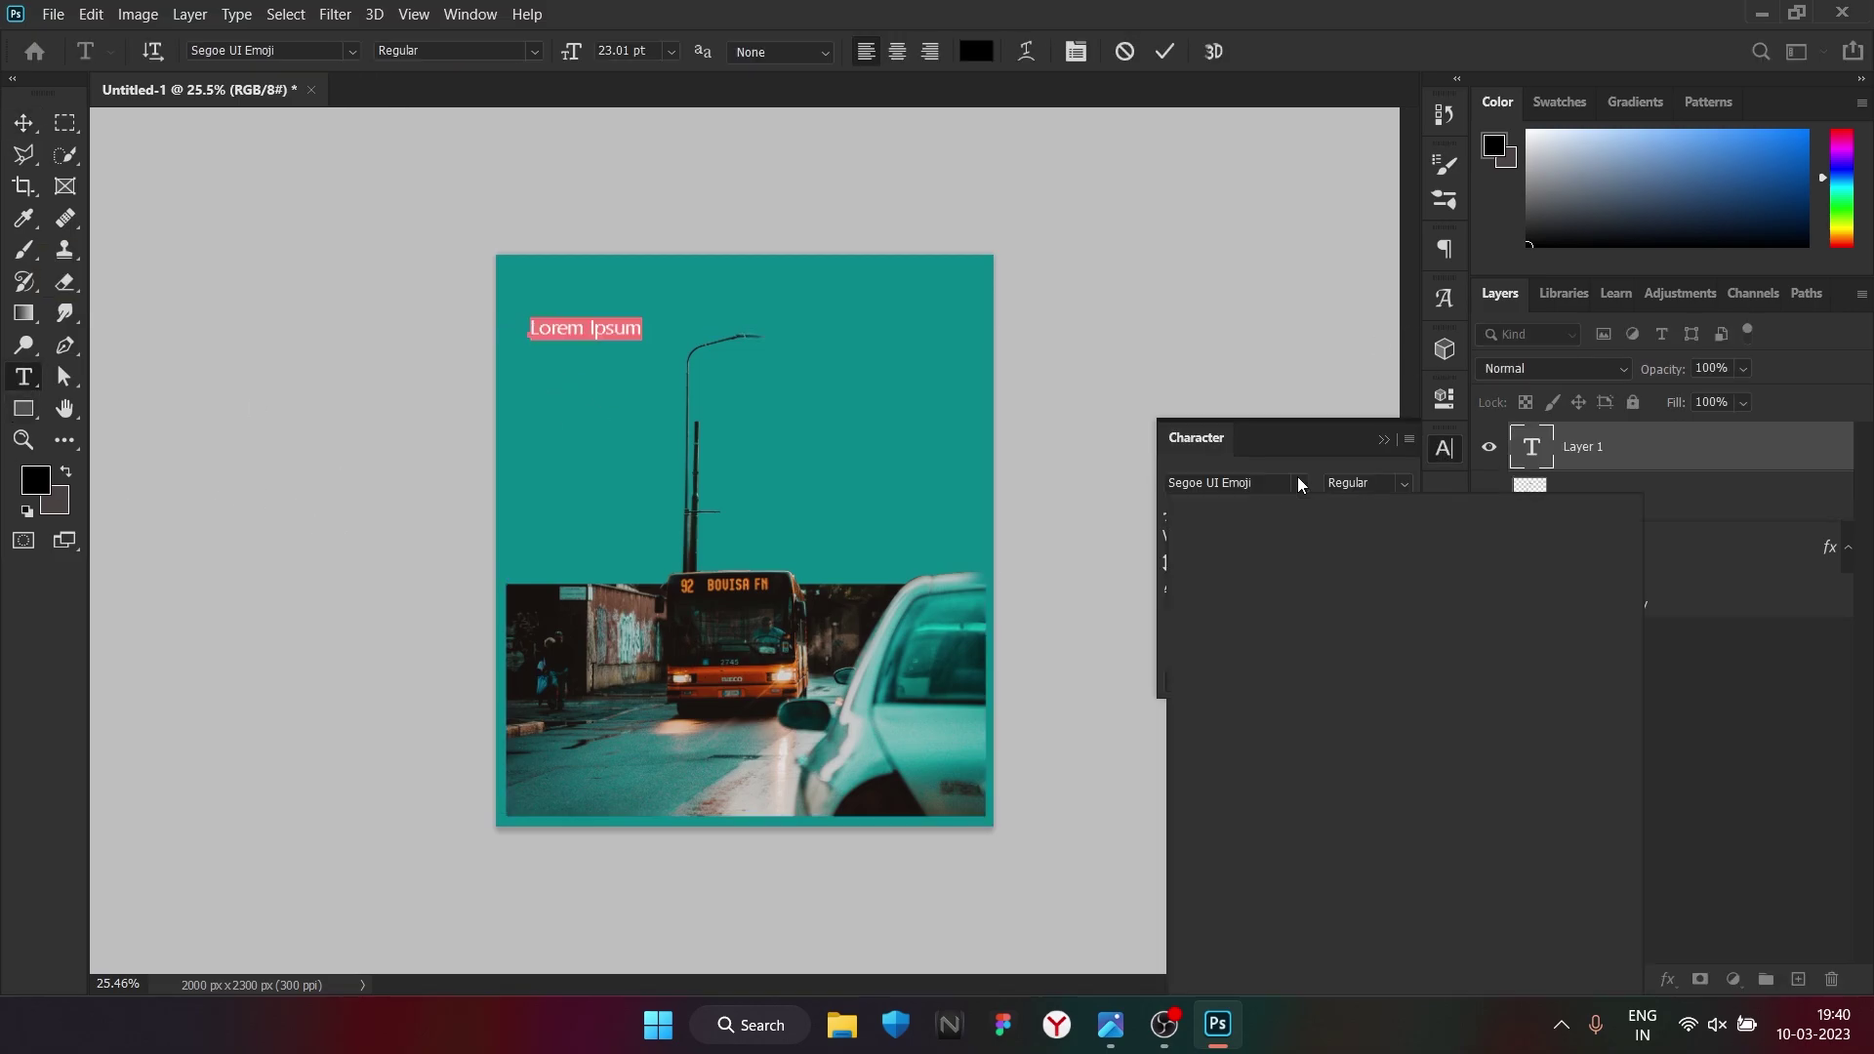
{"action": "scroll", "scroll_direction": "down", "scroll_amount": 3}
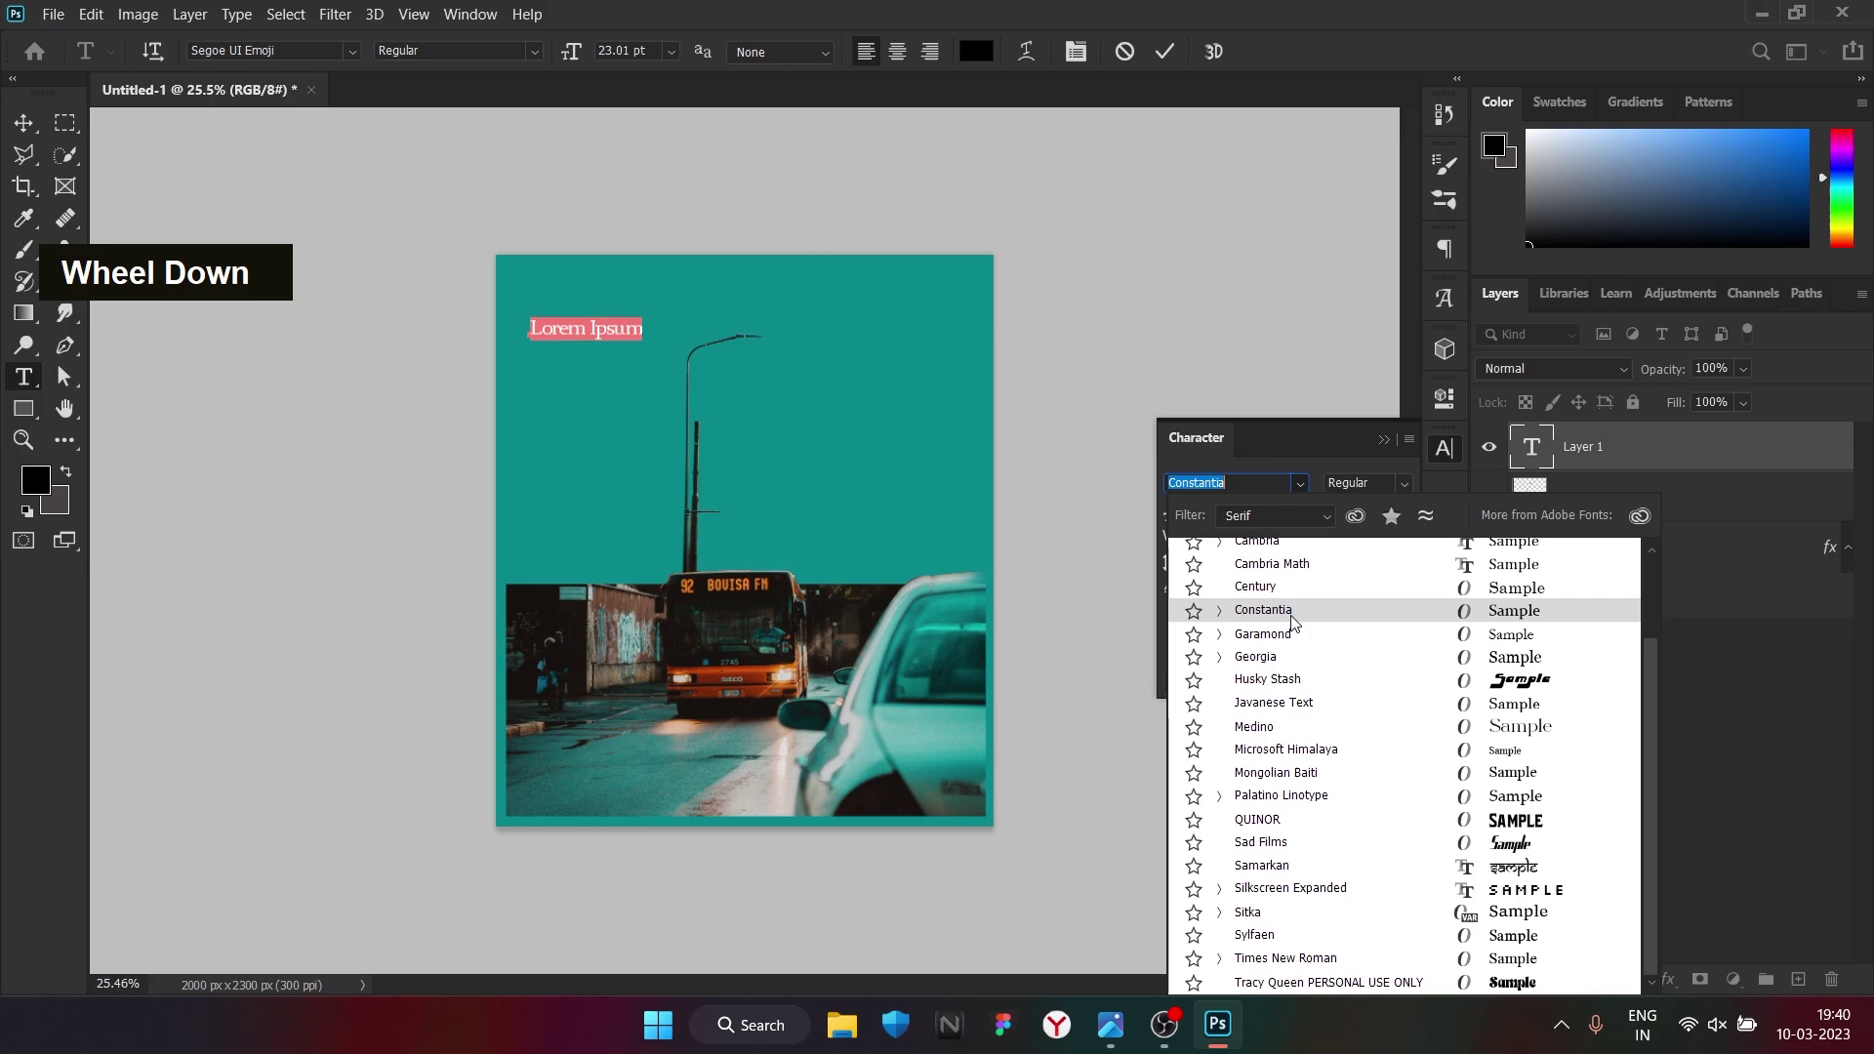
{"action": "scroll", "scroll_direction": "up", "scroll_amount": 3}
{"action": "scroll", "scroll_direction": "down", "scroll_amount": 3}
{"action": "scroll", "scroll_direction": "up", "scroll_amount": 3}
{"action": "scroll", "scroll_direction": "down", "scroll_amount": 3}
{"action": "scroll", "scroll_direction": "up", "scroll_amount": 3}
{"action": "scroll", "scroll_direction": "down", "scroll_amount": 3}
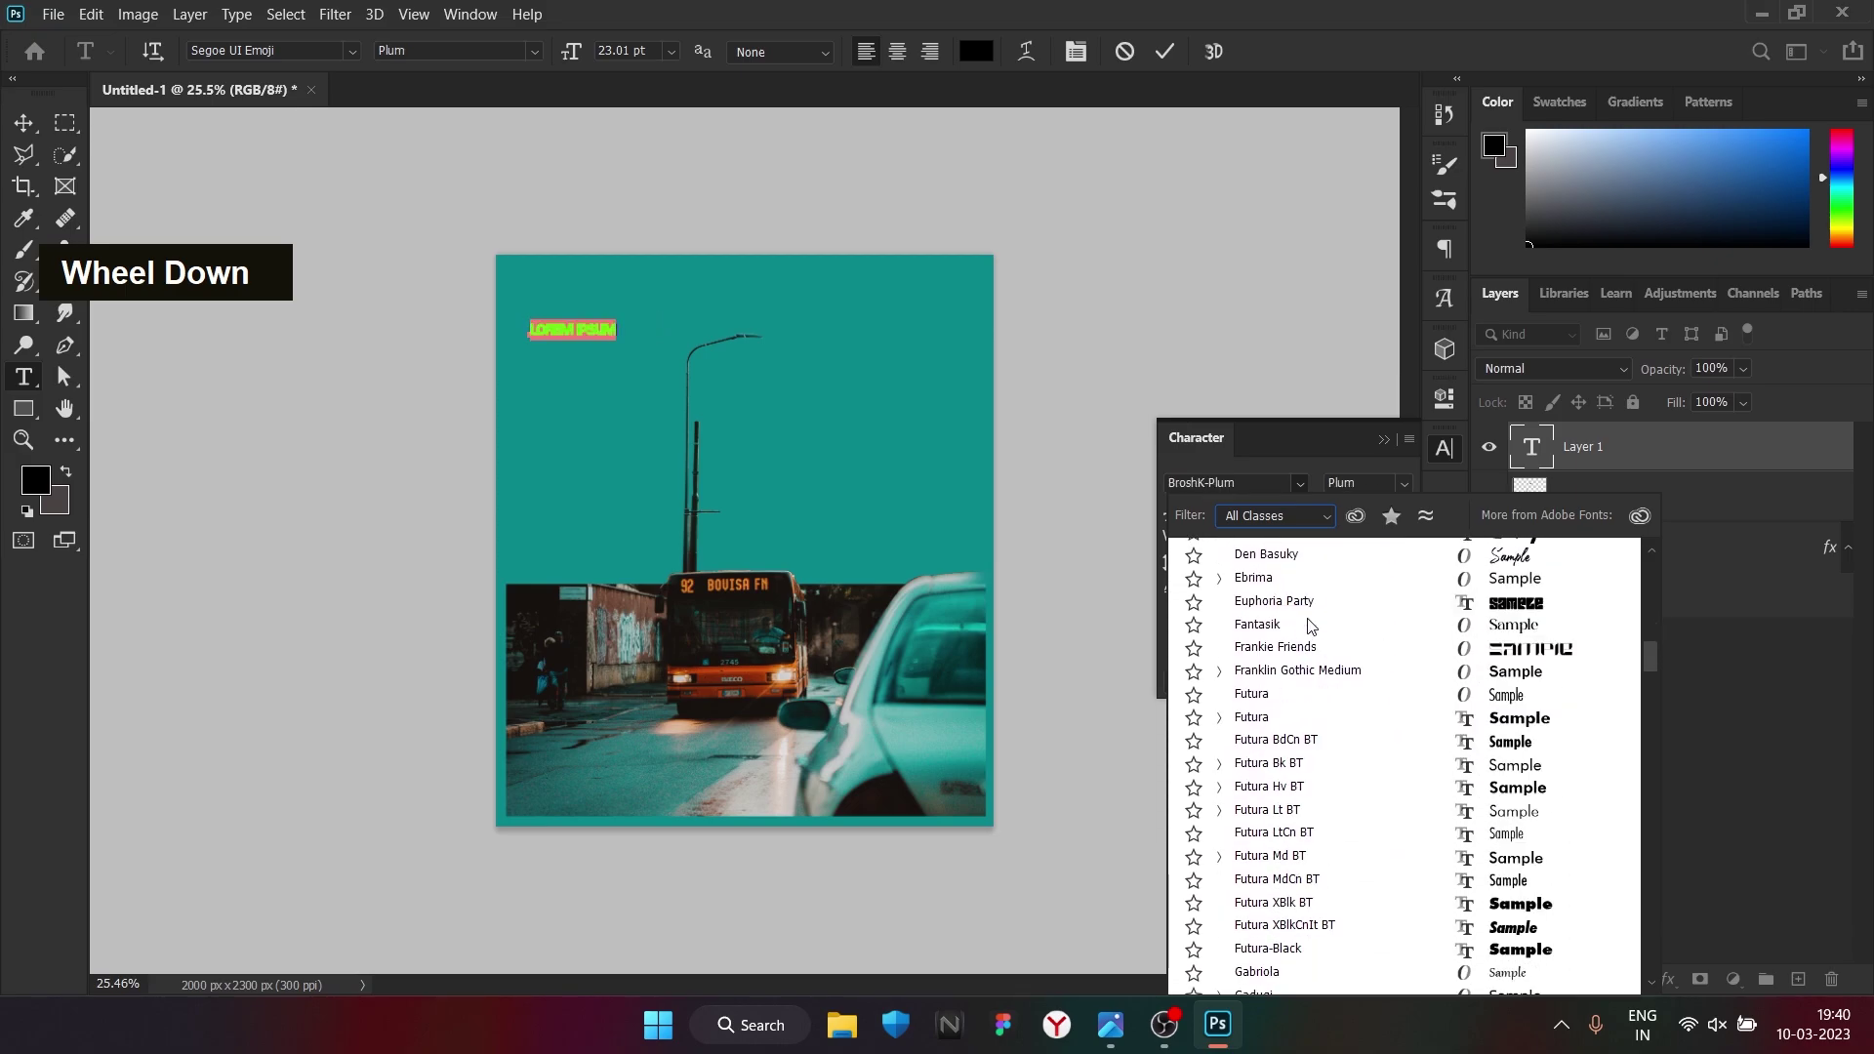
{"action": "scroll", "scroll_direction": "down", "scroll_amount": 3}
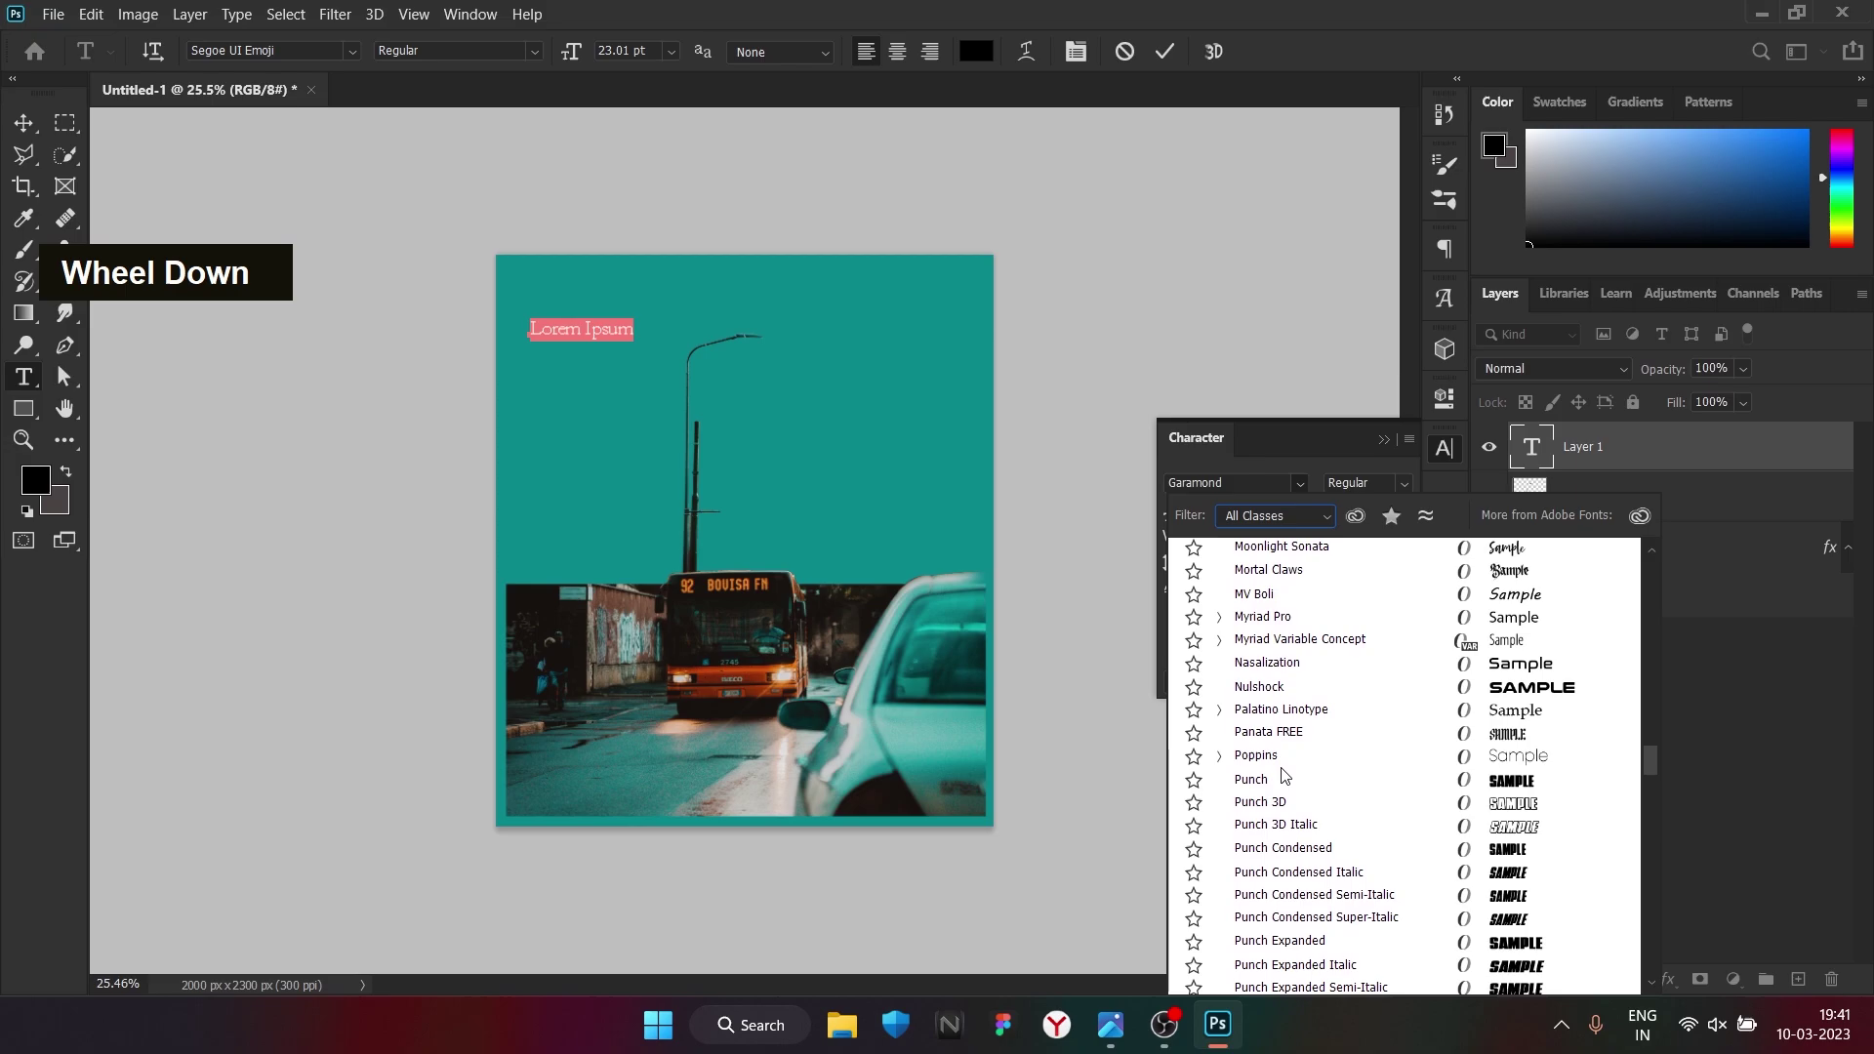
{"action": "scroll", "scroll_direction": "down", "scroll_amount": 3}
{"action": "scroll", "scroll_direction": "up", "scroll_amount": 3}
{"action": "scroll", "scroll_direction": "up", "scroll_amount": 3}
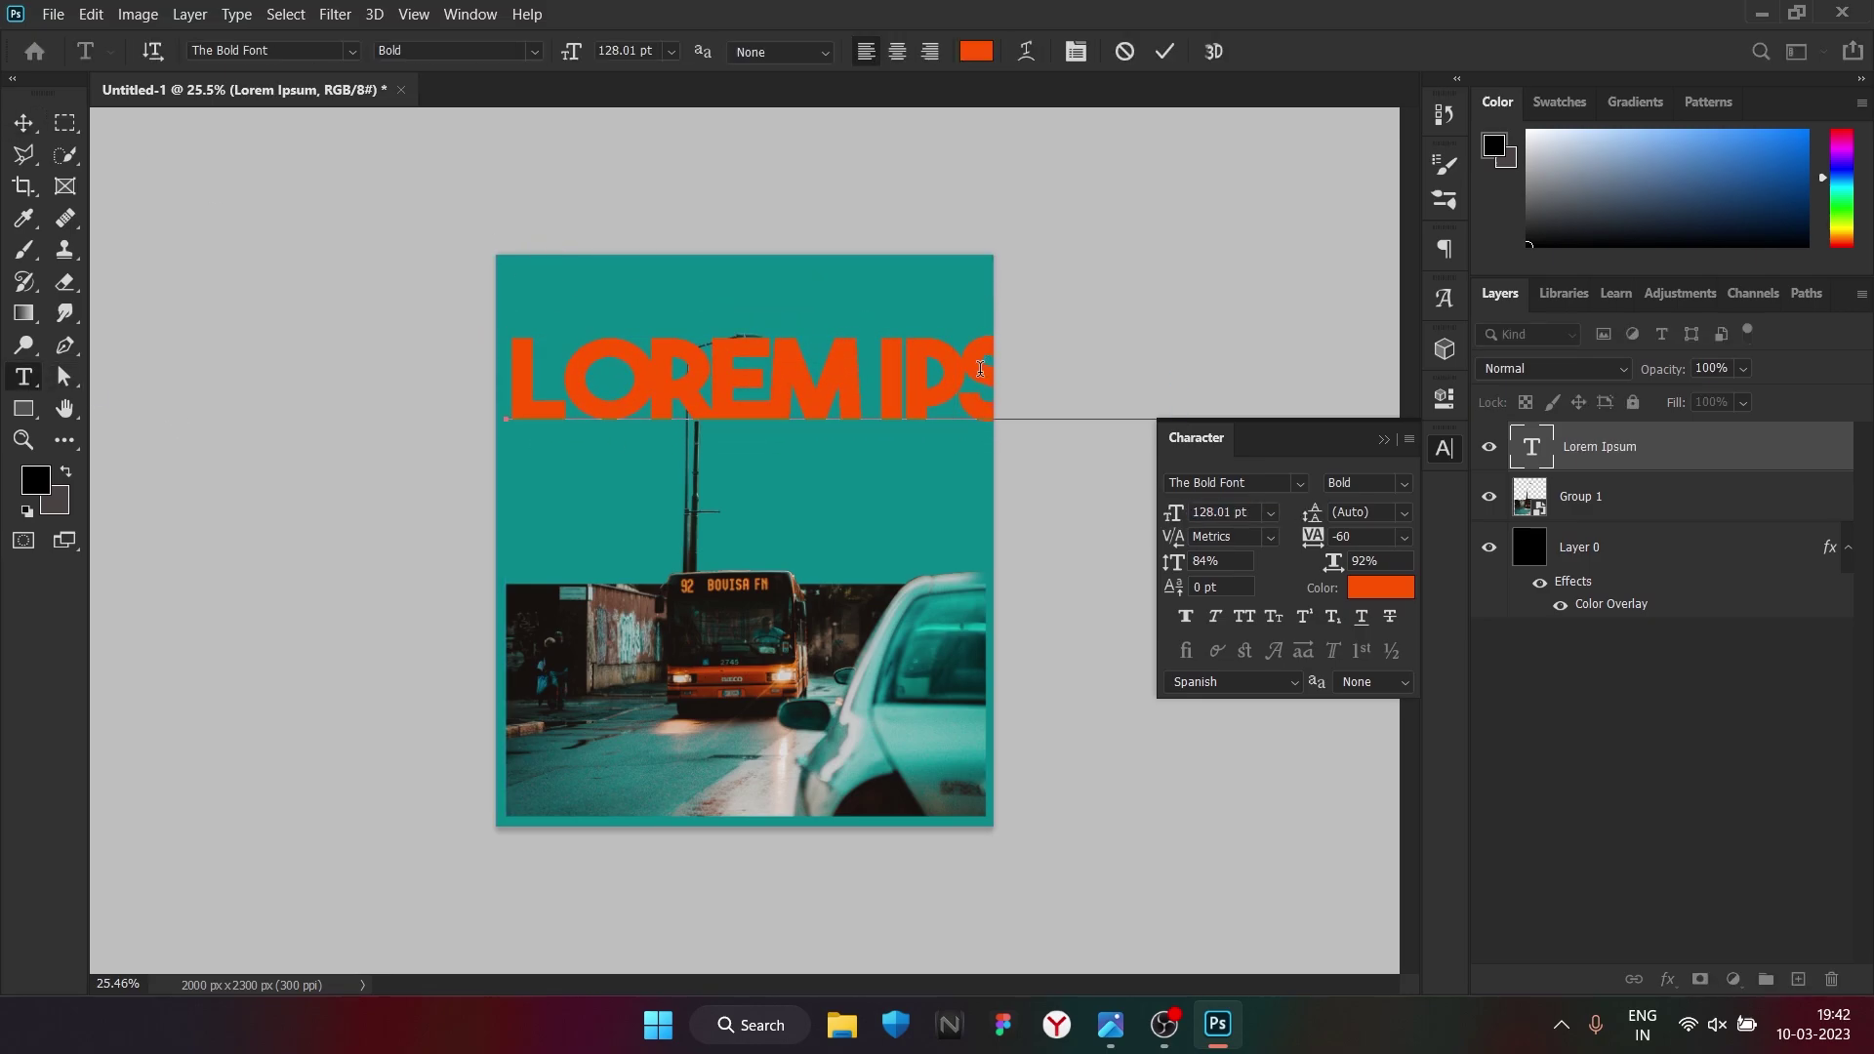
Retype the headline as BUS and duplicate the layer to make a BUDDY title
{"action": "key", "text": "BackSpace"}
{"action": "key", "text": "Right"}
{"action": "key", "text": "BackSpace"}
{"action": "key", "text": "BackSpace"}
{"action": "type", "text": "bus"}
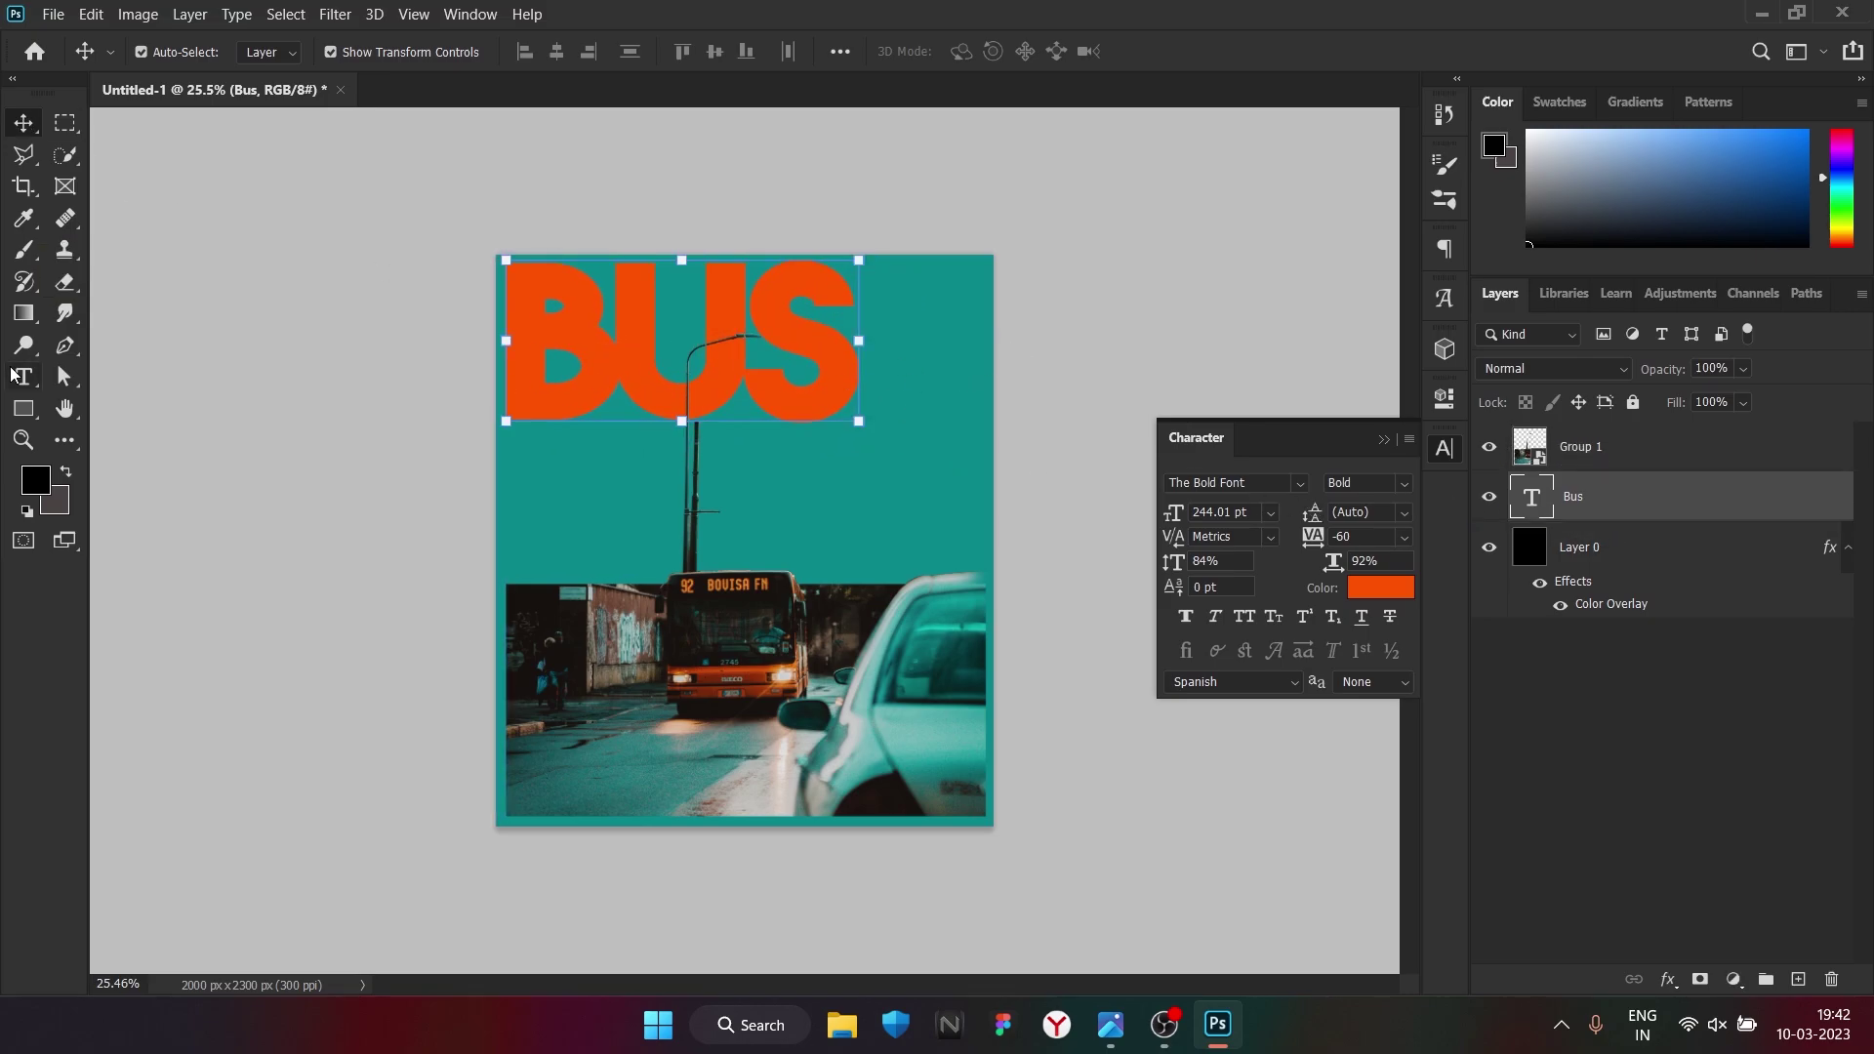
{"action": "key", "text": "BackSpace"}
{"action": "type", "text": "Bus Buddy"}
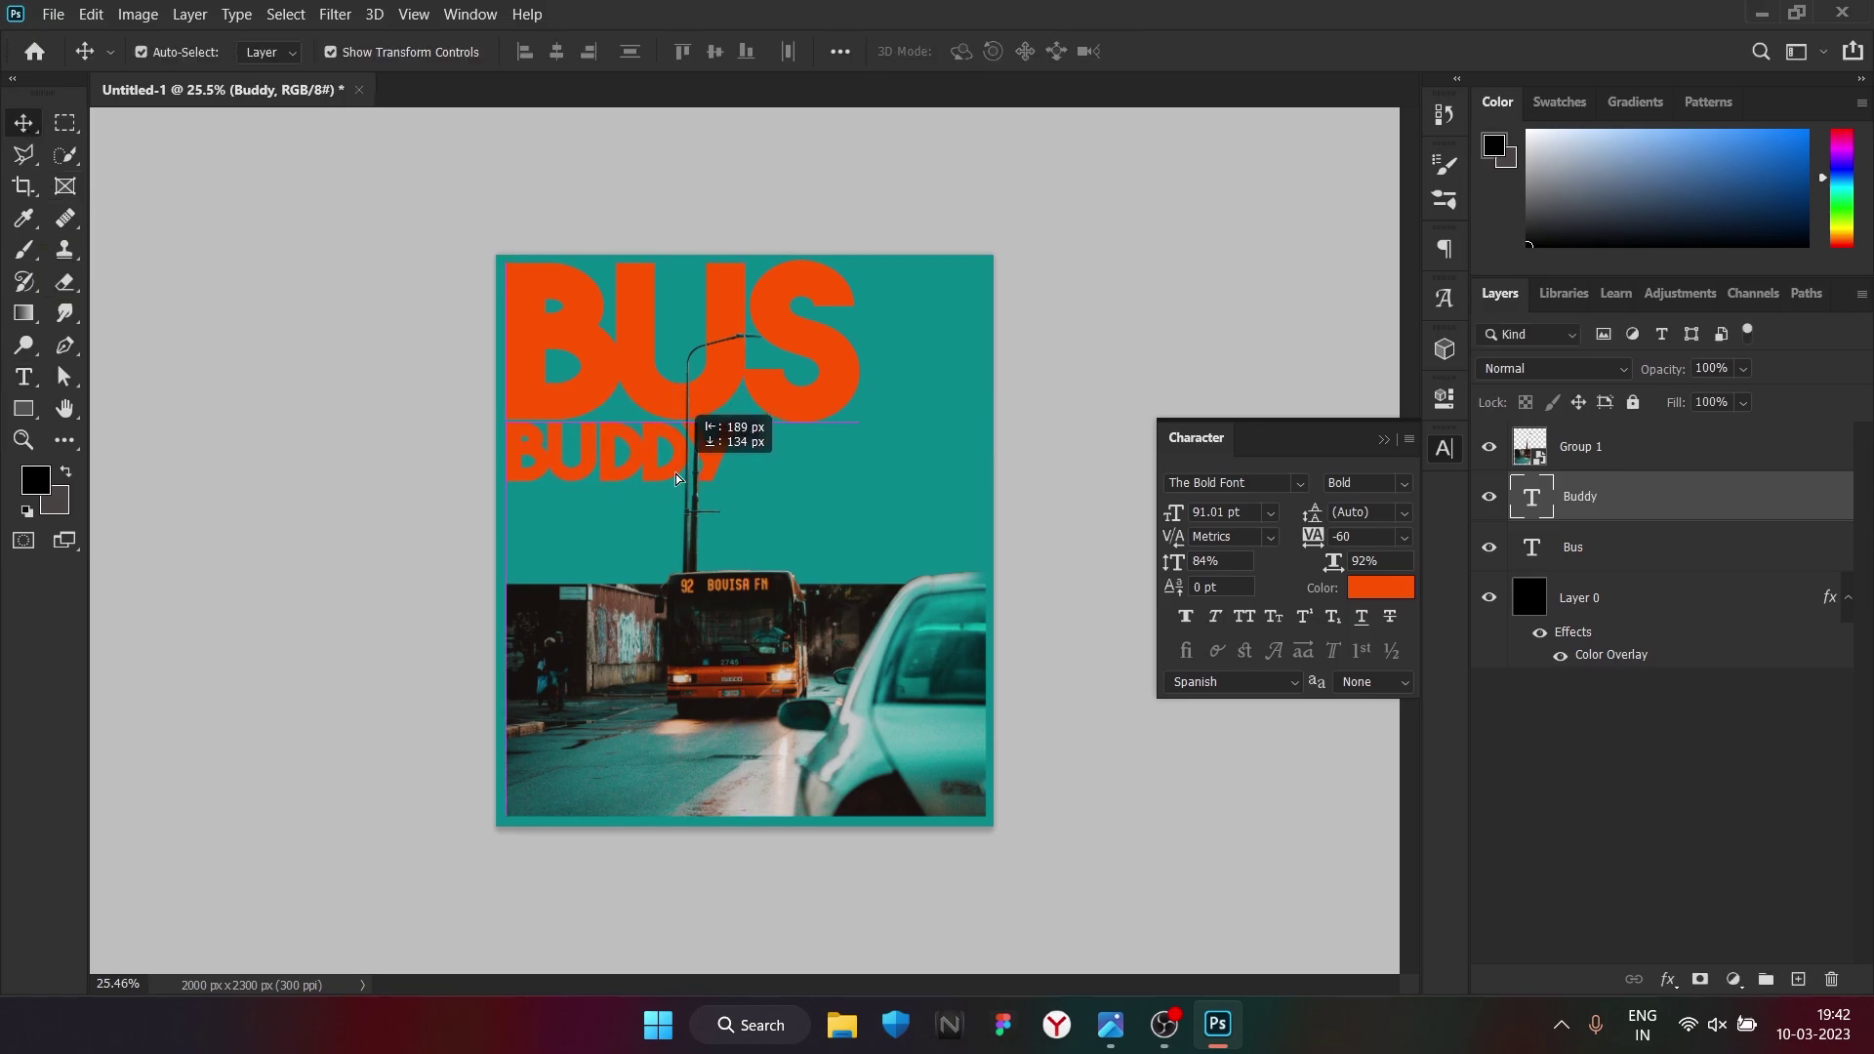
Move both titles below Group 1 in the Layers panel and bring up the Filter Gallery for the photo group
{"action": "scroll", "scroll_direction": "down", "scroll_amount": 3}
{"action": "scroll", "scroll_direction": "up", "scroll_amount": 3}
{"action": "scroll", "scroll_direction": "down", "scroll_amount": 3}
{"action": "scroll", "scroll_direction": "up", "scroll_amount": 3}
{"action": "scroll", "scroll_direction": "up", "scroll_amount": 3}
{"action": "scroll", "scroll_direction": "down", "scroll_amount": 3}
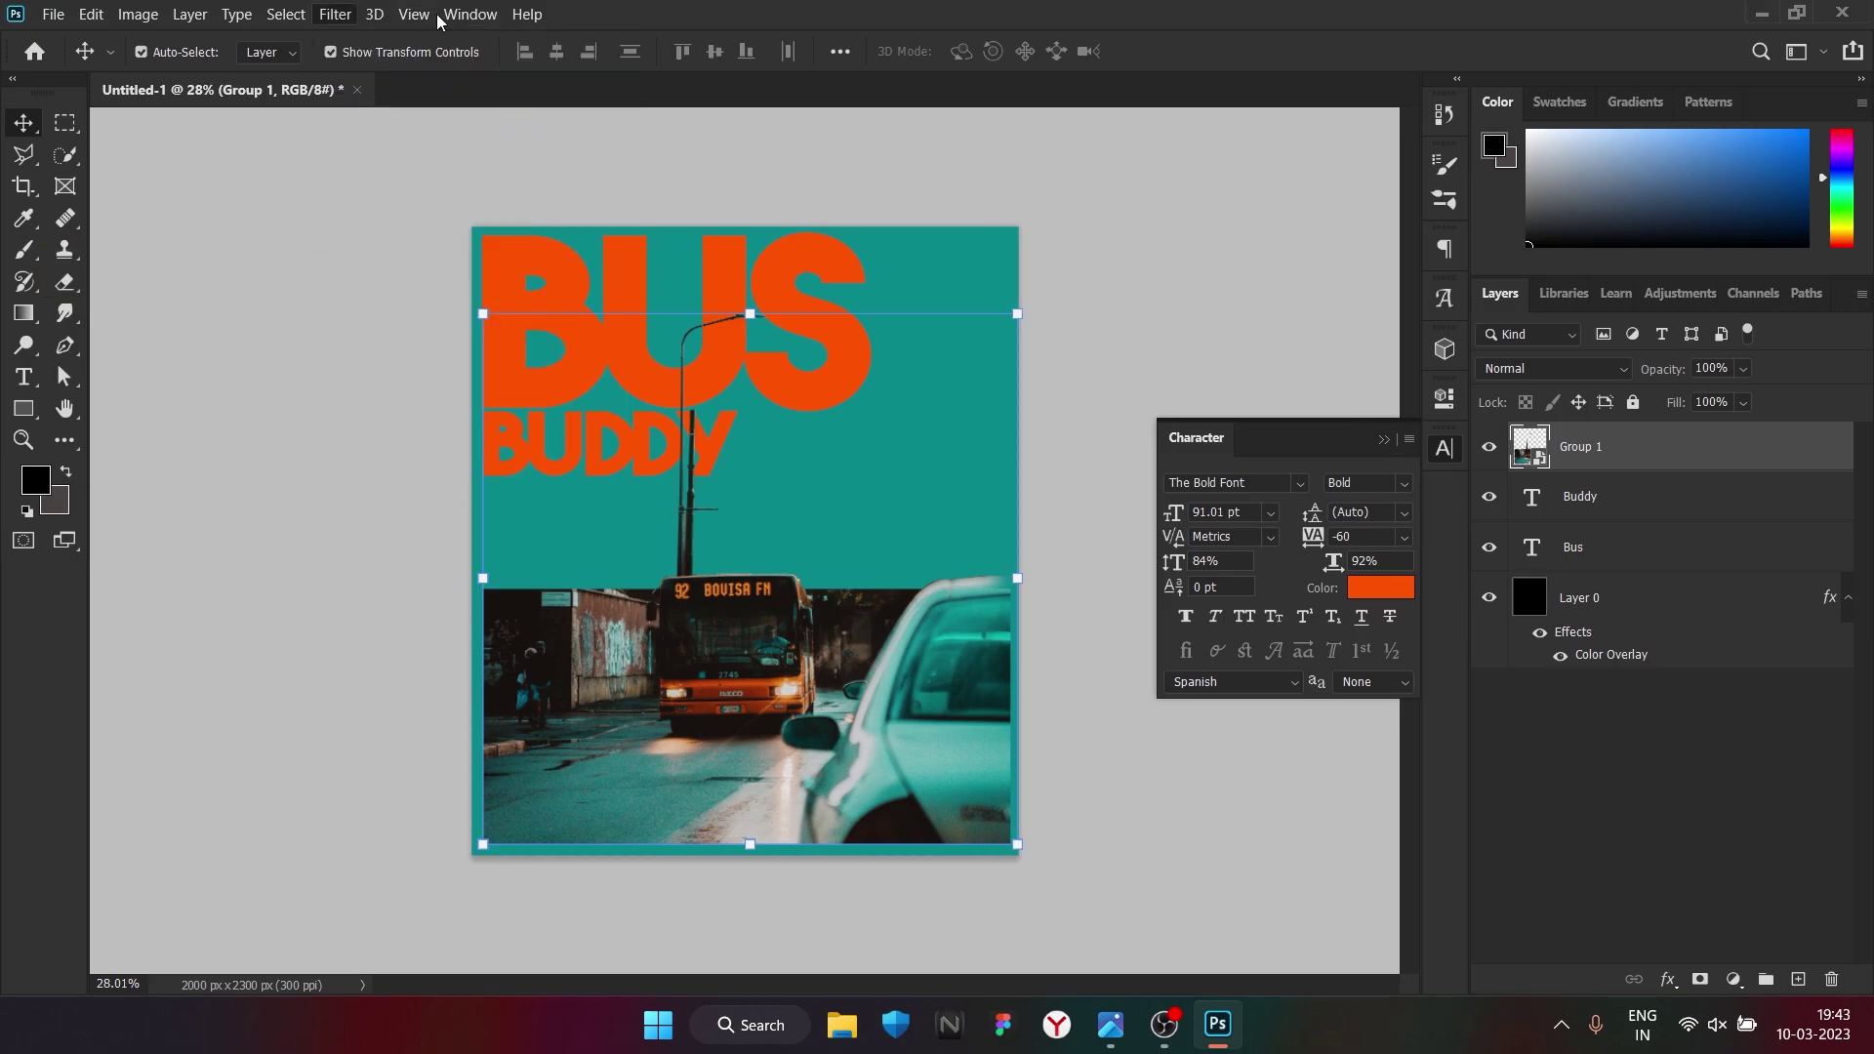
{"action": "scroll", "scroll_direction": "down", "scroll_amount": 3}
Apply the Artistic > Cutout filter to the photo group with adjusted Edge Simplicity, then start a new text layer
{"action": "scroll", "scroll_direction": "up", "scroll_amount": 3}
{"action": "scroll", "scroll_direction": "down", "scroll_amount": 3}
{"action": "scroll", "scroll_direction": "up", "scroll_amount": 3}
{"action": "scroll", "scroll_direction": "down", "scroll_amount": 3}
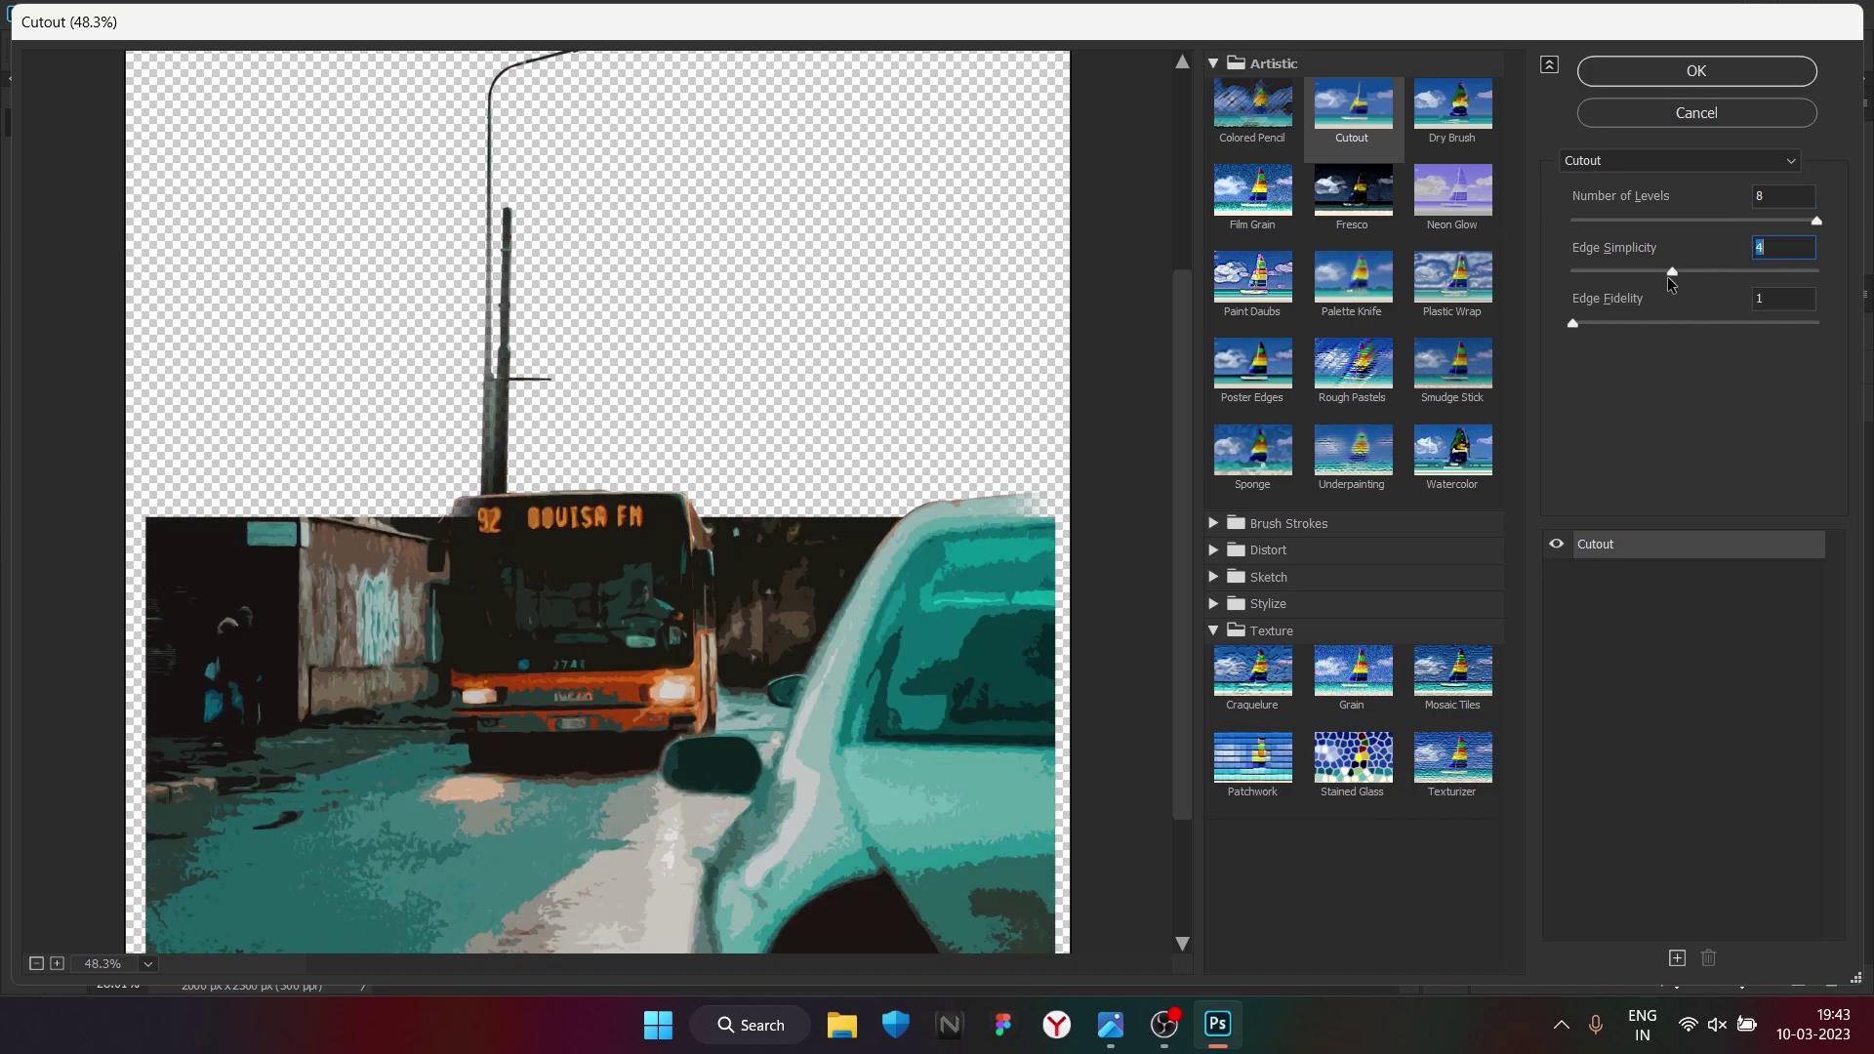
{"action": "scroll", "scroll_direction": "down", "scroll_amount": 3}
{"action": "scroll", "scroll_direction": "up", "scroll_amount": 3}
{"action": "scroll", "scroll_direction": "down", "scroll_amount": 3}
{"action": "scroll", "scroll_direction": "up", "scroll_amount": 3}
{"action": "scroll", "scroll_direction": "down", "scroll_amount": 3}
{"action": "key", "text": "BackSpace"}
Add orange 00 and 02 numeral layers in the top-right corner and start a text box below them
{"action": "type", "text": "0"}
{"action": "key", "text": "BackSpace"}
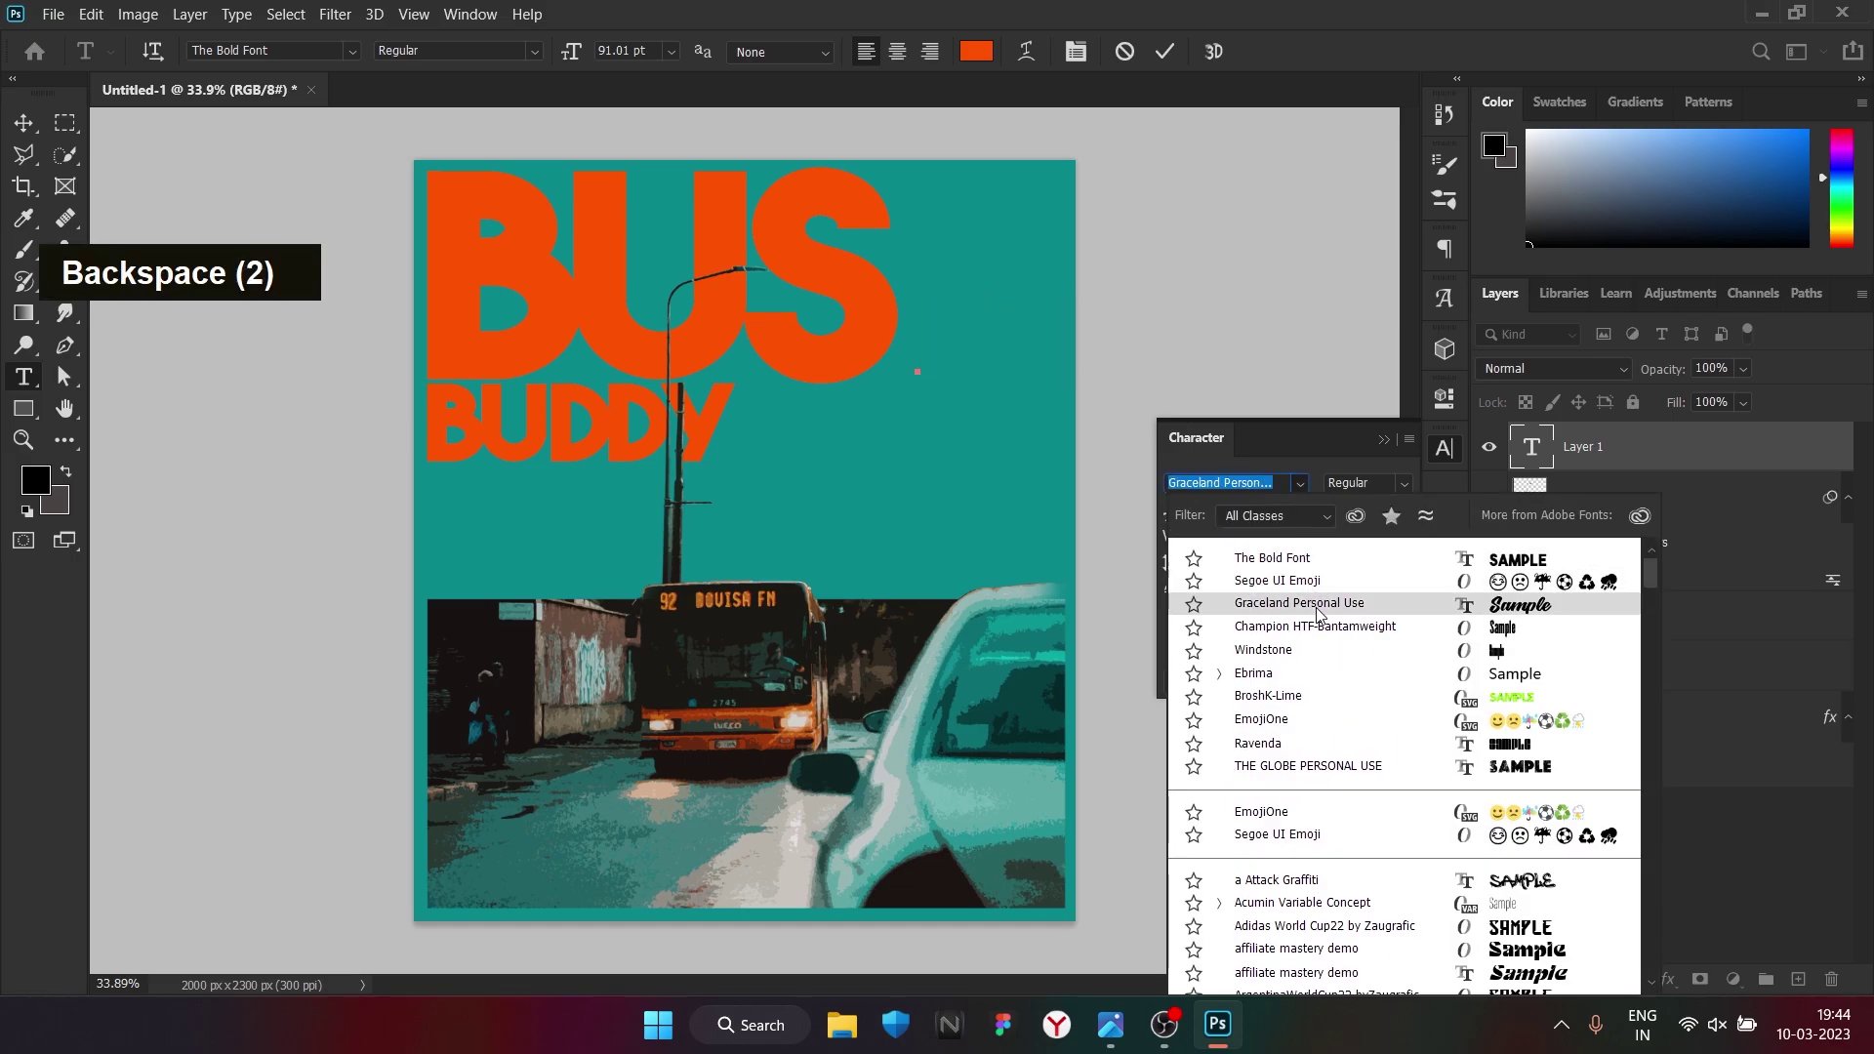
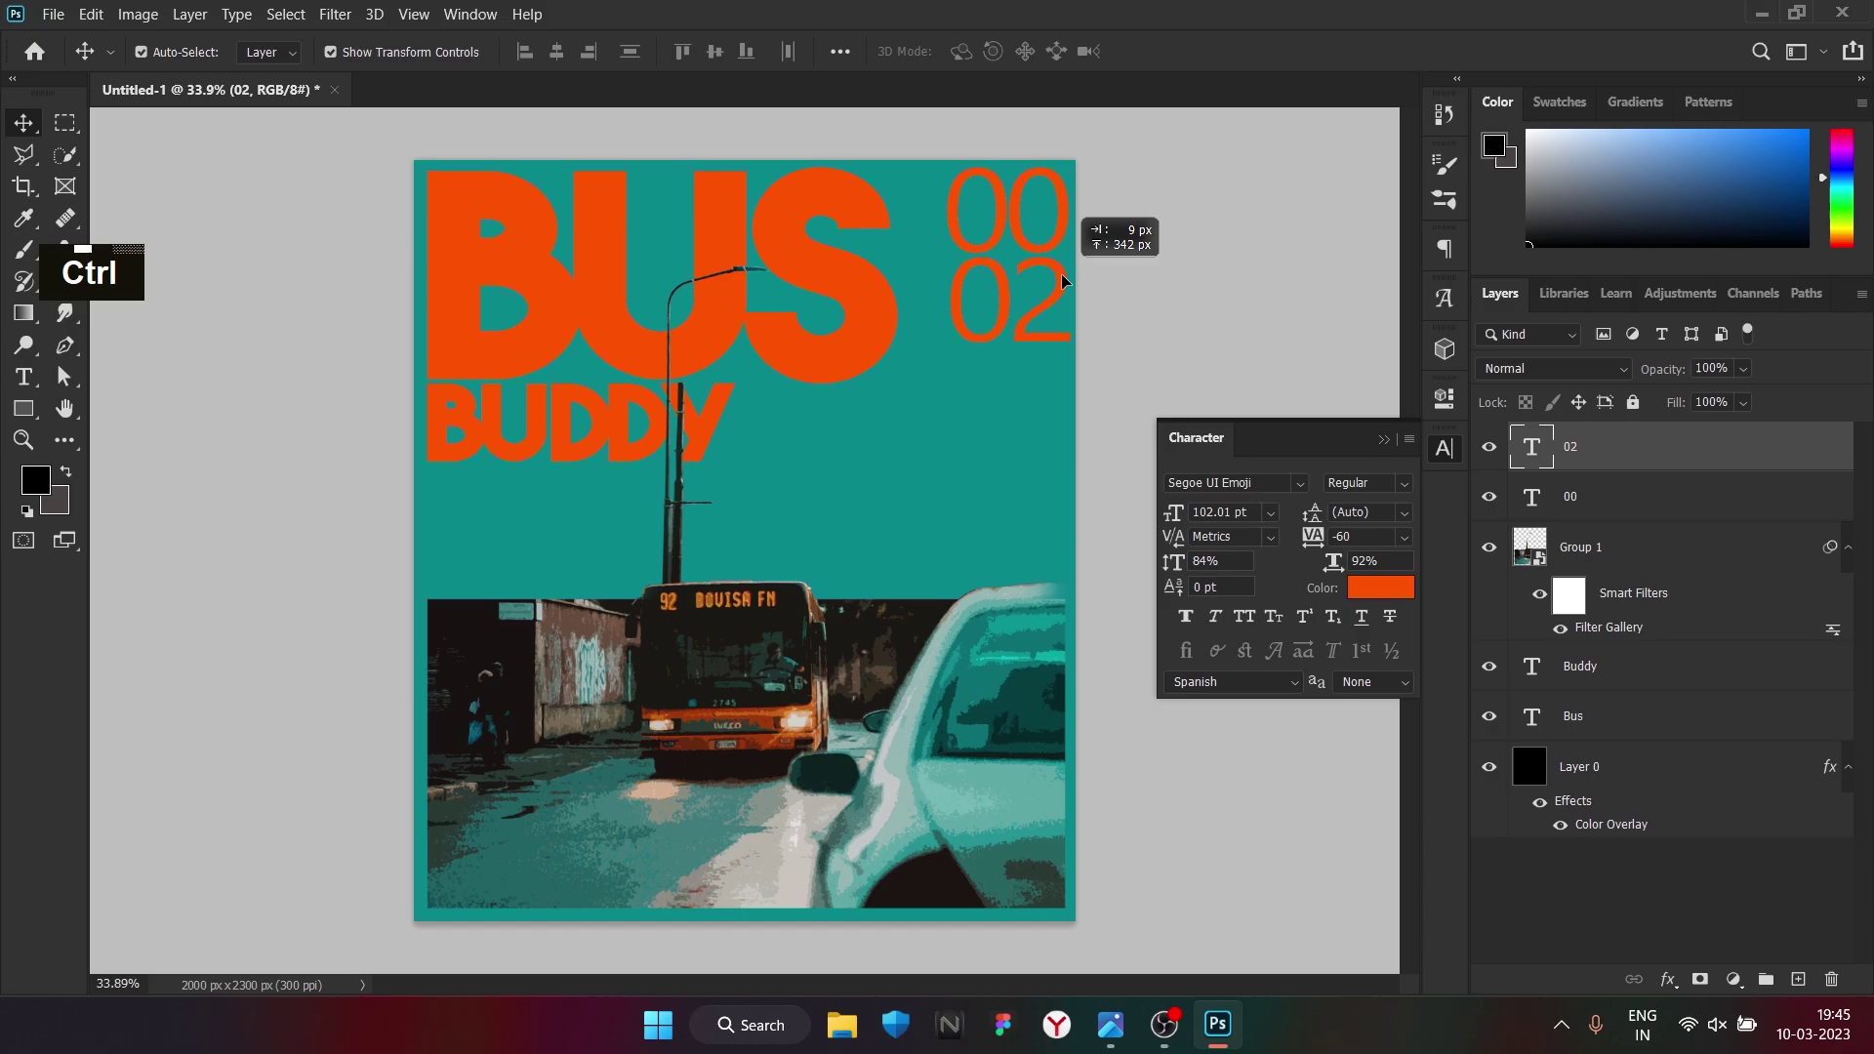
{"action": "scroll", "scroll_direction": "up", "scroll_amount": 3}
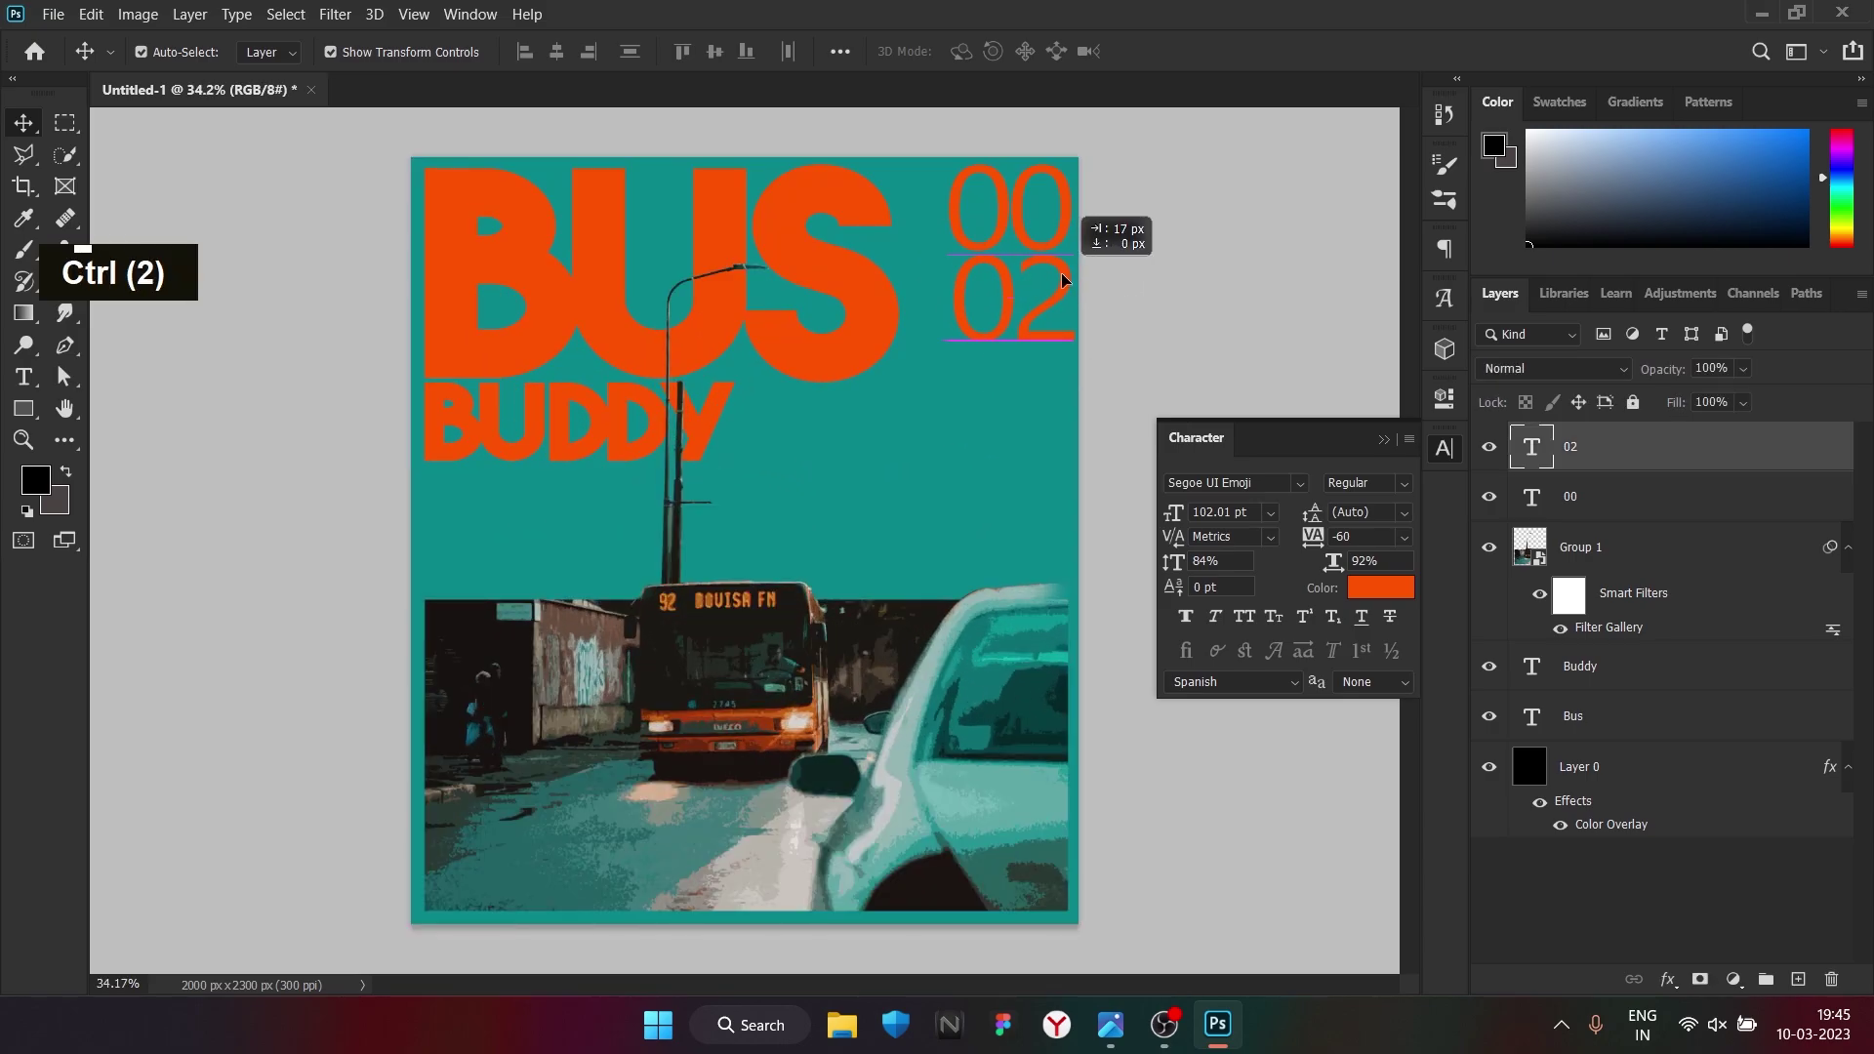
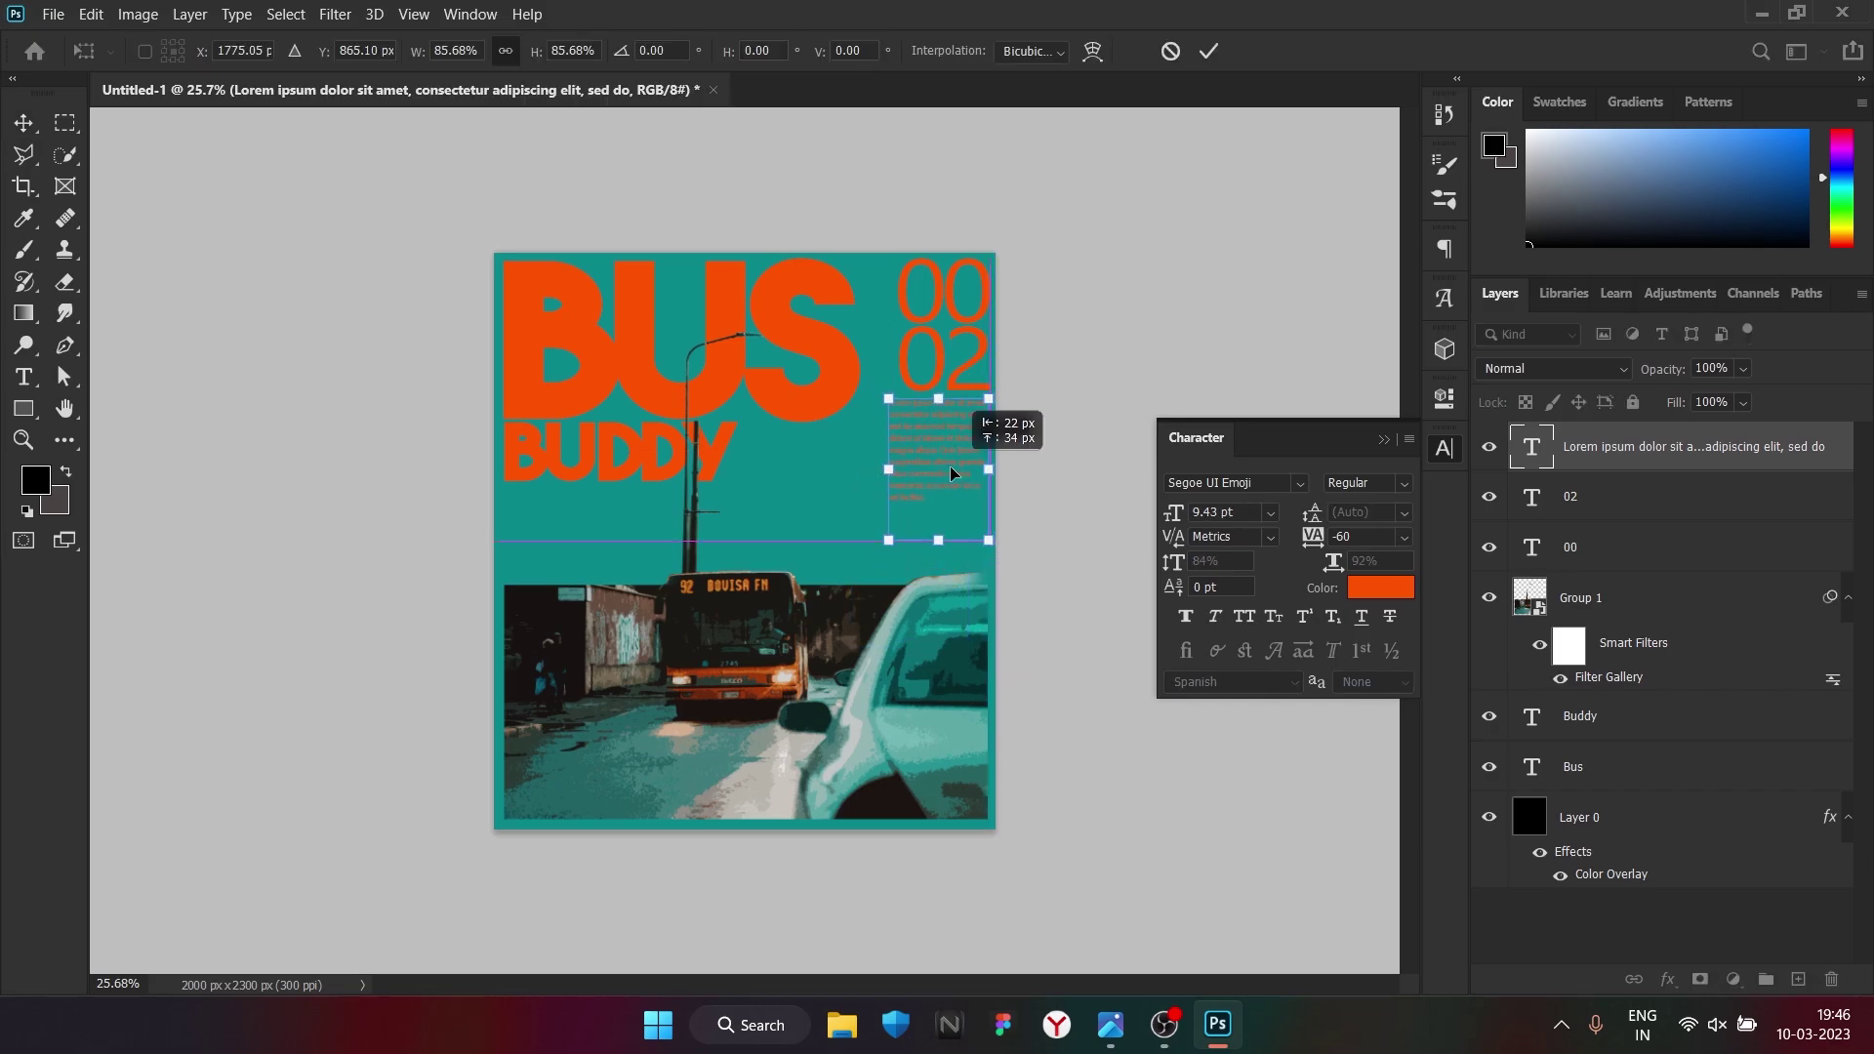
Fill the text box with Lorem Ipsum placeholder text at 9.43 pt
{"action": "key", "text": "Insert"}
{"action": "key", "text": "Insert"}
{"action": "key", "text": "Insert"}
{"action": "key", "text": "Right"}
{"action": "key", "text": "Right"}
{"action": "key", "text": "Right"}
{"action": "key", "text": "Right"}
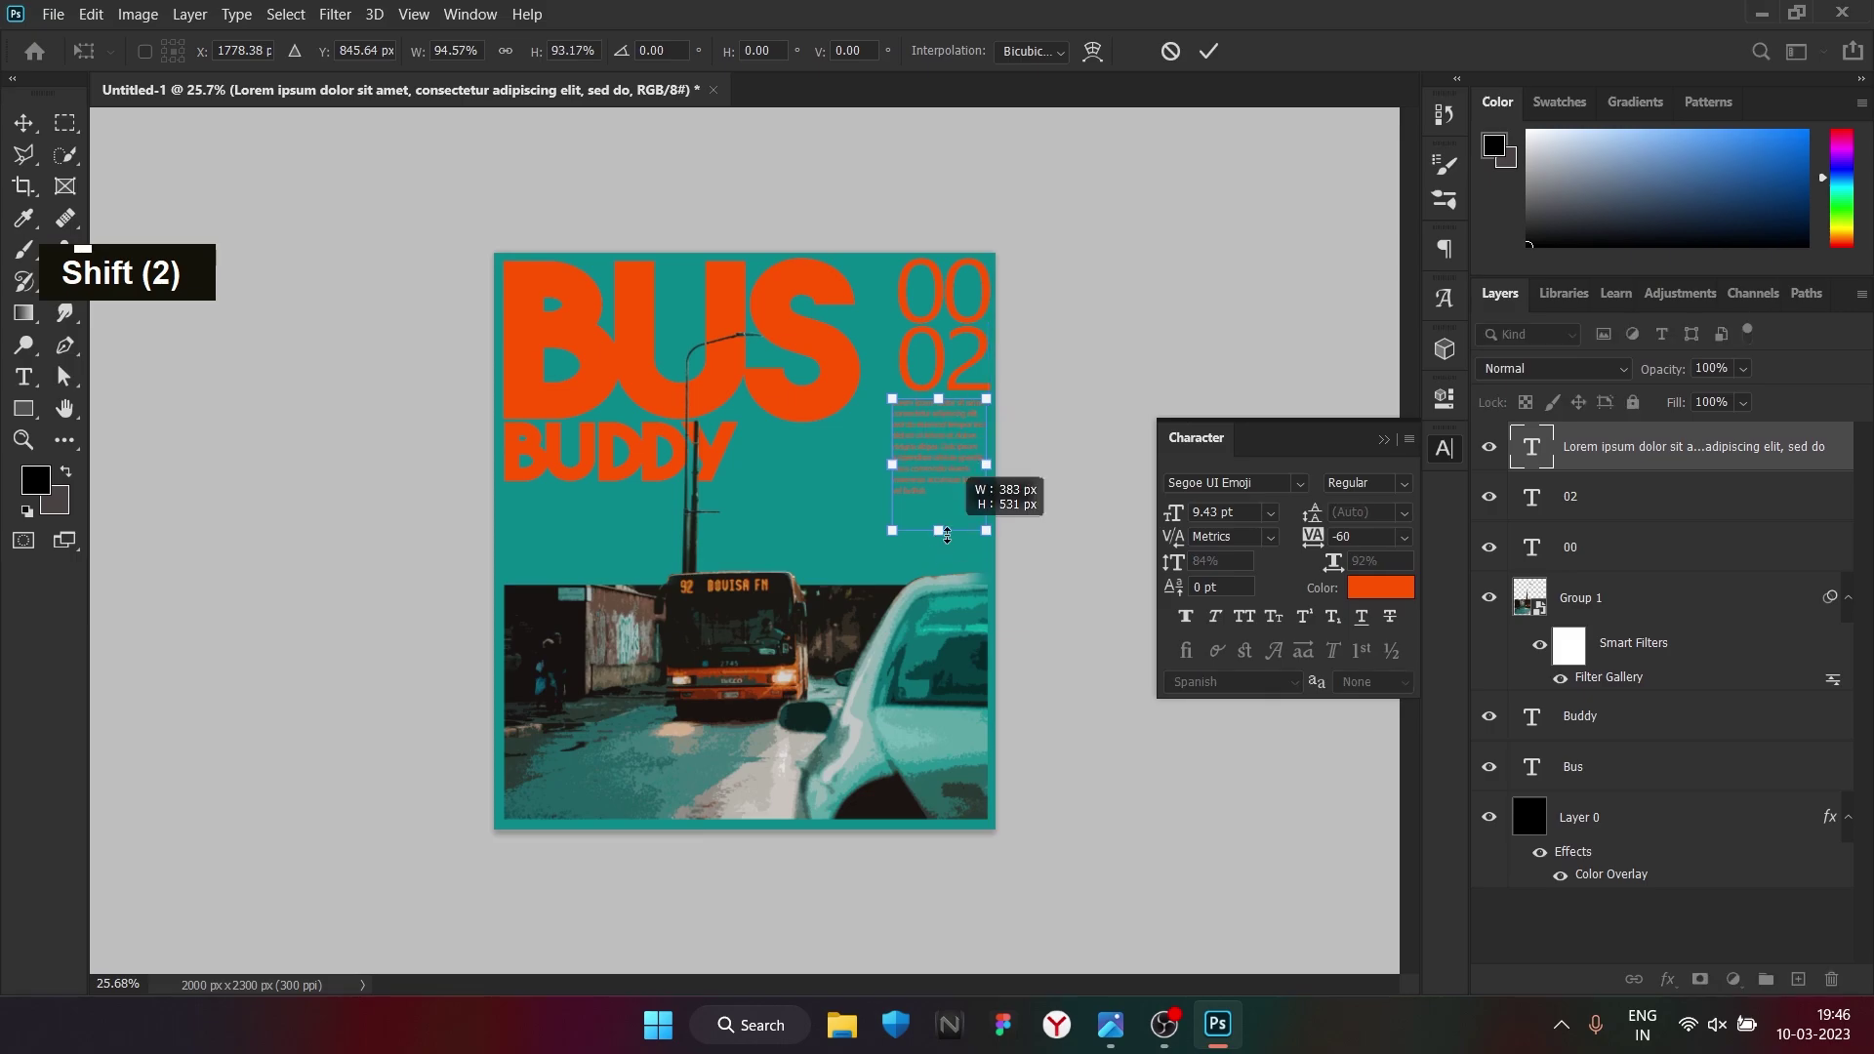
Free Transform the paragraph into a narrow column beneath the 02 numerals
{"action": "scroll", "scroll_direction": "down", "scroll_amount": 3}
{"action": "scroll", "scroll_direction": "up", "scroll_amount": 3}
{"action": "scroll", "scroll_direction": "down", "scroll_amount": 3}
{"action": "scroll", "scroll_direction": "up", "scroll_amount": 3}
{"action": "scroll", "scroll_direction": "down", "scroll_amount": 3}
{"action": "scroll", "scroll_direction": "up", "scroll_amount": 3}
{"action": "scroll", "scroll_direction": "down", "scroll_amount": 3}
{"action": "scroll", "scroll_direction": "up", "scroll_amount": 3}
Drag the barcode image from the desktop into the poster under the paragraph
{"action": "scroll", "scroll_direction": "down", "scroll_amount": 3}
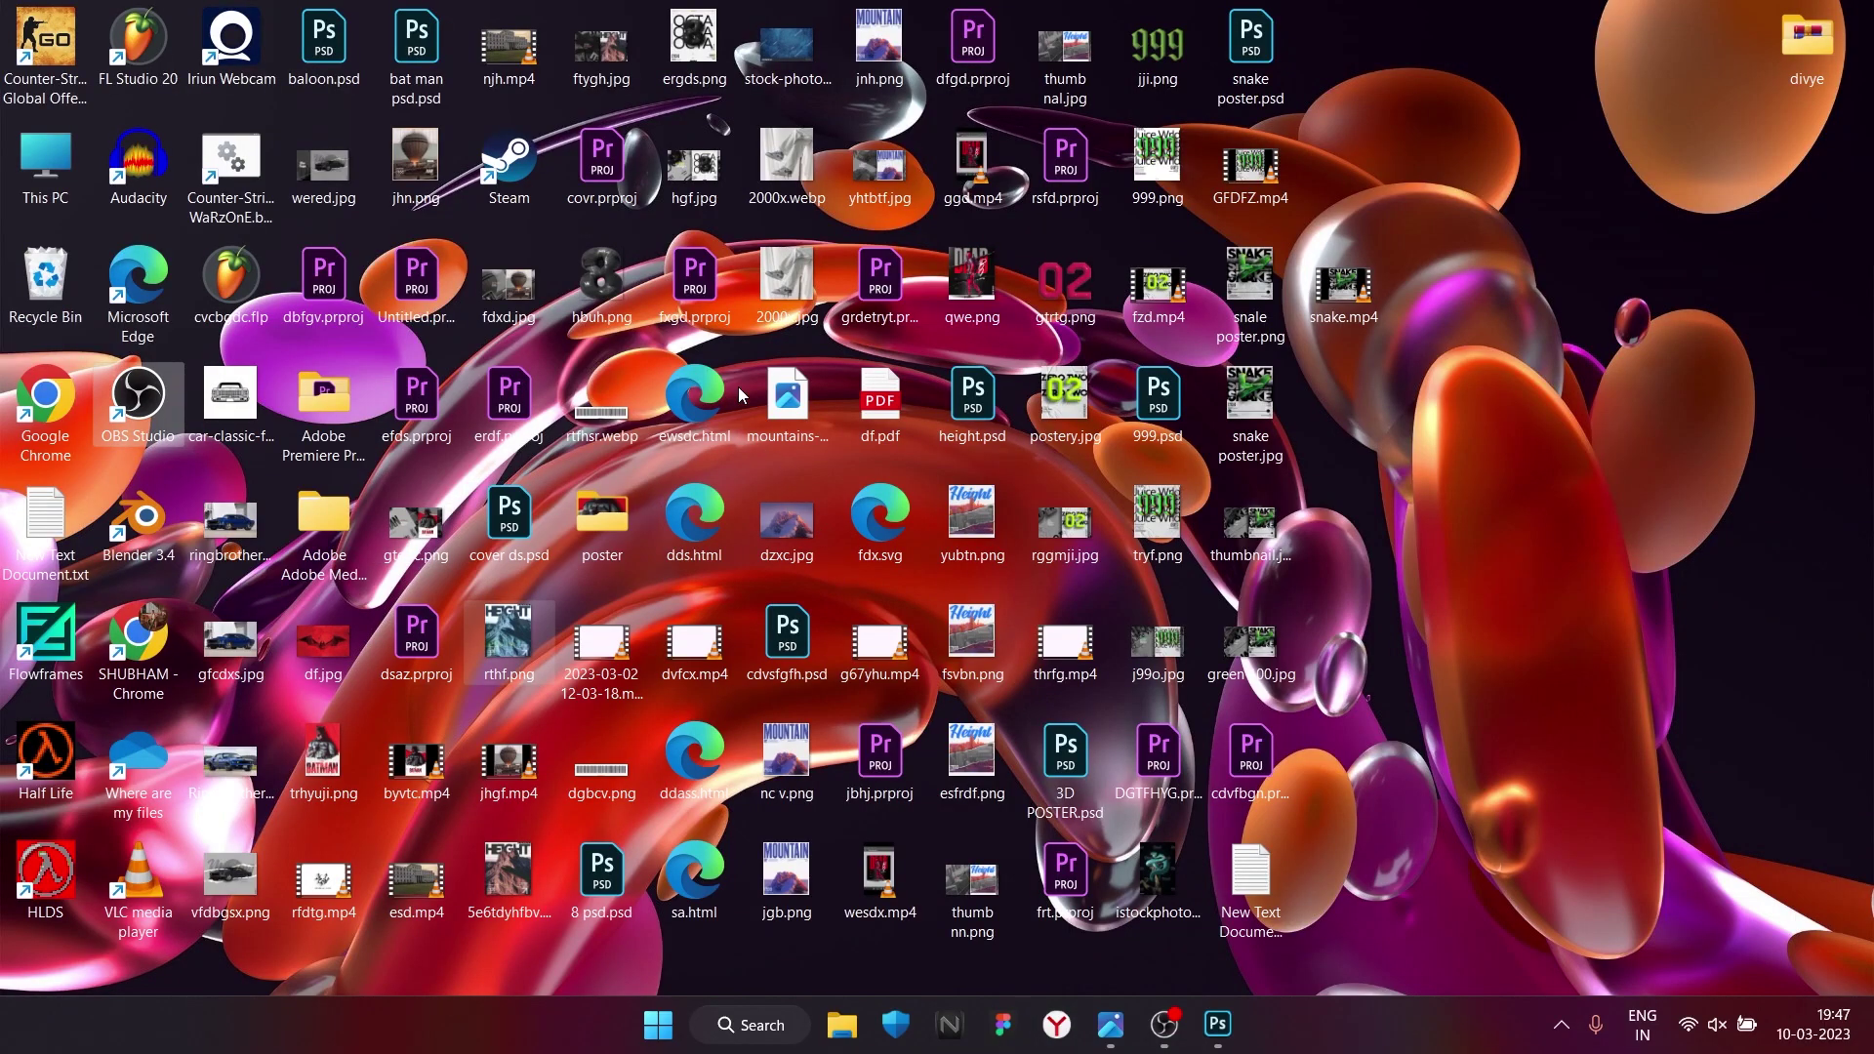
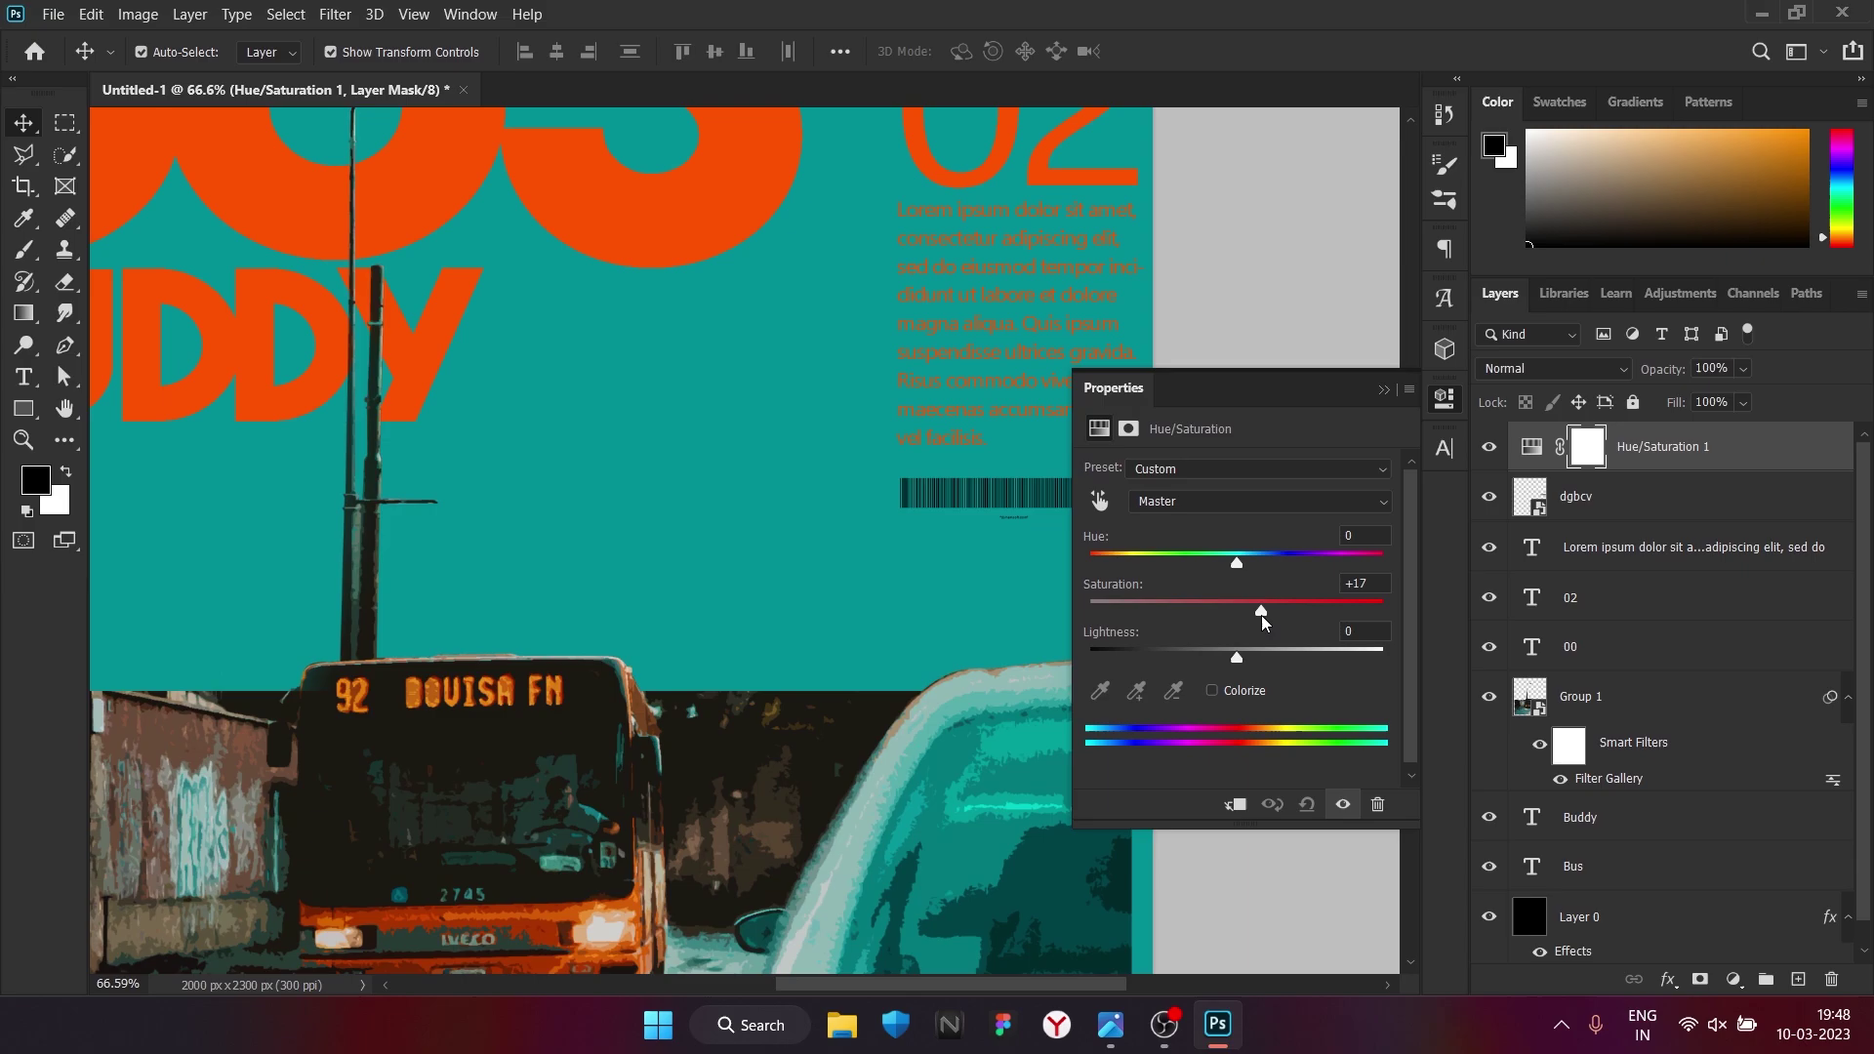
Review the saturated poster and remove the first barcode image below the paragraph
{"action": "scroll", "scroll_direction": "down", "scroll_amount": 3}
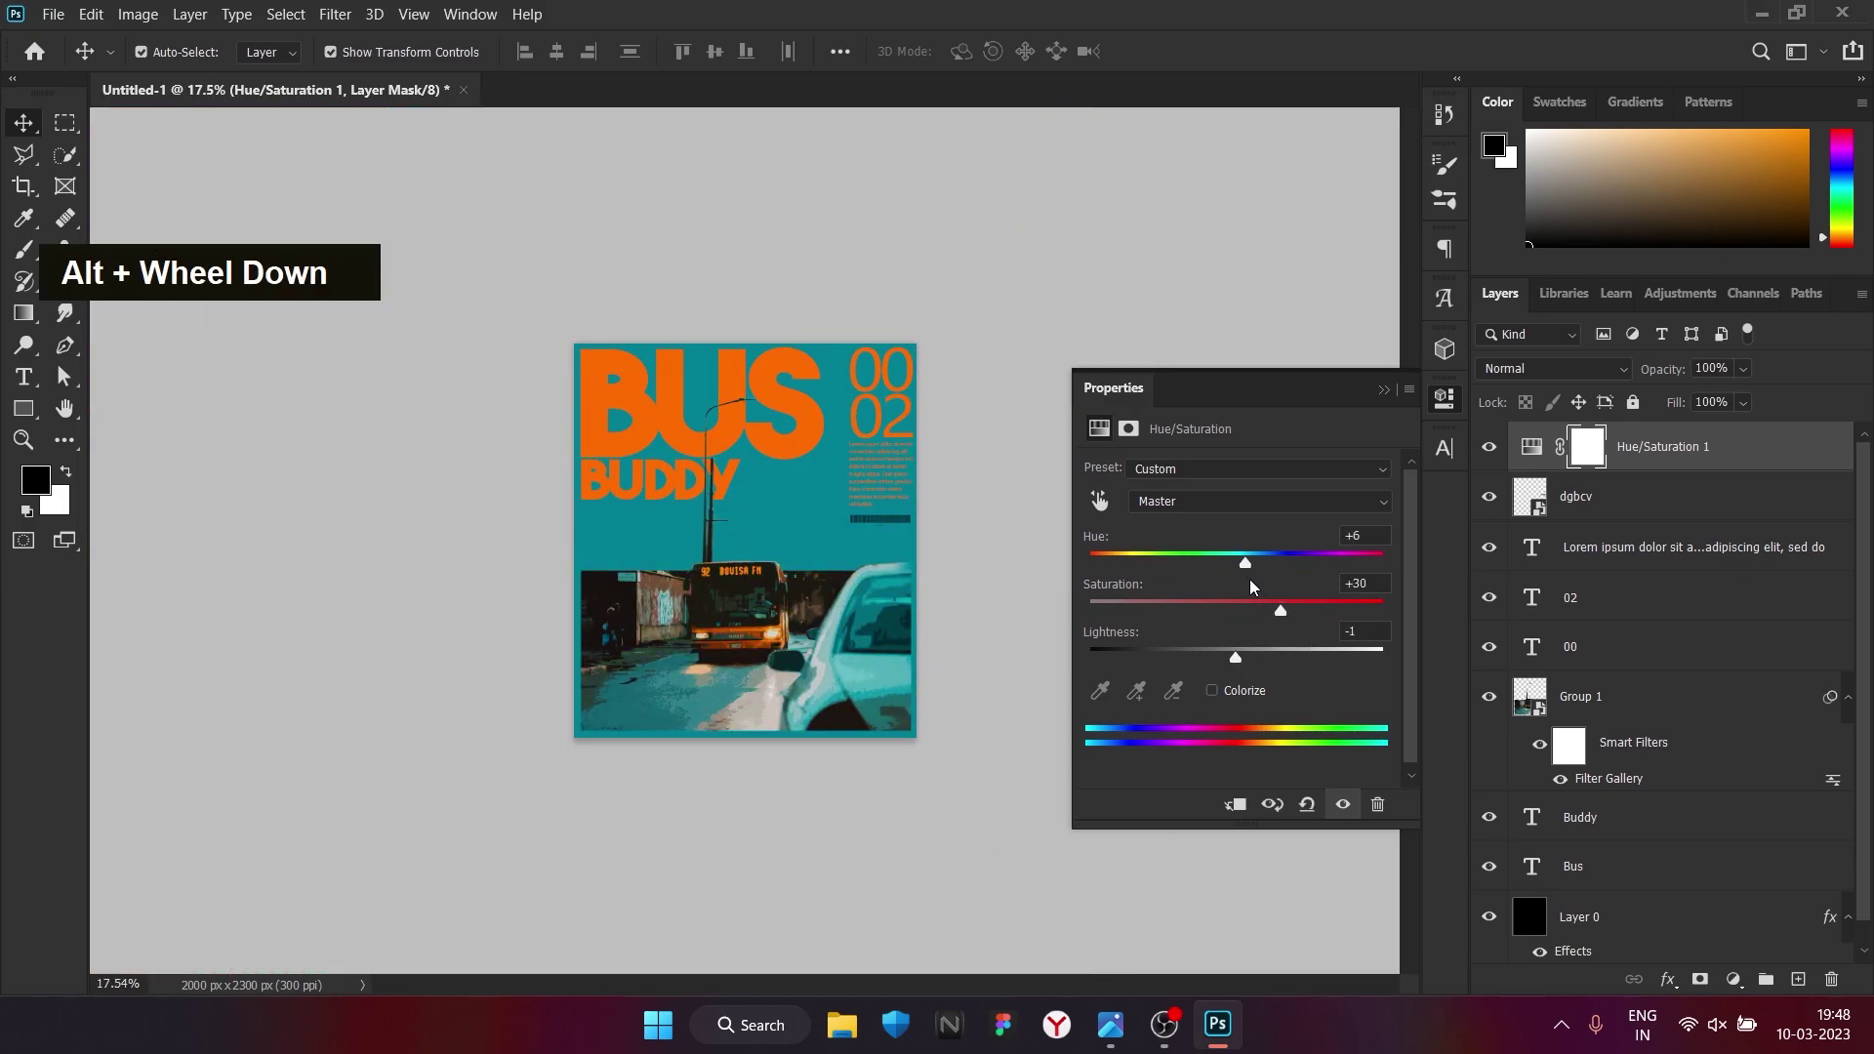
{"action": "key", "text": "ctrl+z"}
{"action": "scroll", "scroll_direction": "up", "scroll_amount": 3}
{"action": "scroll", "scroll_direction": "down", "scroll_amount": 3}
{"action": "scroll", "scroll_direction": "up", "scroll_amount": 3}
{"action": "key", "text": "Delete"}
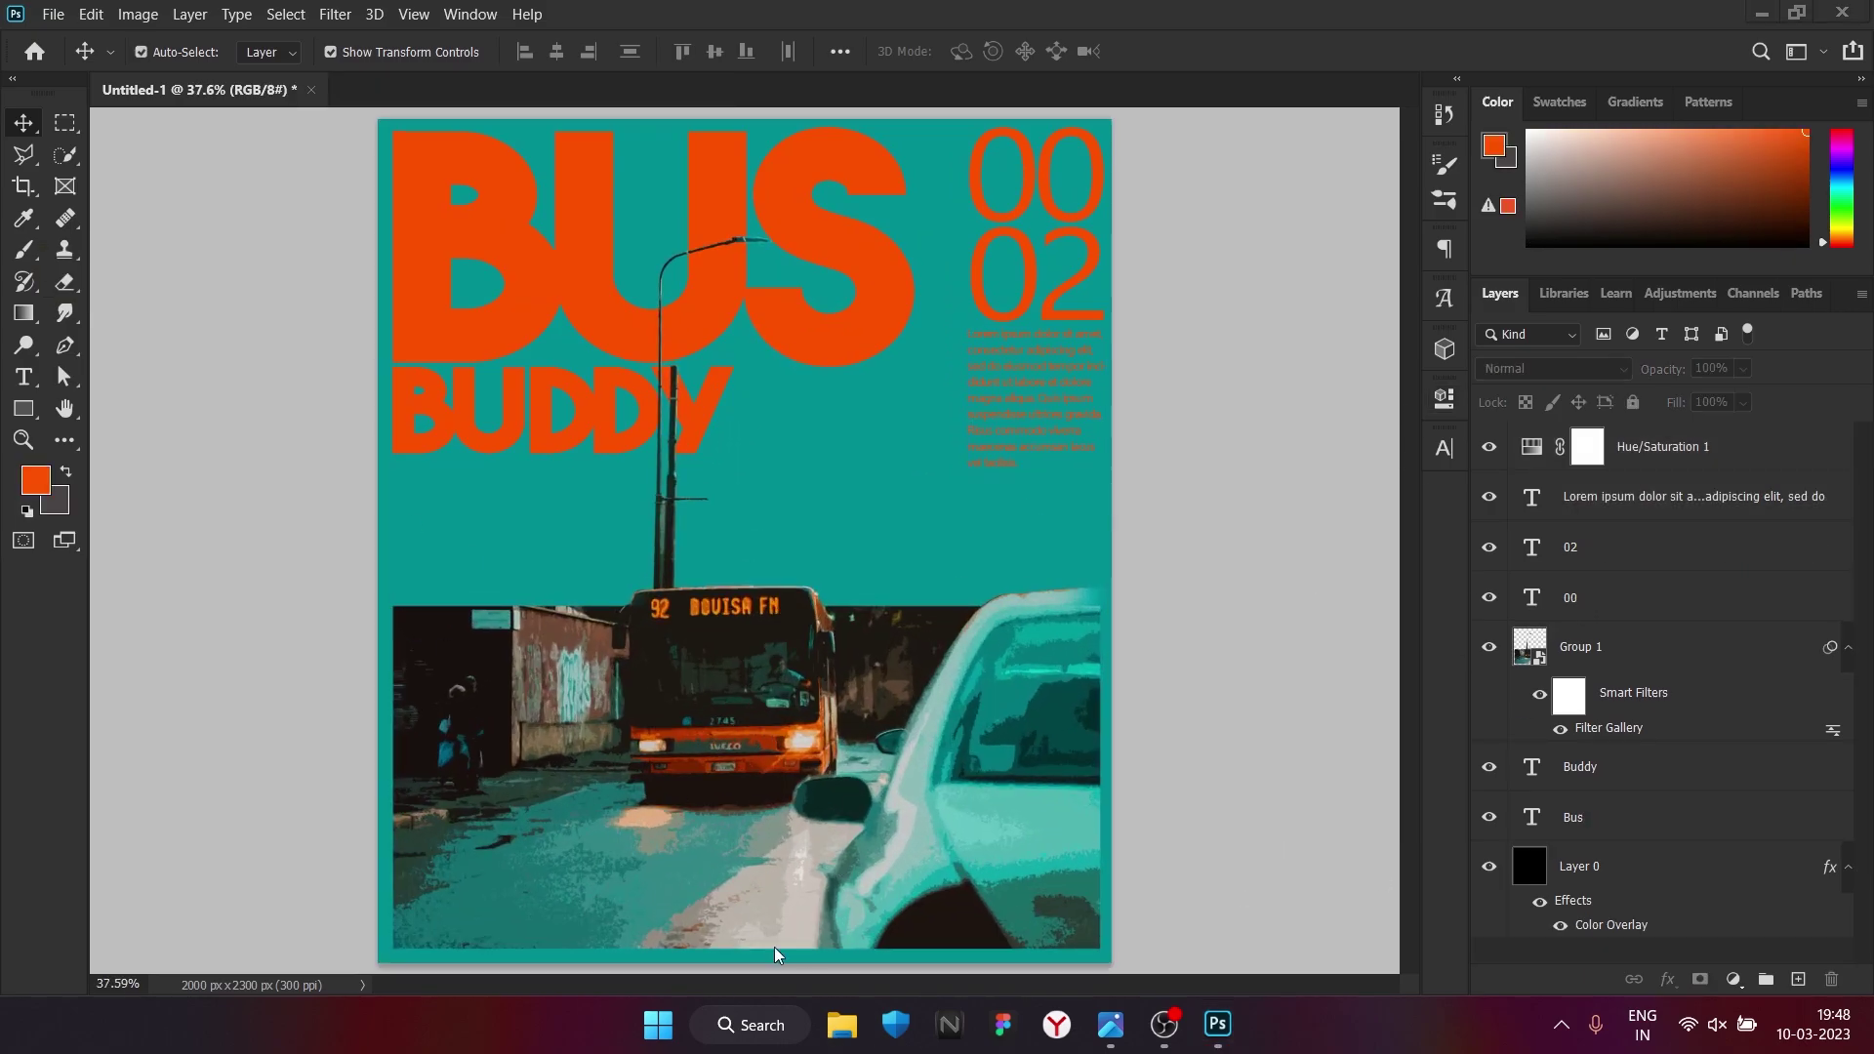
Place the new barcode file beneath the placeholder paragraph
{"action": "double_click", "coordinate": [99, 286]}
{"action": "scroll", "scroll_direction": "down", "scroll_amount": 3}
{"action": "scroll", "scroll_direction": "up", "scroll_amount": 3}
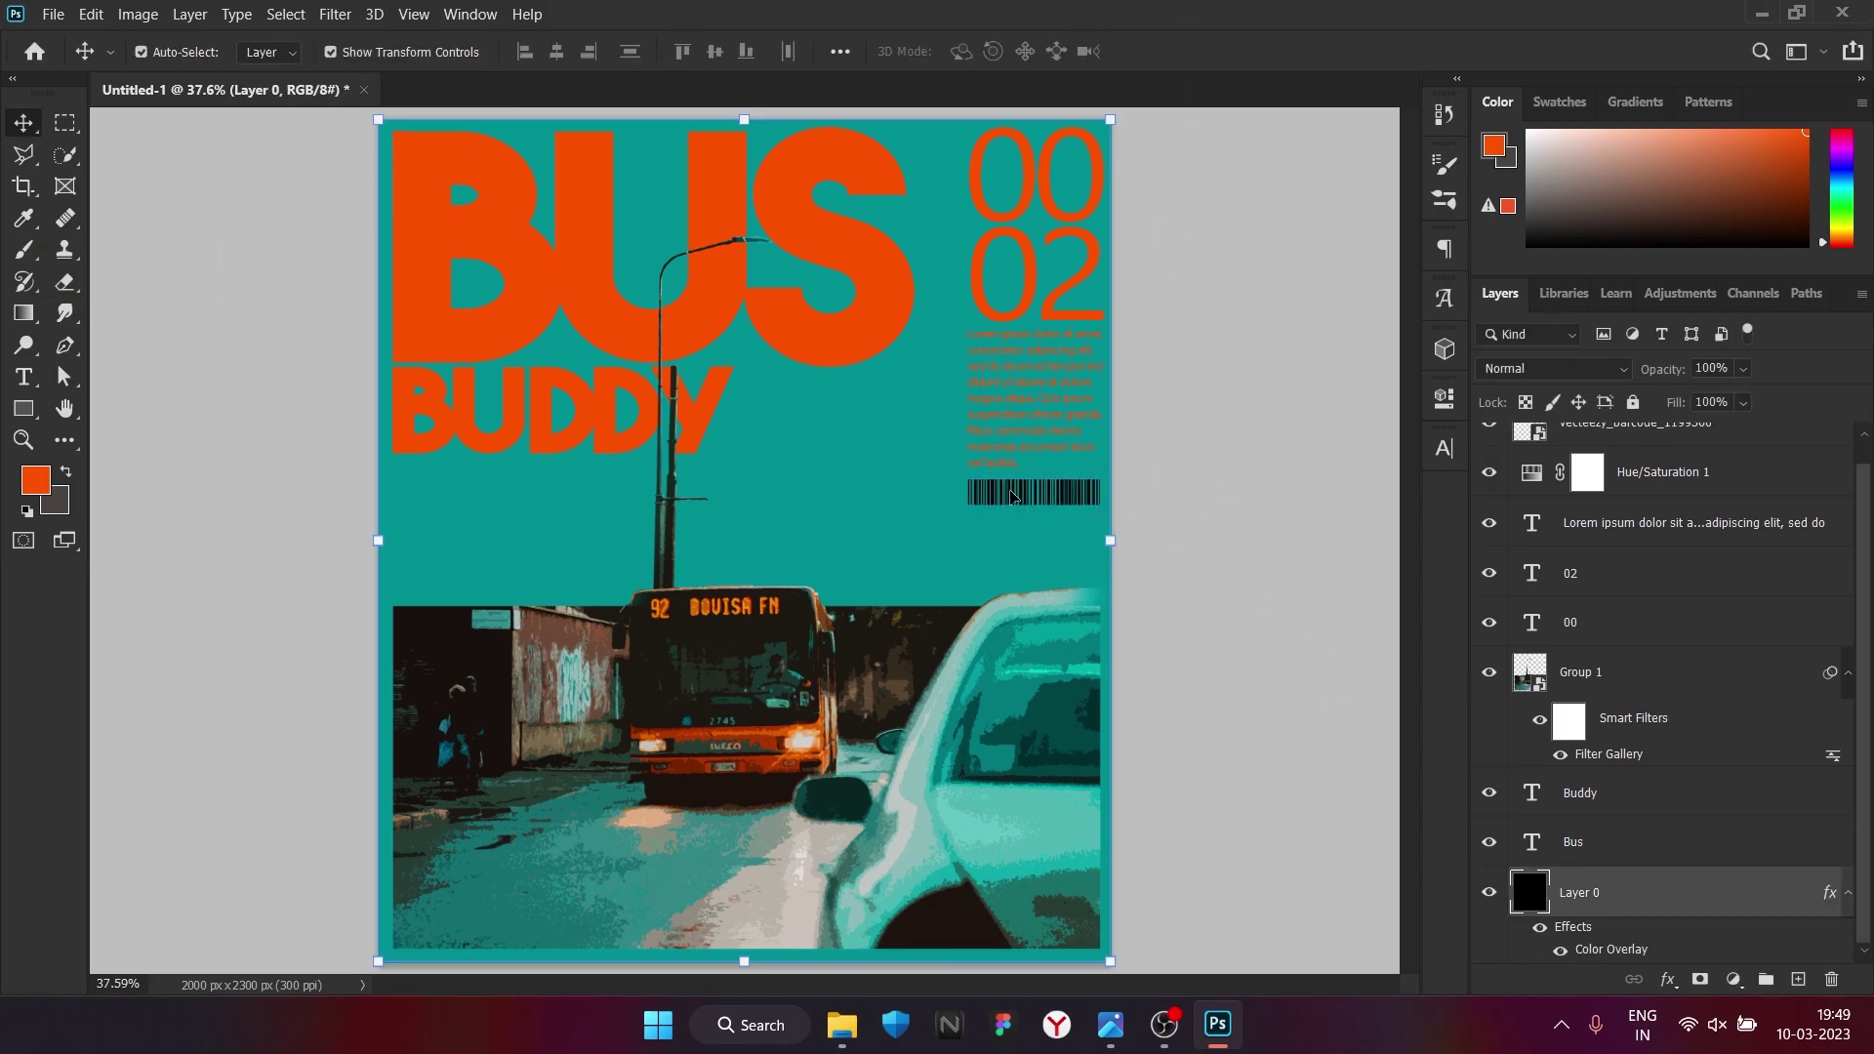
Bring up the barcode's layer style to give it an orange Color Overlay
{"action": "double_click", "coordinate": [1727, 455]}
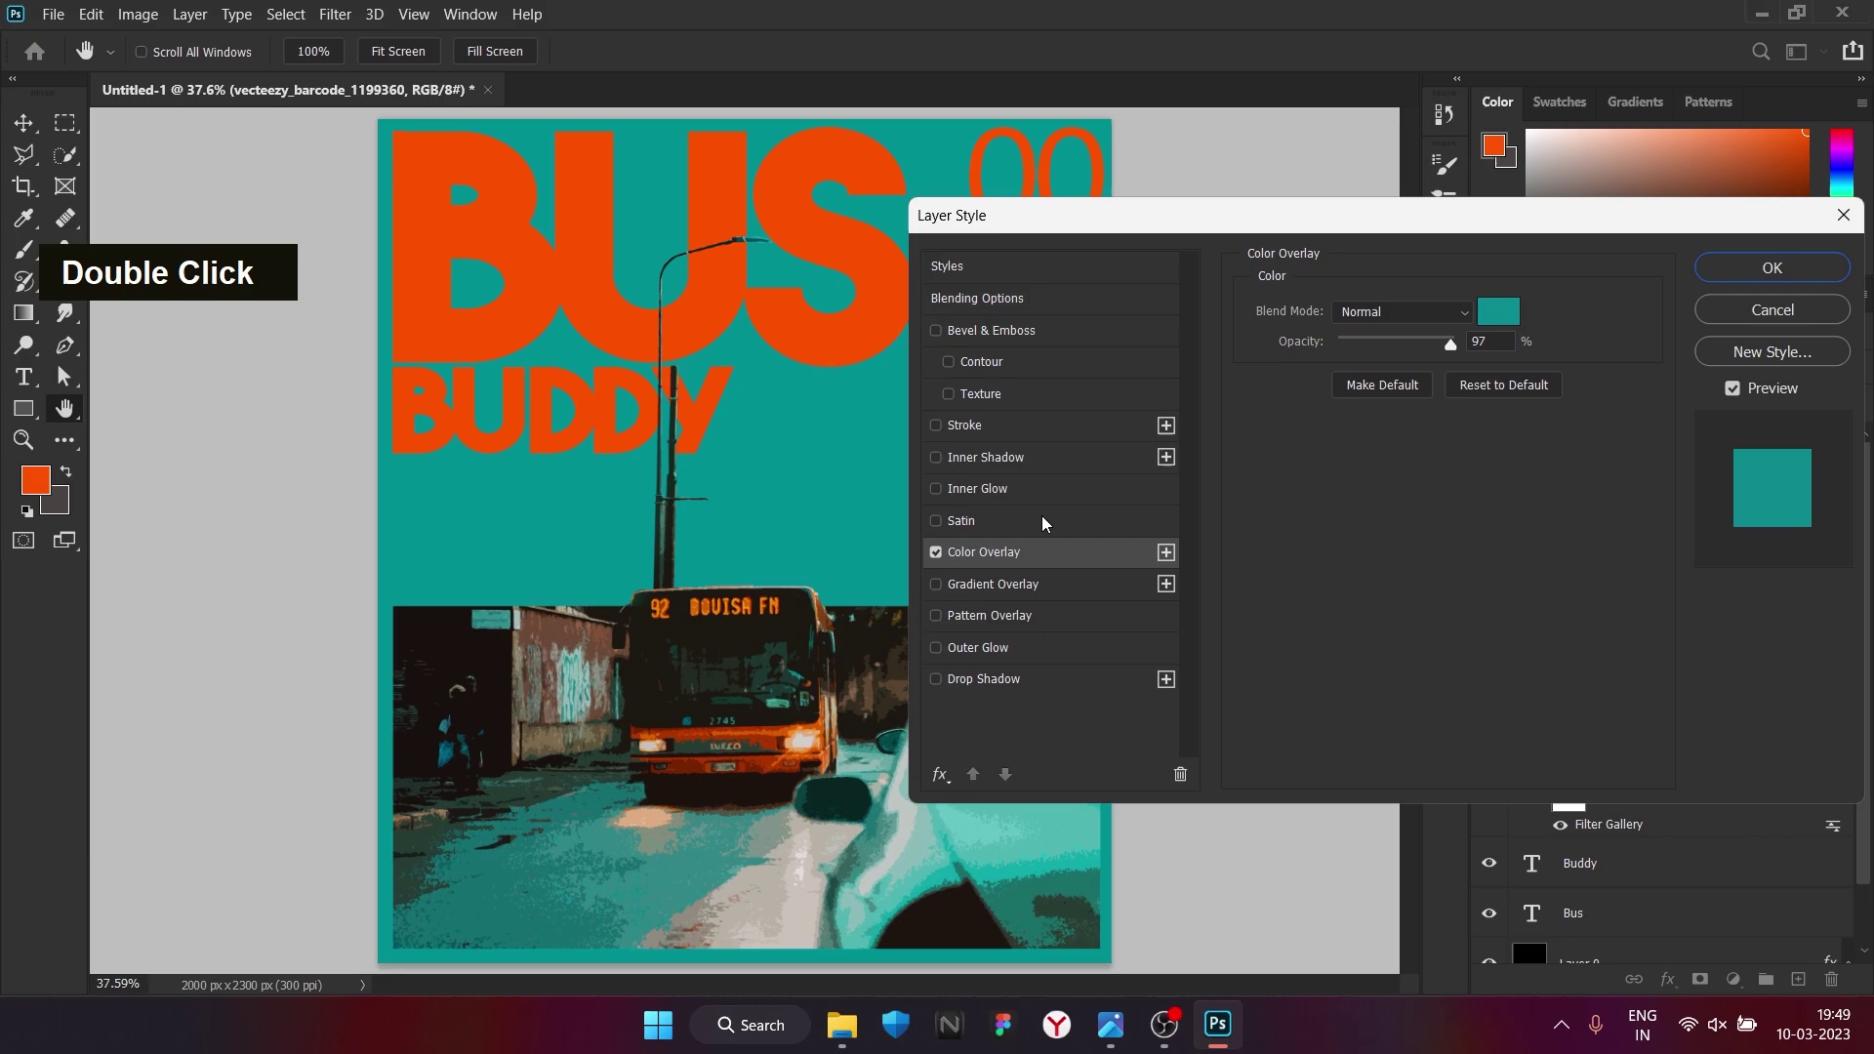
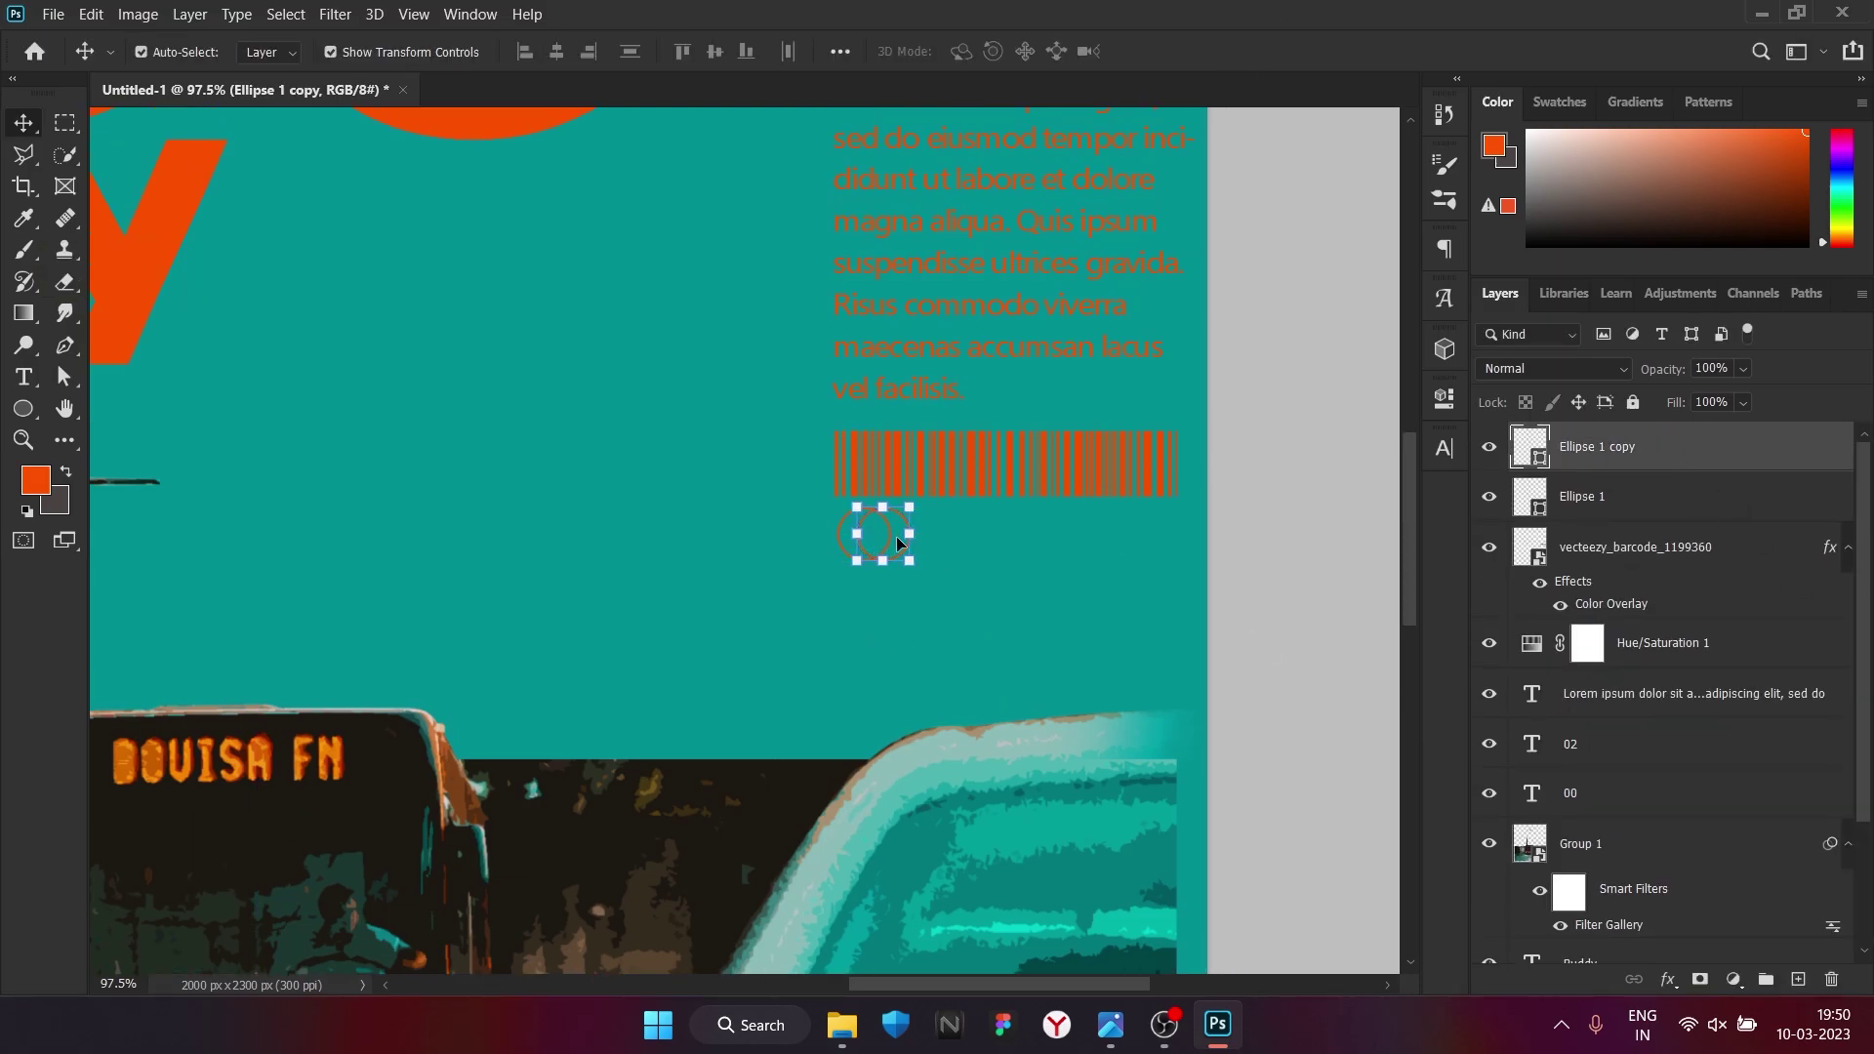
Duplicate the small circle repeatedly with Ctrl+J, shifting each copy right to form a row
{"action": "key", "text": "ctrl+j"}
{"action": "key", "text": "Right"}
{"action": "key", "text": "Return"}
{"action": "key", "text": "ctrl+j"}
{"action": "key", "text": "Right"}
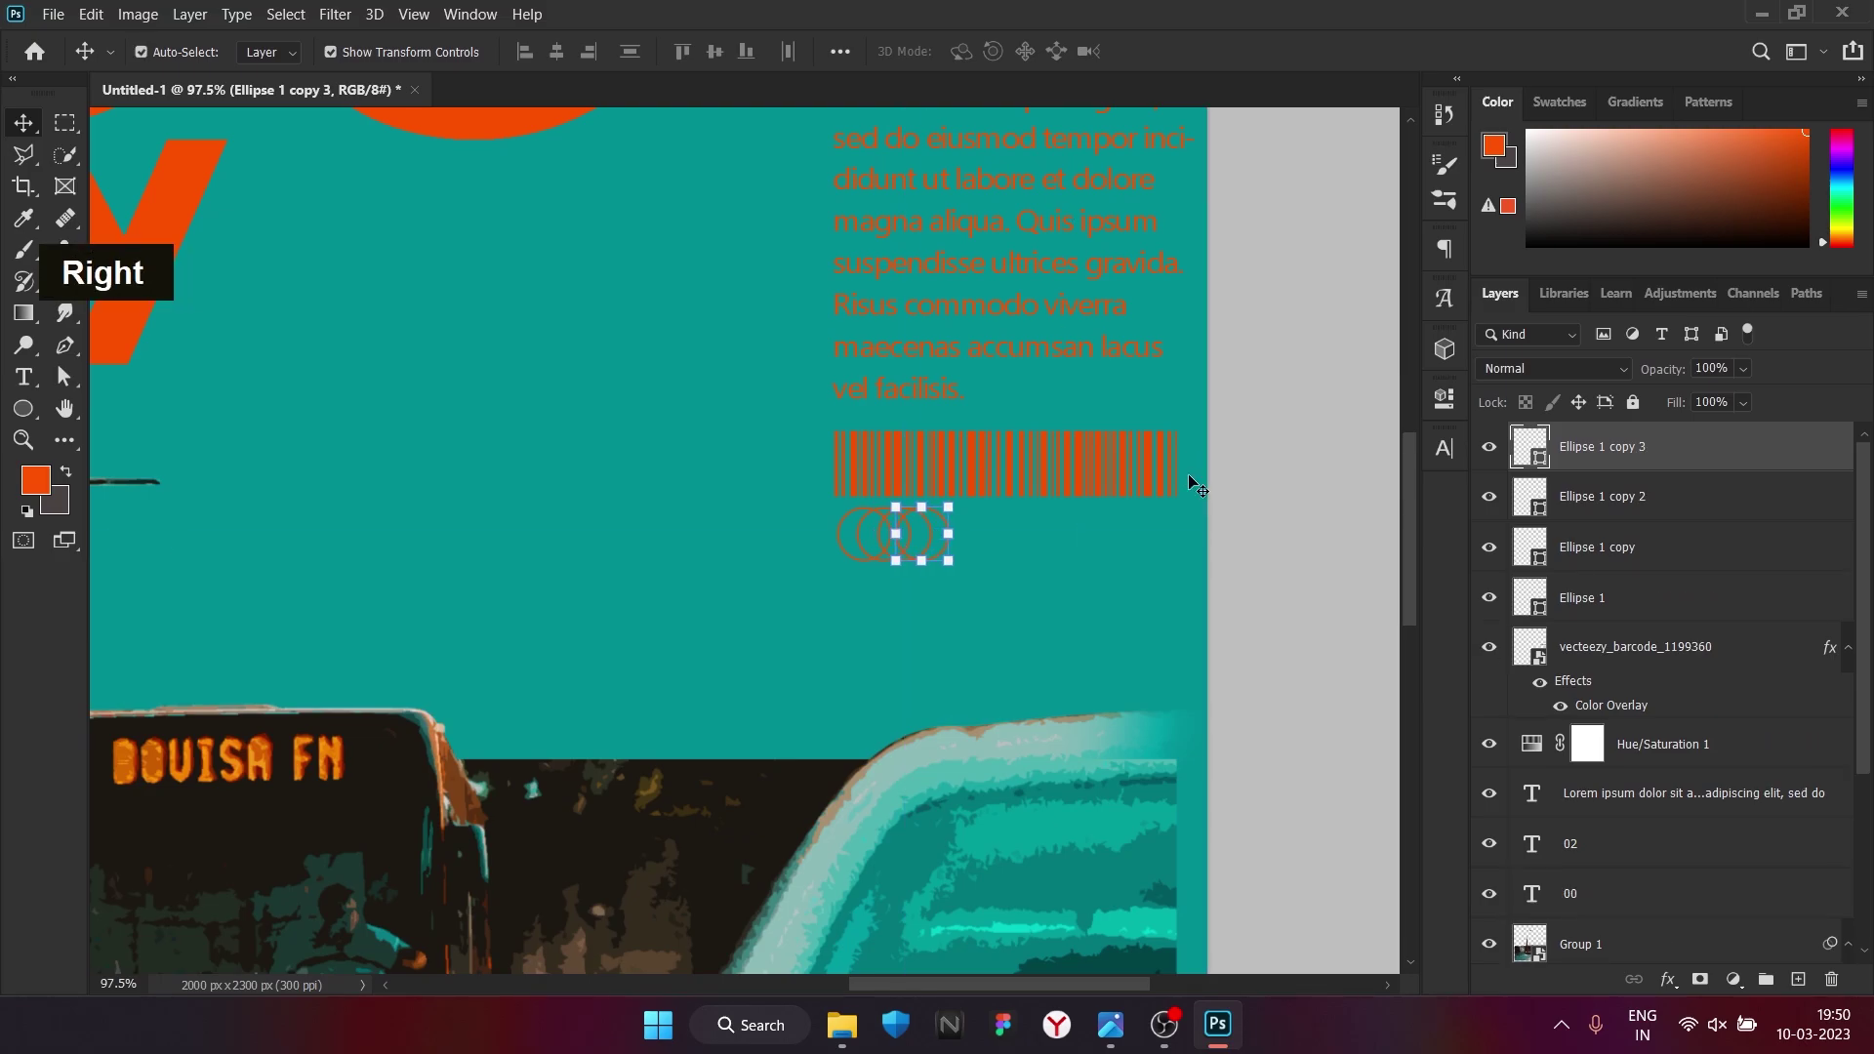
{"action": "key", "text": "Return"}
{"action": "key", "text": "ctrl+j"}
{"action": "key", "text": "Right"}
{"action": "key", "text": "Right"}
{"action": "key", "text": "Right"}
{"action": "key", "text": "Right"}
{"action": "key", "text": "Return"}
Group the circles with Ctrl+G, duplicate the group and shift it along under the barcode
{"action": "left_click", "coordinate": [1627, 644]}
{"action": "key", "text": "ctrl+g"}
{"action": "key", "text": "ctrl+j"}
{"action": "key", "text": "Right"}
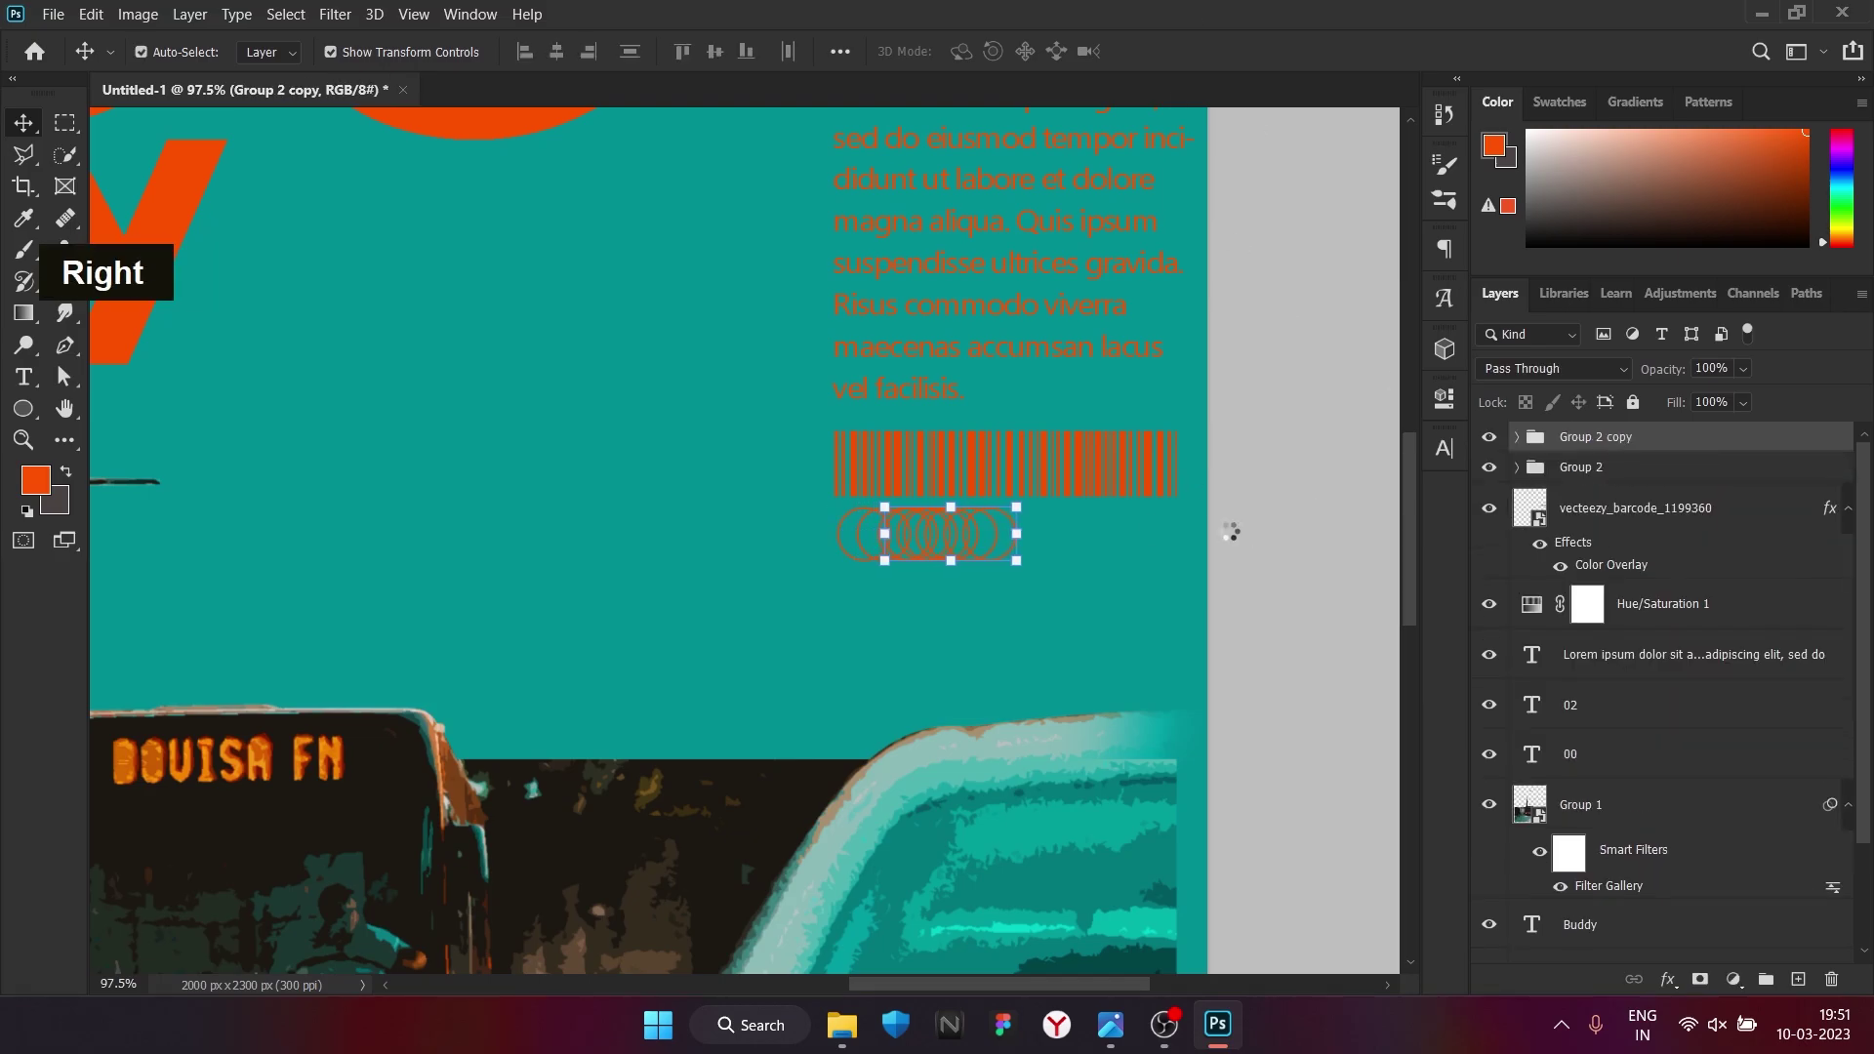
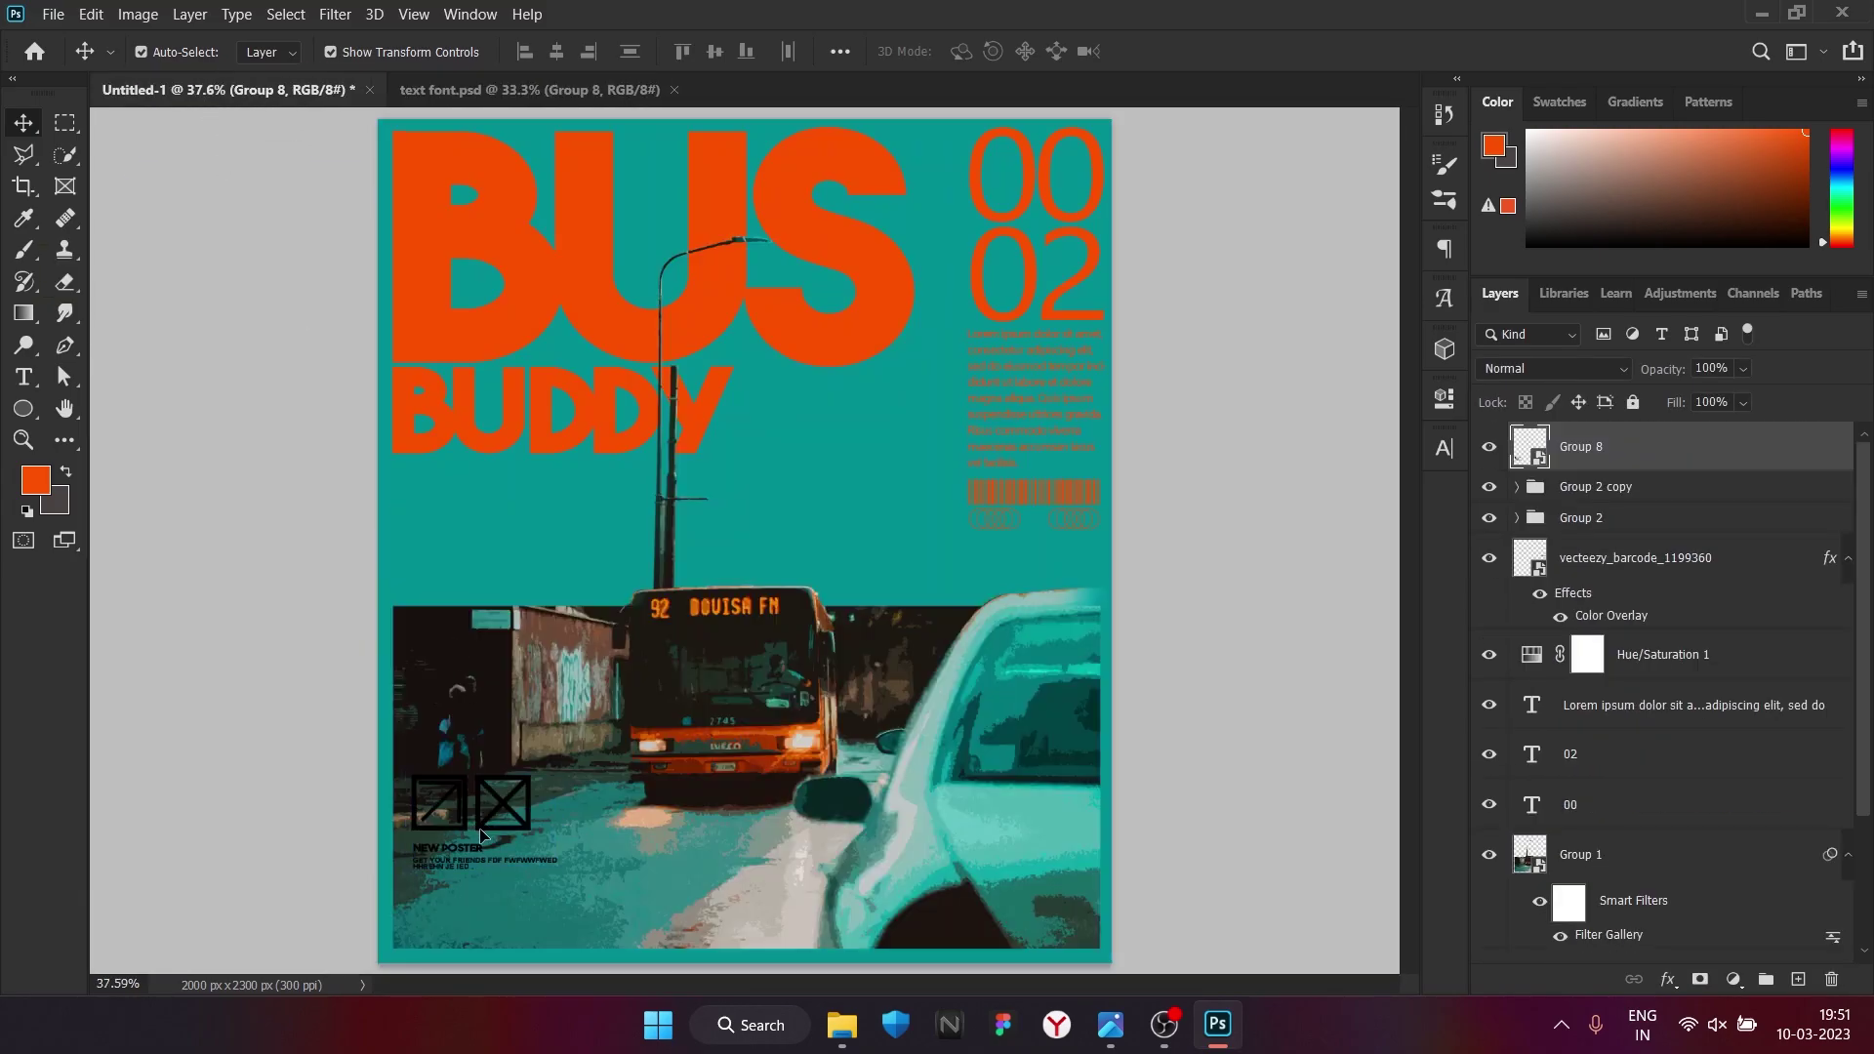
Give the dragged-in icon group an orange Color Overlay in its layer style
{"action": "double_click", "coordinate": [1689, 458]}
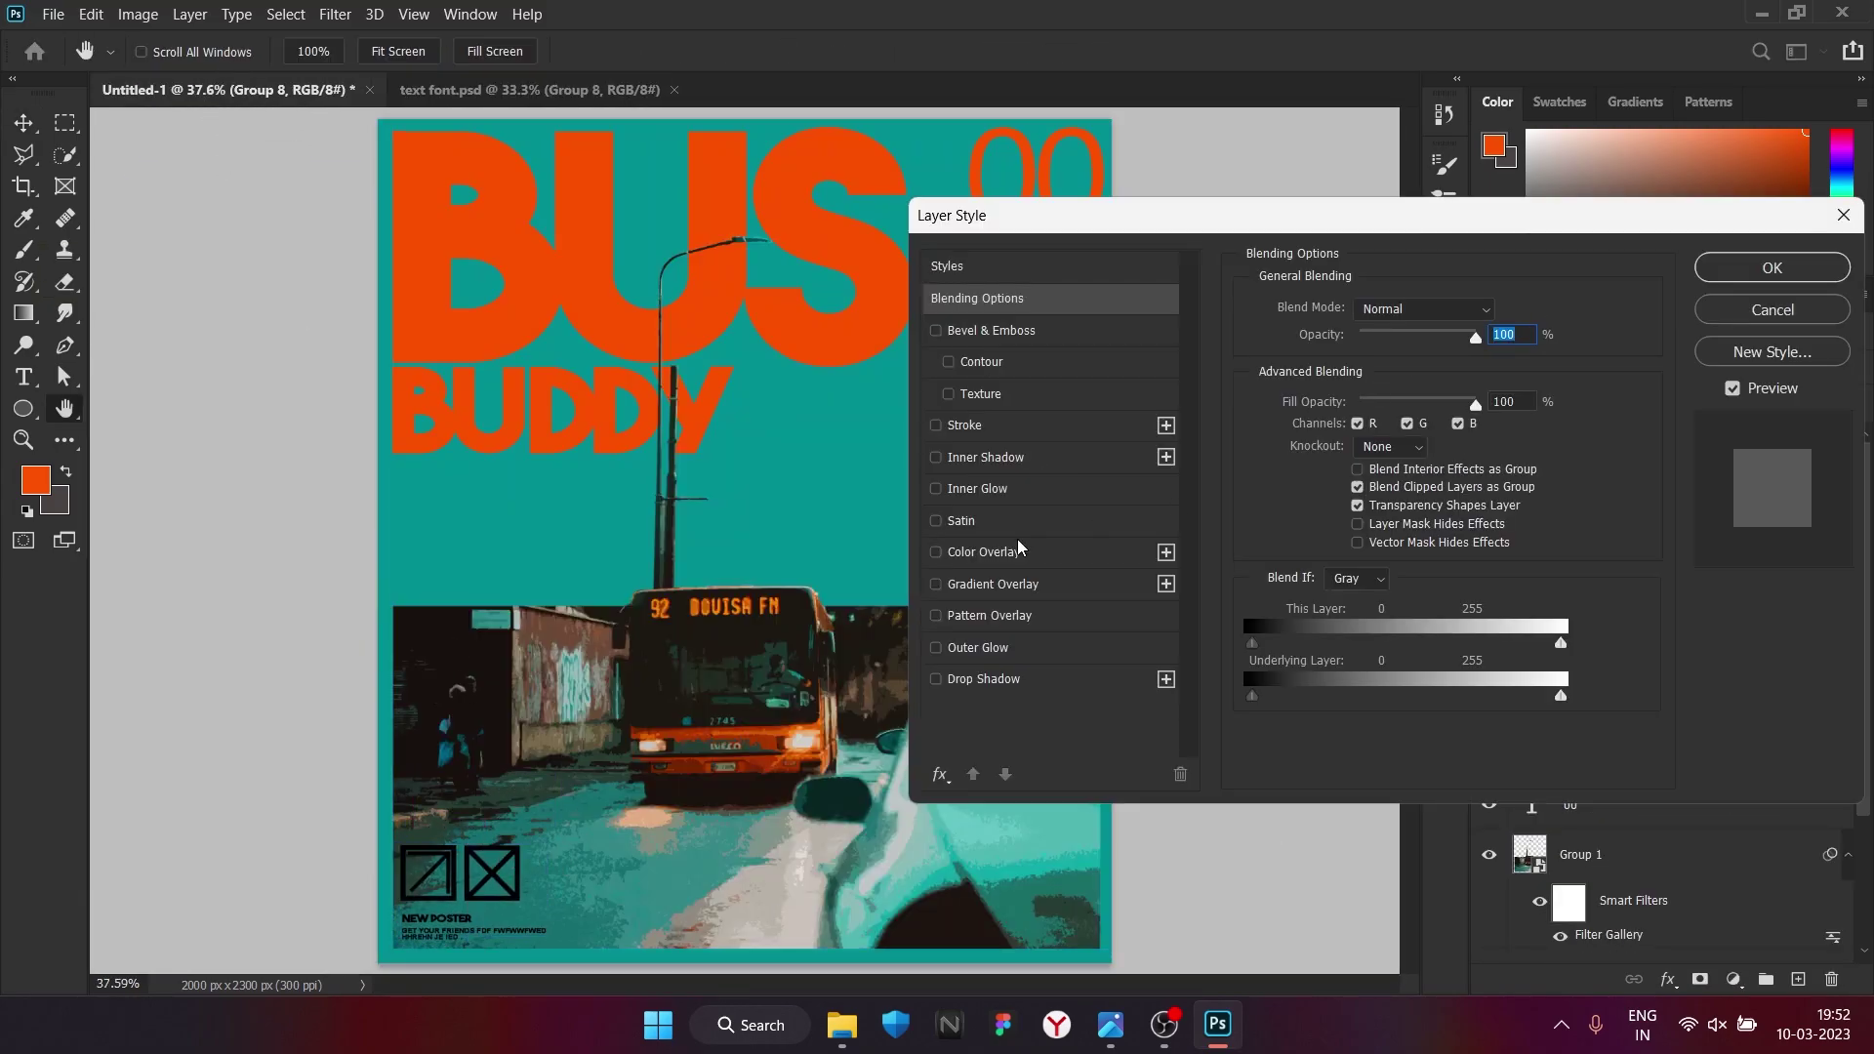
{"action": "scroll", "scroll_direction": "down", "scroll_amount": 3}
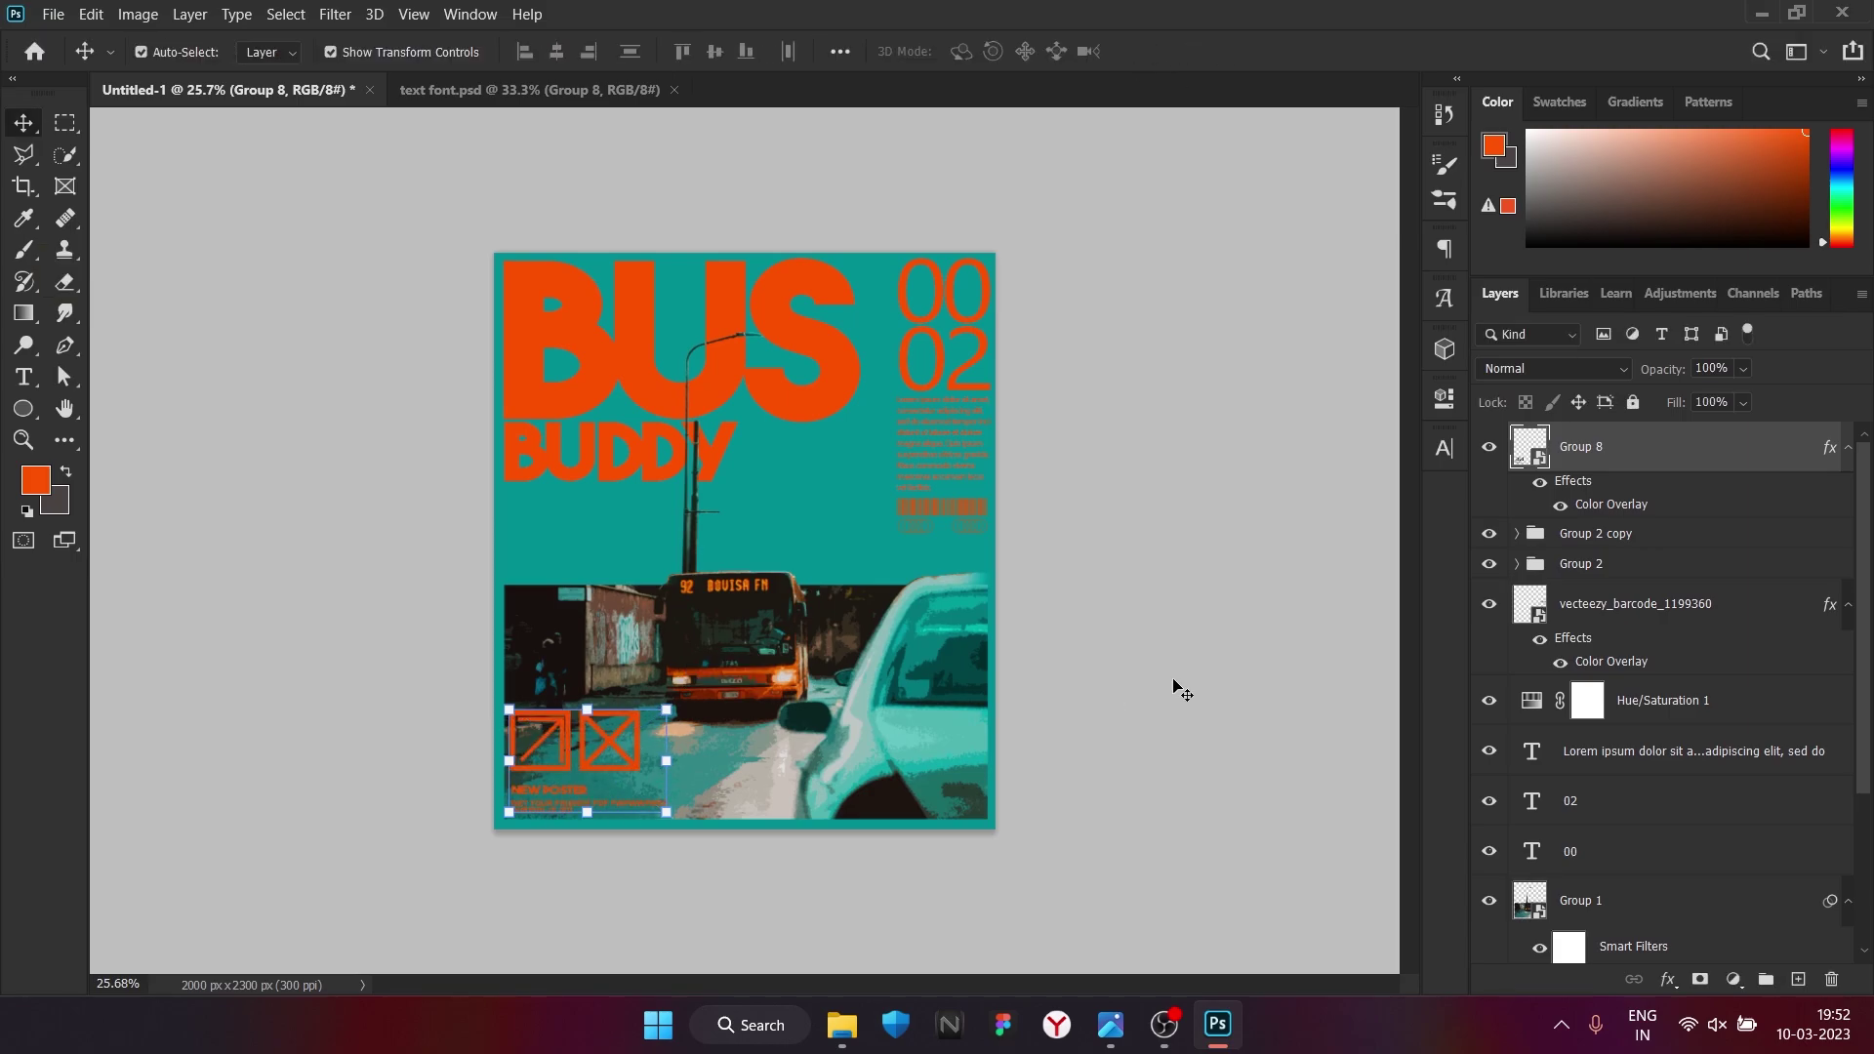
{"action": "scroll", "scroll_direction": "down", "scroll_amount": 3}
{"action": "scroll", "scroll_direction": "up", "scroll_amount": 3}
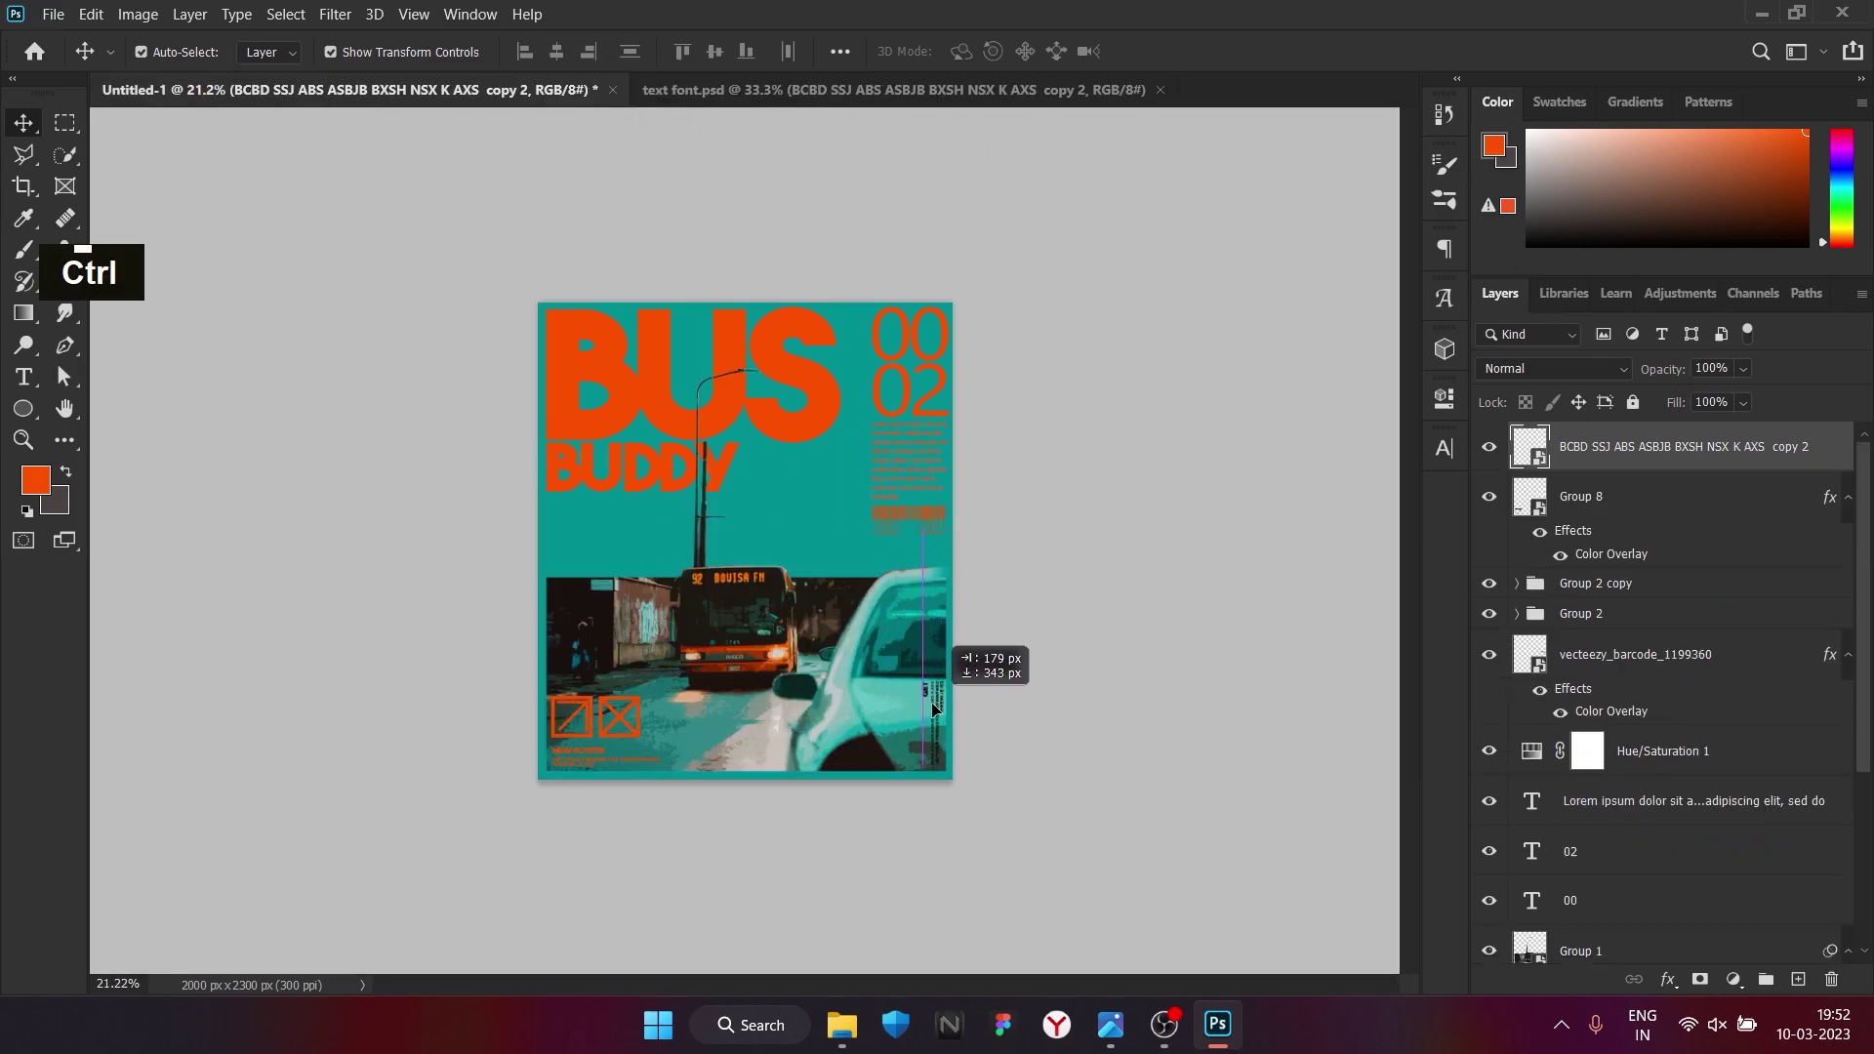
Give the vertical caption on the photo's right edge an orange Color Overlay
{"action": "double_click", "coordinate": [1692, 459]}
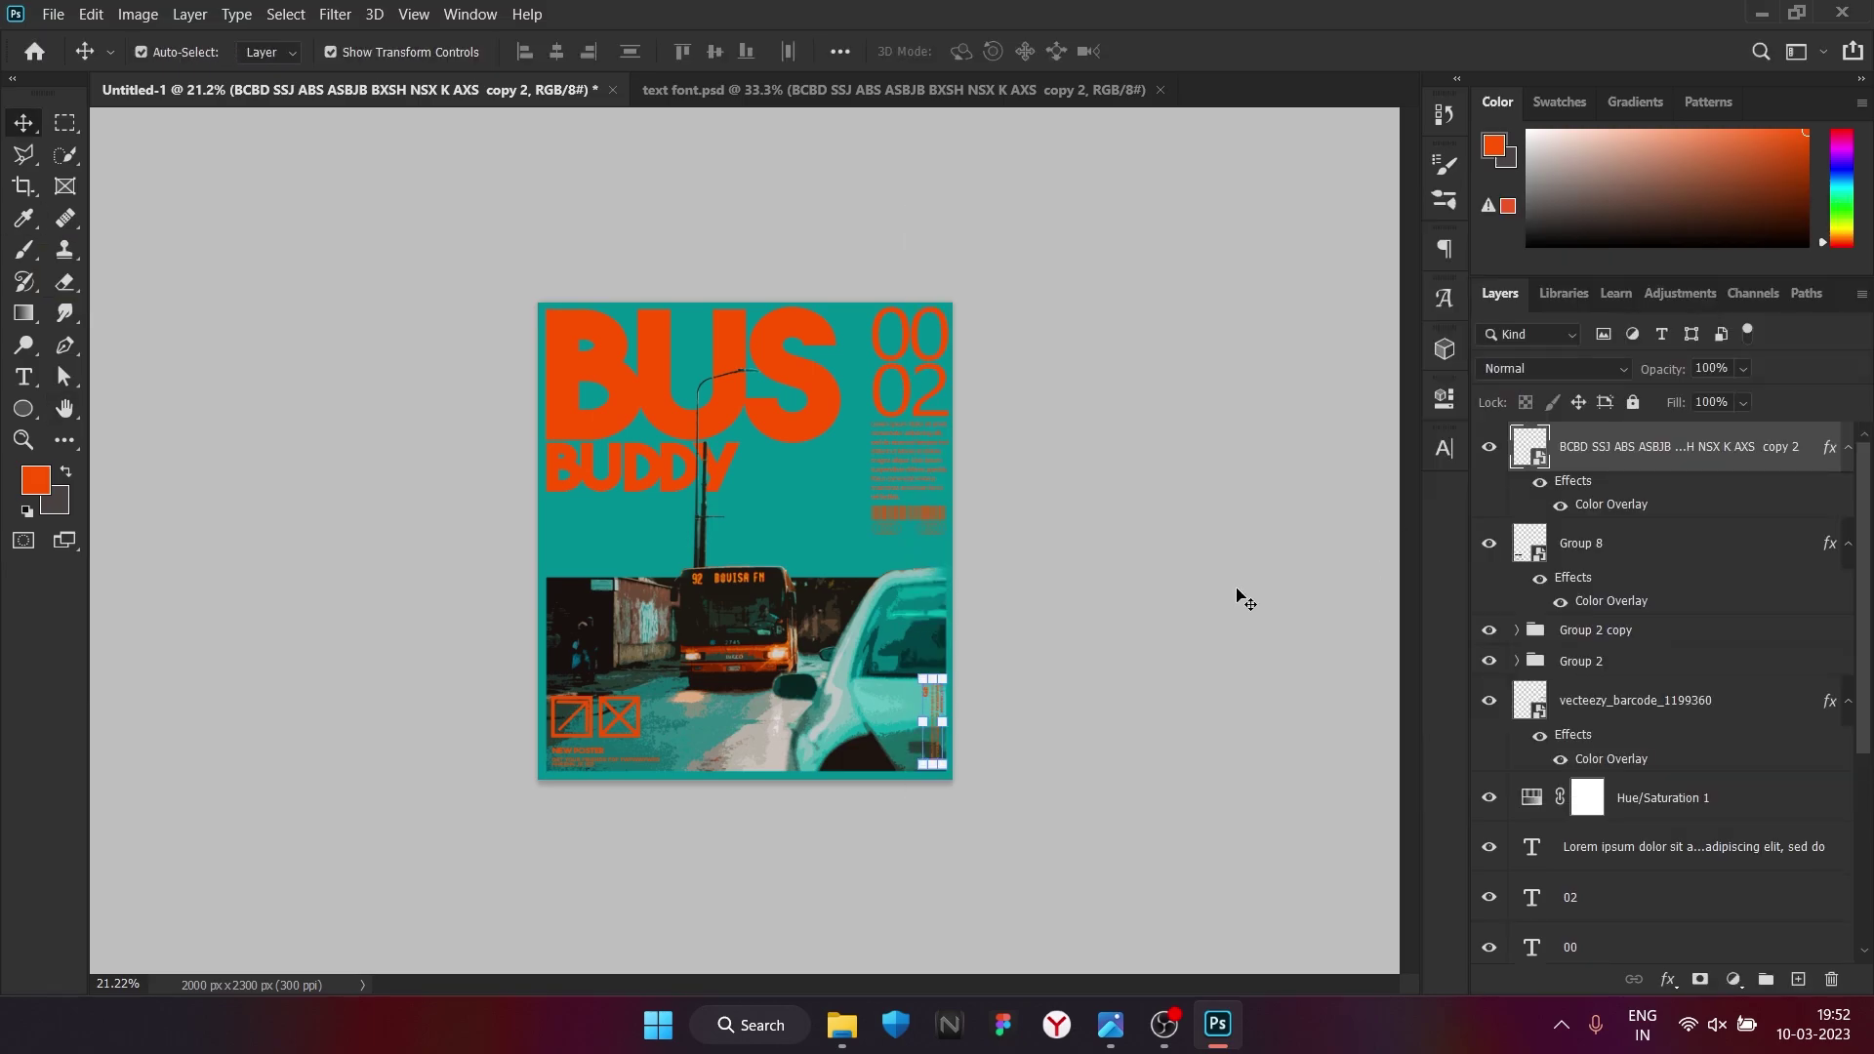
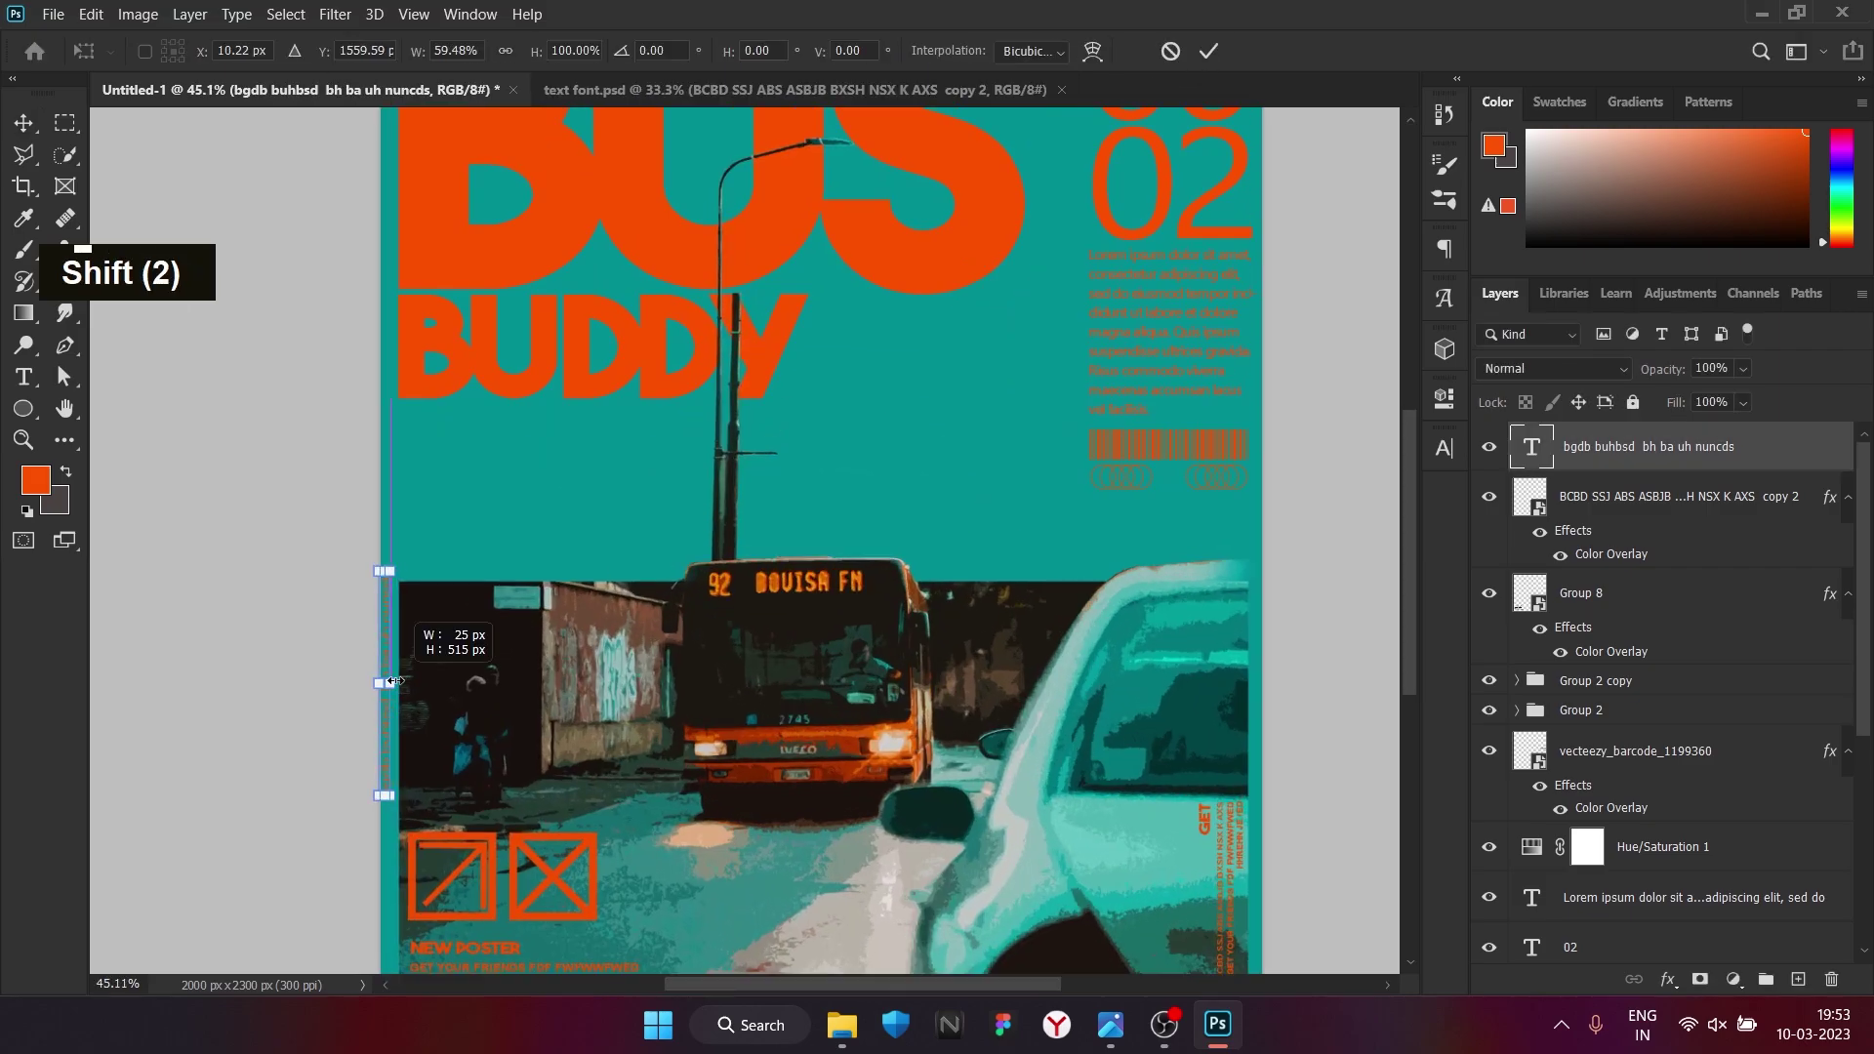
Nudge the second rotated text strip right and down into place along the edge and commit it
{"action": "key", "text": "Right"}
{"action": "key", "text": "Down"}
{"action": "key", "text": "Down"}
{"action": "key", "text": "Down"}
{"action": "key", "text": "Return"}
{"action": "scroll", "scroll_direction": "down", "scroll_amount": 3}
{"action": "scroll", "scroll_direction": "up", "scroll_amount": 3}
{"action": "scroll", "scroll_direction": "down", "scroll_amount": 3}
{"action": "scroll", "scroll_direction": "down", "scroll_amount": 3}
{"action": "scroll", "scroll_direction": "down", "scroll_amount": 3}
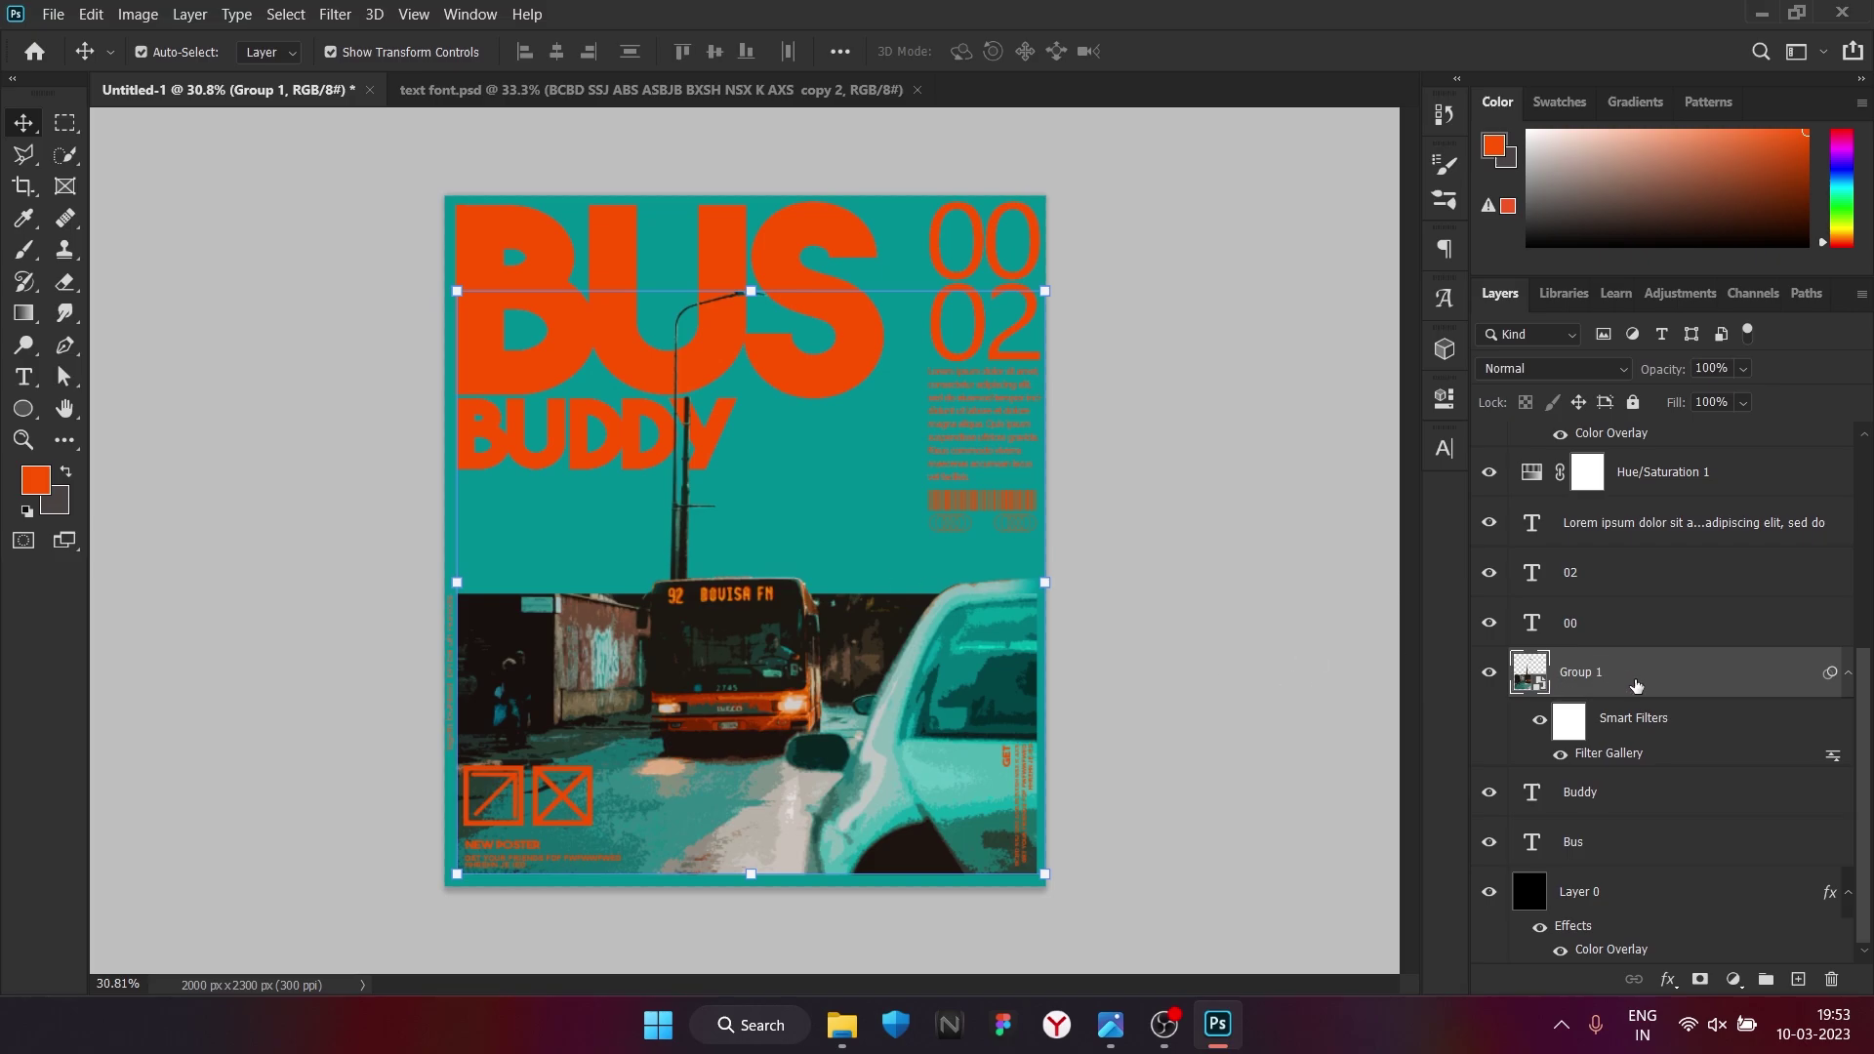
Duplicate the bus photo group and give the lower copy a black Color Overlay
{"action": "key", "text": "ctrl+j"}
{"action": "right_click", "coordinate": [1681, 699]}
{"action": "double_click", "coordinate": [1648, 811]}
{"action": "right_click", "coordinate": [1649, 811]}
{"action": "double_click", "coordinate": [1677, 809]}
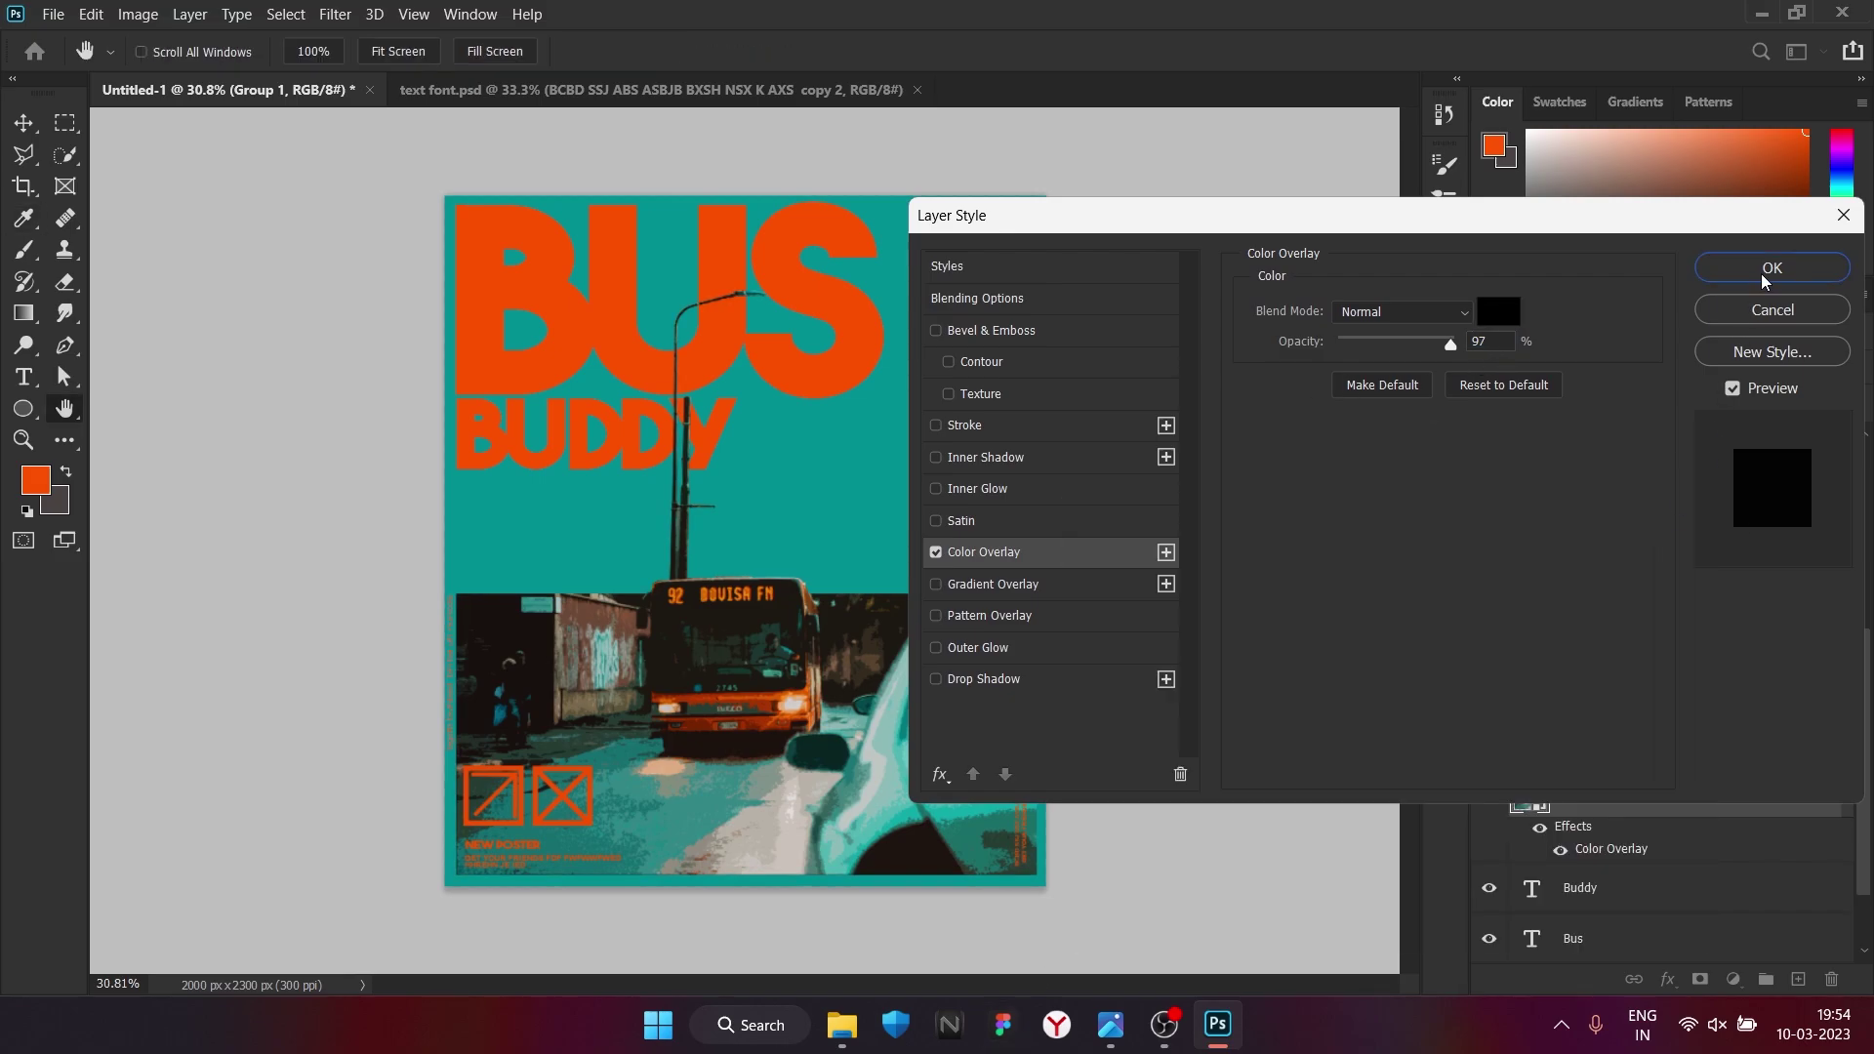
{"action": "key", "text": "Right"}
Nudge the black copy right and down so it offsets behind the photo as a shadow
{"action": "key", "text": "Right"}
{"action": "key", "text": "Right"}
{"action": "key", "text": "Right"}
{"action": "key", "text": "Down"}
{"action": "key", "text": "Down"}
{"action": "key", "text": "Down"}
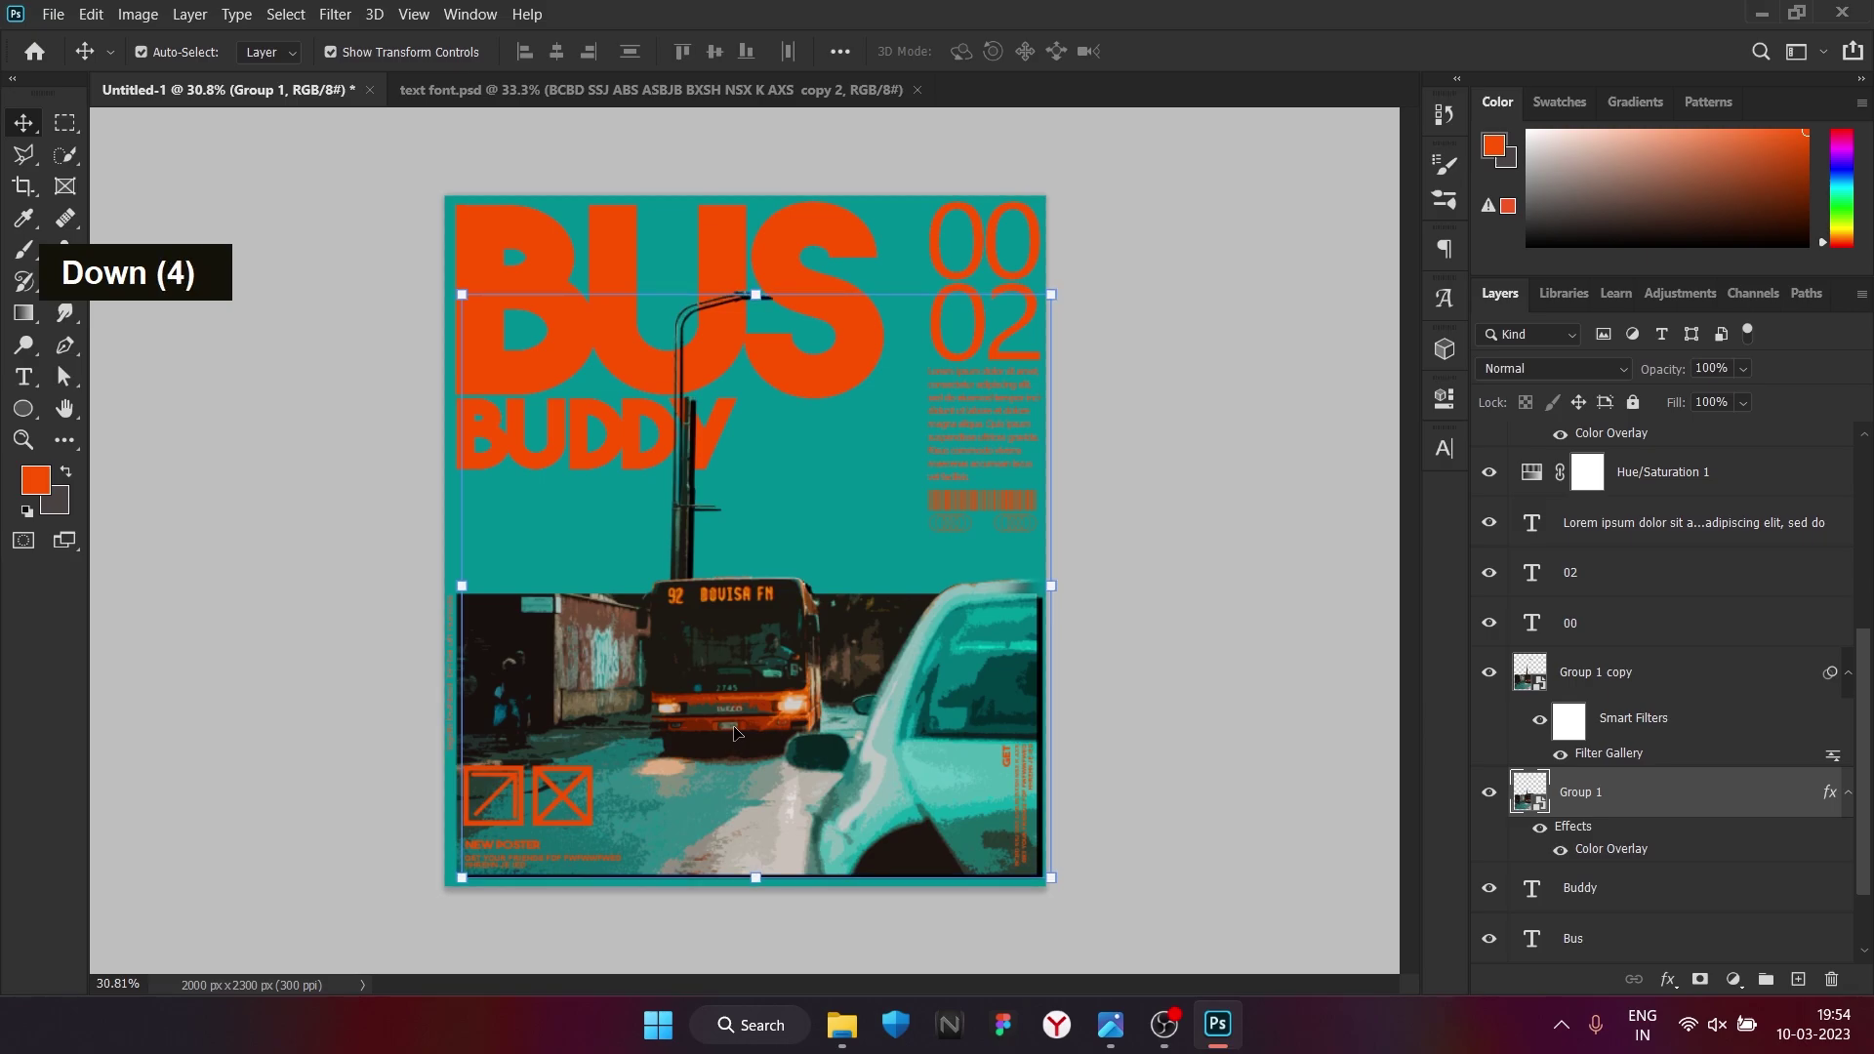
{"action": "key", "text": "Right"}
Finish positioning the shadow and apply a 0.6 px Gaussian Blur to it
{"action": "key", "text": "Down"}
{"action": "key", "text": "Left"}
{"action": "key", "text": "Up"}
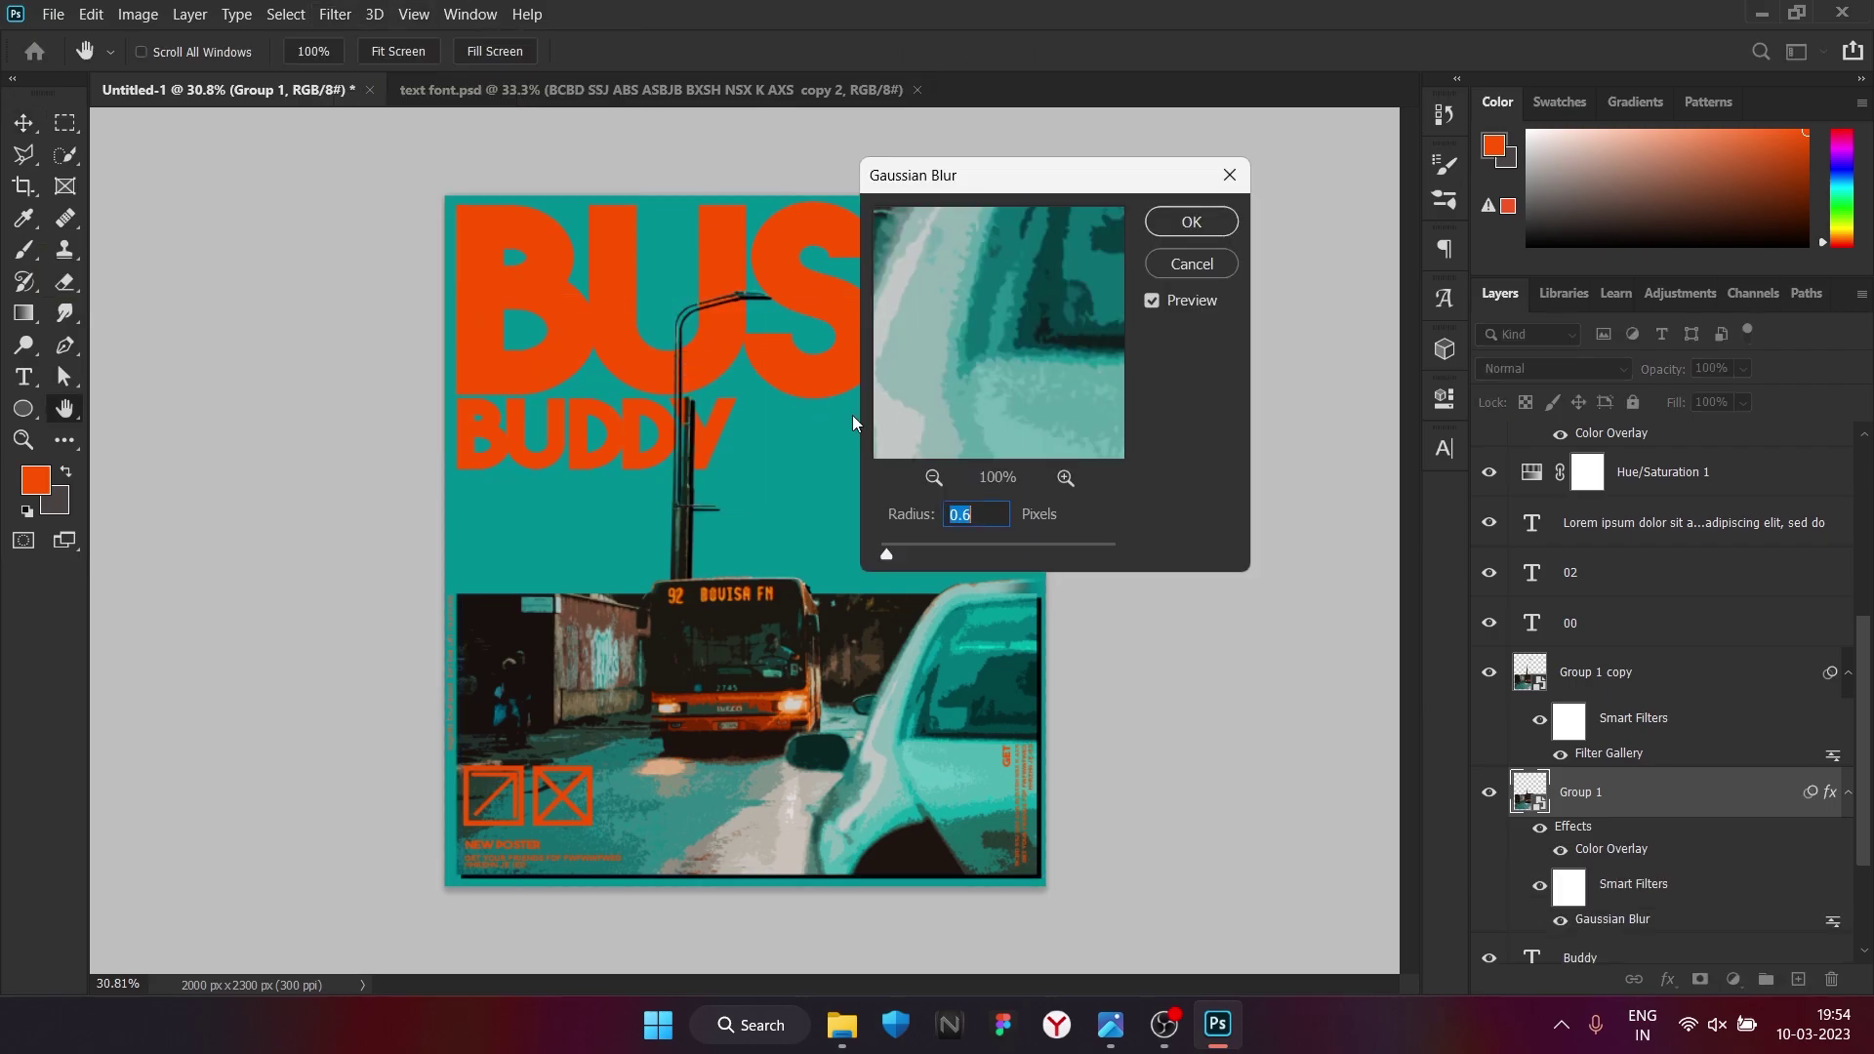
{"action": "double_click", "coordinate": [934, 547]}
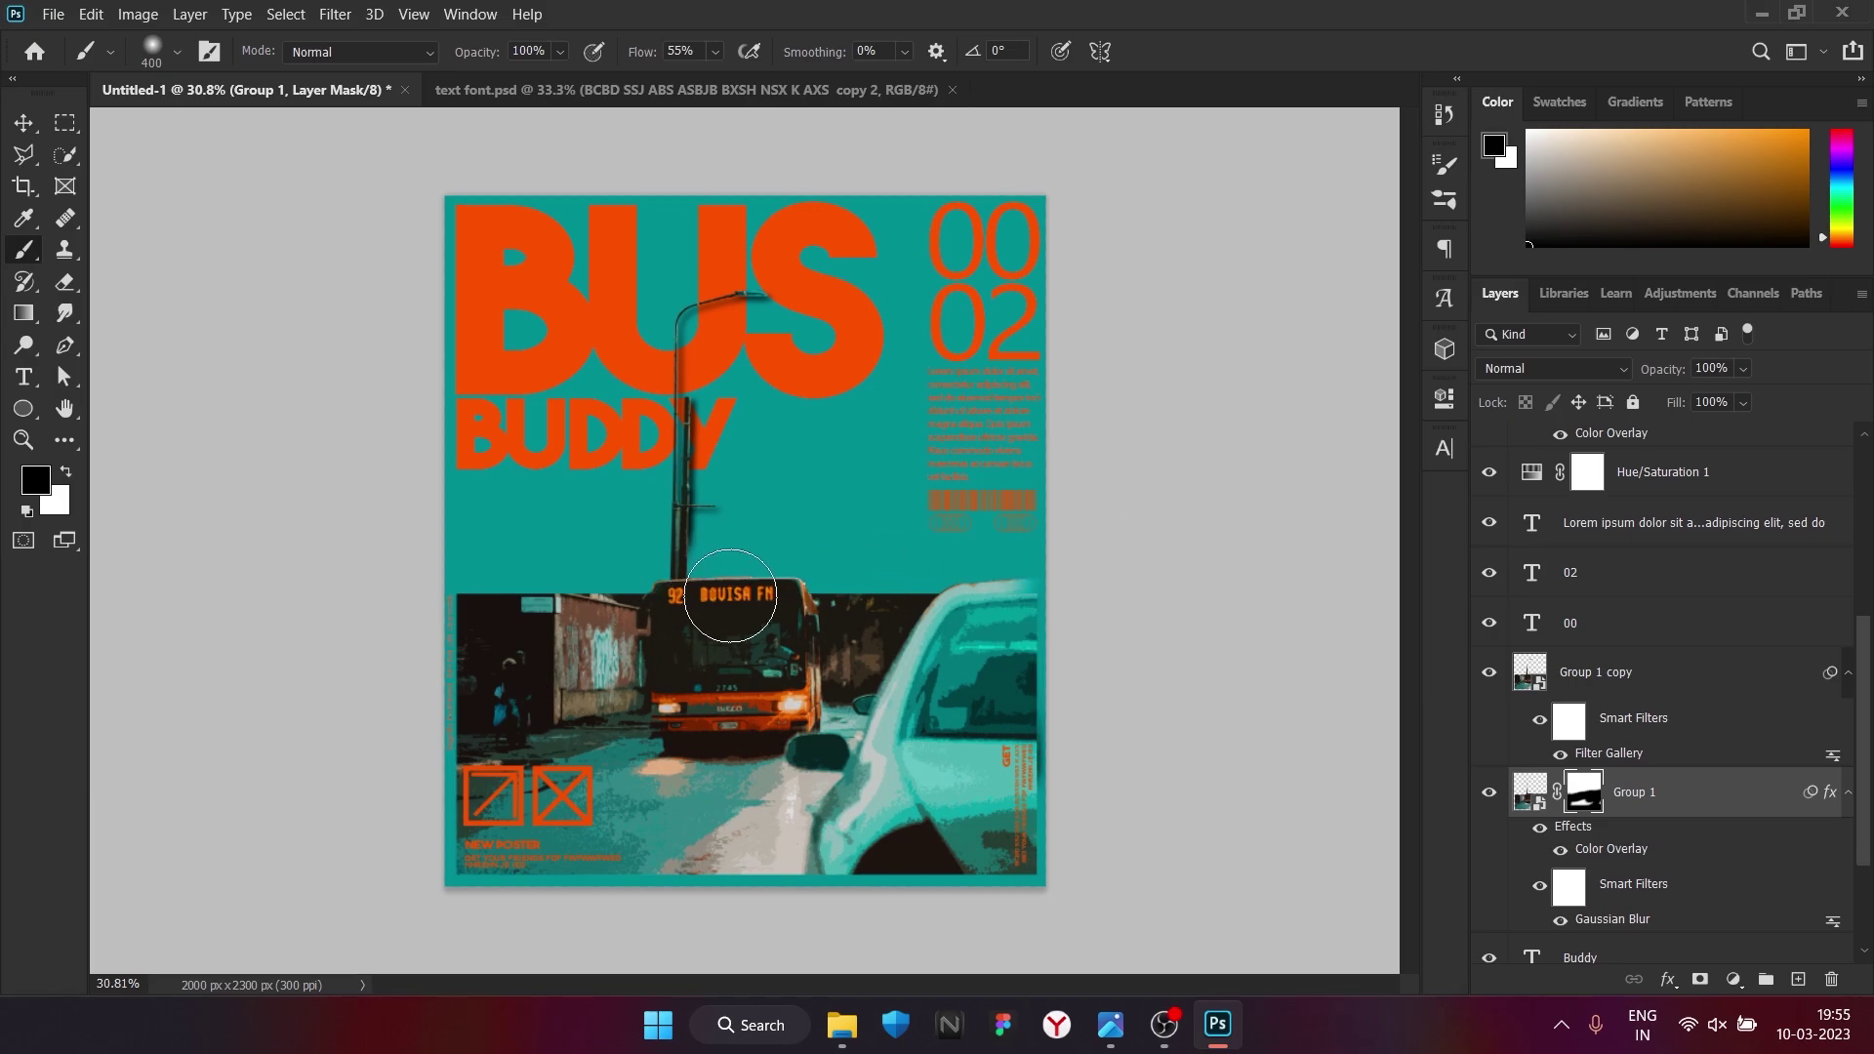
Enlarge the brush to paint the shadow's layer mask, then select the photo with its shadow
{"action": "type", "text": "]]]]]"}
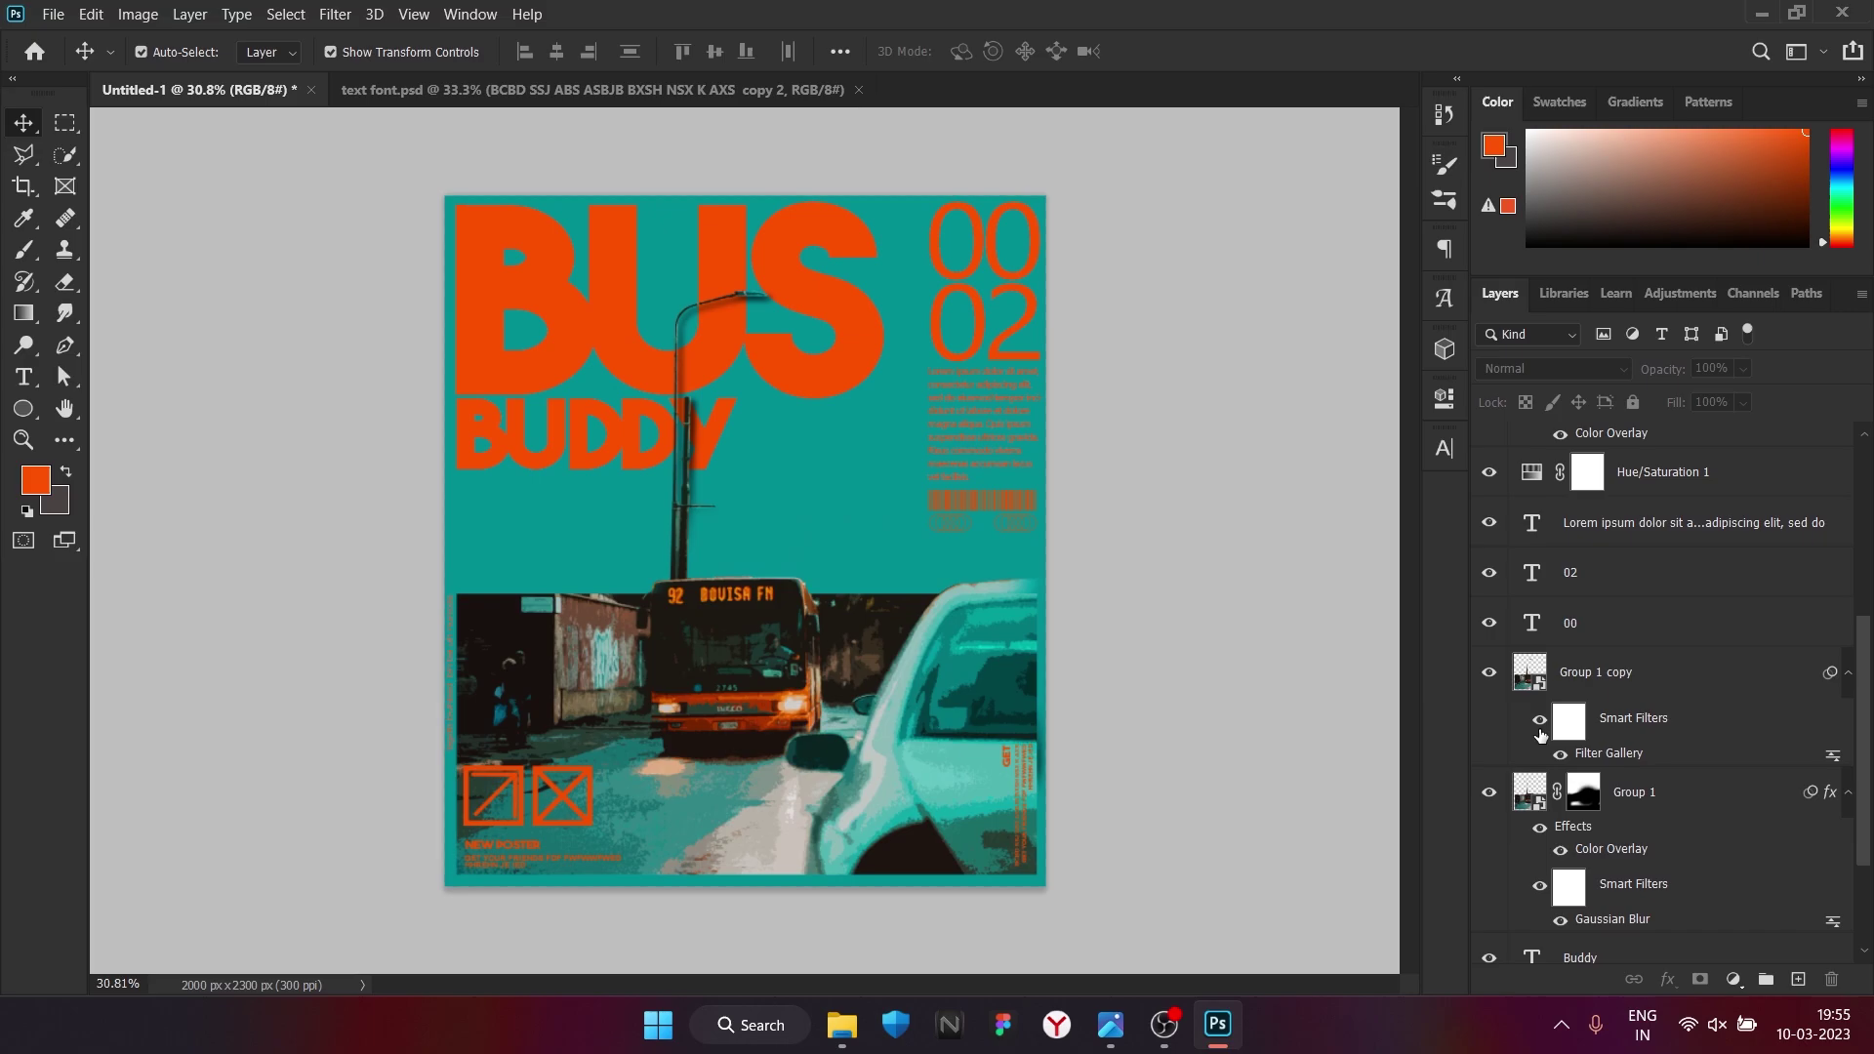
{"action": "left_click", "coordinate": [1673, 674]}
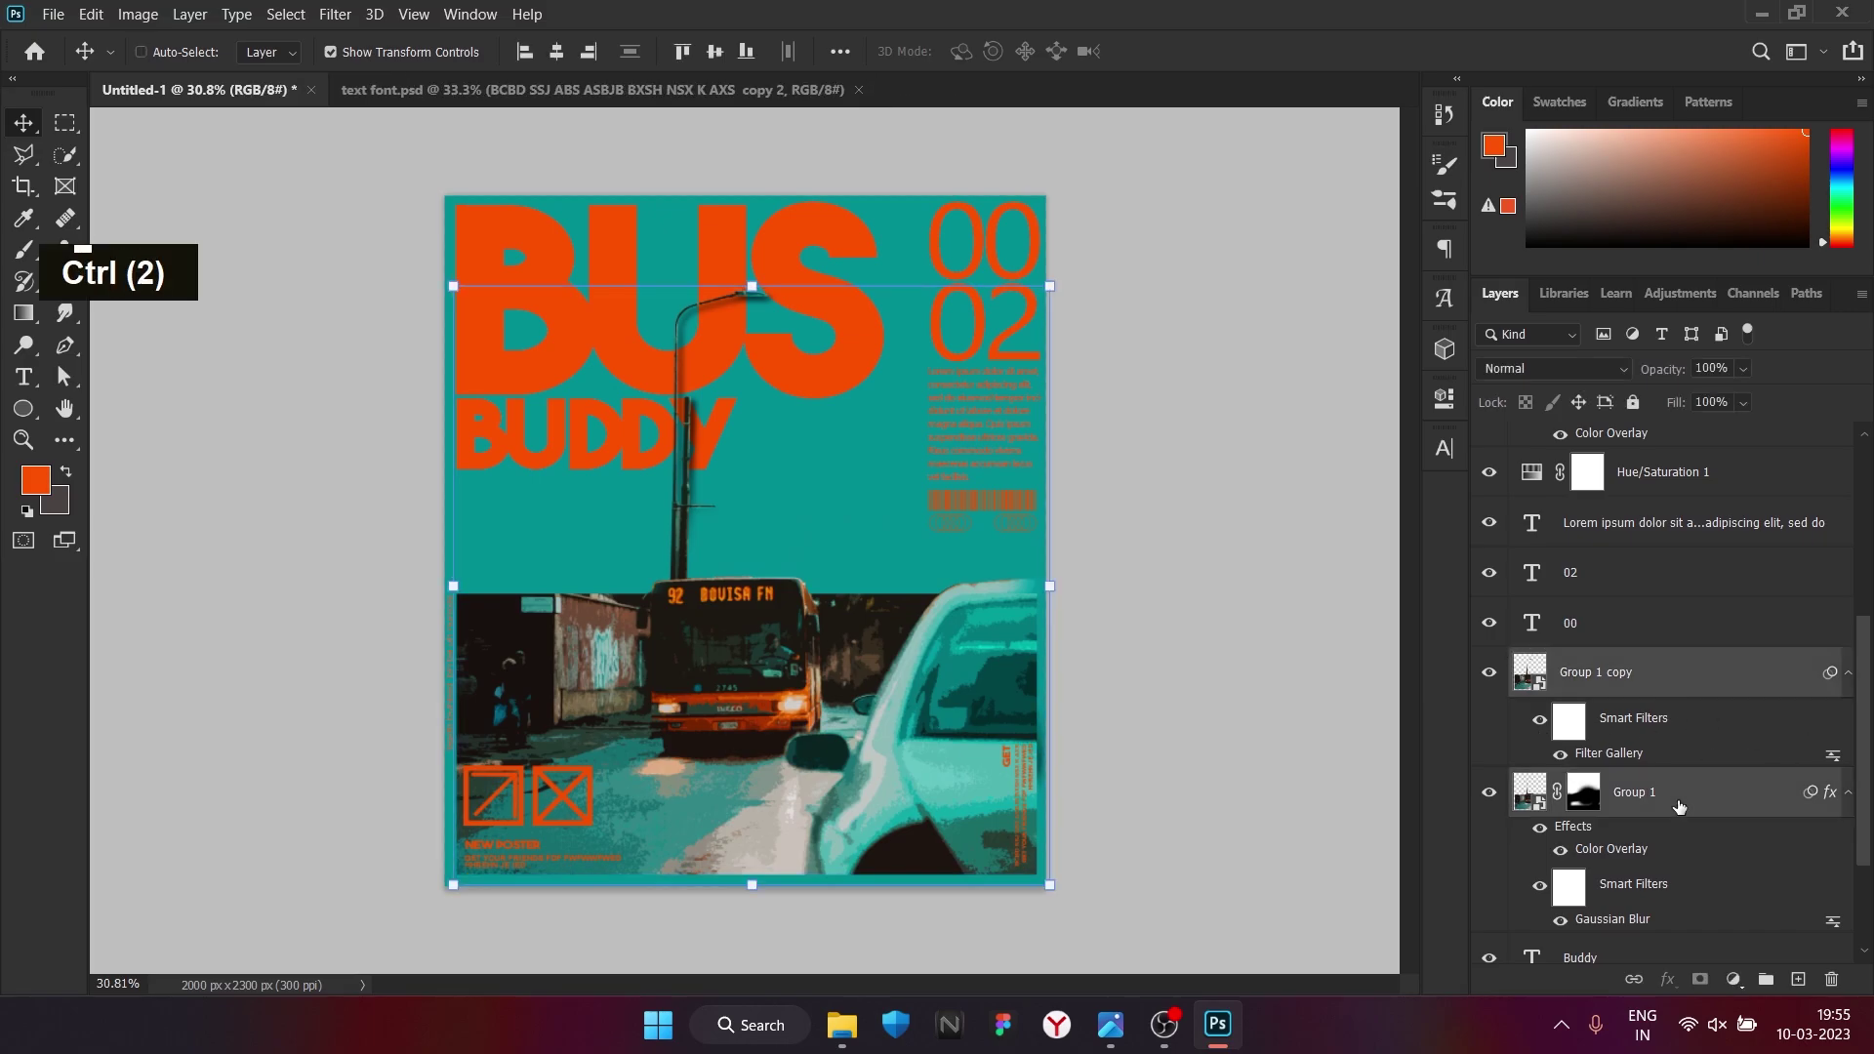
Group the bus photo with its shadow layer
{"action": "key", "text": "ctrl+g"}
{"action": "right_click", "coordinate": [1674, 757]}
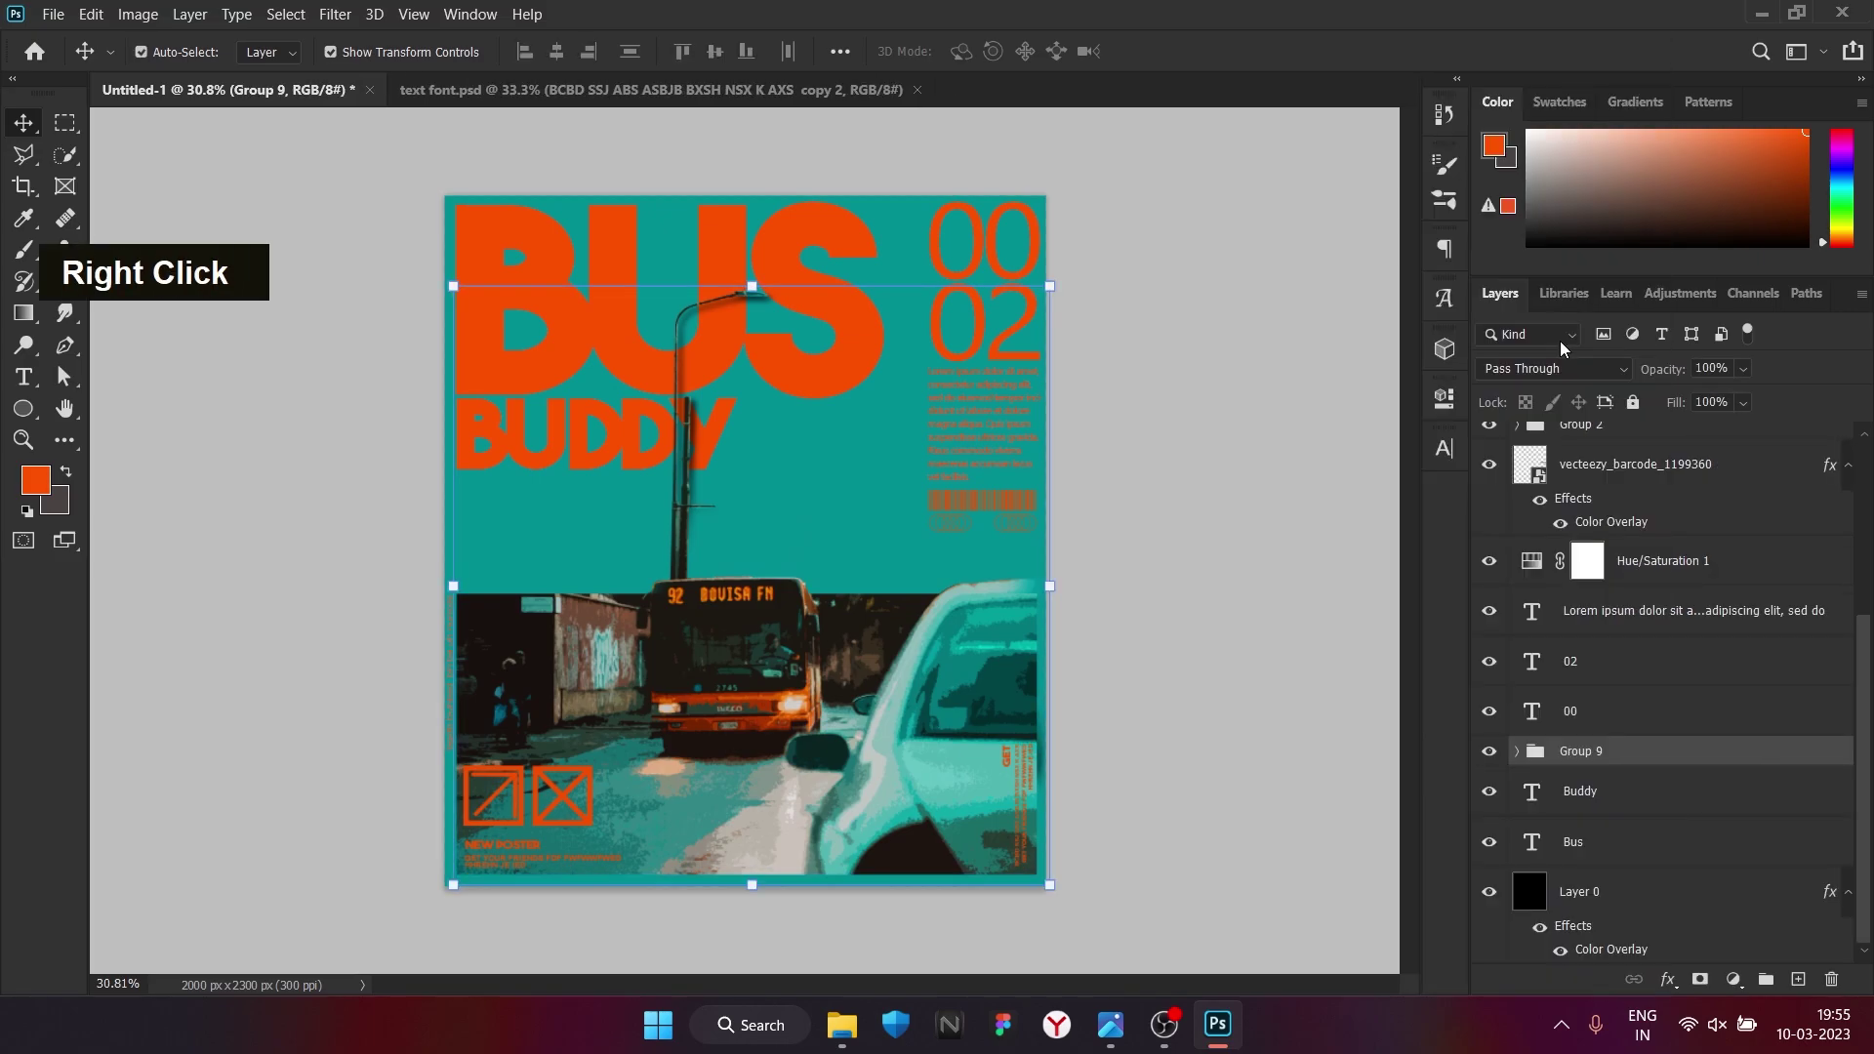
{"action": "left_click", "coordinate": [1706, 917]}
{"action": "key", "text": "ctrl+g"}
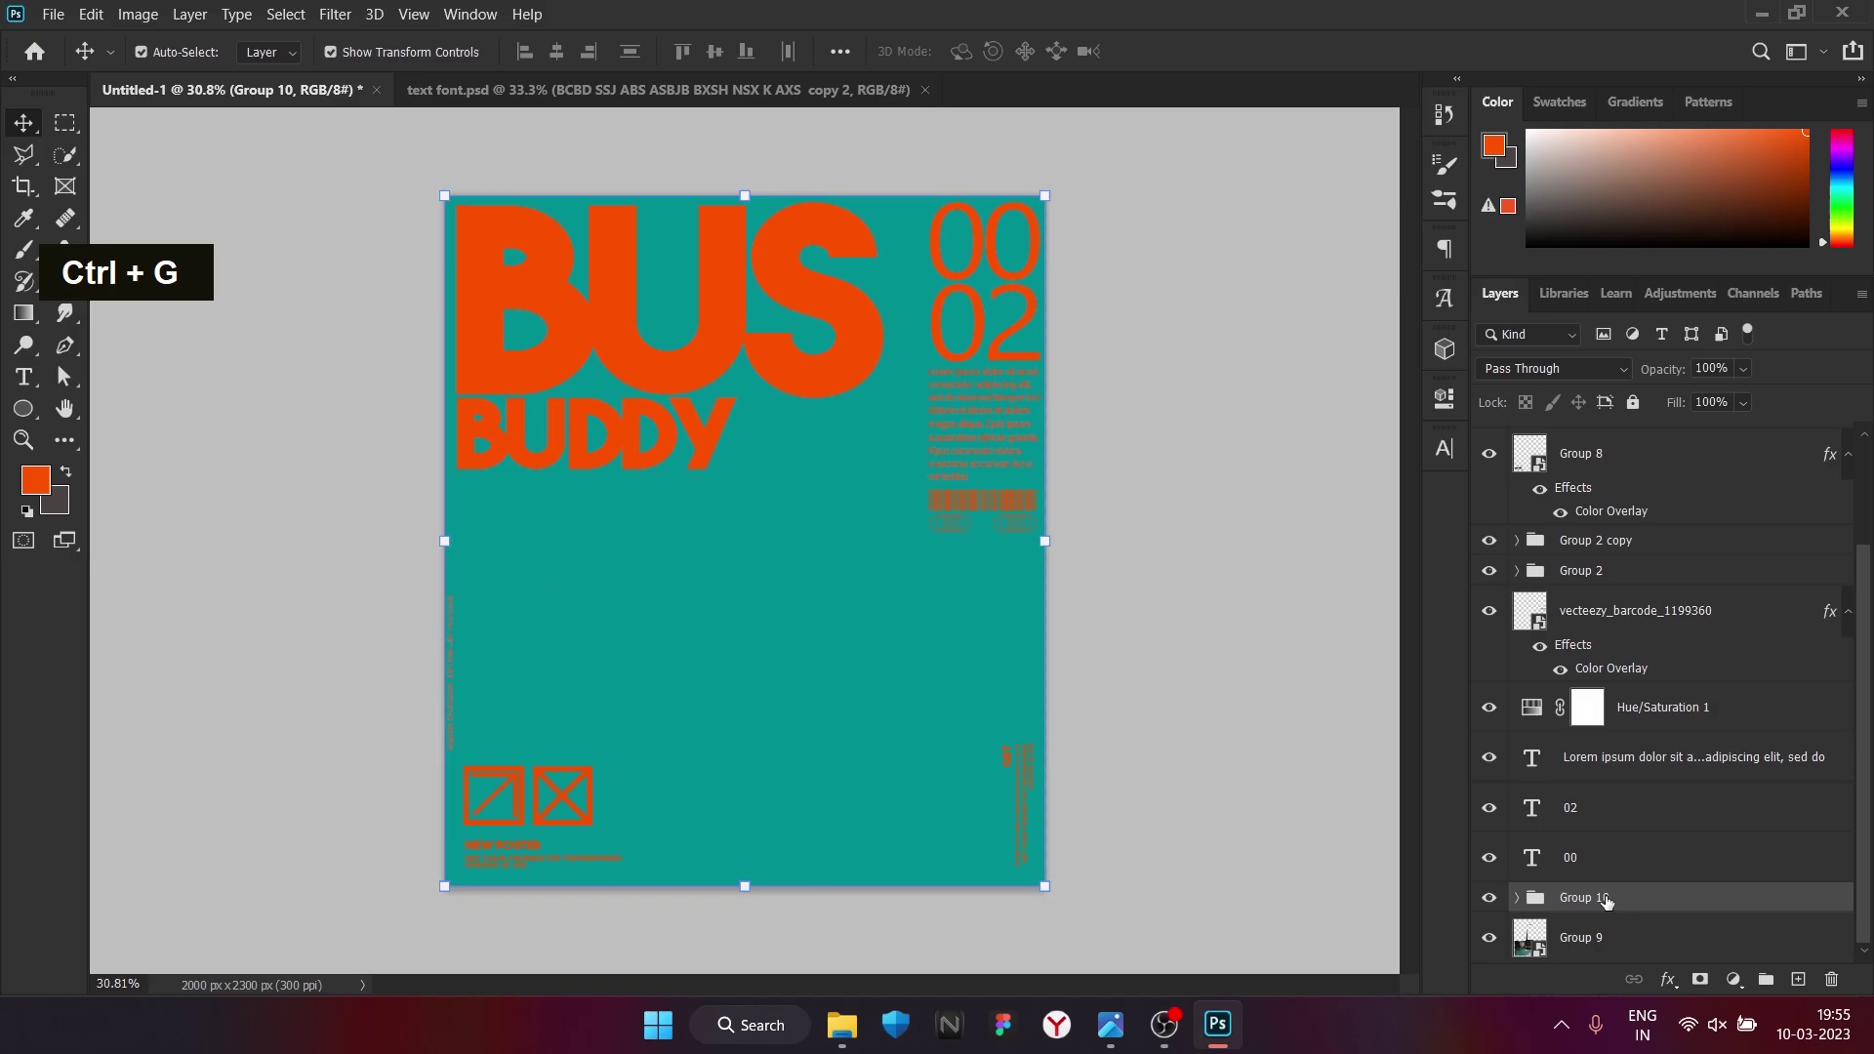
Select all the poster's text and graphic layers and group them into Group 11
{"action": "scroll", "scroll_direction": "up", "scroll_amount": 3}
{"action": "left_click", "coordinate": [1666, 451]}
{"action": "key", "text": "ctrl+g"}
{"action": "right_click", "coordinate": [1665, 449]}
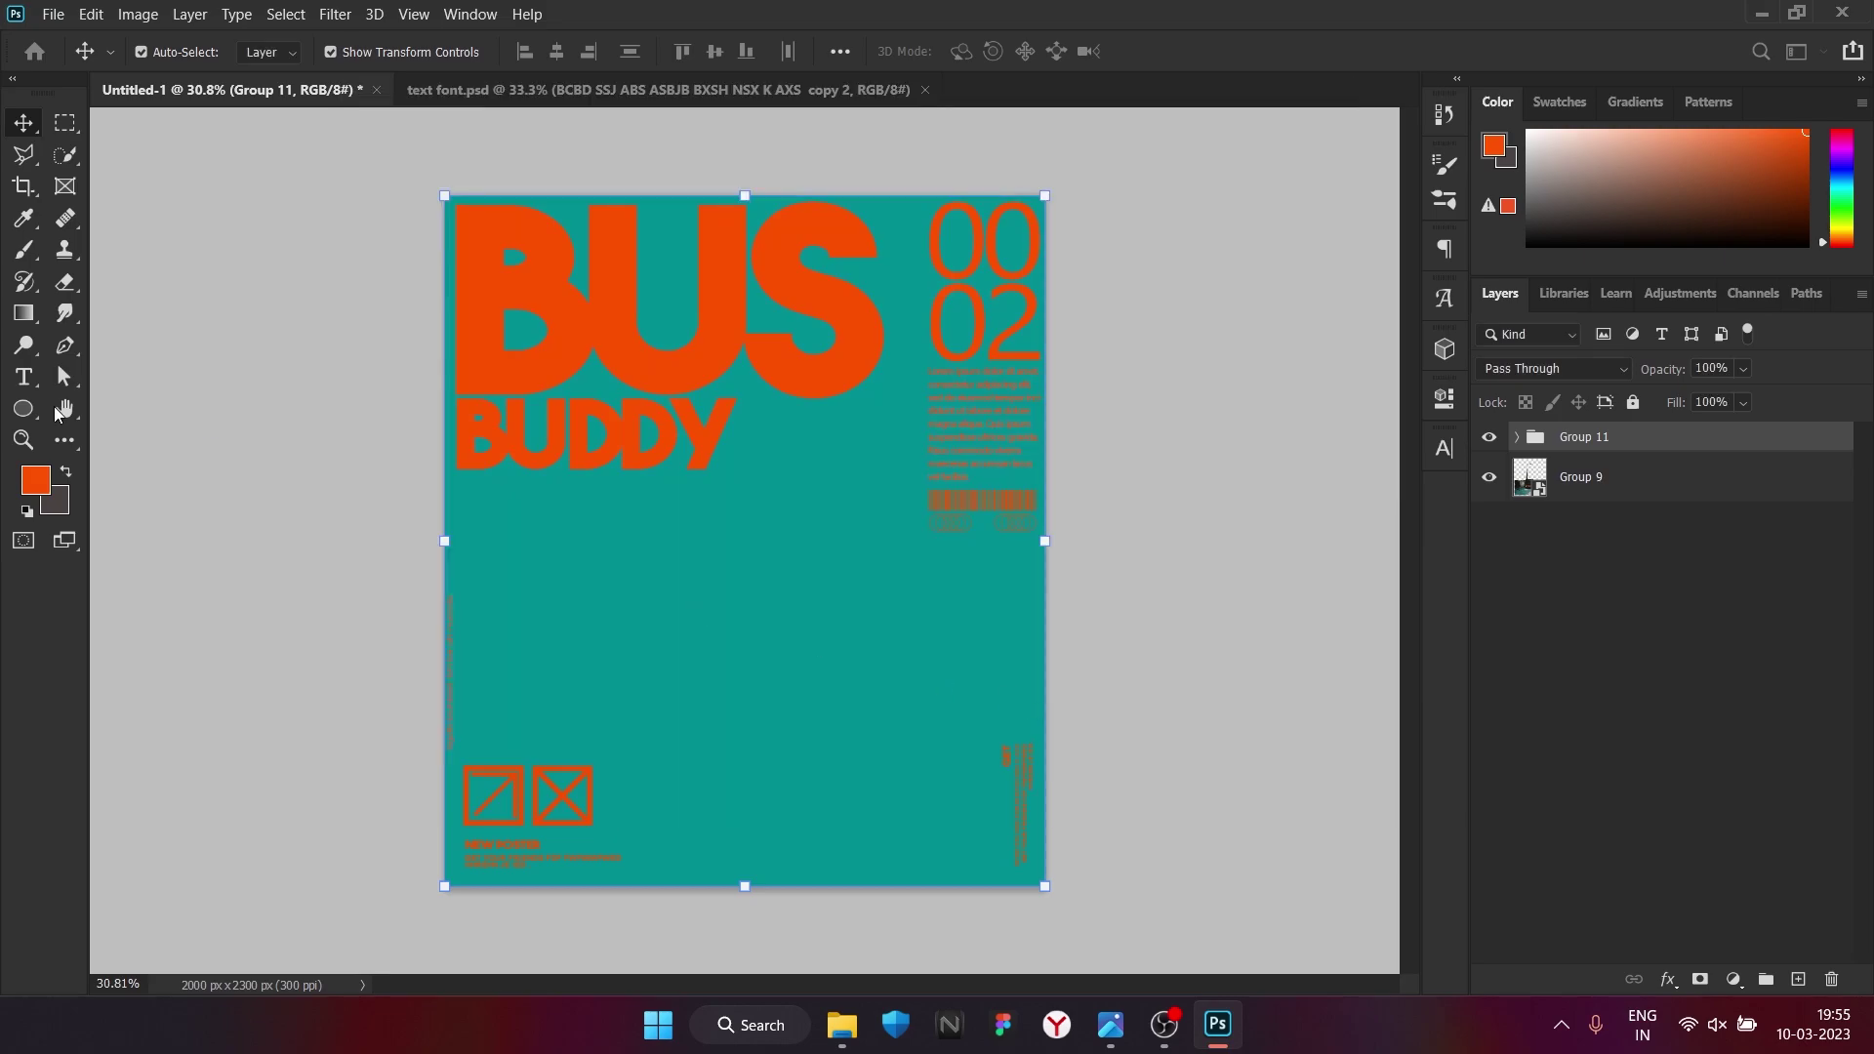
Save the poster as 'bus psd.psd' and bring up Group 11's options to convert it to a Smart Object
{"action": "type", "text": "bus psd"}
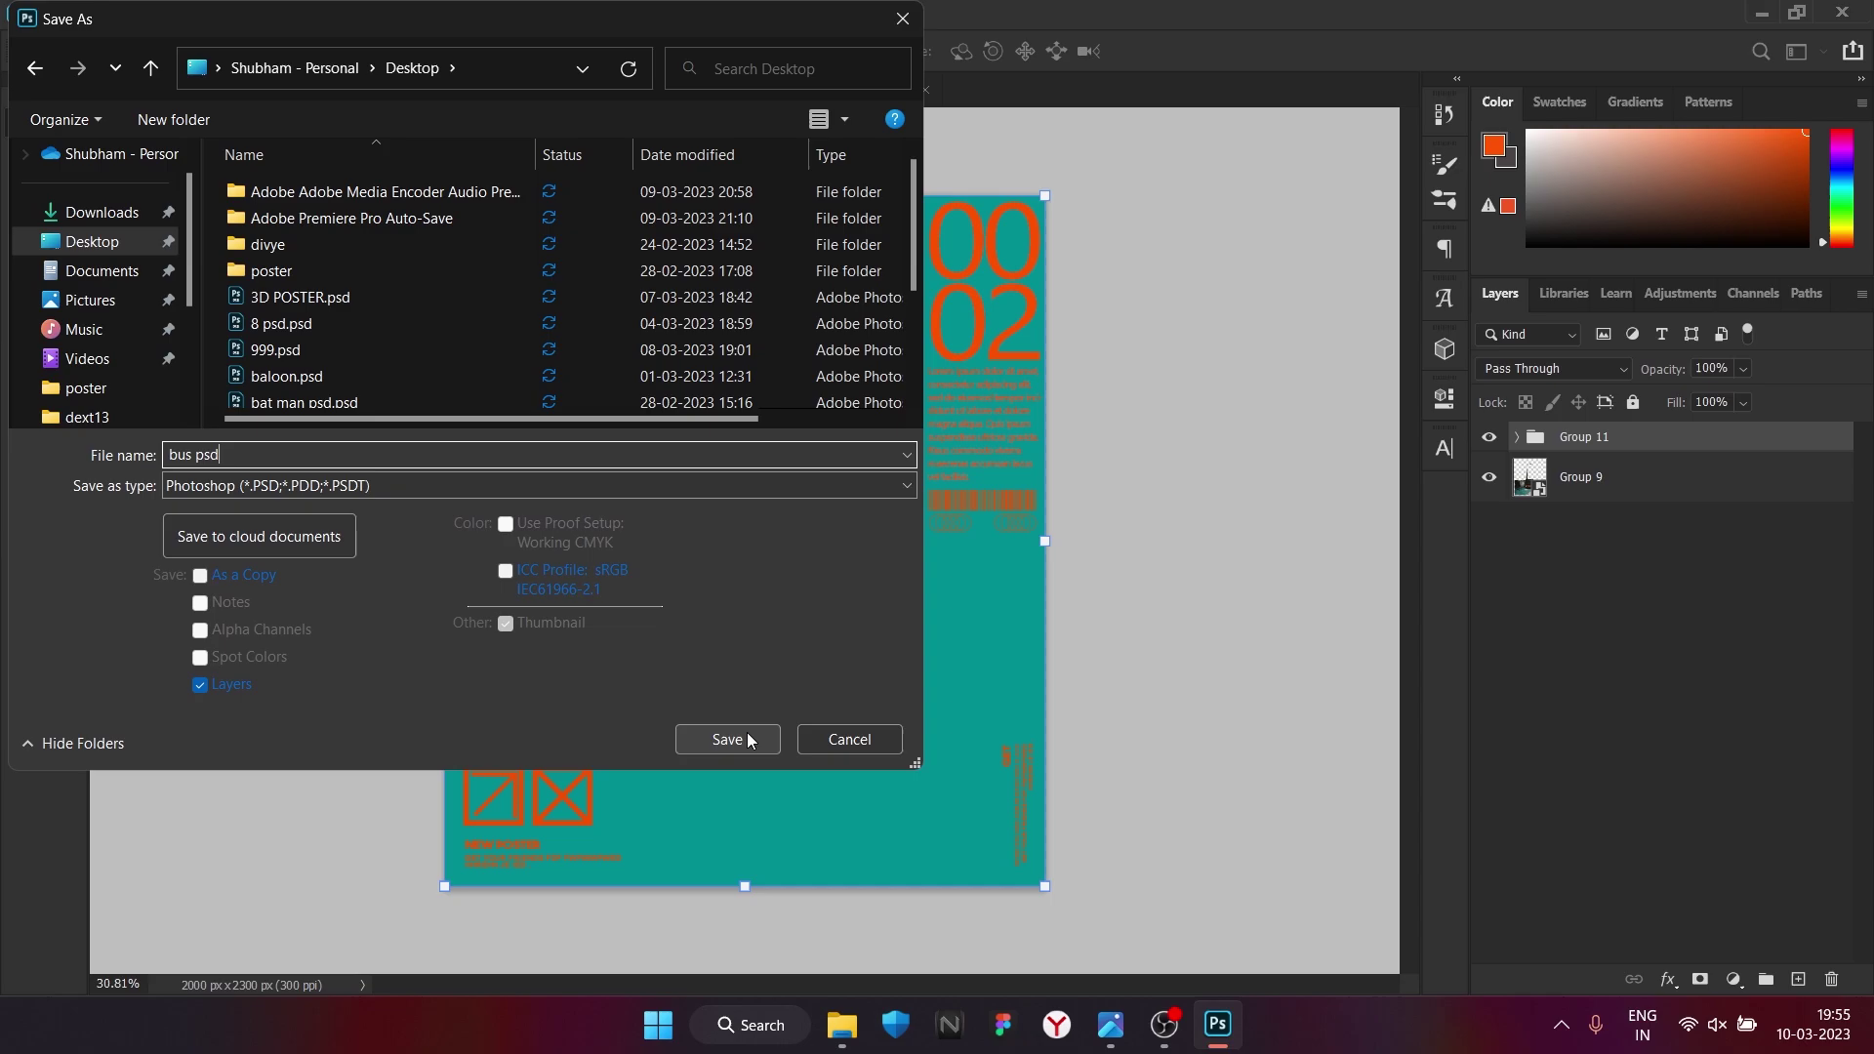
{"action": "right_click", "coordinate": [1714, 450]}
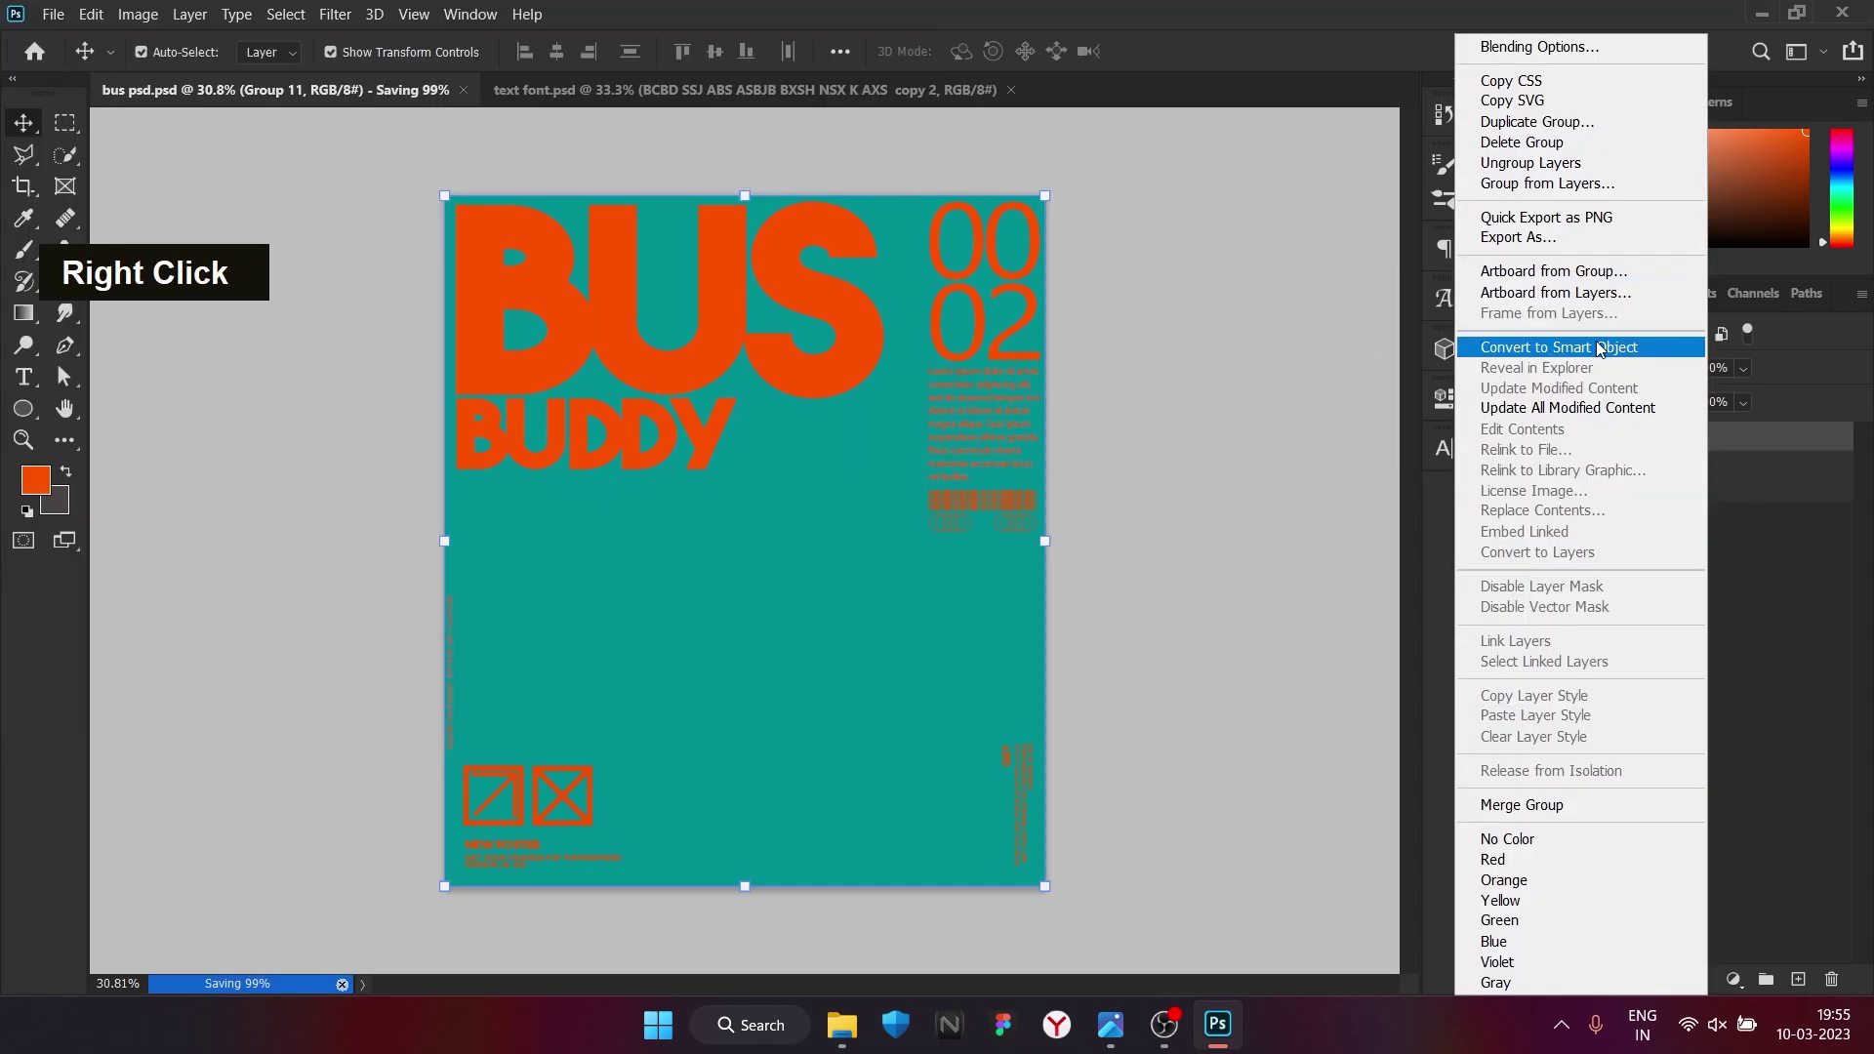
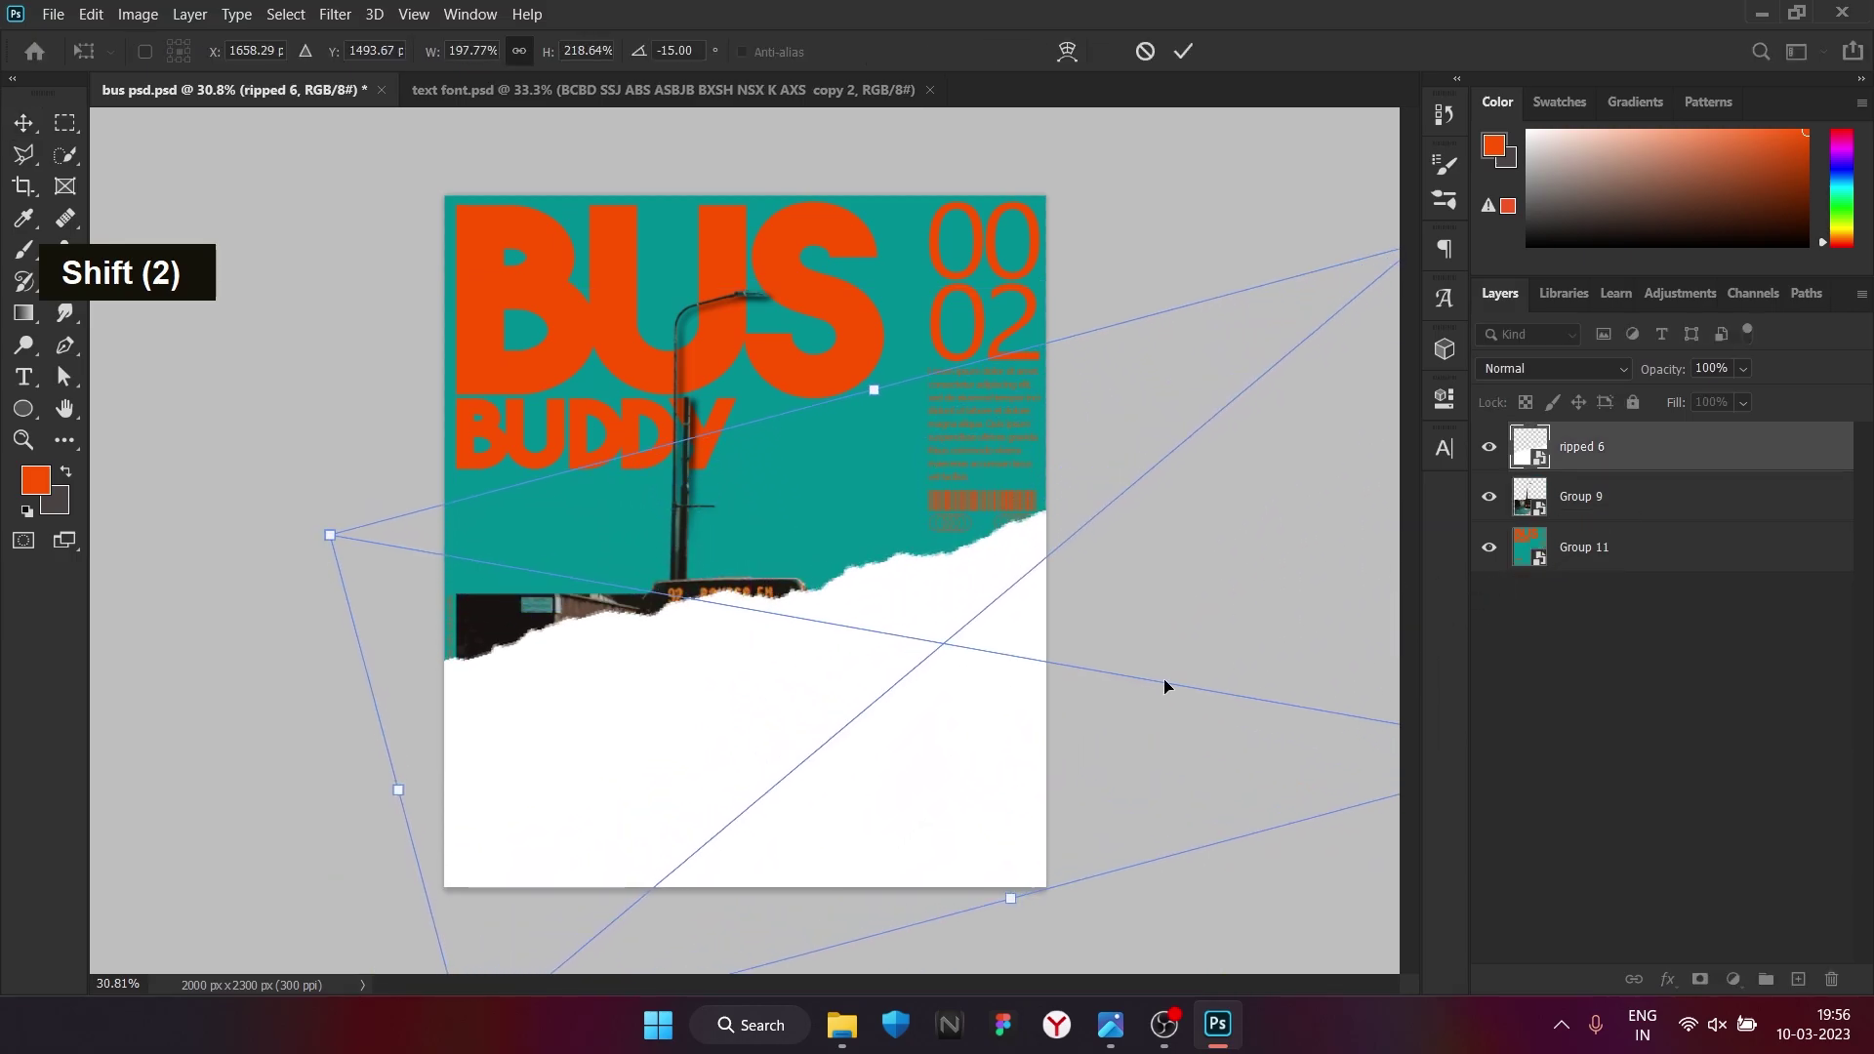
Duplicate the rotated torn paper layer for the second, turned-around piece
{"action": "key", "text": "ctrl+j"}
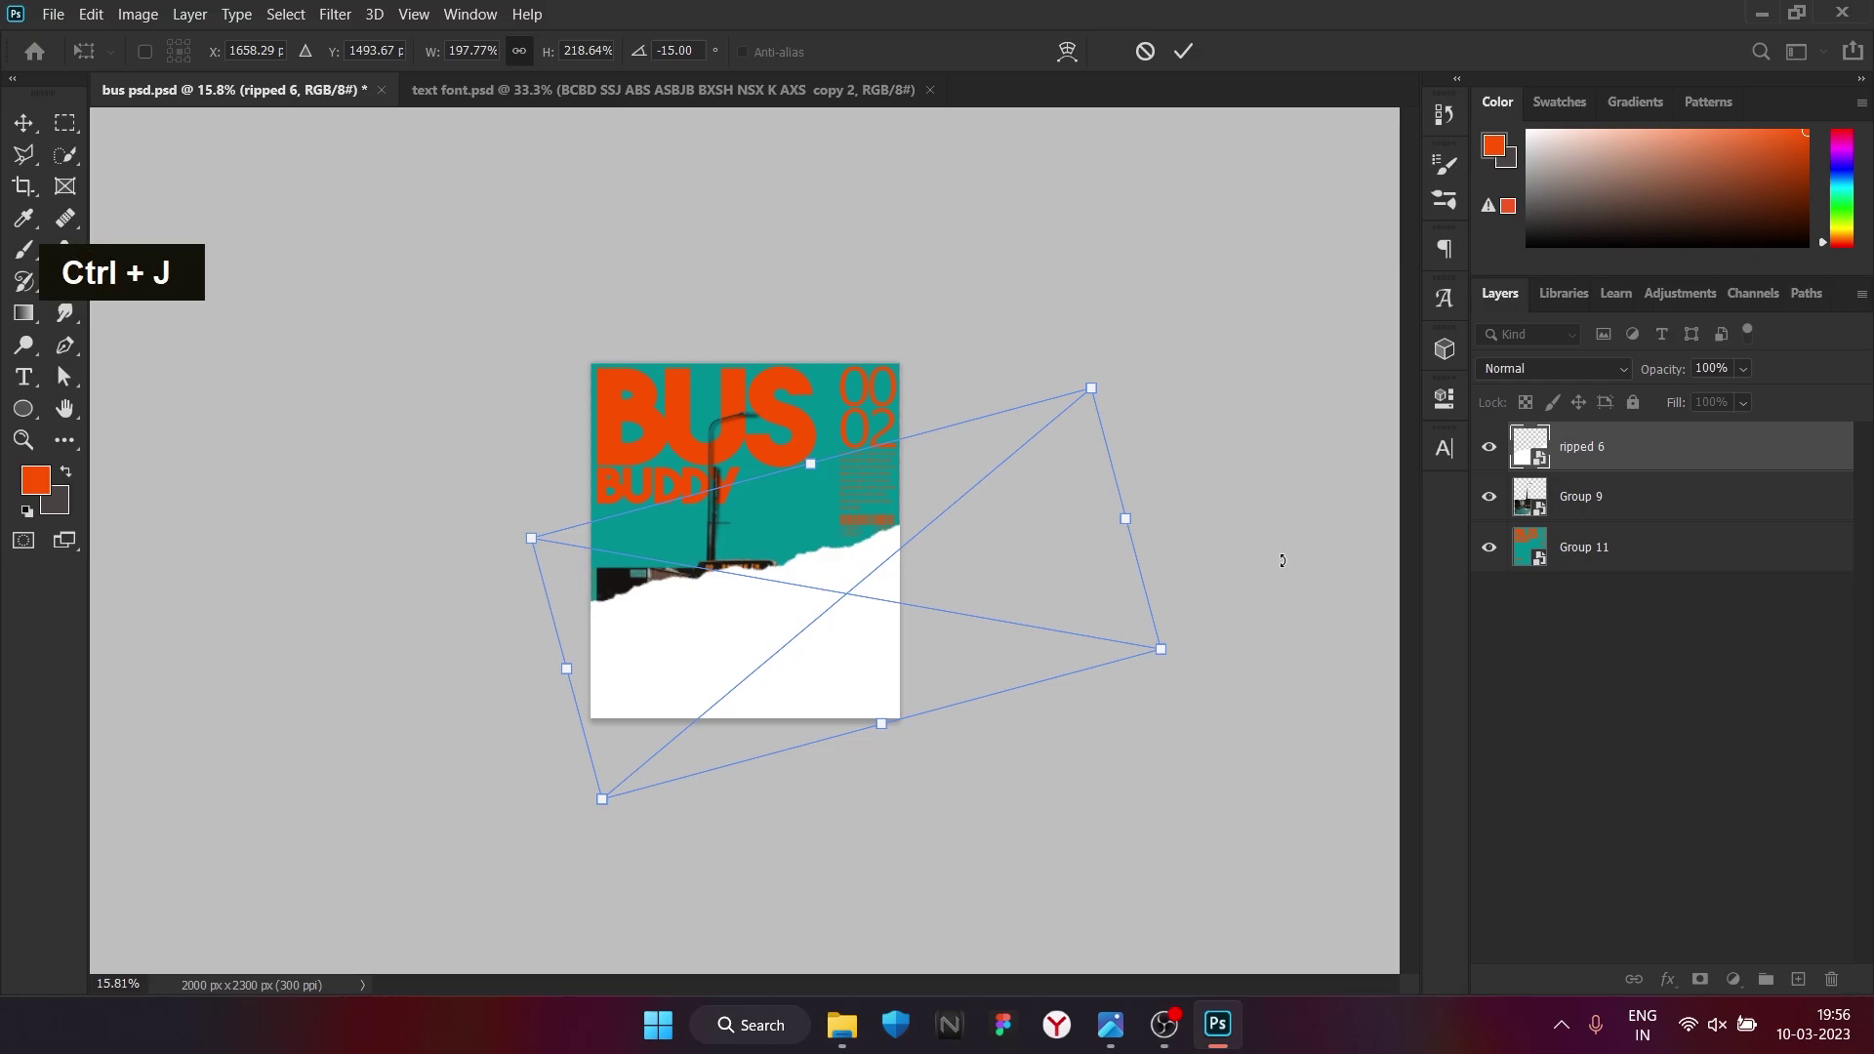
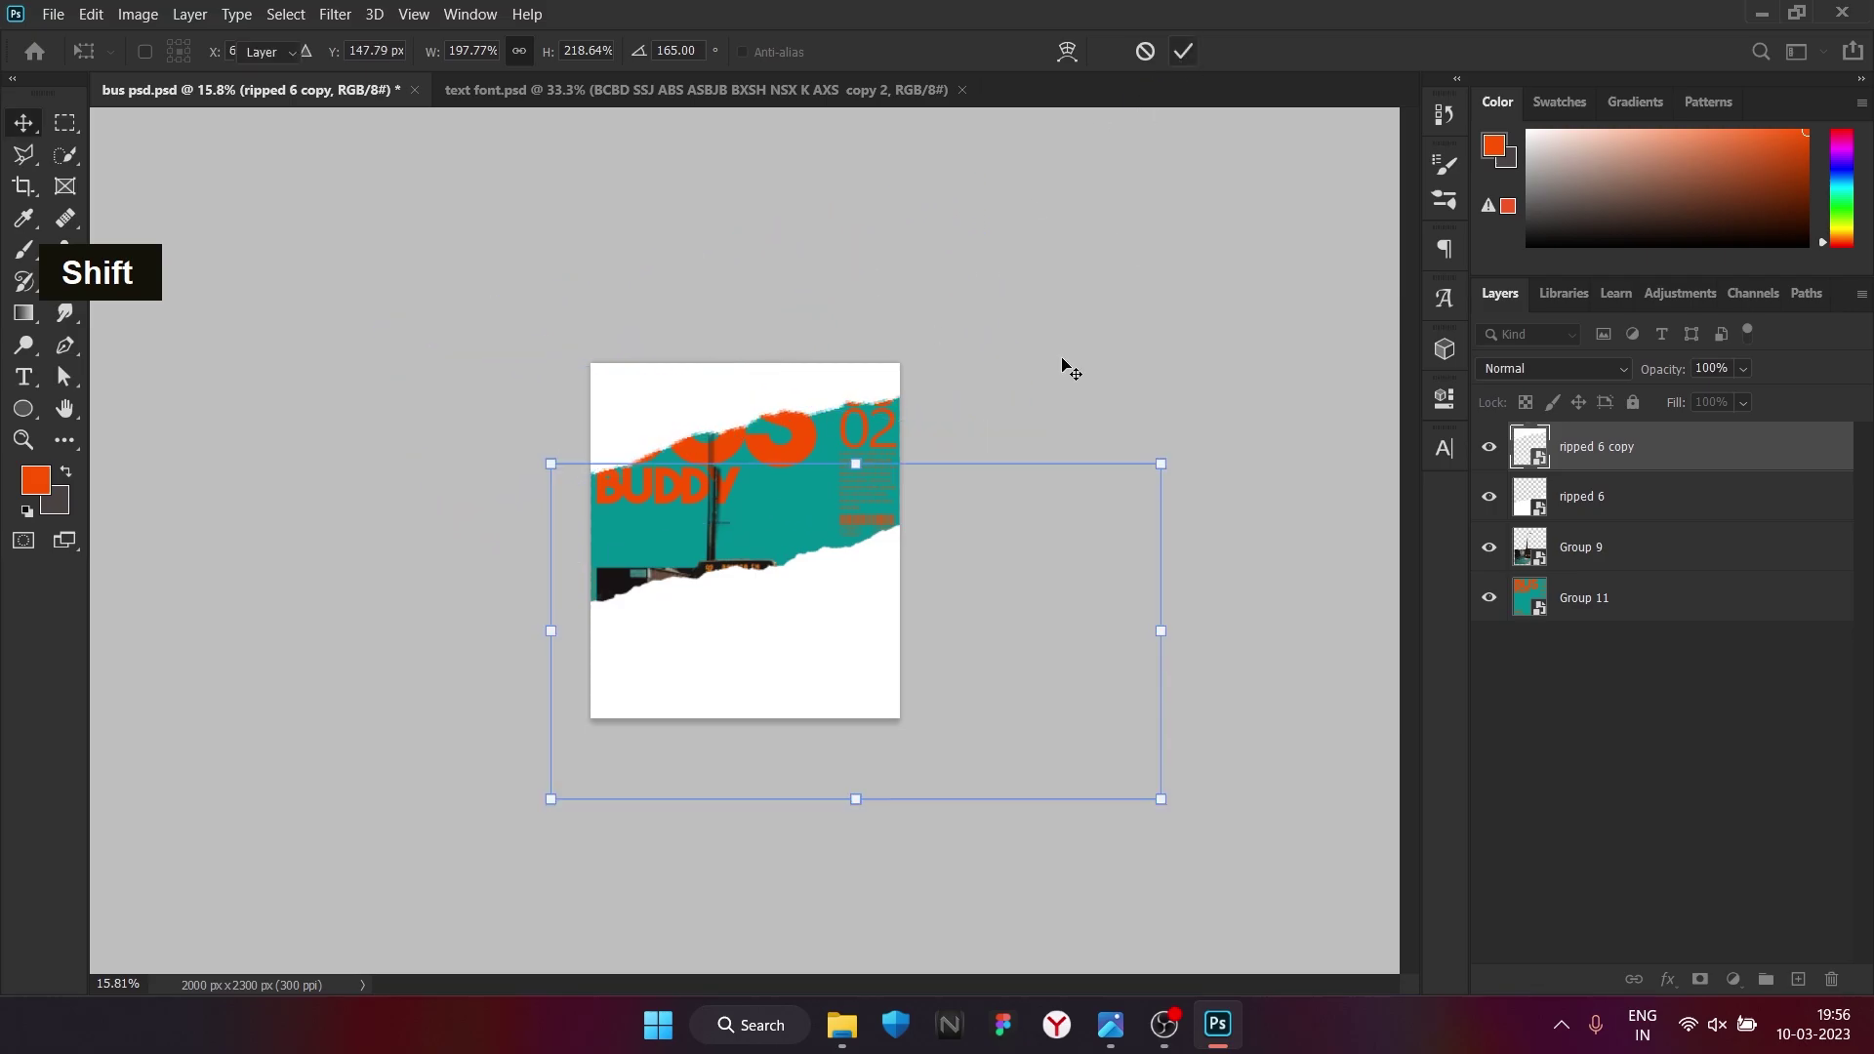
{"action": "scroll", "scroll_direction": "up", "scroll_amount": 3}
{"action": "scroll", "scroll_direction": "down", "scroll_amount": 3}
Group both torn paper pieces as Group 12 beneath the poster group
{"action": "left_click", "coordinate": [1635, 505]}
{"action": "key", "text": "ctrl+g"}
{"action": "right_click", "coordinate": [1662, 451]}
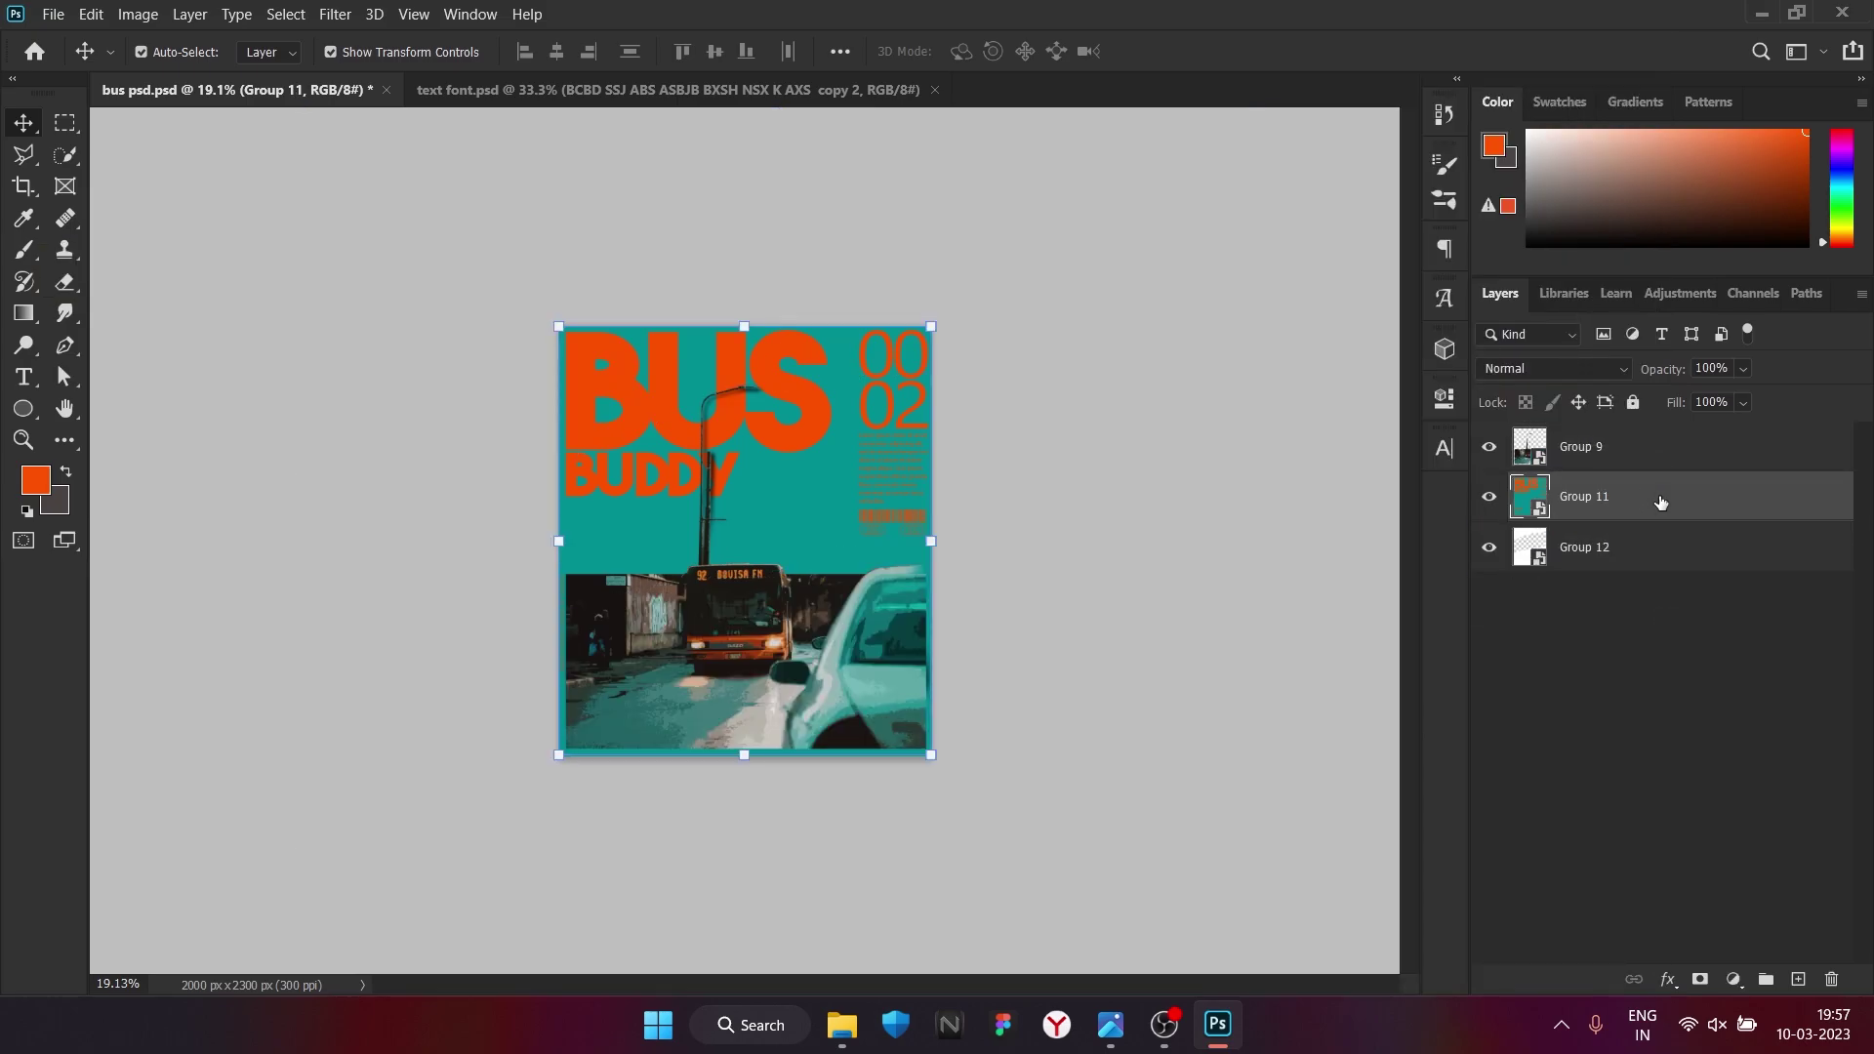
Duplicate the teal poster copy and select the grey Hue/Saturation adjustment above it
{"action": "key", "text": "ctrl+j"}
{"action": "key", "text": "ctrl+i"}
{"action": "key", "text": "ctrl+z"}
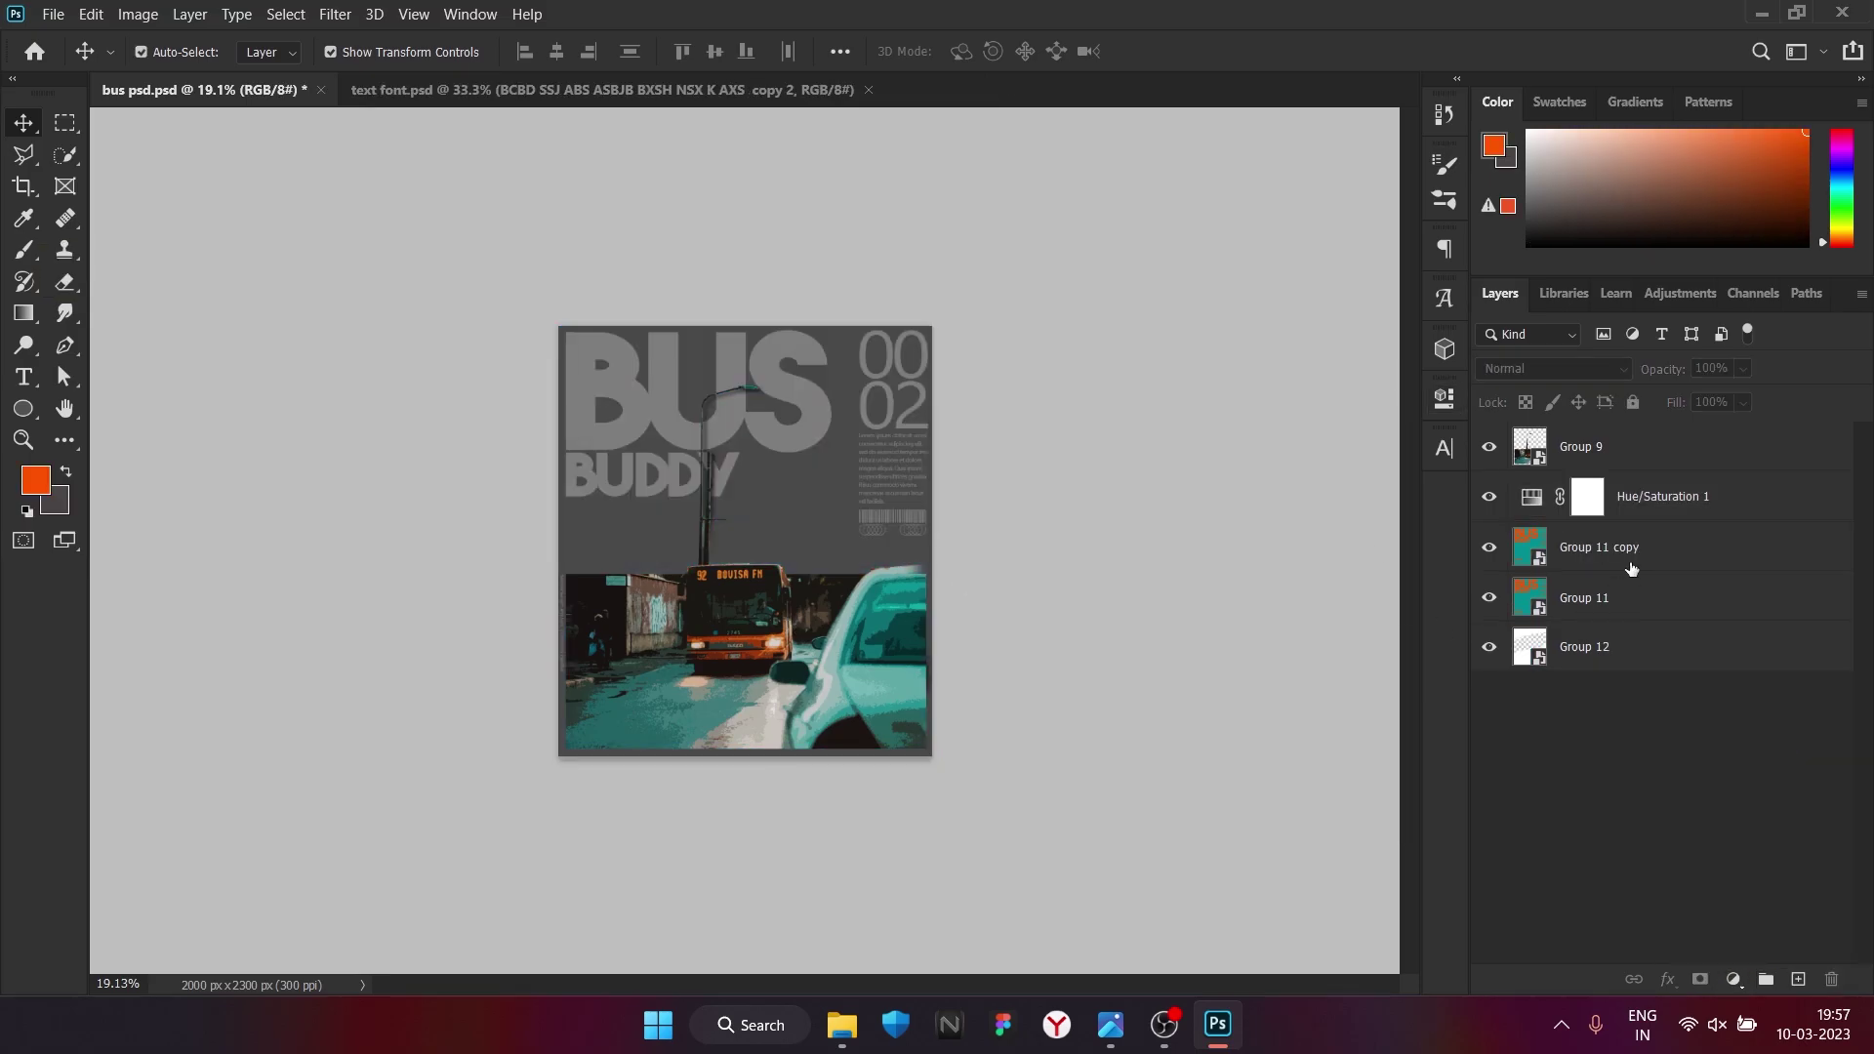
{"action": "left_click", "coordinate": [1694, 555]}
{"action": "right_click", "coordinate": [1694, 554]}
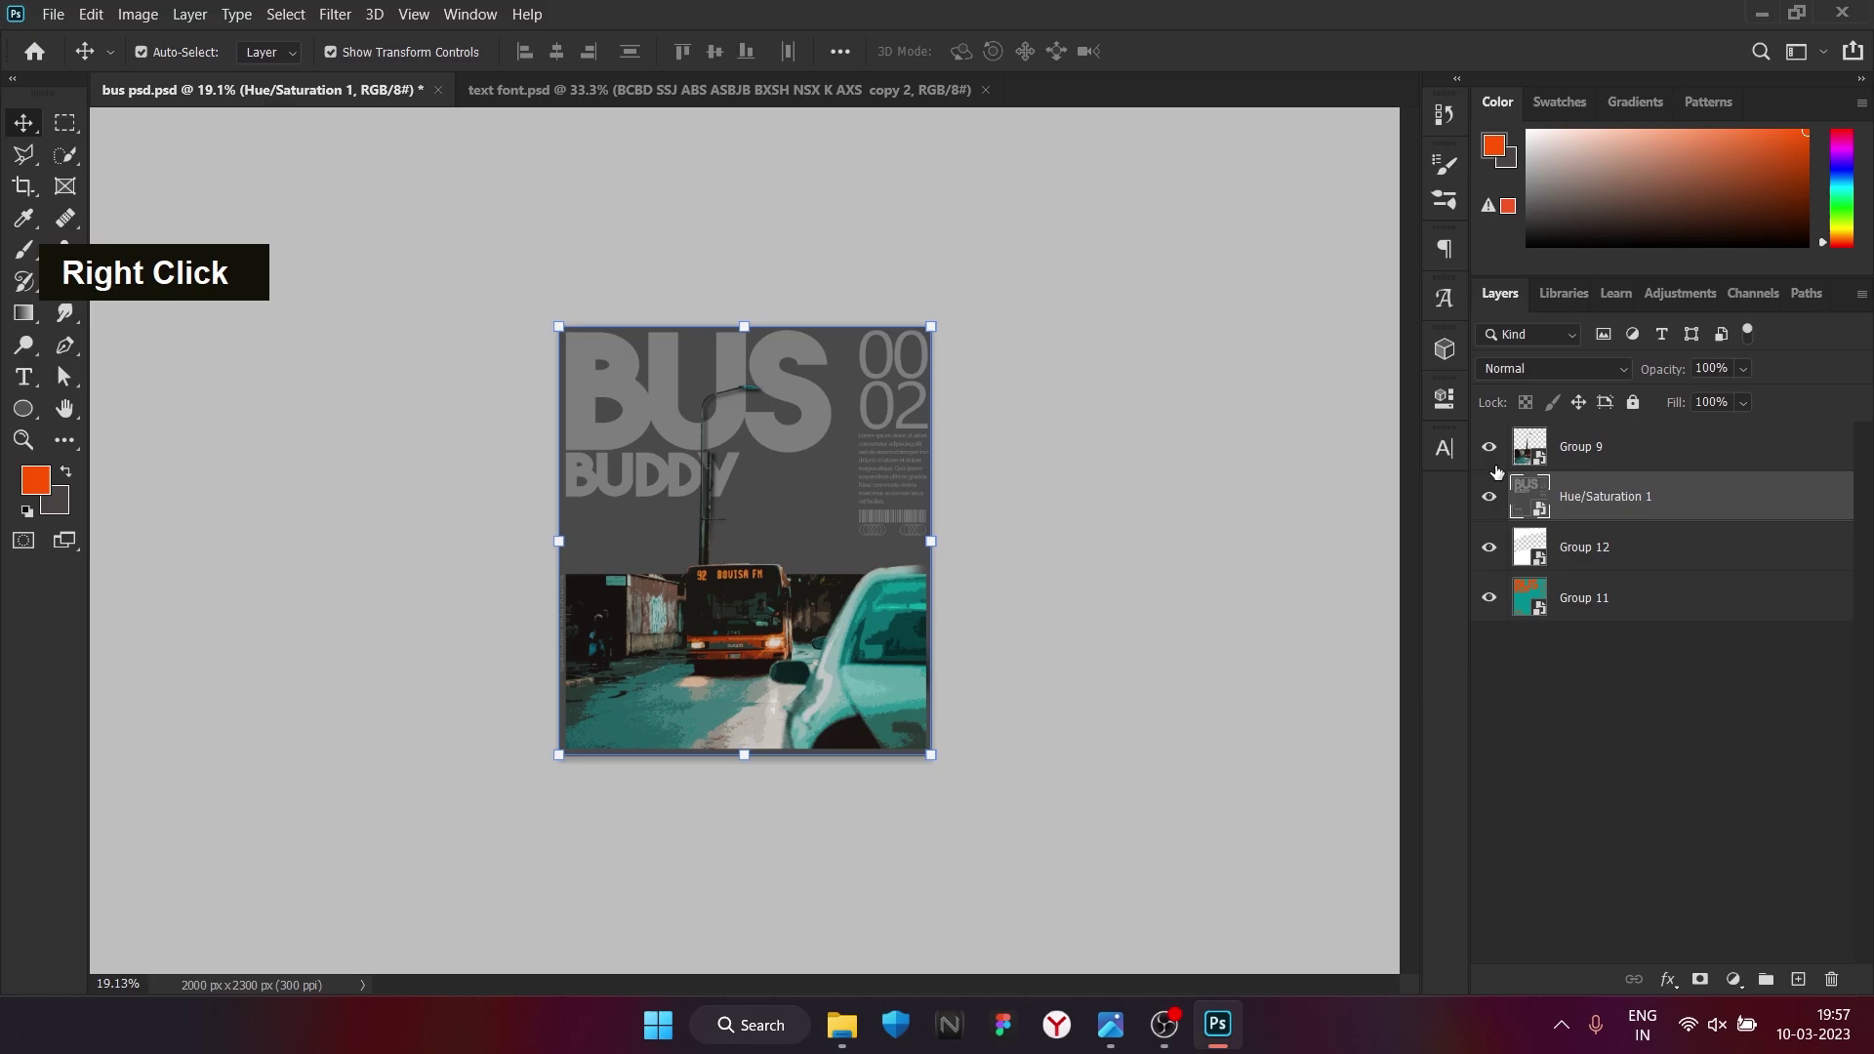
Clip the grey copy and teal poster into the torn paper group, then duplicate Group 12
{"action": "right_click", "coordinate": [1660, 499]}
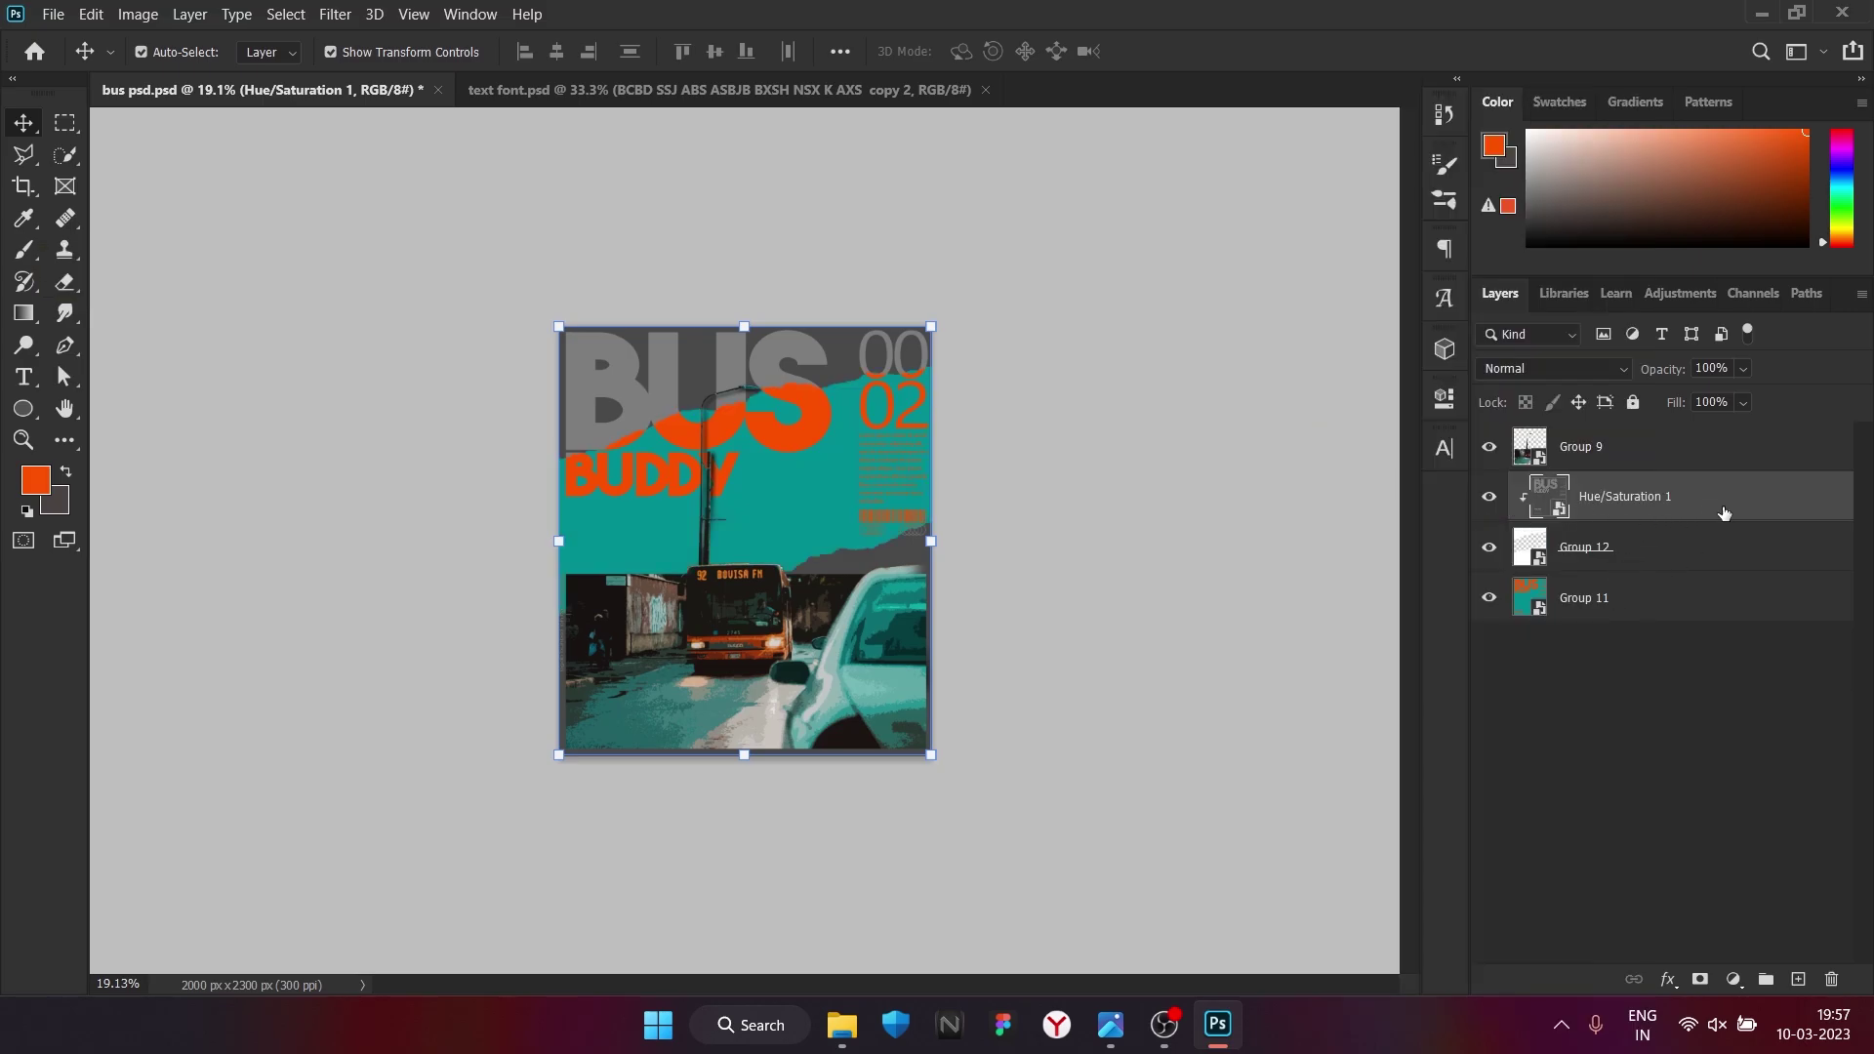
{"action": "key", "text": "ctrl+z"}
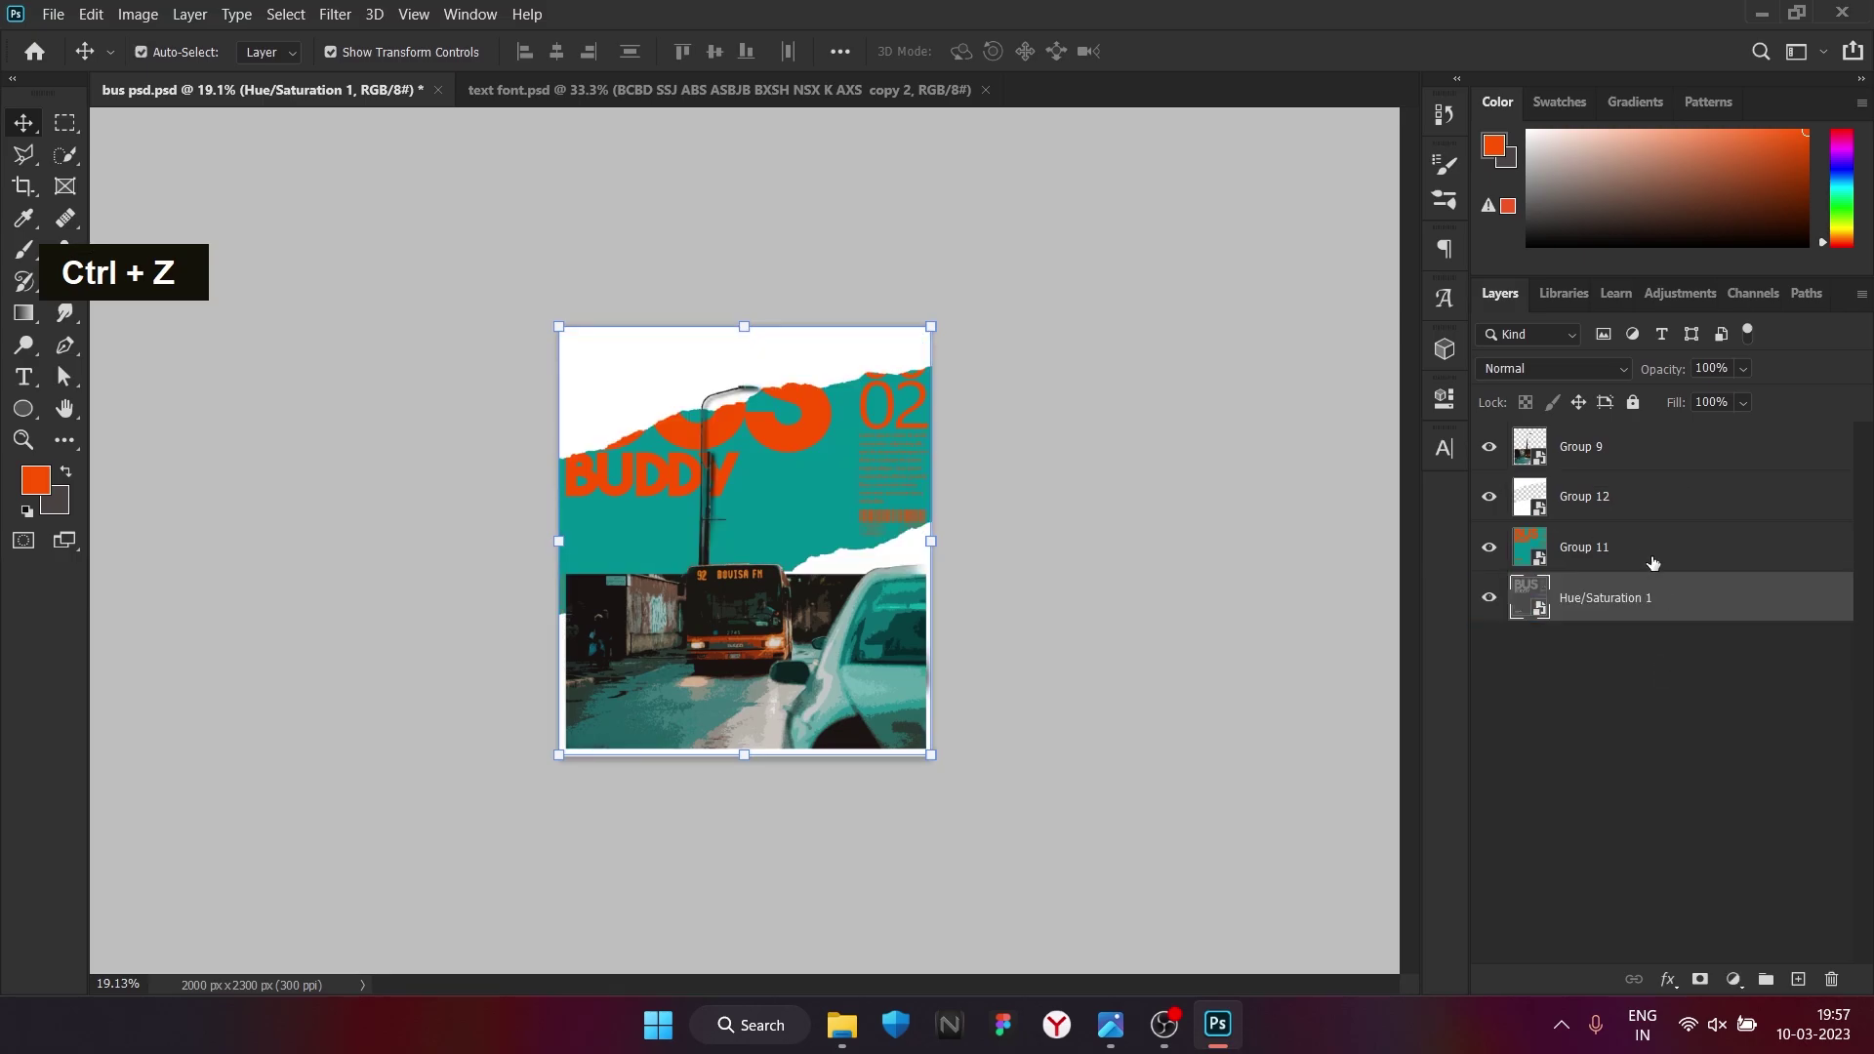
{"action": "right_click", "coordinate": [1674, 510]}
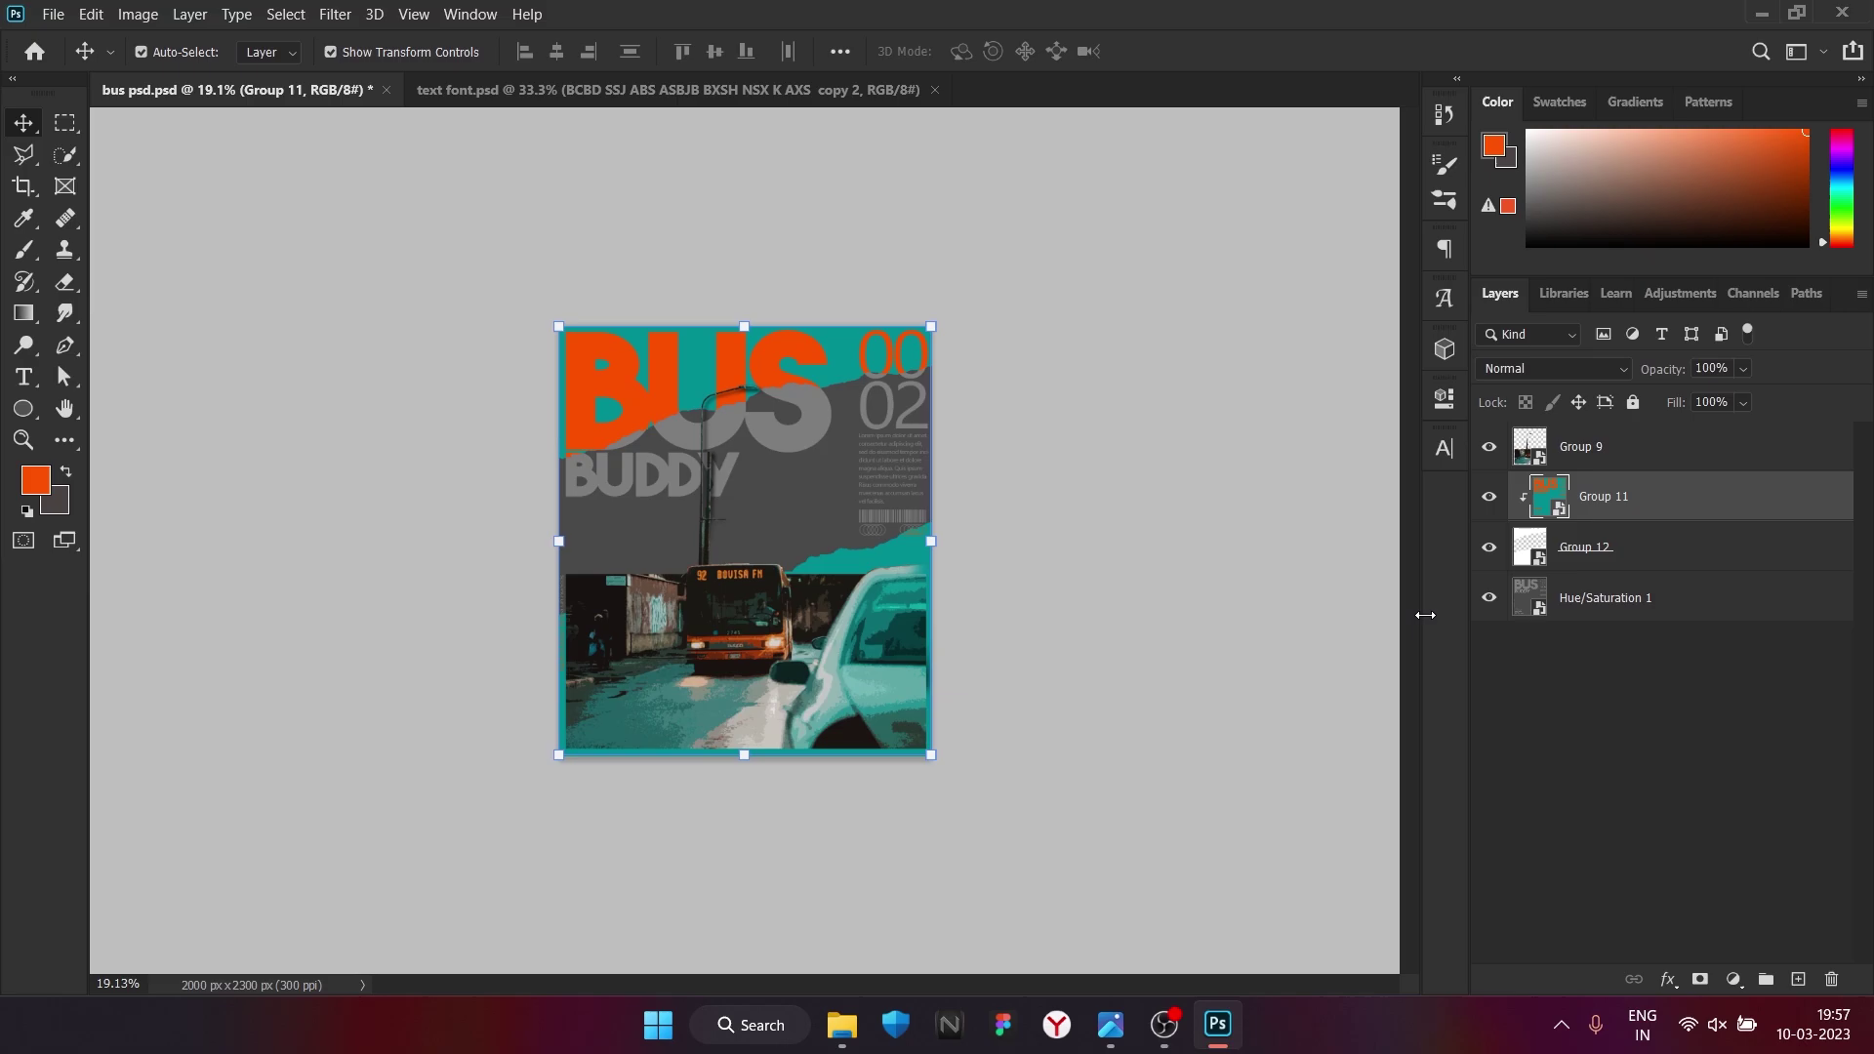
{"action": "scroll", "scroll_direction": "down", "scroll_amount": 3}
{"action": "scroll", "scroll_direction": "up", "scroll_amount": 3}
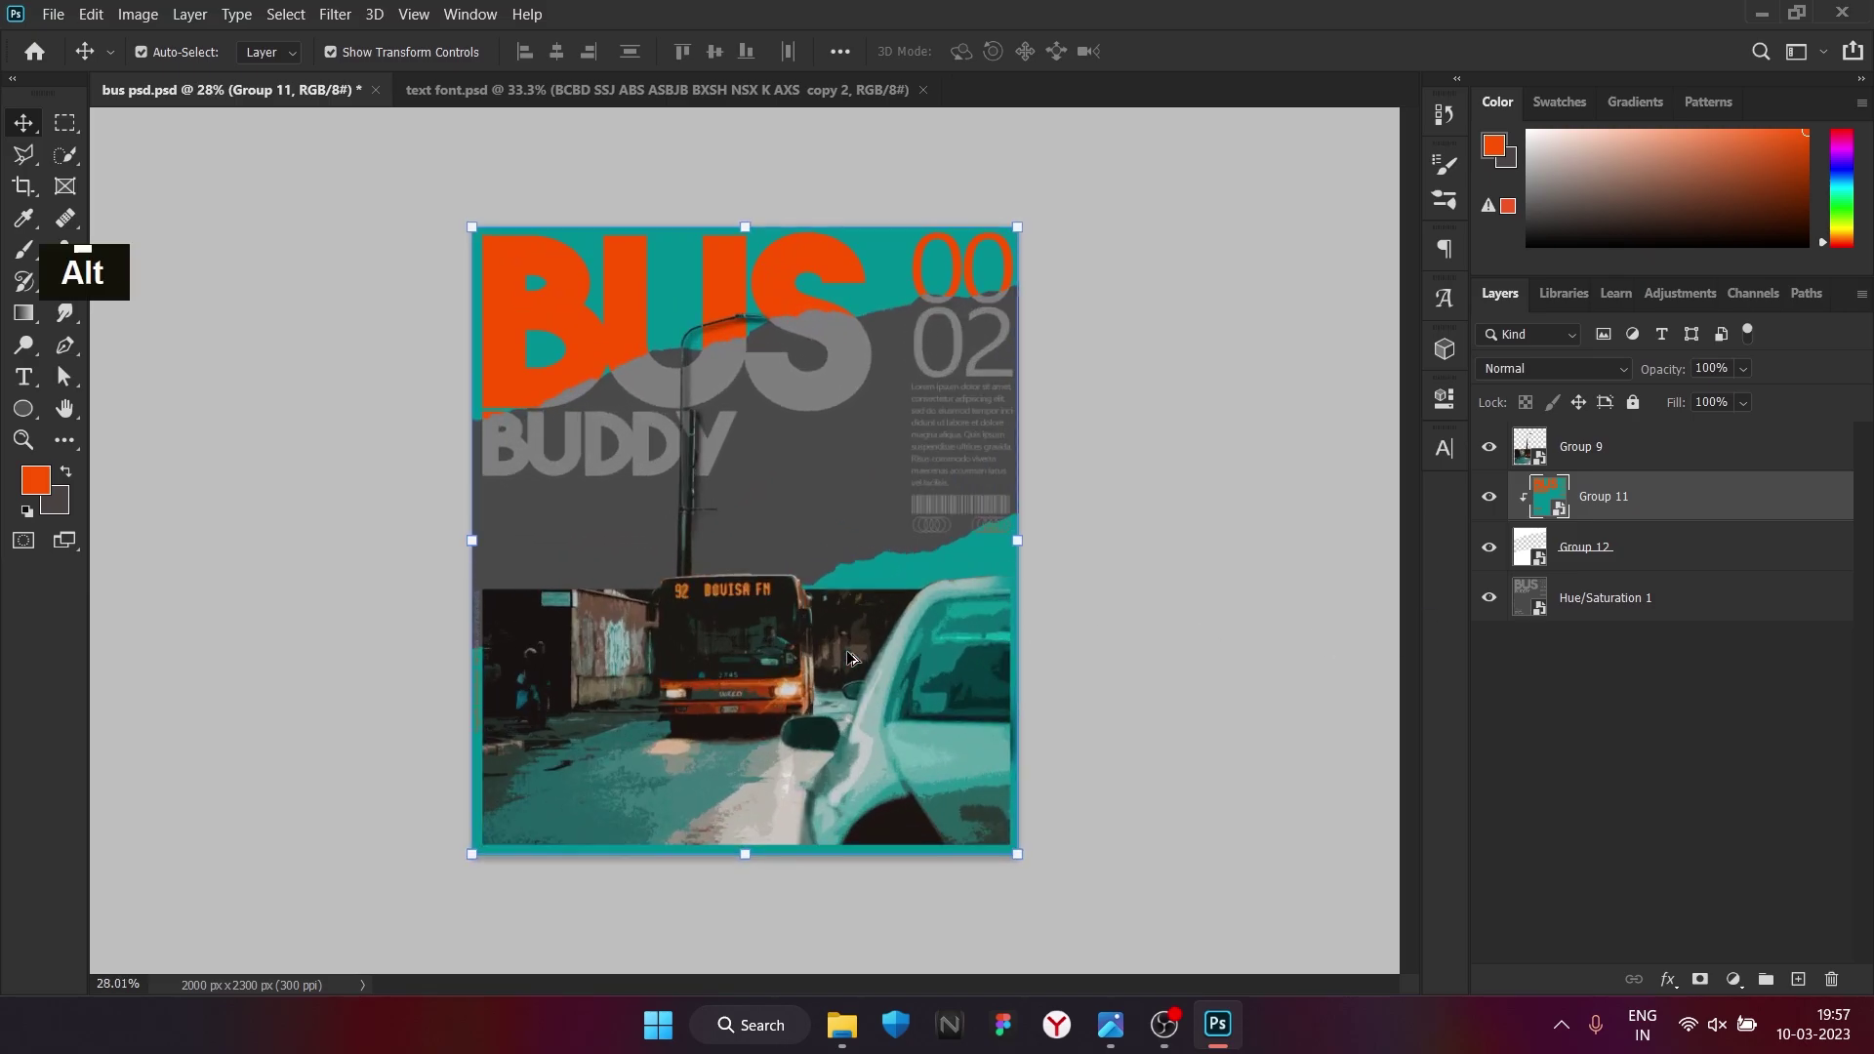
{"action": "scroll", "scroll_direction": "down", "scroll_amount": 3}
{"action": "key", "text": "ctrl+z"}
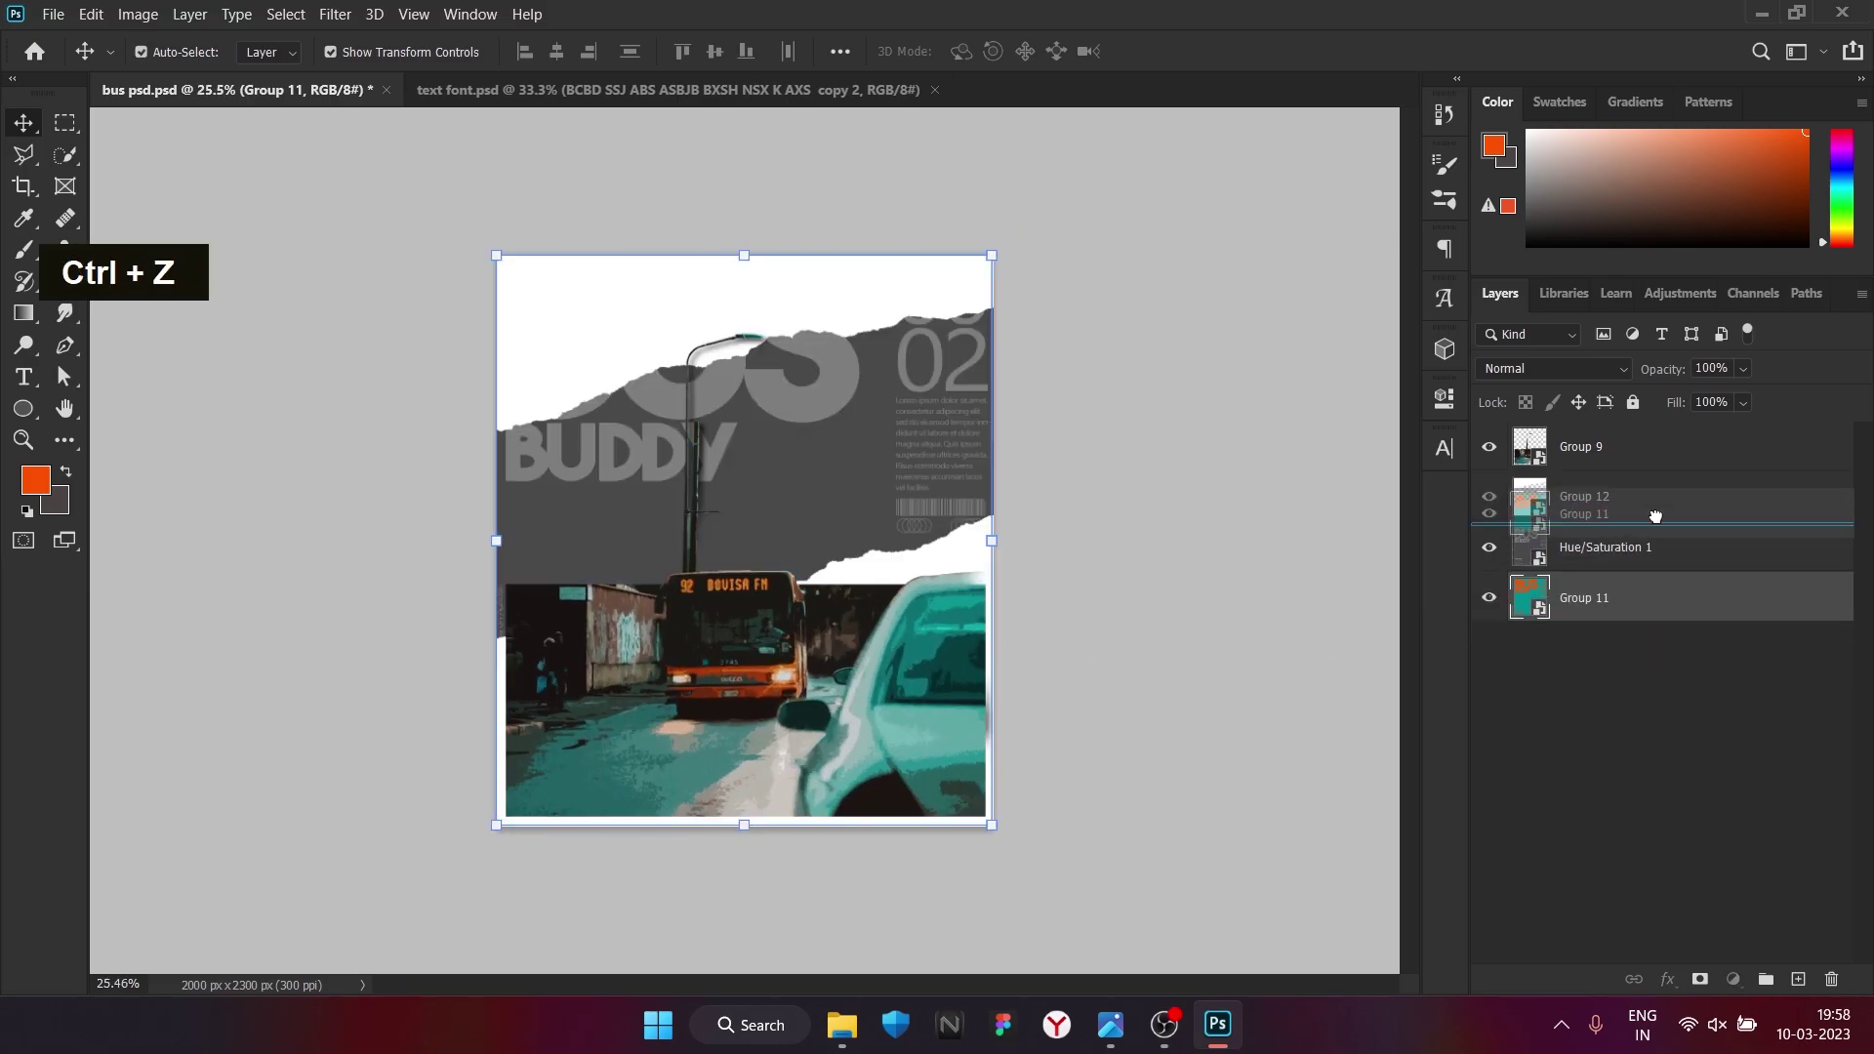
{"action": "right_click", "coordinate": [1658, 510]}
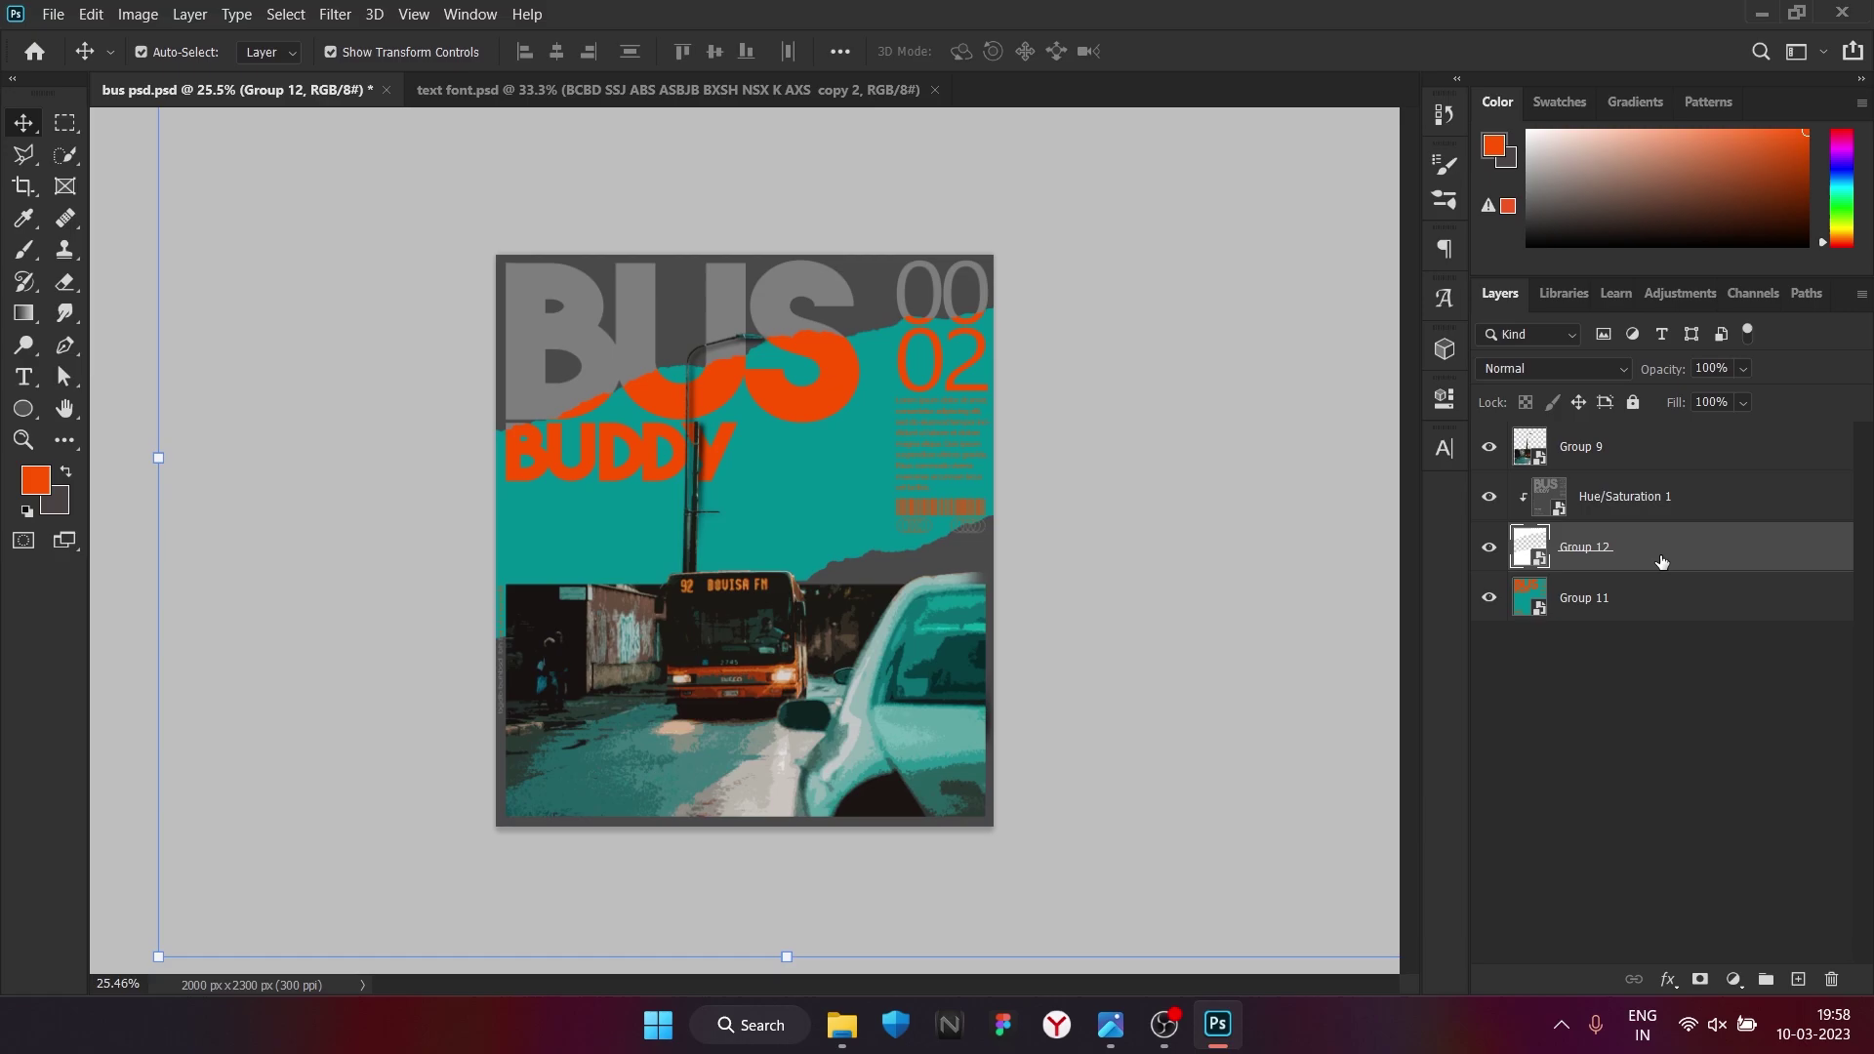
{"action": "key", "text": "ctrl+j"}
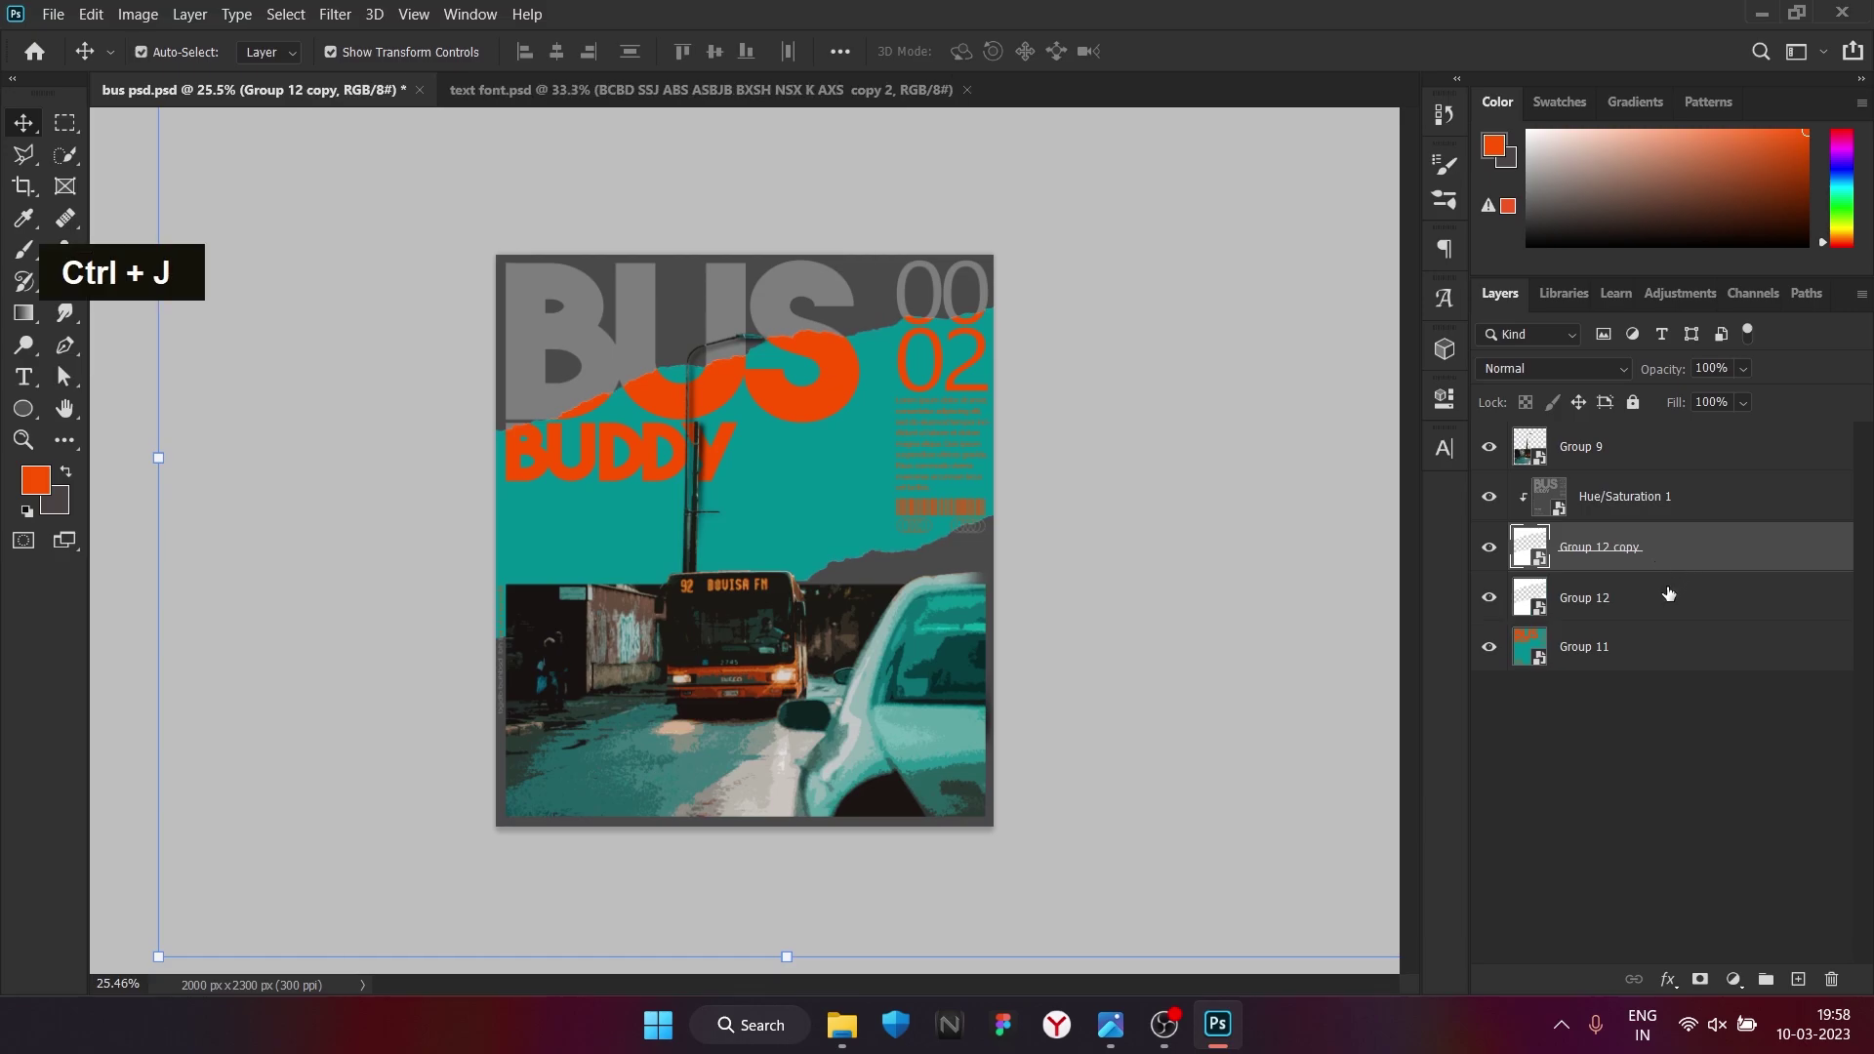
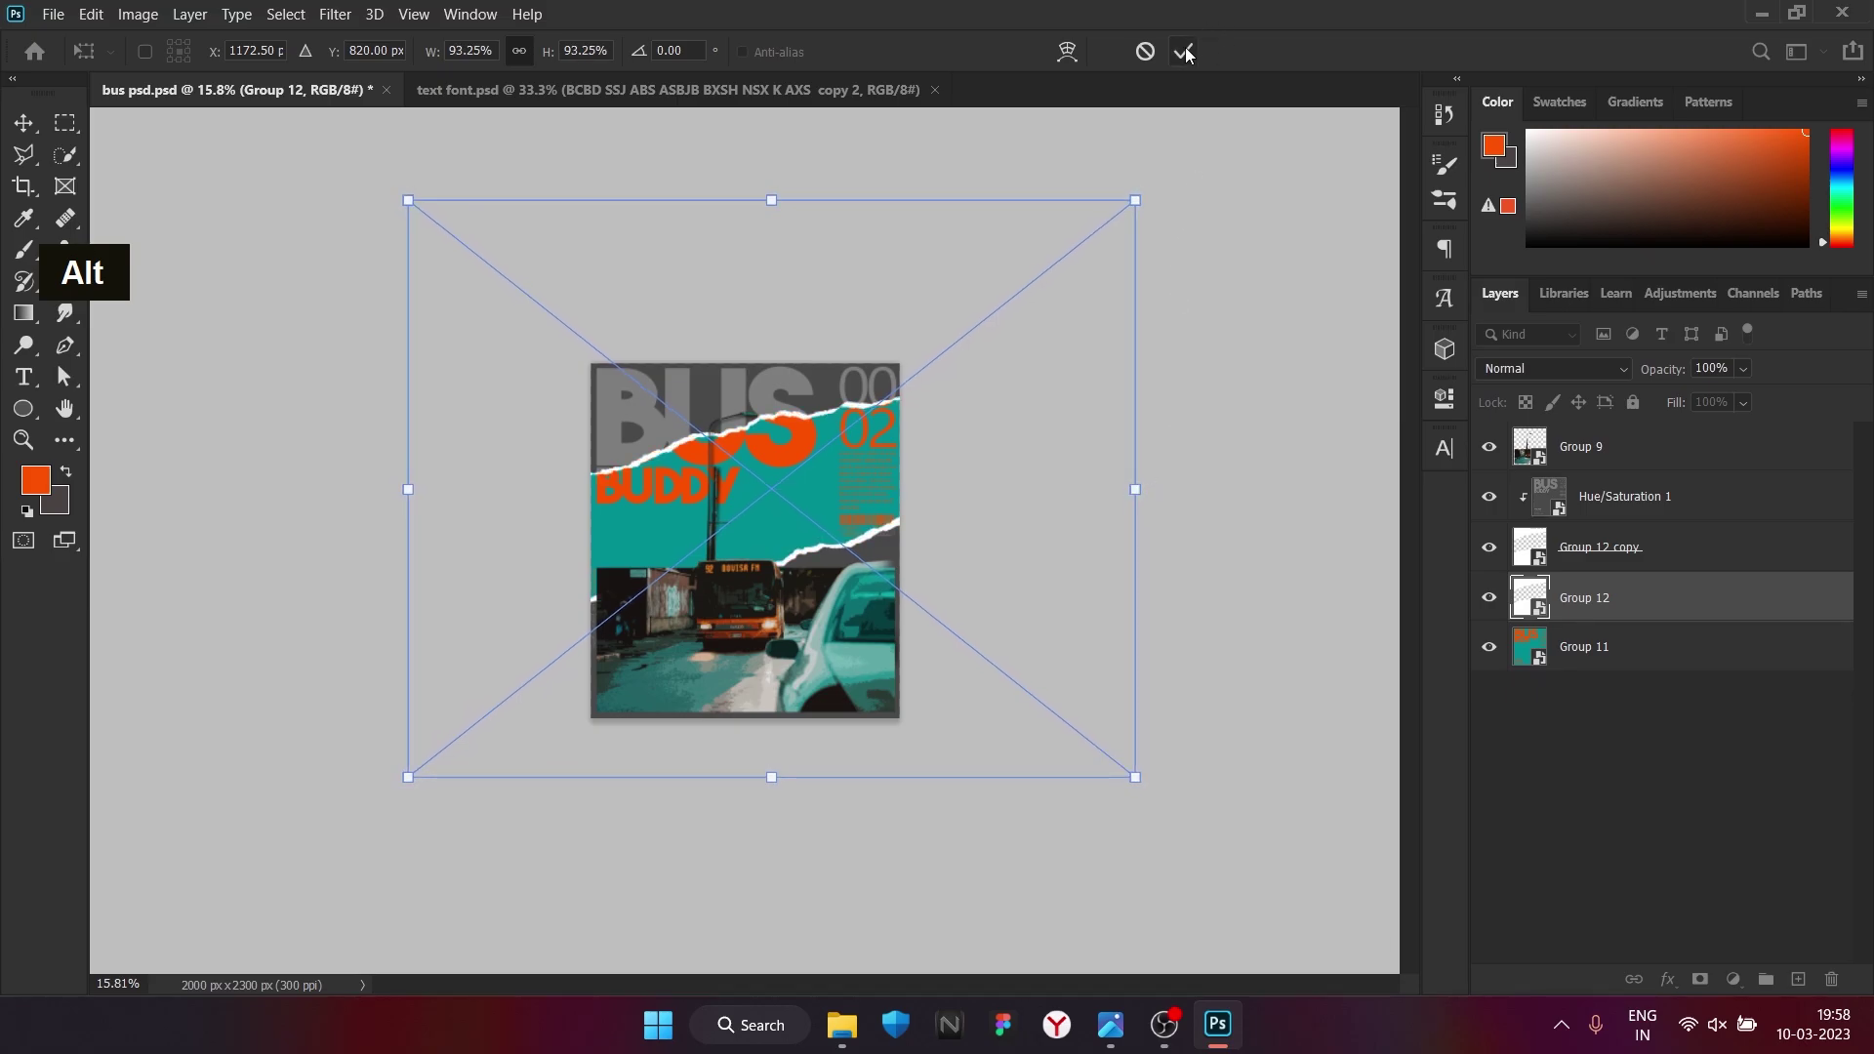
Add a Drop Shadow layer style to the Group 12 torn paper edges
{"action": "scroll", "scroll_direction": "down", "scroll_amount": 3}
{"action": "scroll", "scroll_direction": "up", "scroll_amount": 3}
{"action": "scroll", "scroll_direction": "down", "scroll_amount": 3}
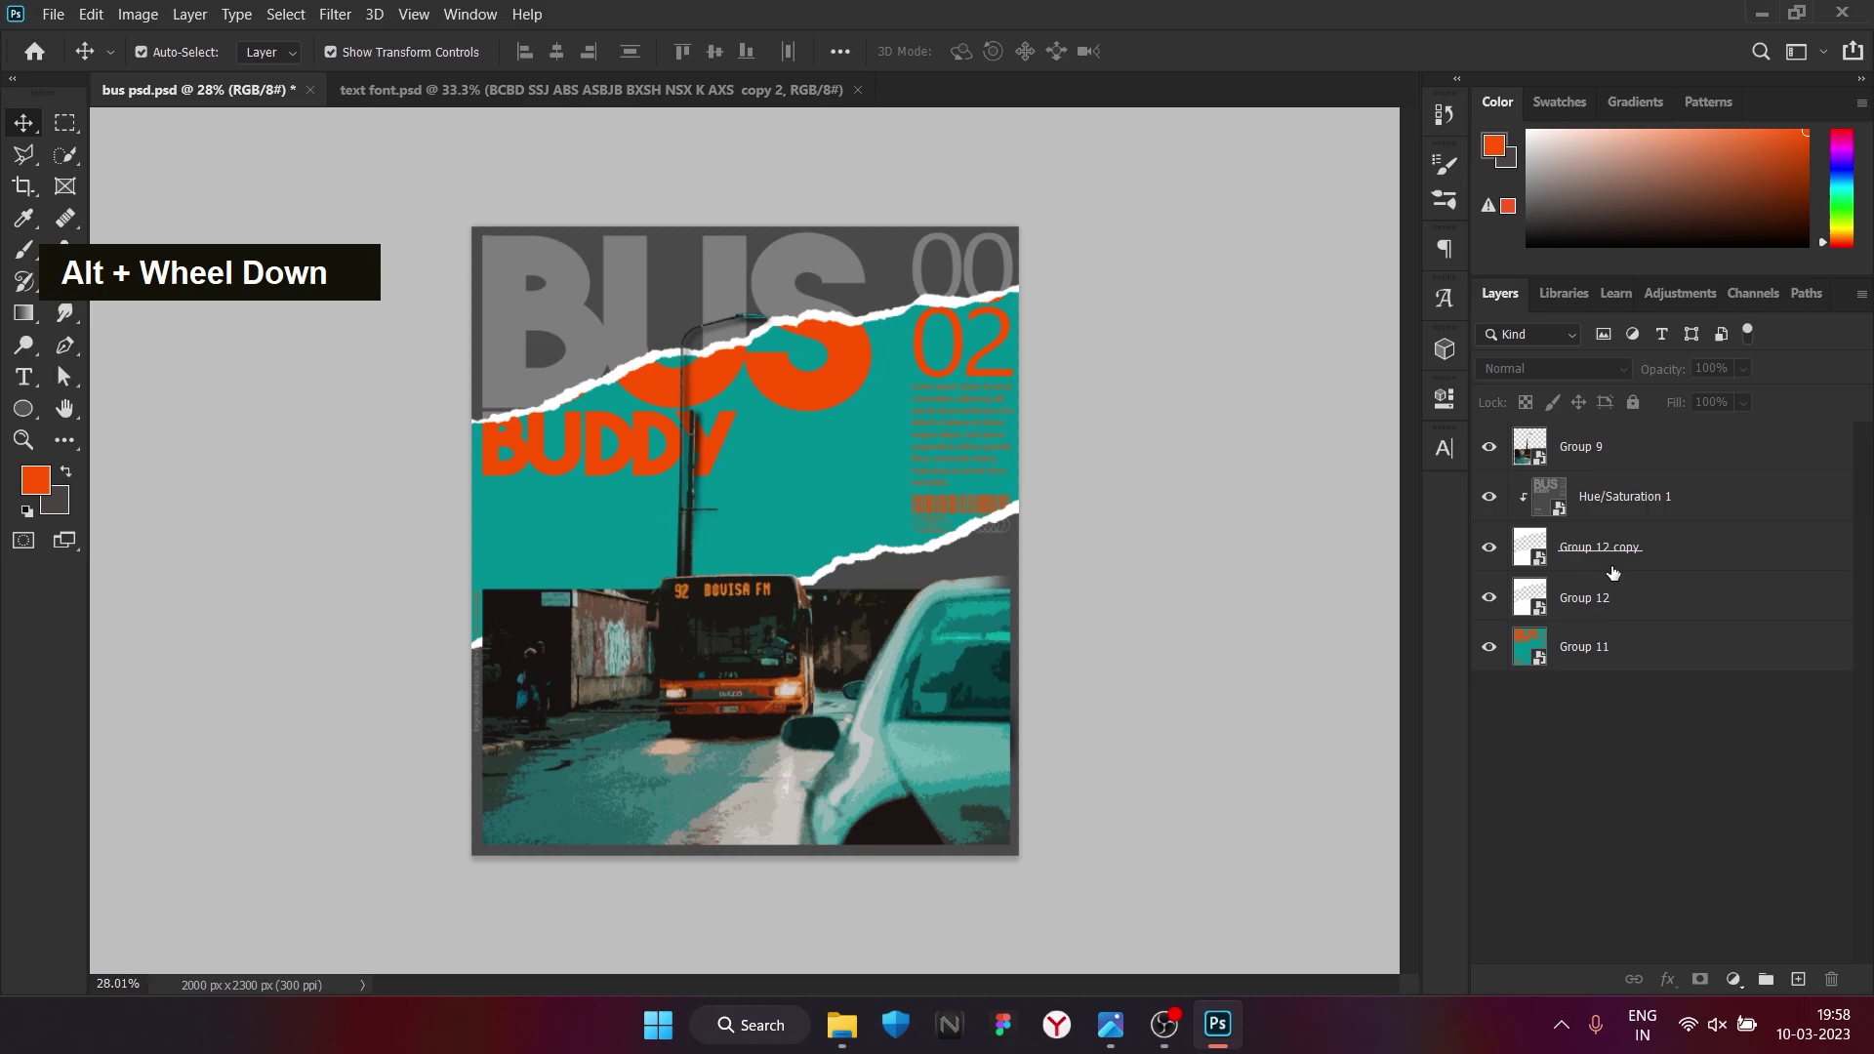
{"action": "right_click", "coordinate": [1662, 453]}
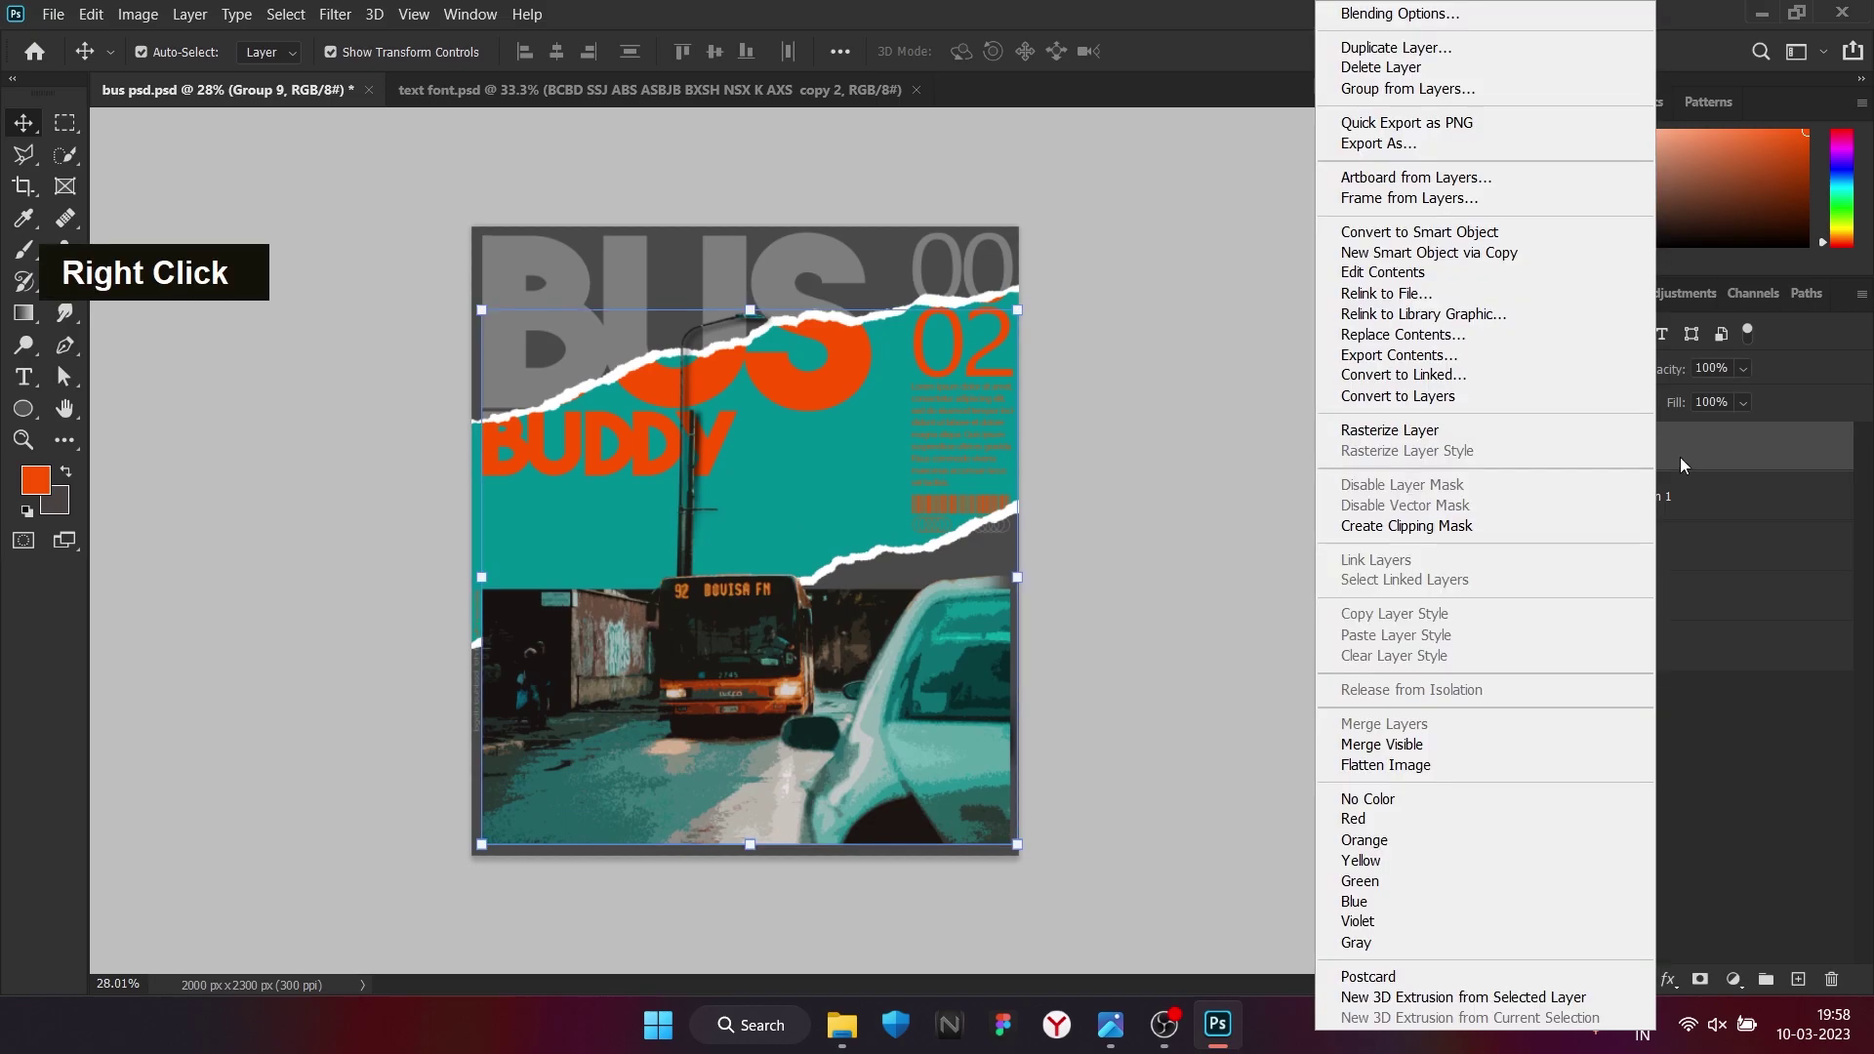
{"action": "right_click", "coordinate": [1704, 459]}
{"action": "key", "text": "ctrl+z"}
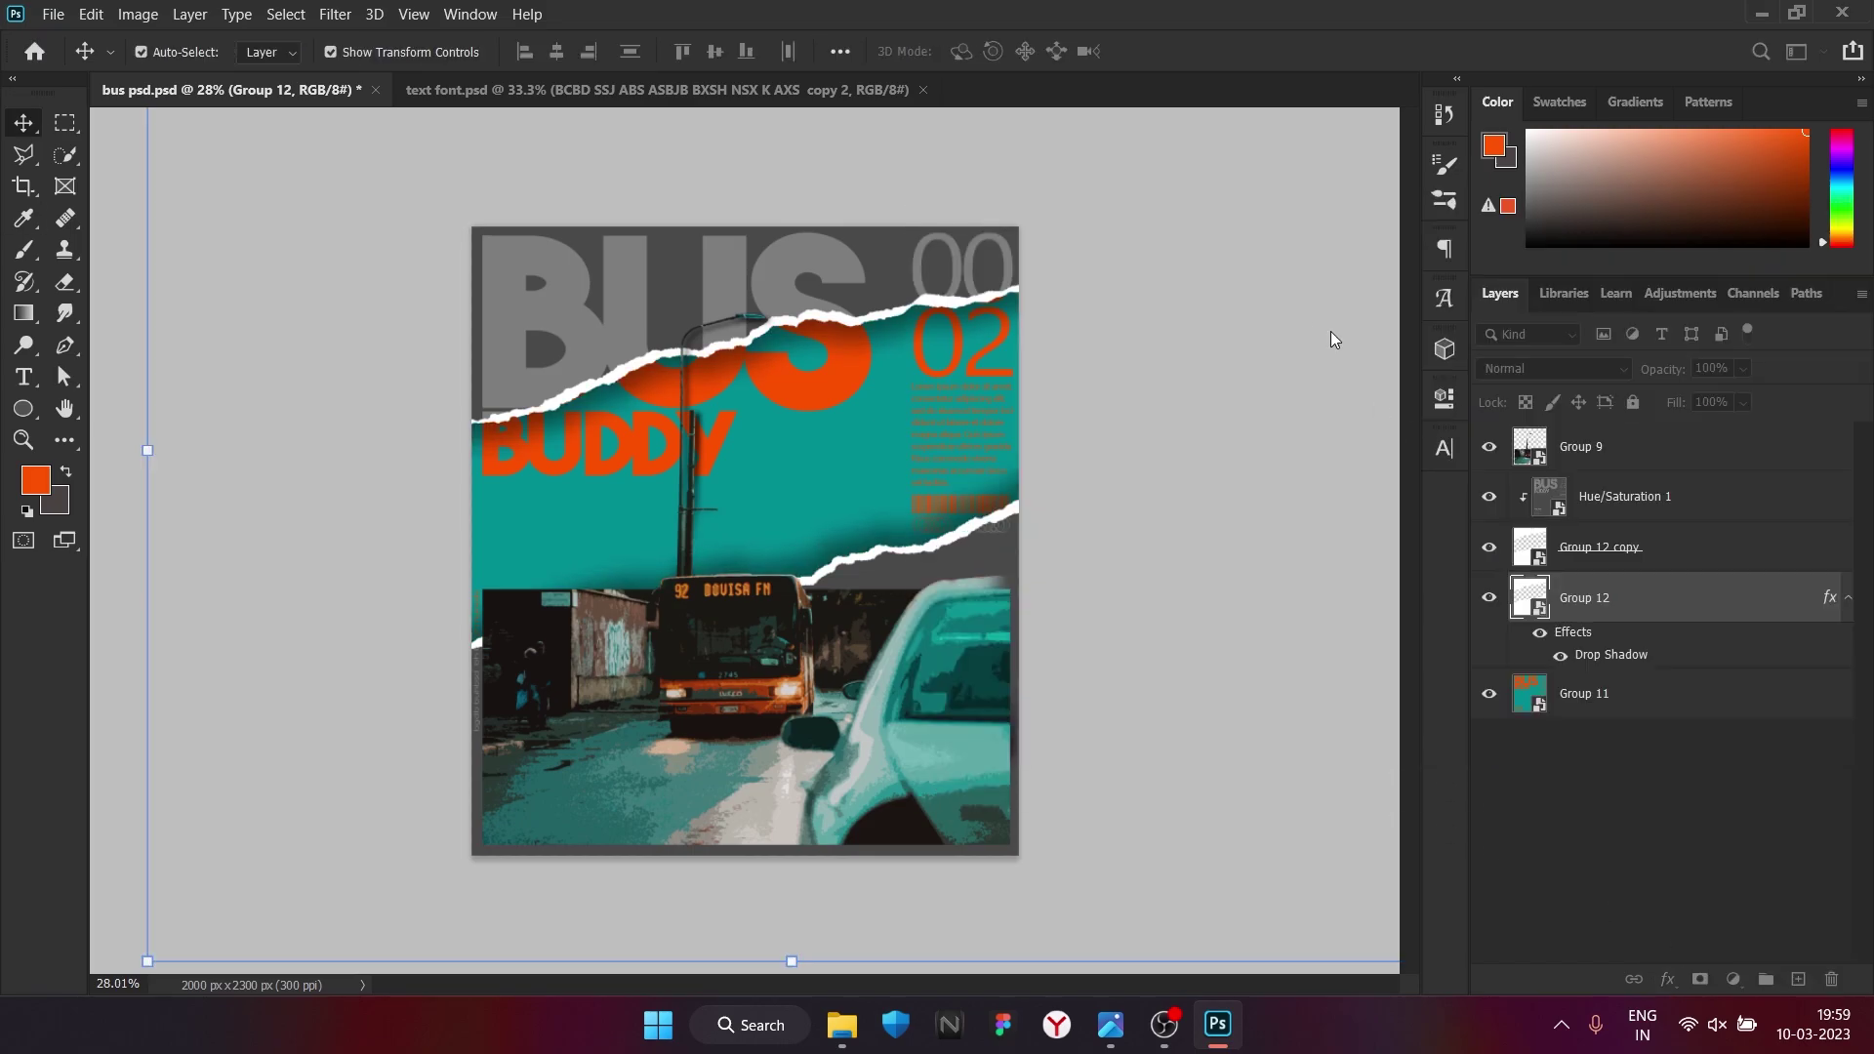
{"action": "scroll", "scroll_direction": "down", "scroll_amount": 3}
{"action": "scroll", "scroll_direction": "up", "scroll_amount": 3}
{"action": "scroll", "scroll_direction": "down", "scroll_amount": 3}
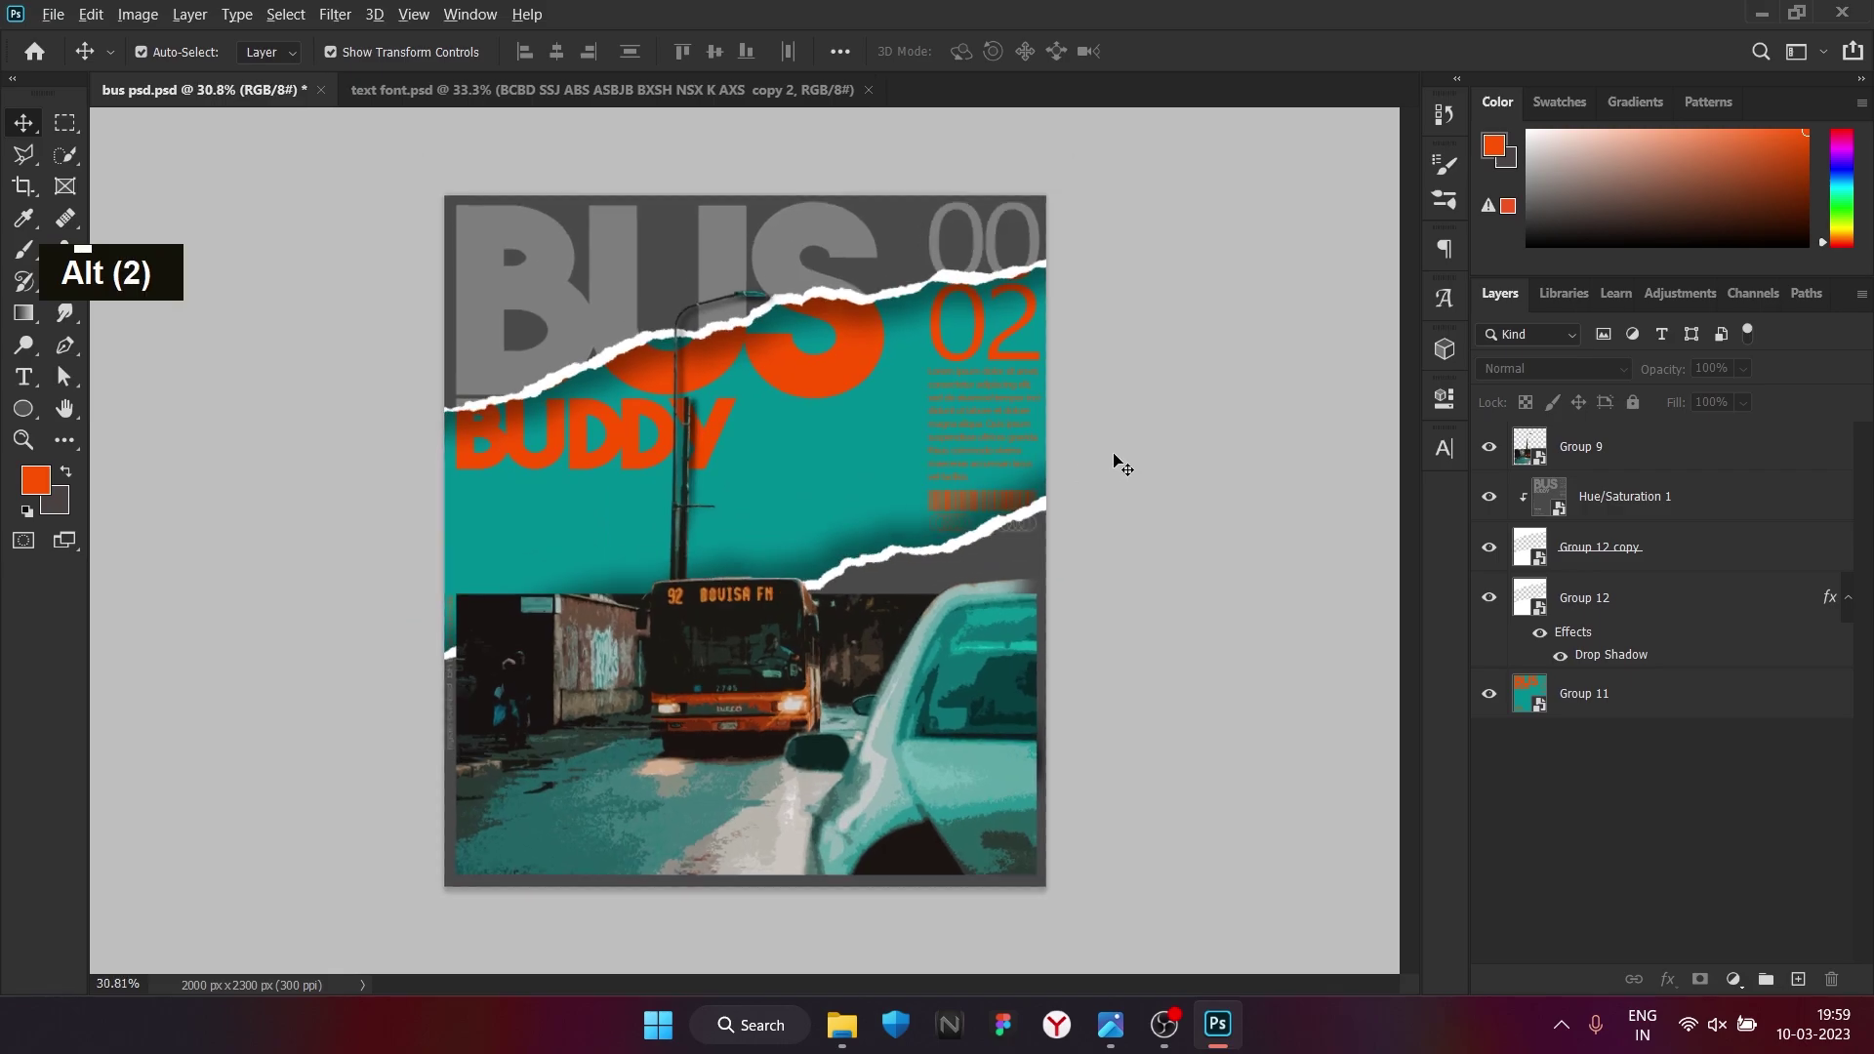
Reopen Group 12's Drop Shadow settings to tone down opacity, spread and size
{"action": "double_click", "coordinate": [1625, 662]}
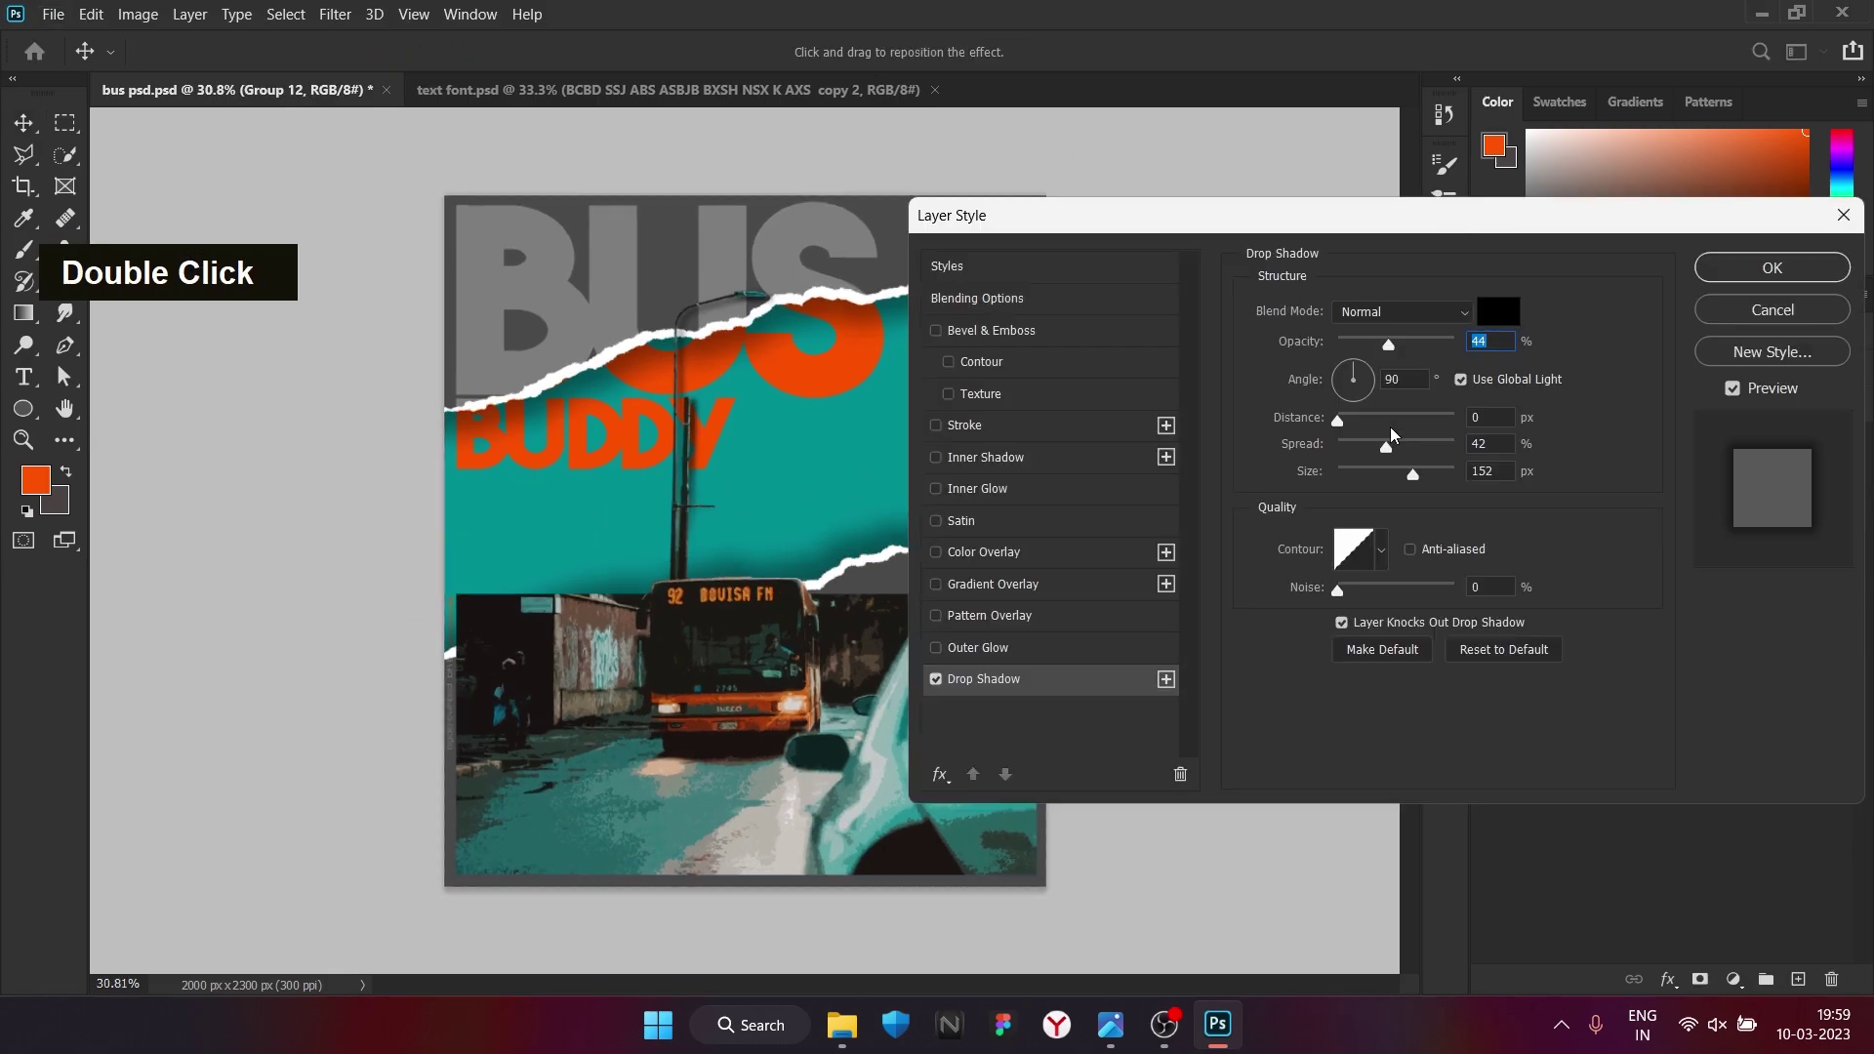
{"action": "scroll", "scroll_direction": "down", "scroll_amount": 3}
{"action": "scroll", "scroll_direction": "up", "scroll_amount": 3}
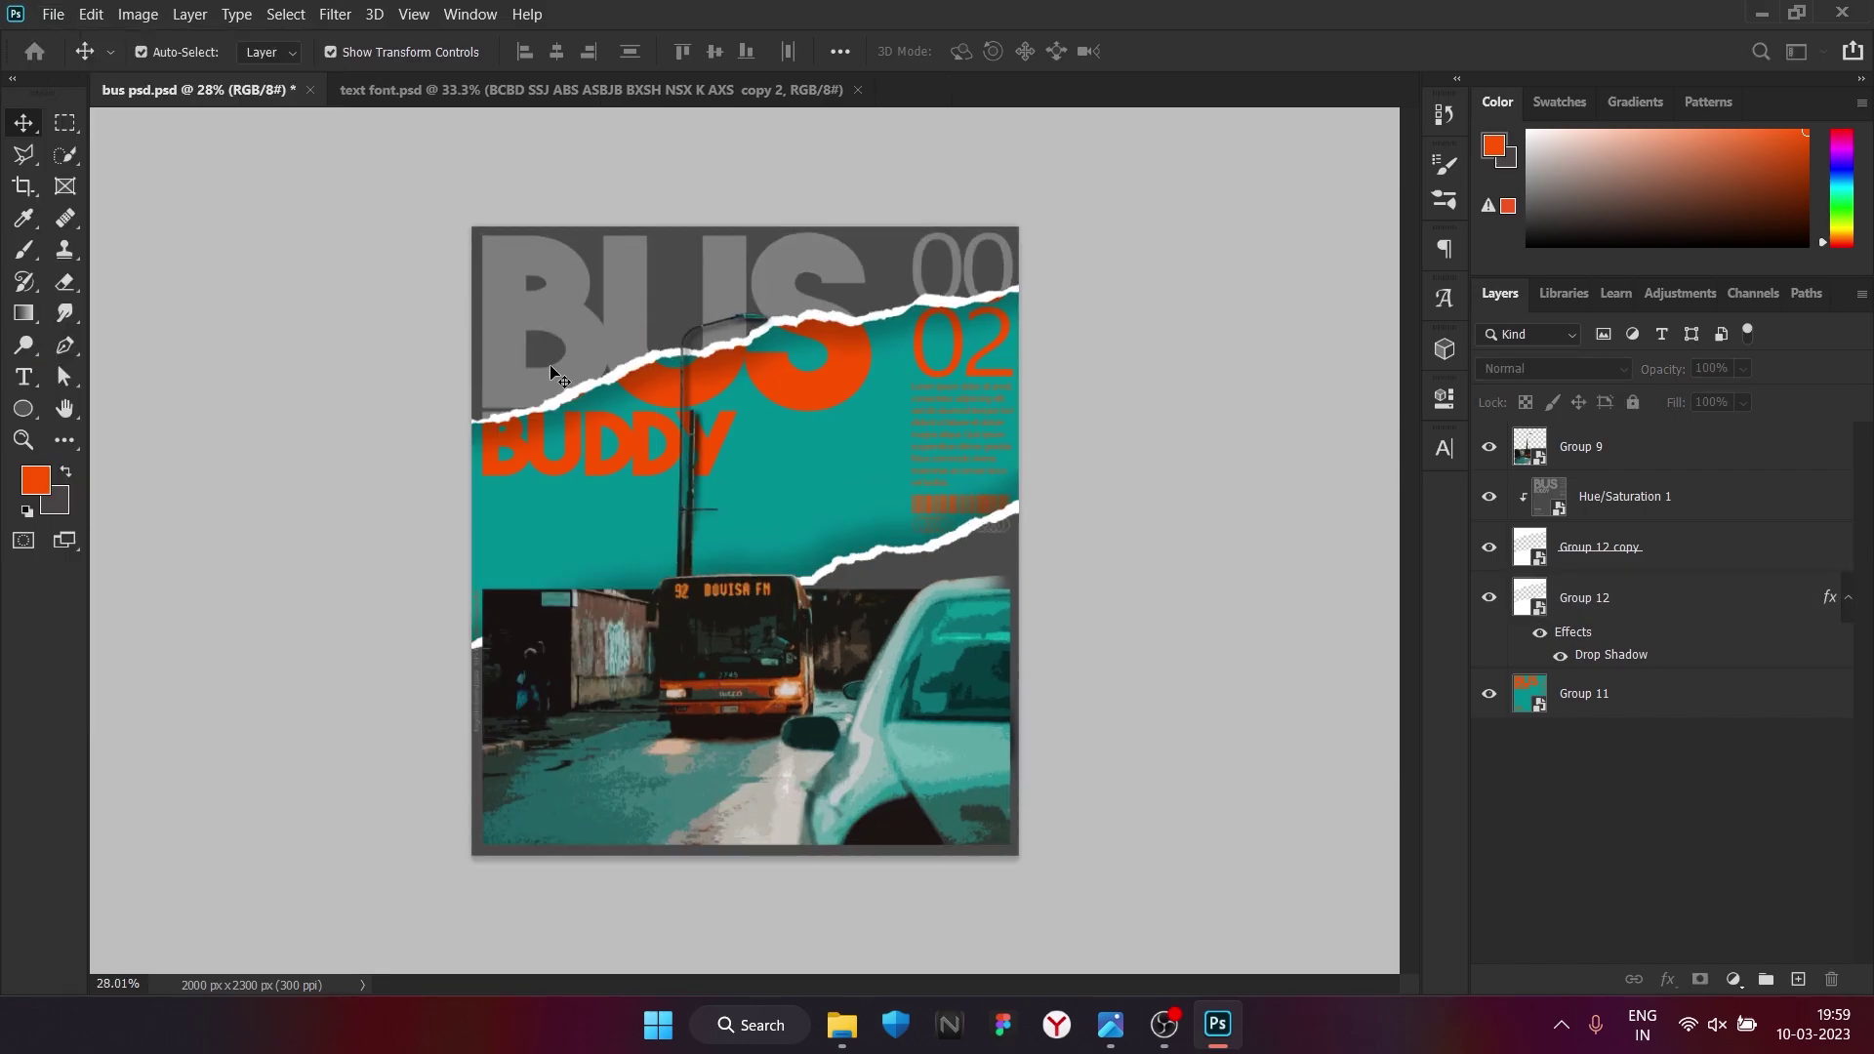